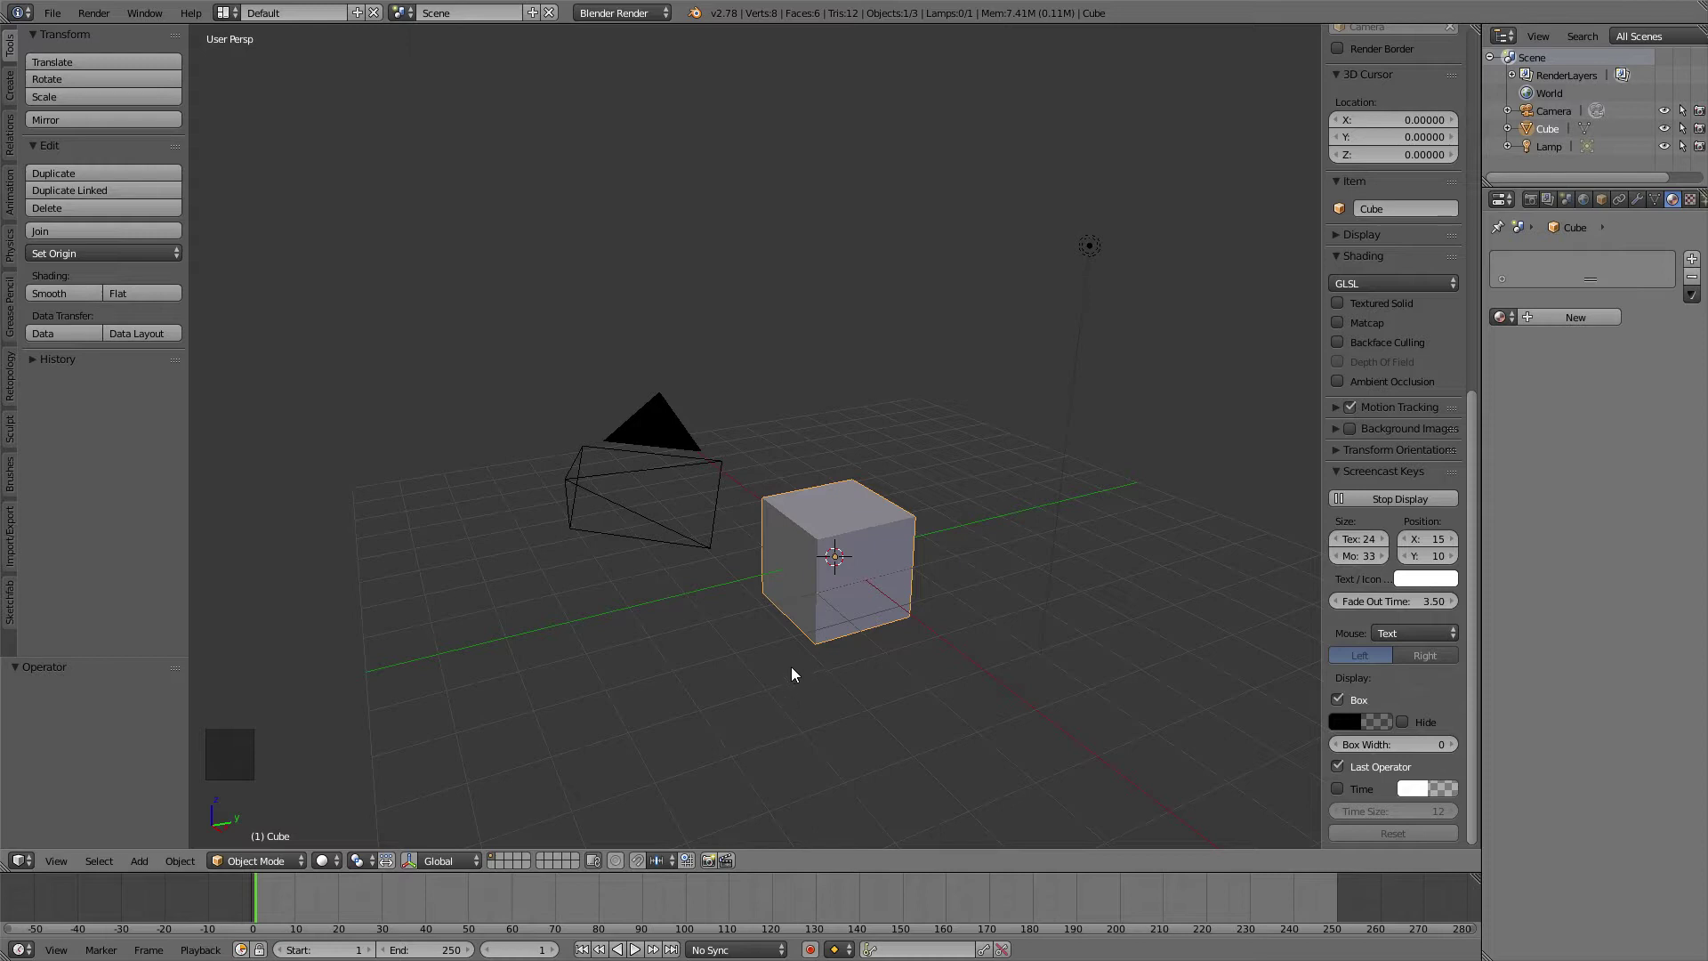
- Orbit around the default scene and select the lamp
{"action": "left_click", "coordinate": [688, 473]}
{"action": "scroll", "scroll_direction": "down", "scroll_amount": 3}
{"action": "left_click", "coordinate": [964, 332]}
{"action": "left_click", "coordinate": [844, 523]}
{"action": "left_click", "coordinate": [727, 447]}
{"action": "middle_click", "coordinate": [831, 439]}
{"action": "scroll", "scroll_direction": "down", "scroll_amount": 3}
{"action": "left_click", "coordinate": [946, 356]}
- Orbit and zoom the view to frame the selected lamp before deleting it
{"action": "middle_click", "coordinate": [907, 476]}
{"action": "scroll", "scroll_direction": "up", "scroll_amount": 3}
{"action": "middle_click", "coordinate": [749, 444]}
{"action": "middle_click", "coordinate": [692, 448]}
{"action": "middle_click", "coordinate": [692, 447]}
{"action": "middle_click", "coordinate": [837, 456]}
{"action": "middle_click", "coordinate": [911, 422]}
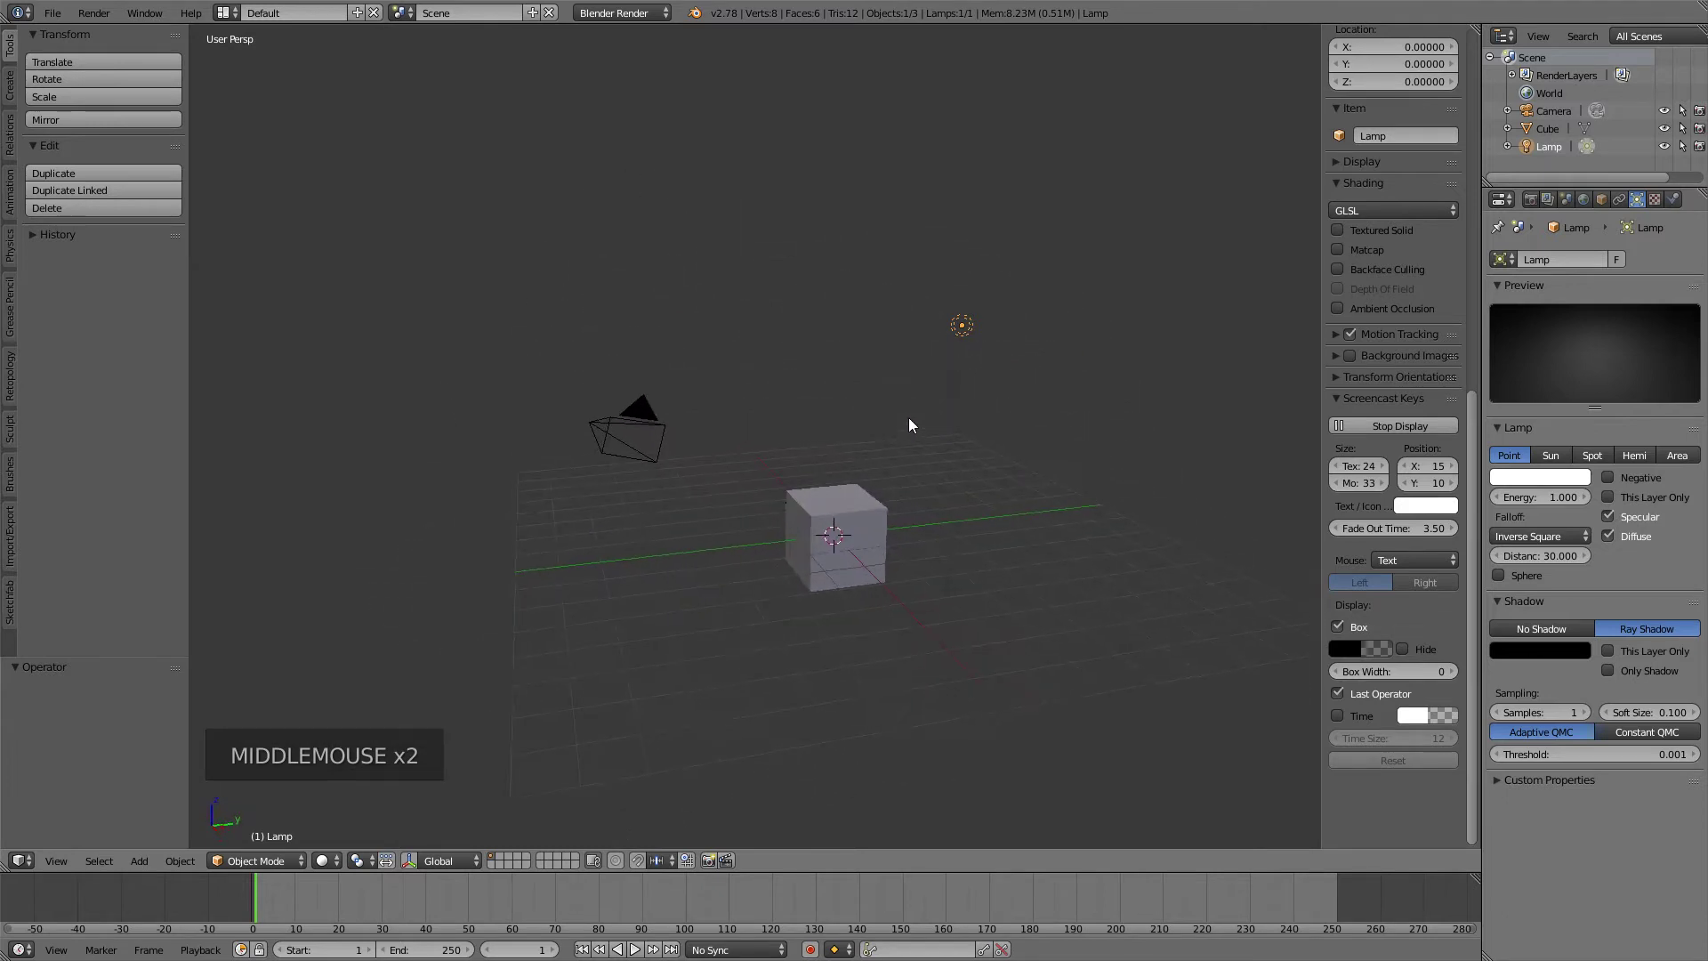
{"action": "middle_click", "coordinate": [900, 428]}
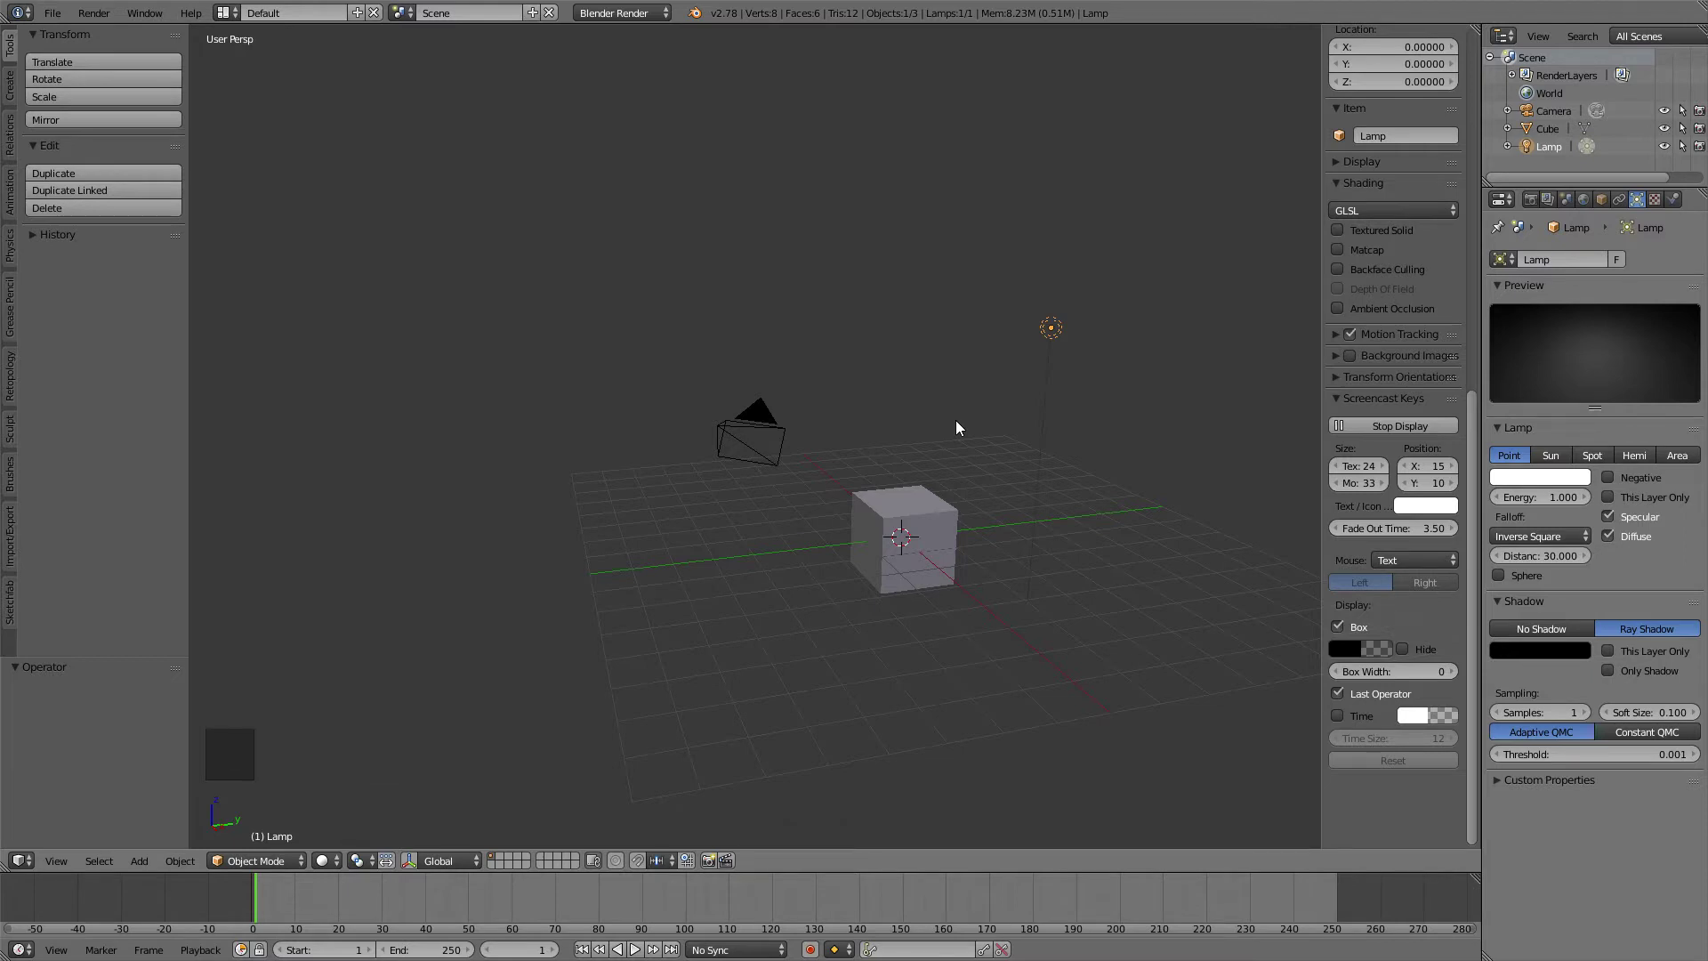
- Delete the selected lamp, confirming the deletion prompt
{"action": "key", "text": "Delete"}
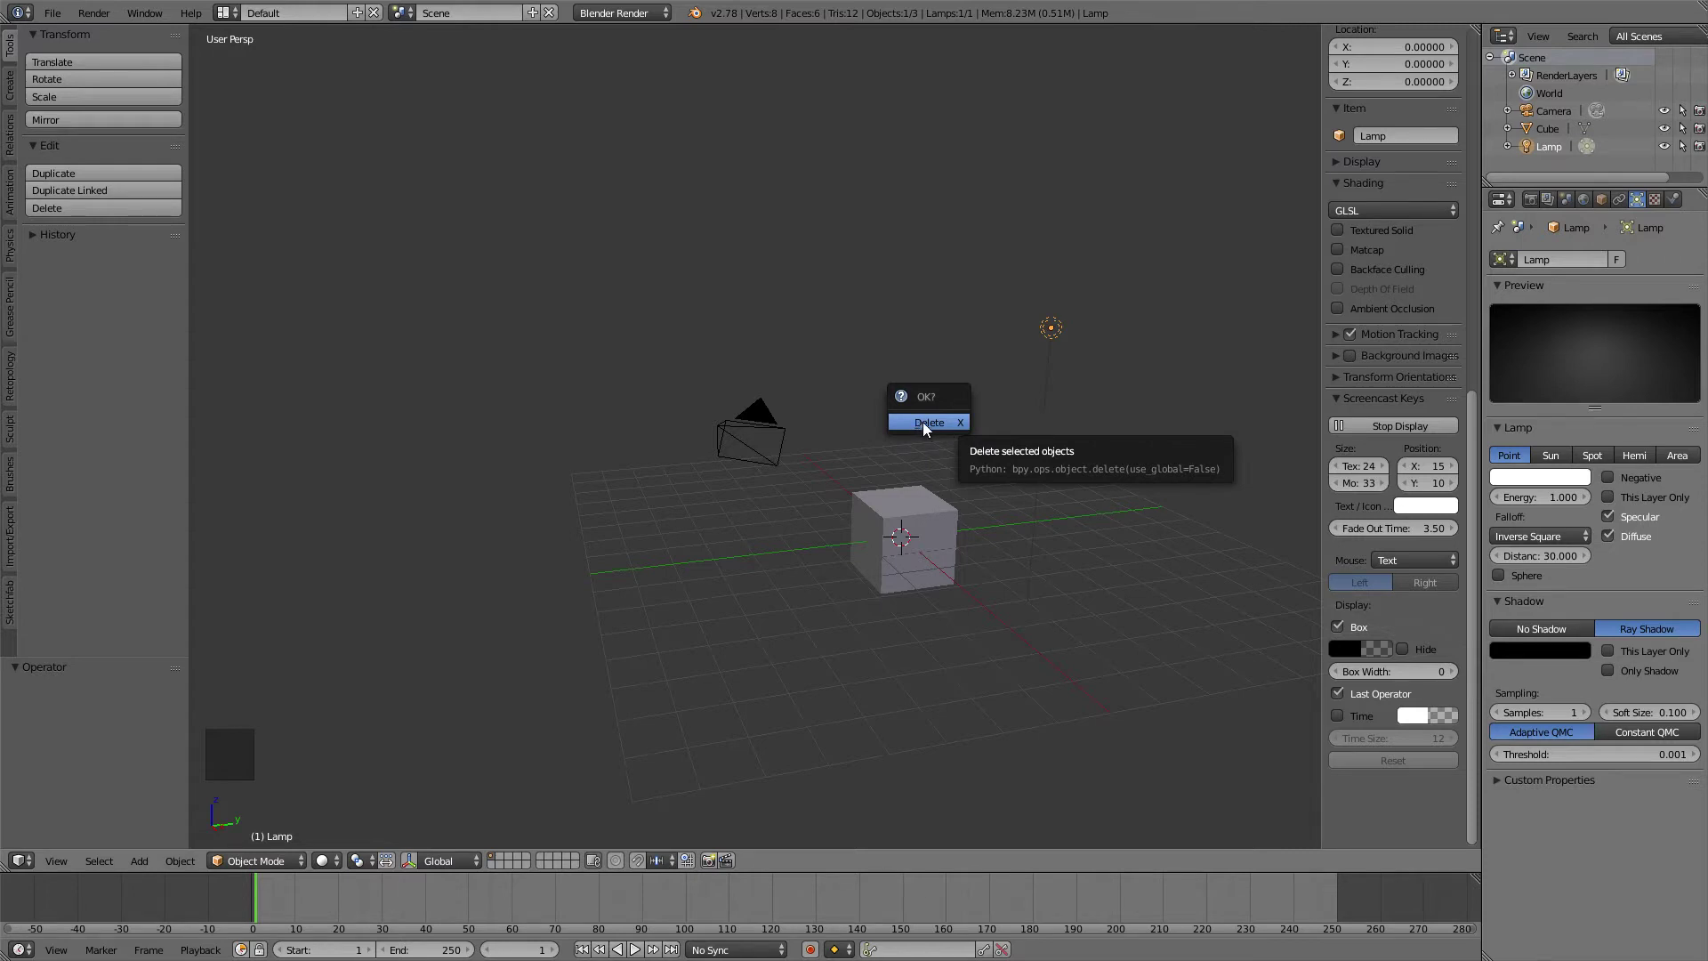
{"action": "middle_click", "coordinate": [965, 503]}
{"action": "middle_click", "coordinate": [827, 478]}
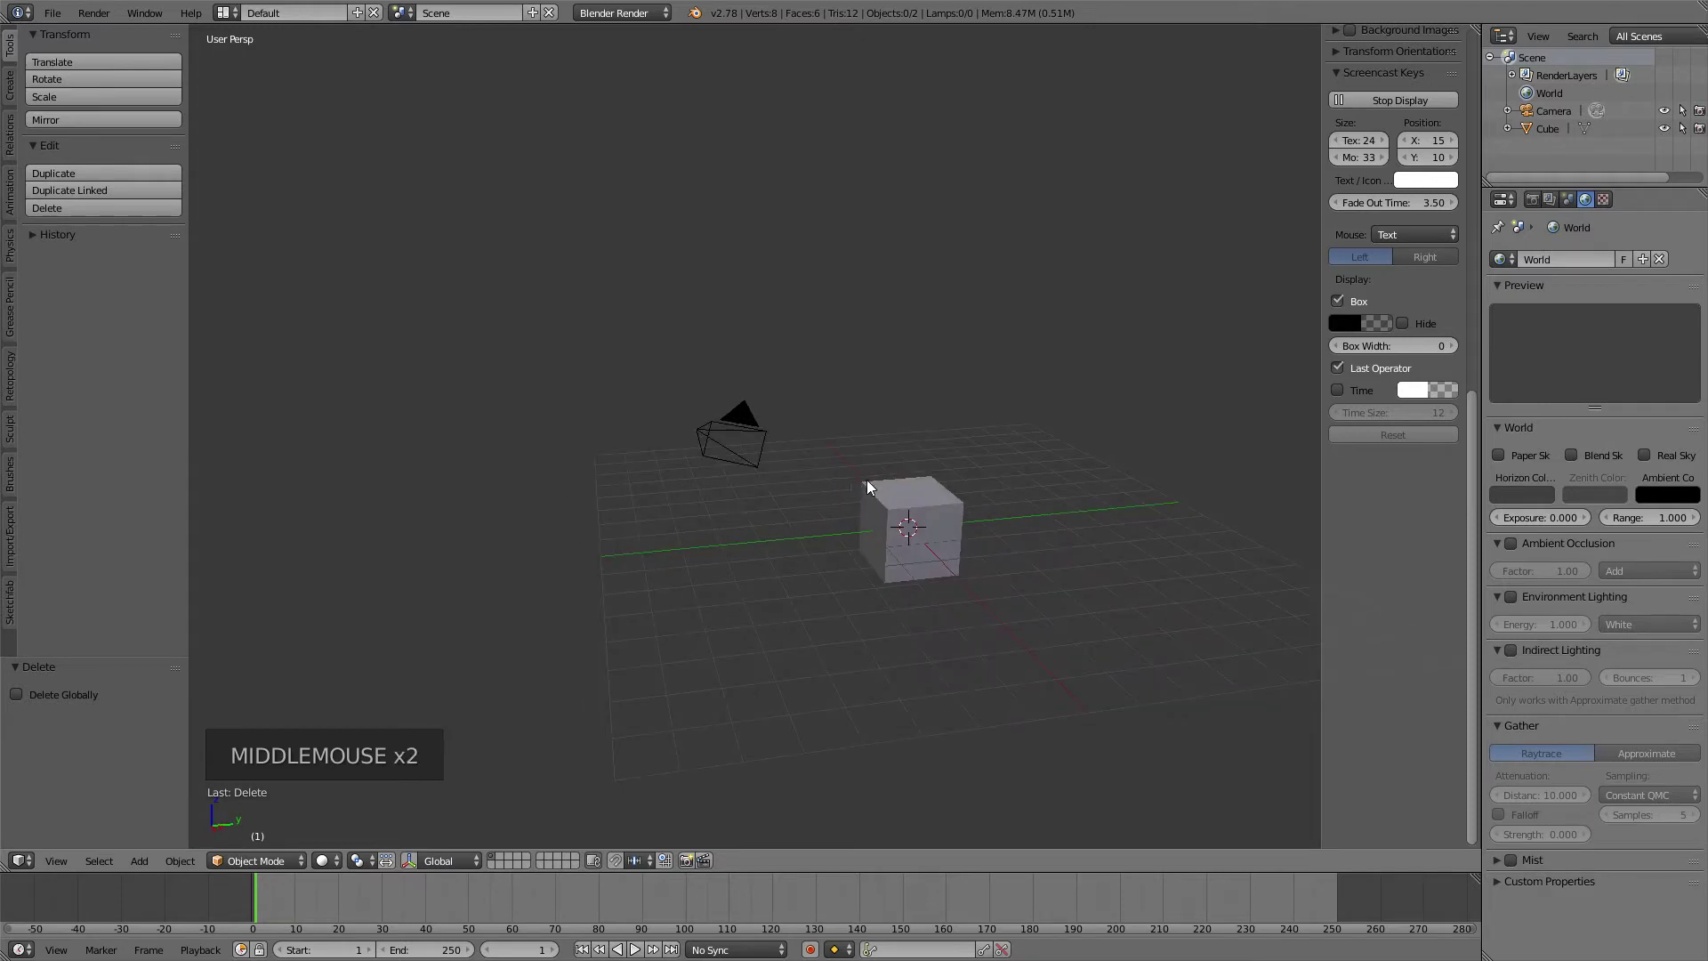
{"action": "middle_click", "coordinate": [868, 476]}
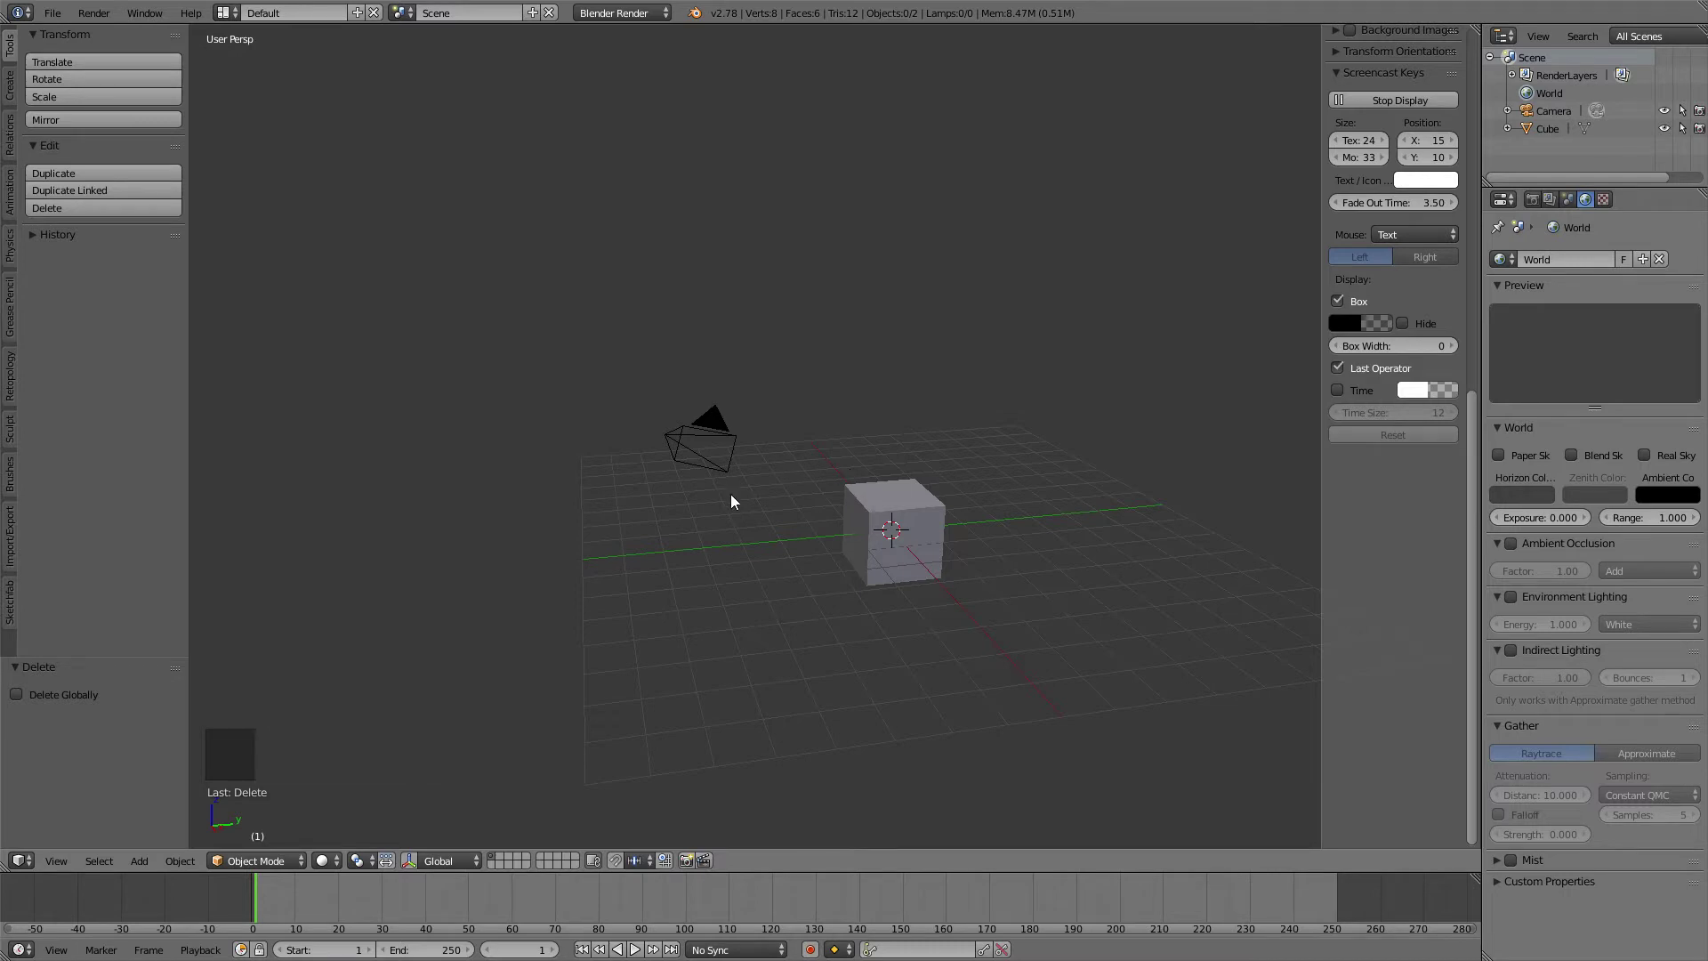
- Select and delete the camera so only the cube remains, then zoom in on it
{"action": "left_click", "coordinate": [709, 442]}
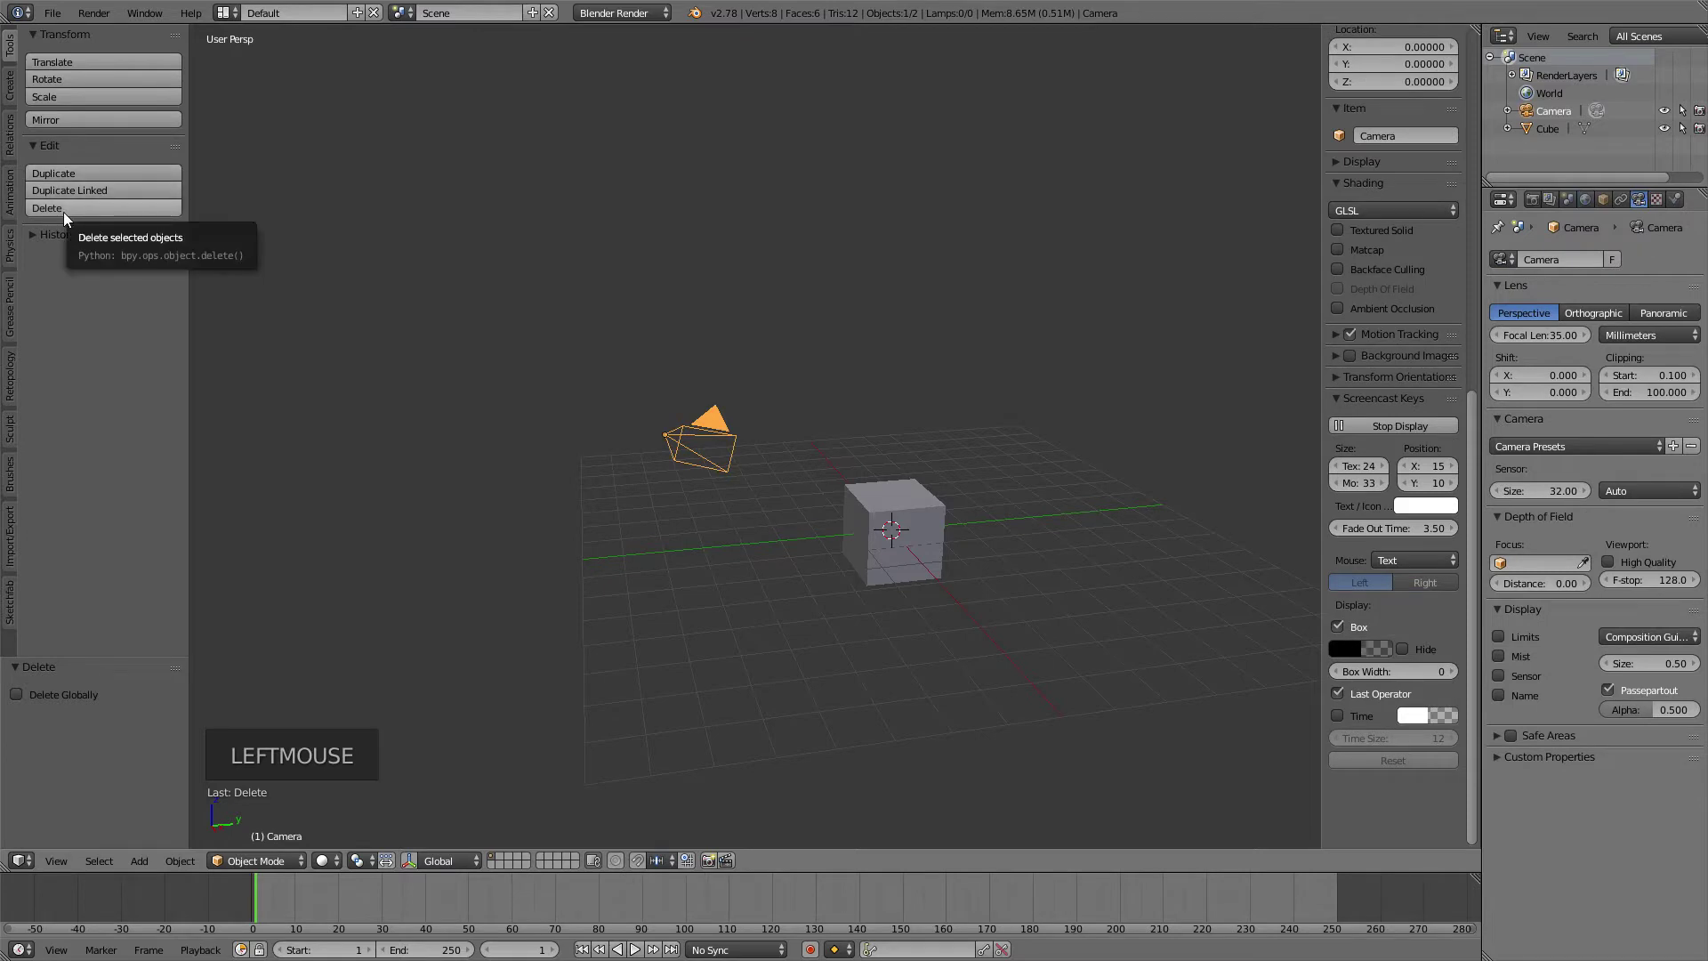
{"action": "left_click", "coordinate": [71, 218]}
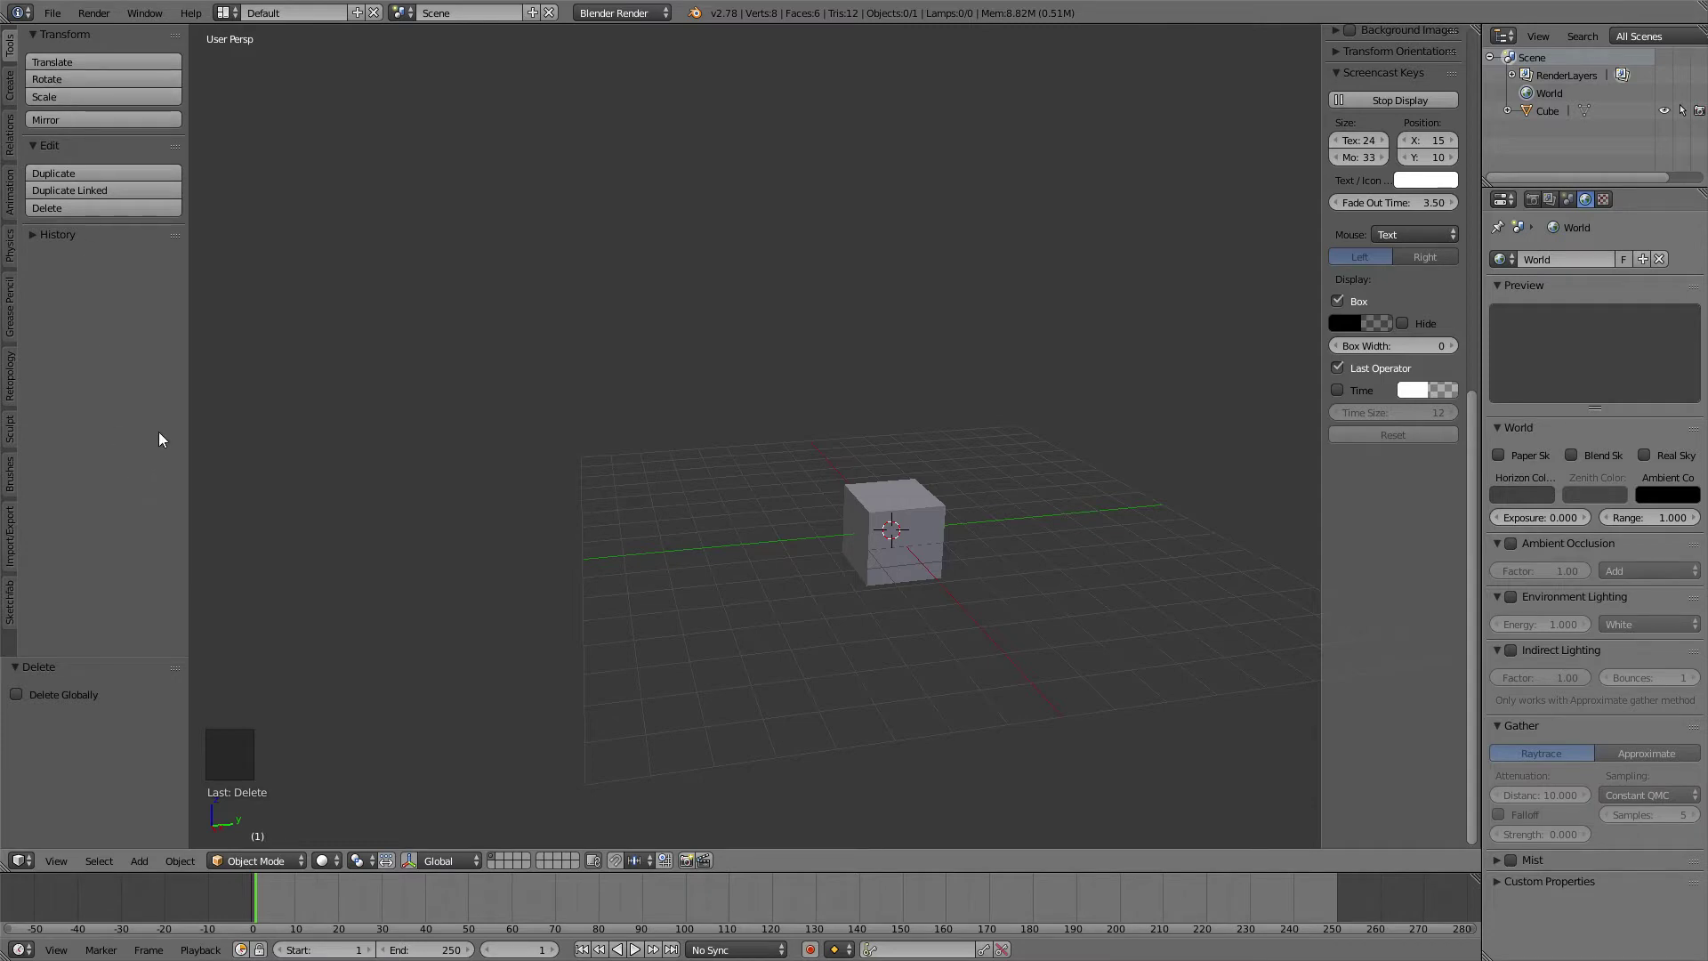
{"action": "middle_click", "coordinate": [755, 579]}
{"action": "scroll", "scroll_direction": "up", "scroll_amount": 3}
{"action": "middle_click", "coordinate": [654, 458]}
{"action": "middle_click", "coordinate": [679, 467]}
{"action": "scroll", "scroll_direction": "up", "scroll_amount": 3}
{"action": "middle_click", "coordinate": [546, 394]}
- Bring up the operator search to run Toggle Editmode on the cube
{"action": "key", "text": "space"}
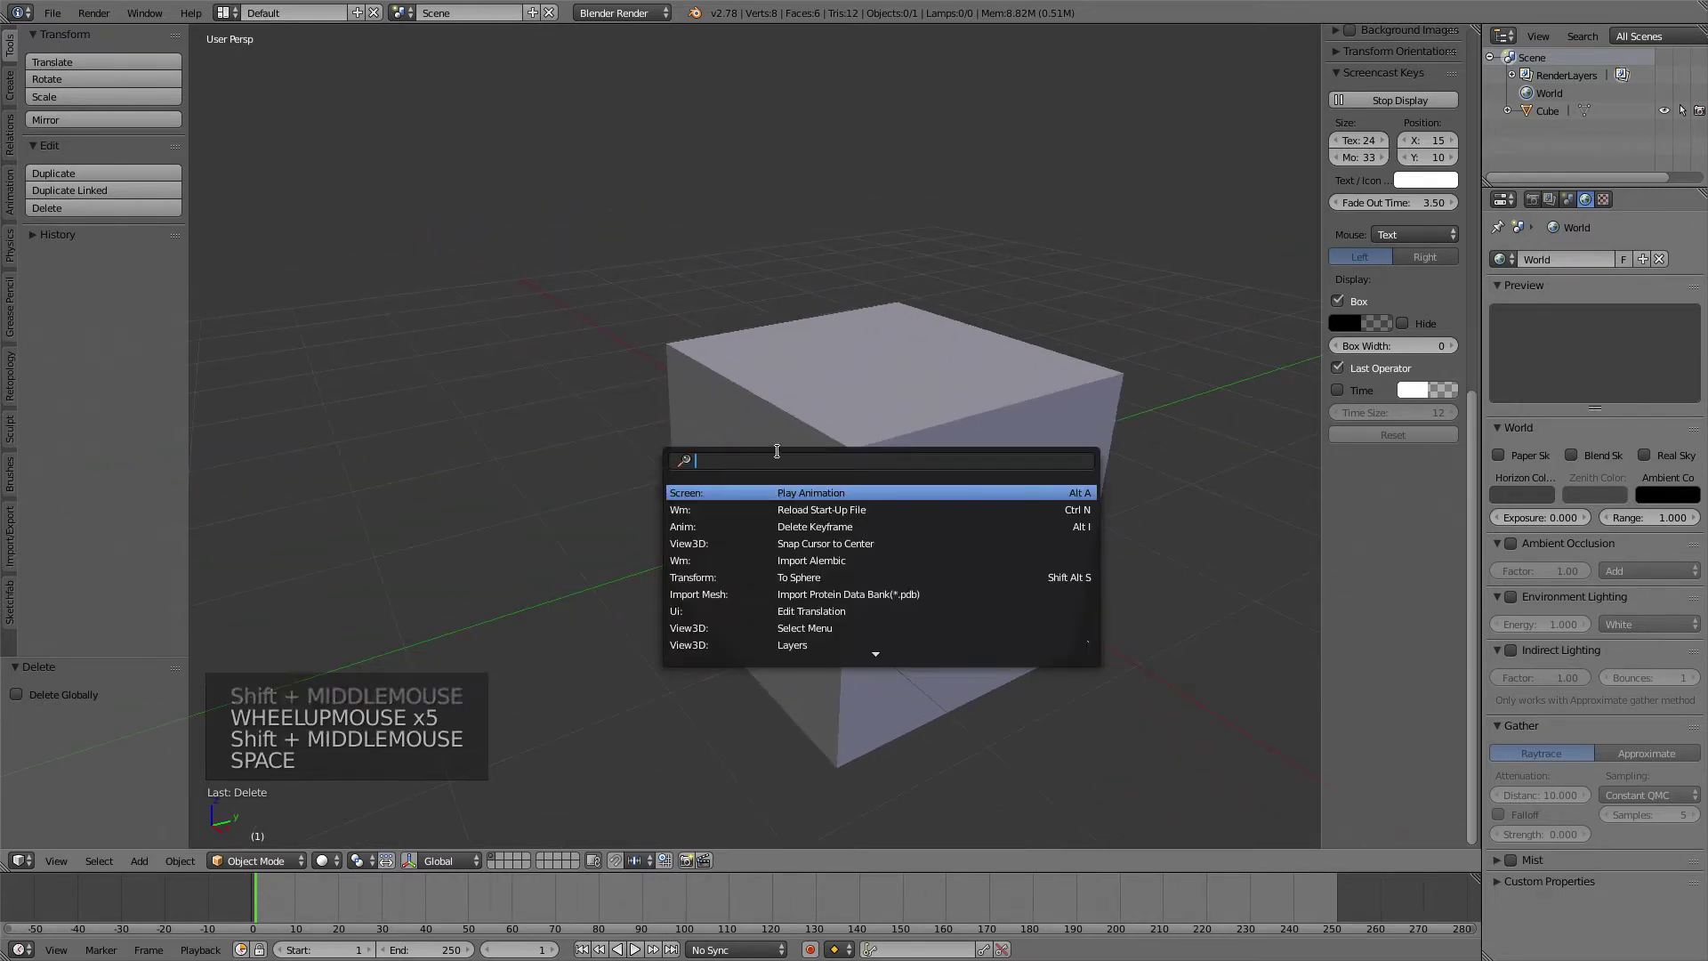
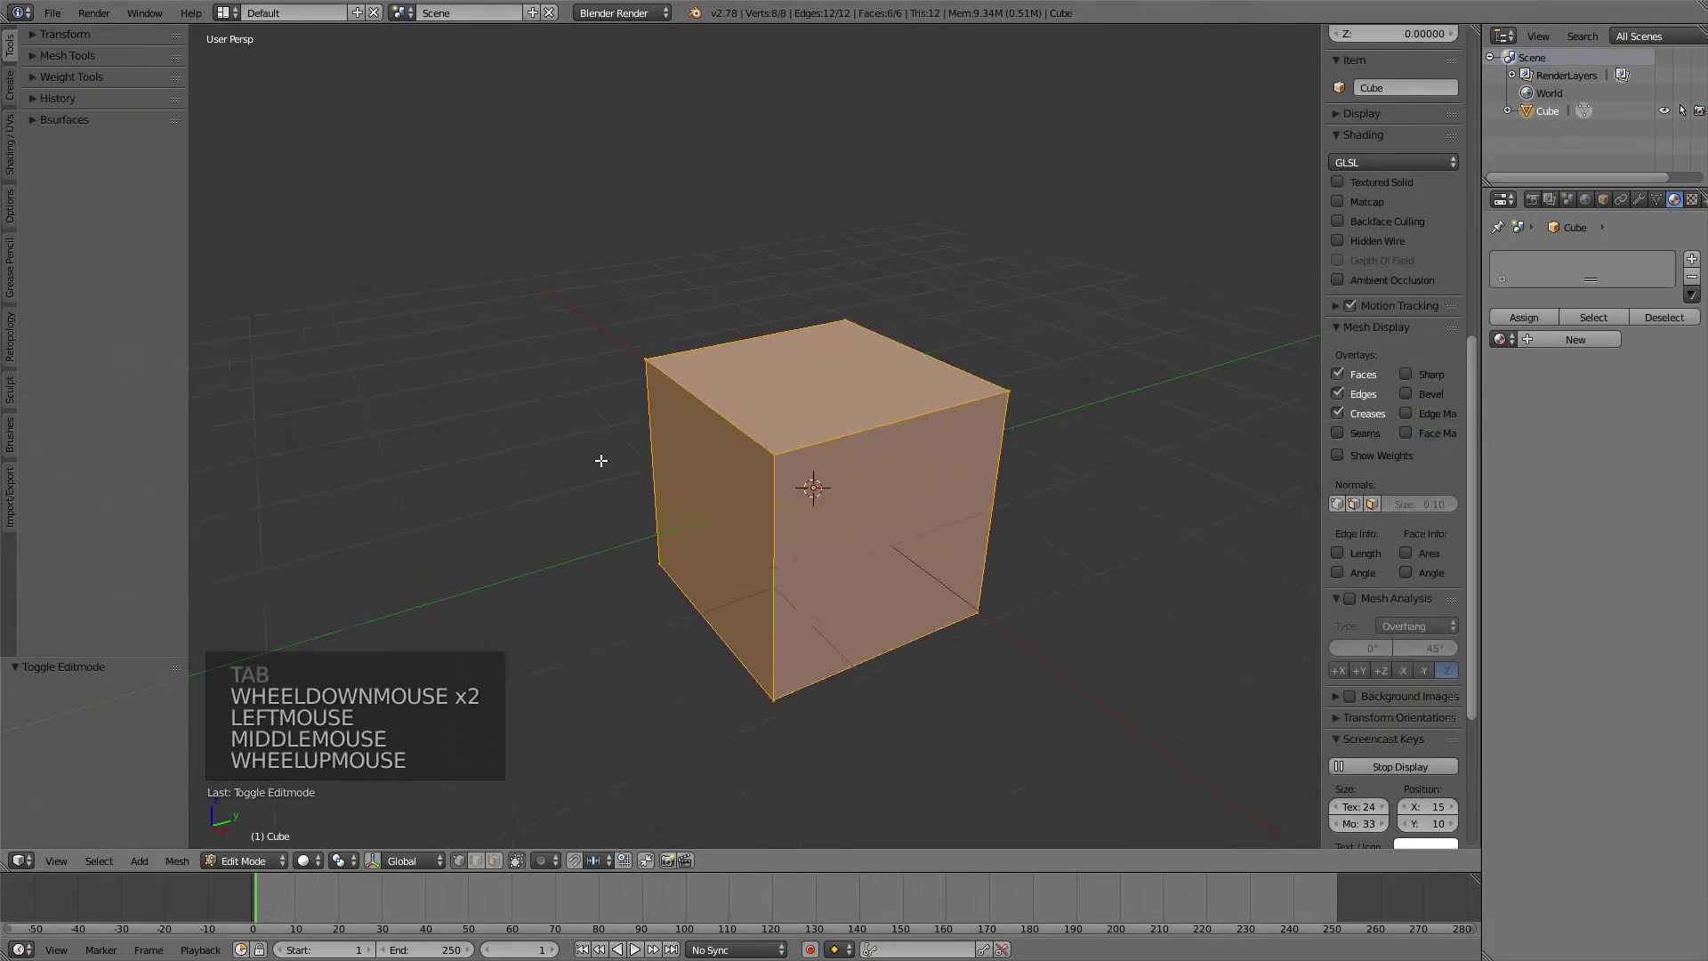
- Close the delete menu, reopen the mesh delete options with X and dismiss them without deleting
{"action": "key", "text": "x"}
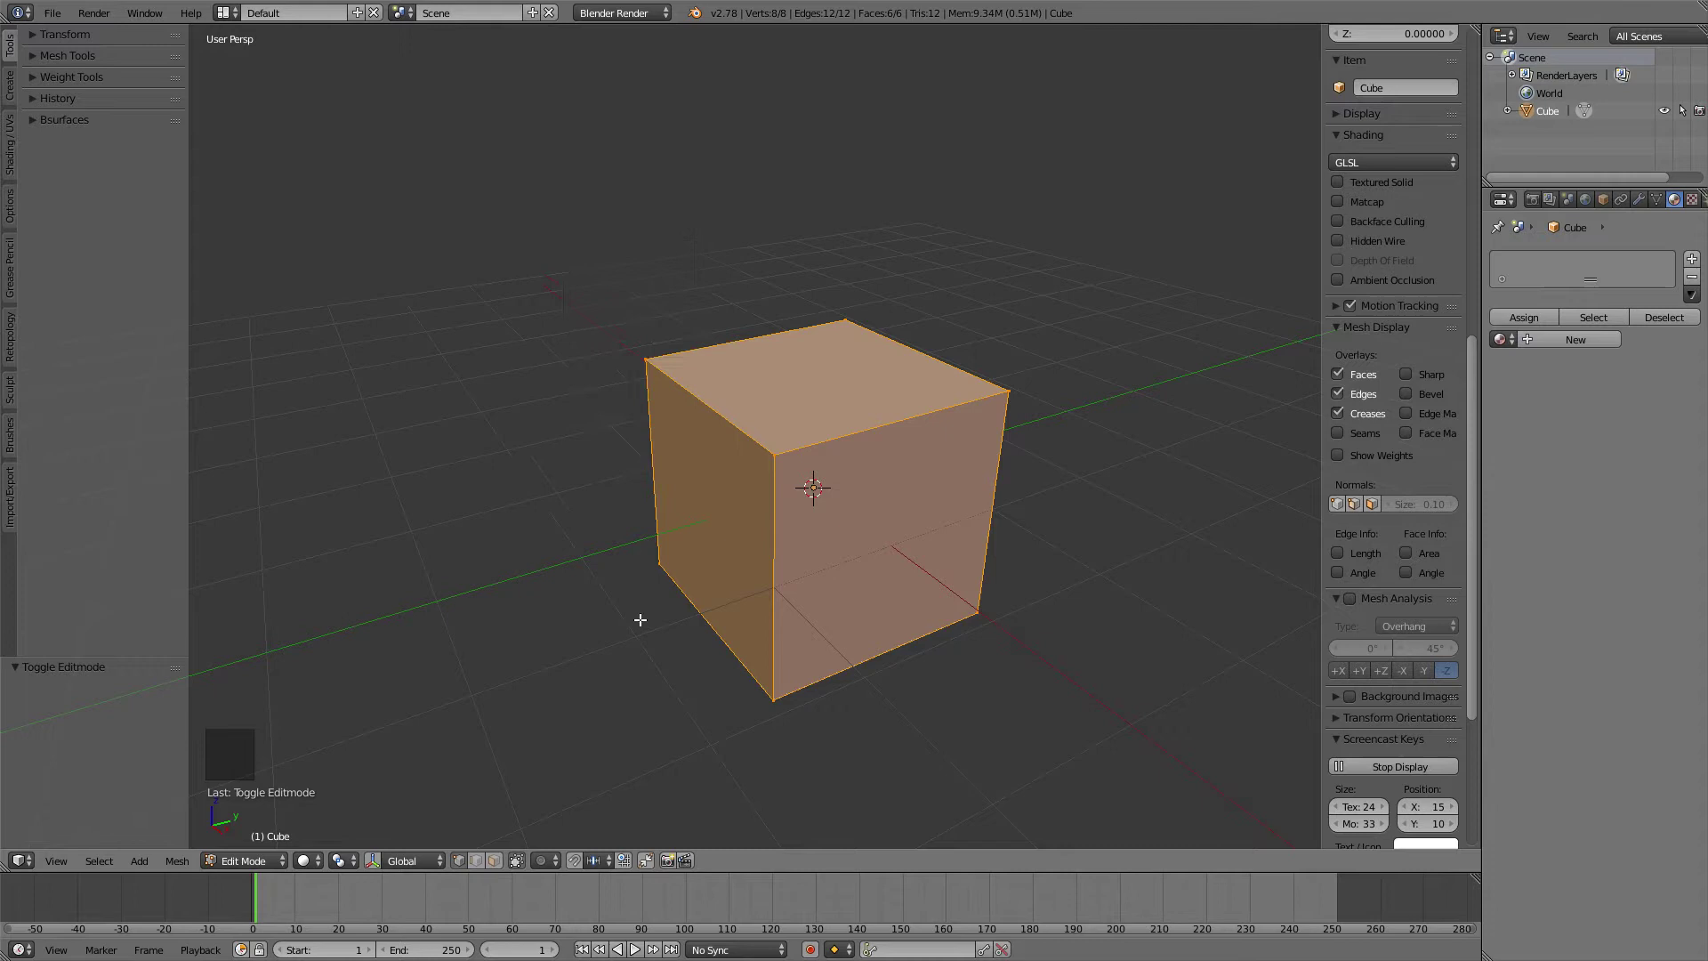
{"action": "middle_click", "coordinate": [642, 618]}
{"action": "middle_click", "coordinate": [625, 608]}
{"action": "left_click", "coordinate": [616, 608]}
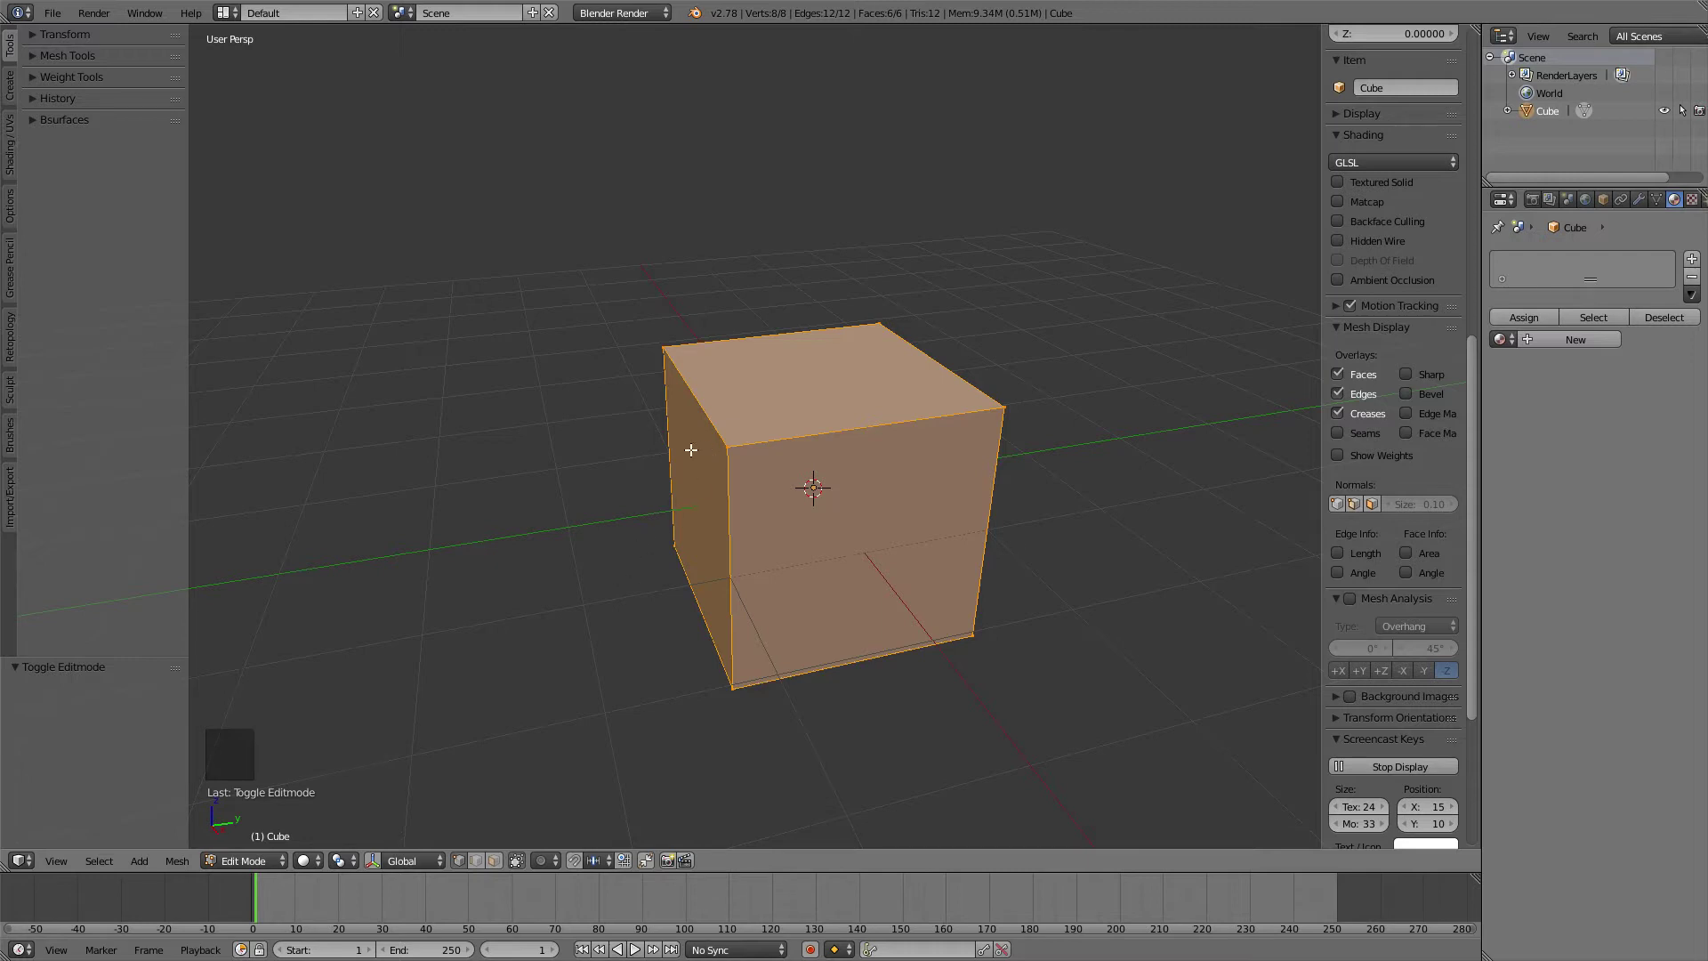
{"action": "key", "text": "x"}
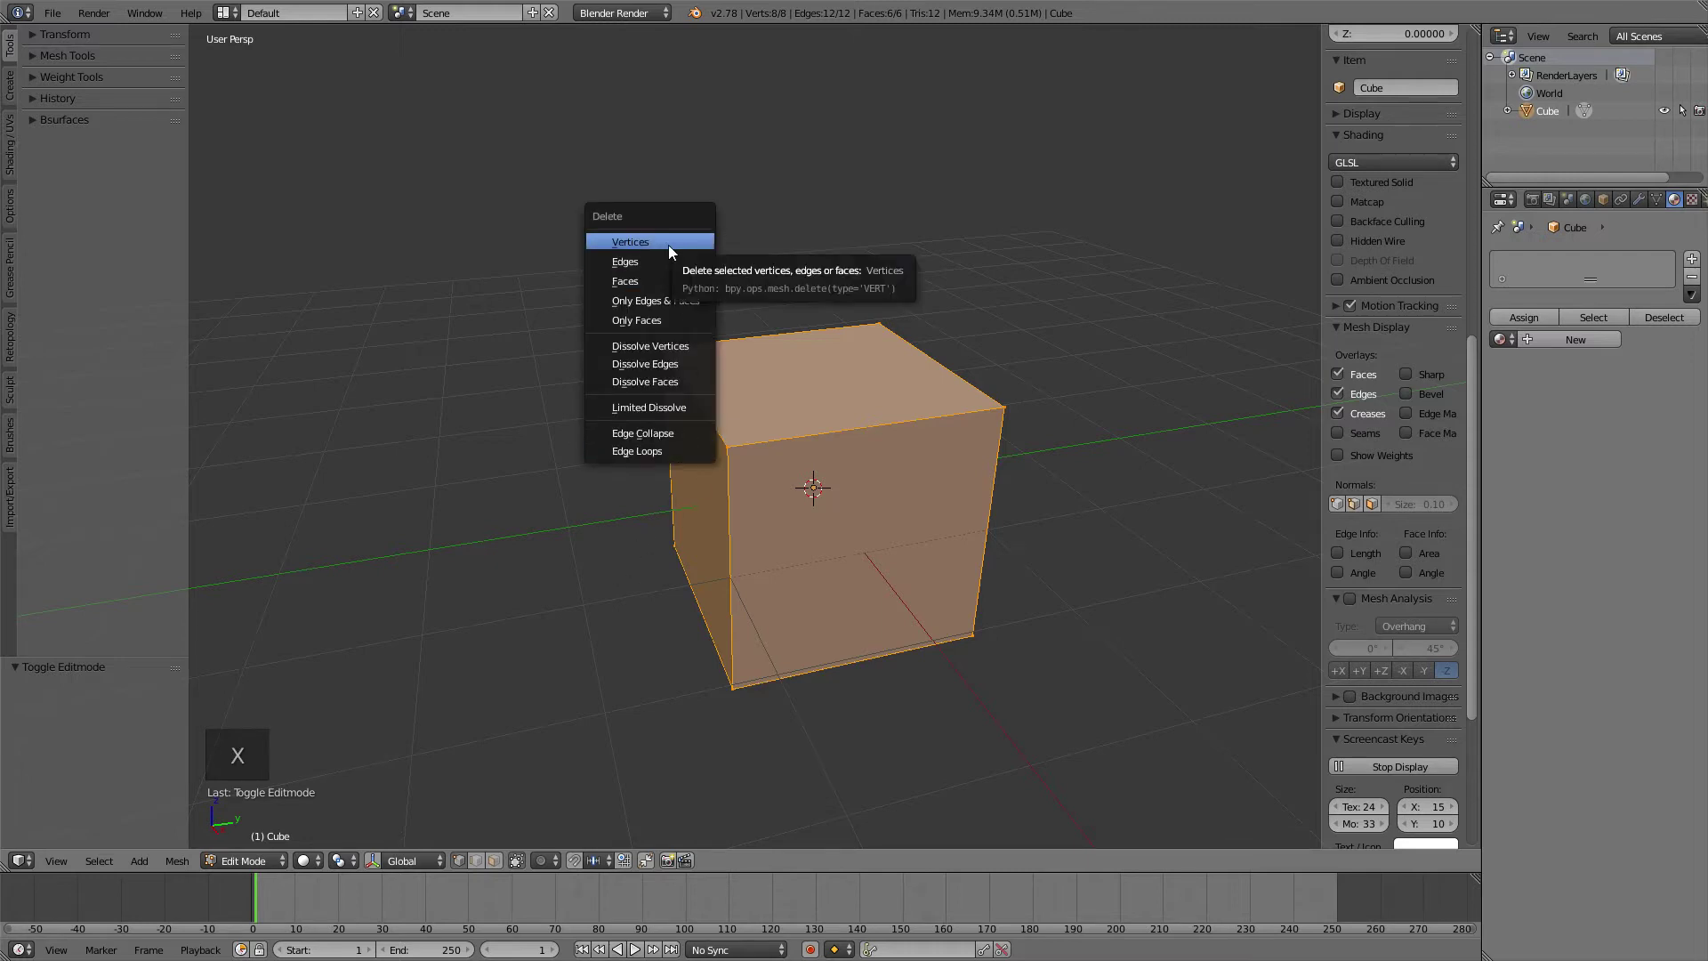
{"action": "left_click", "coordinate": [632, 608]}
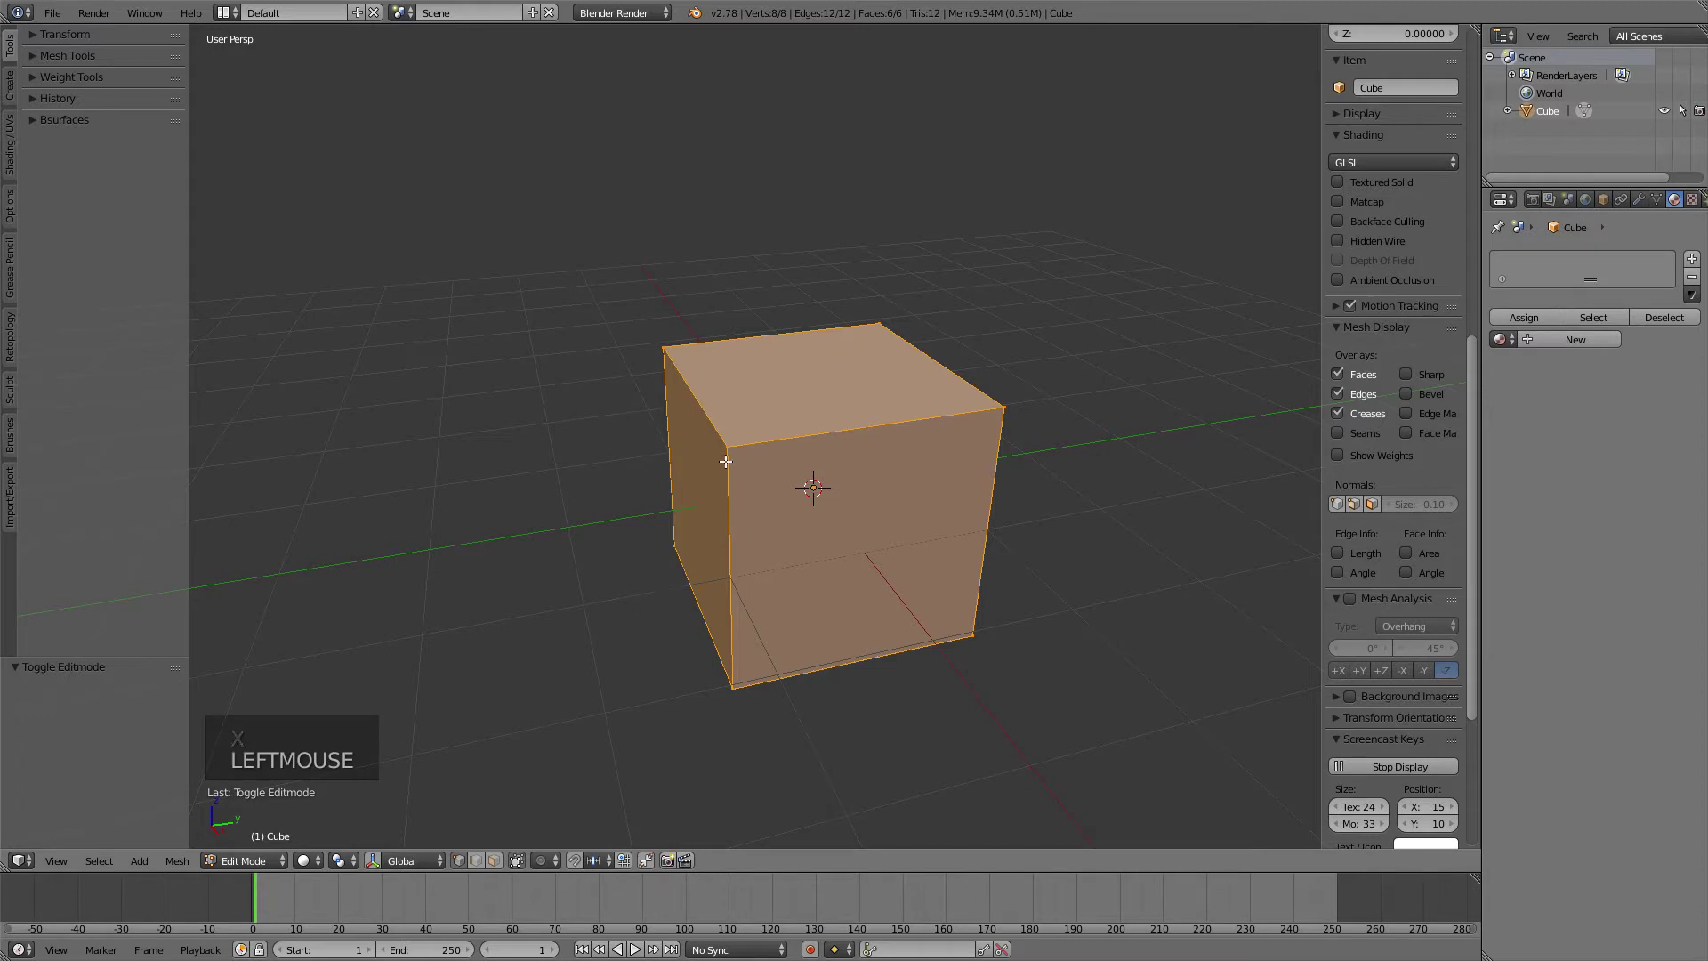
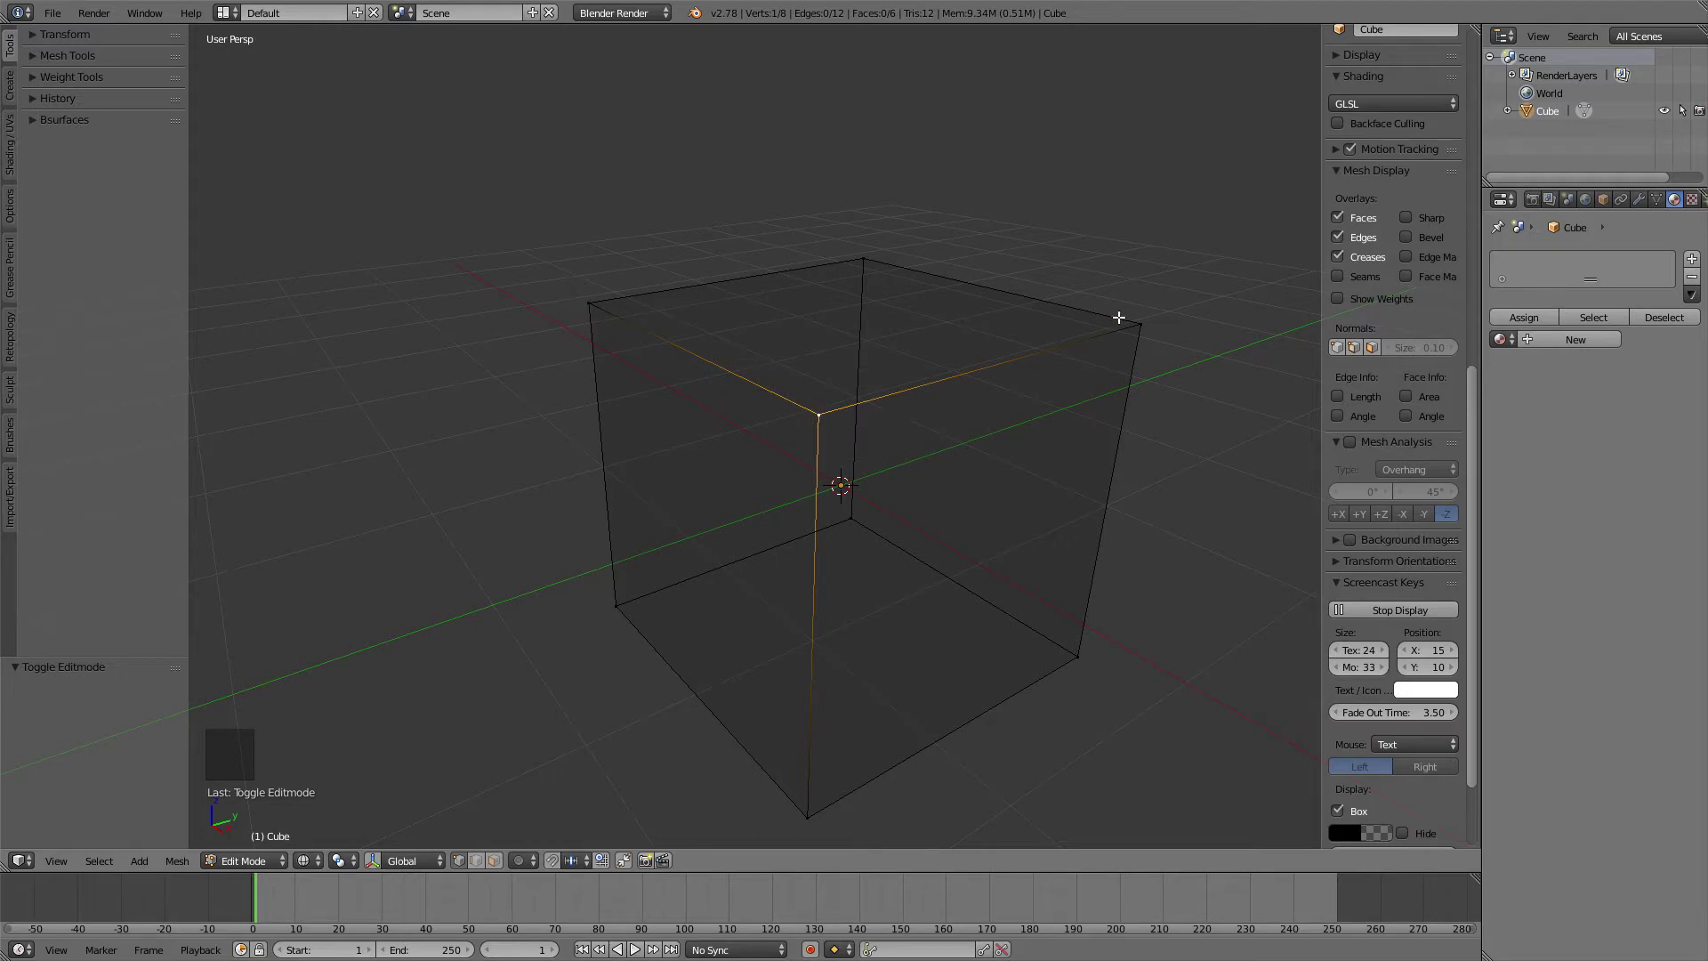
{"action": "middle_click", "coordinate": [976, 374]}
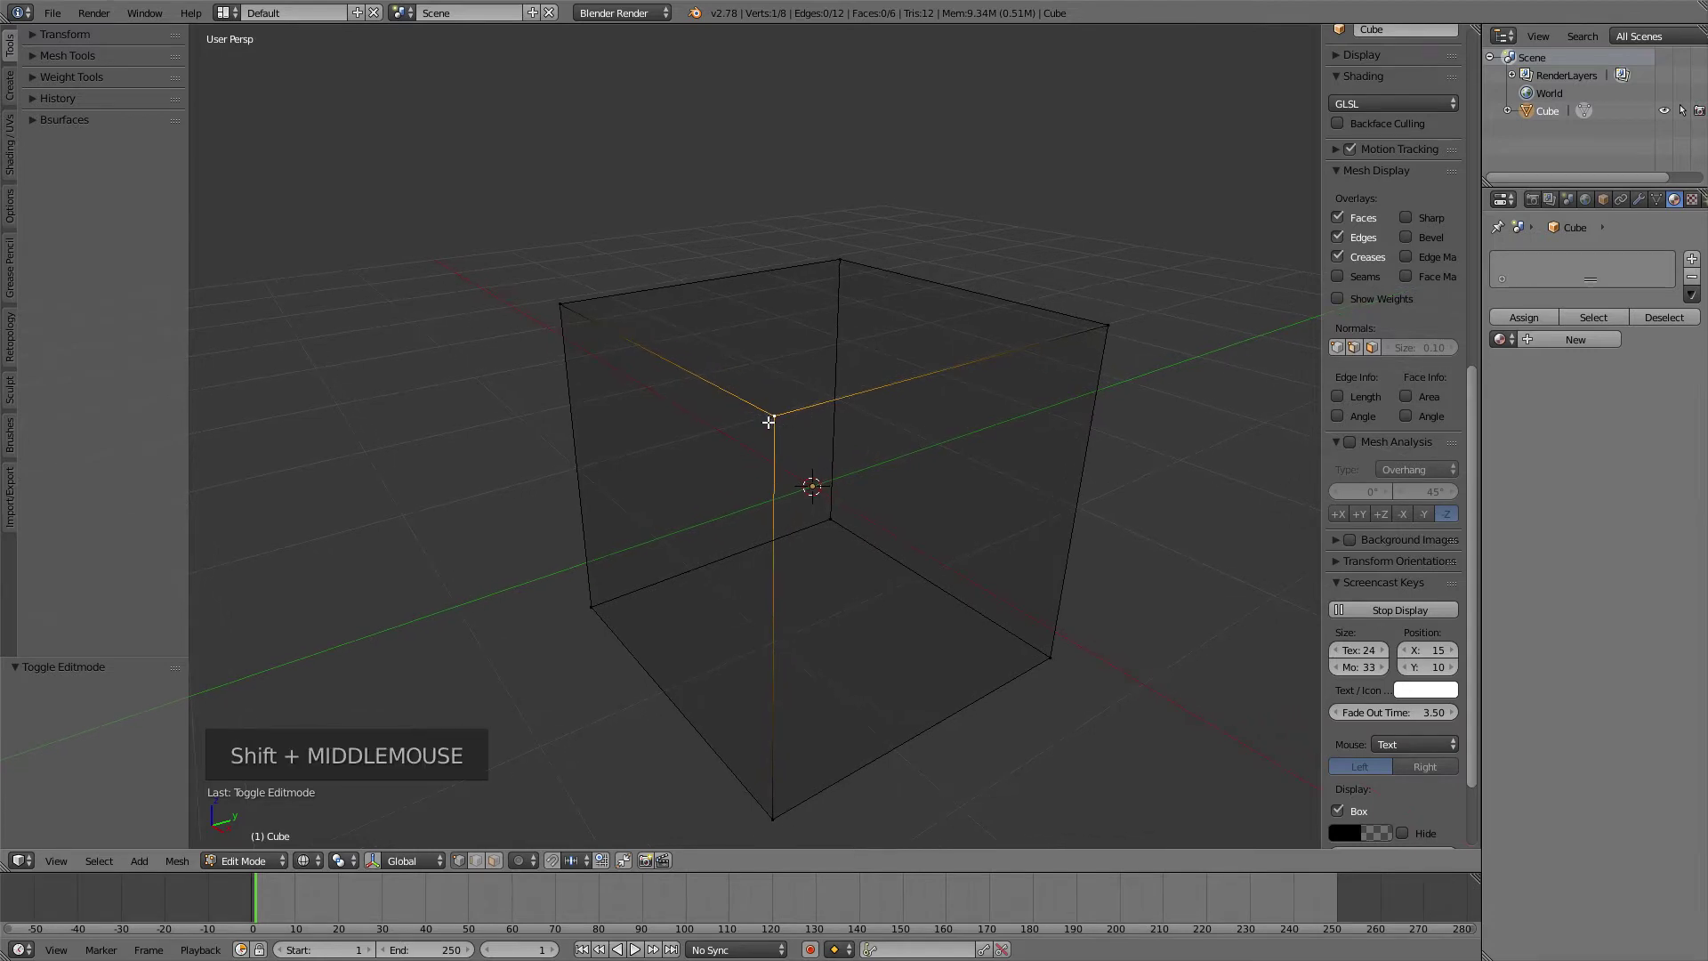
{"action": "key", "text": "g"}
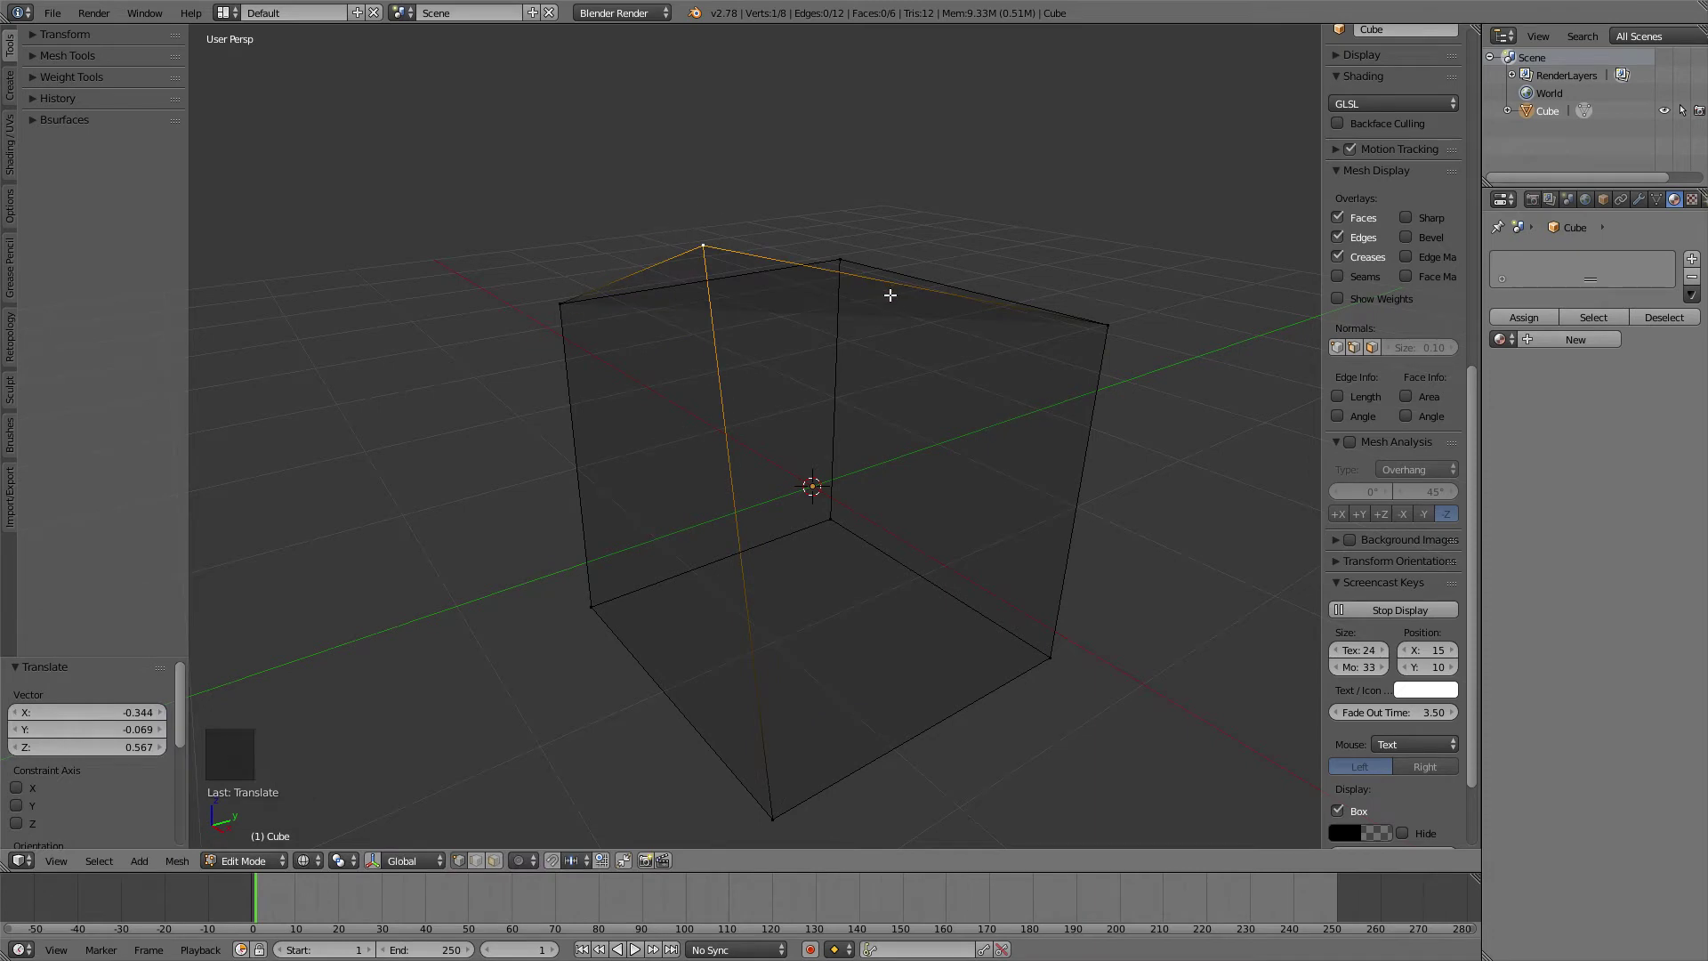
{"action": "key", "text": "g"}
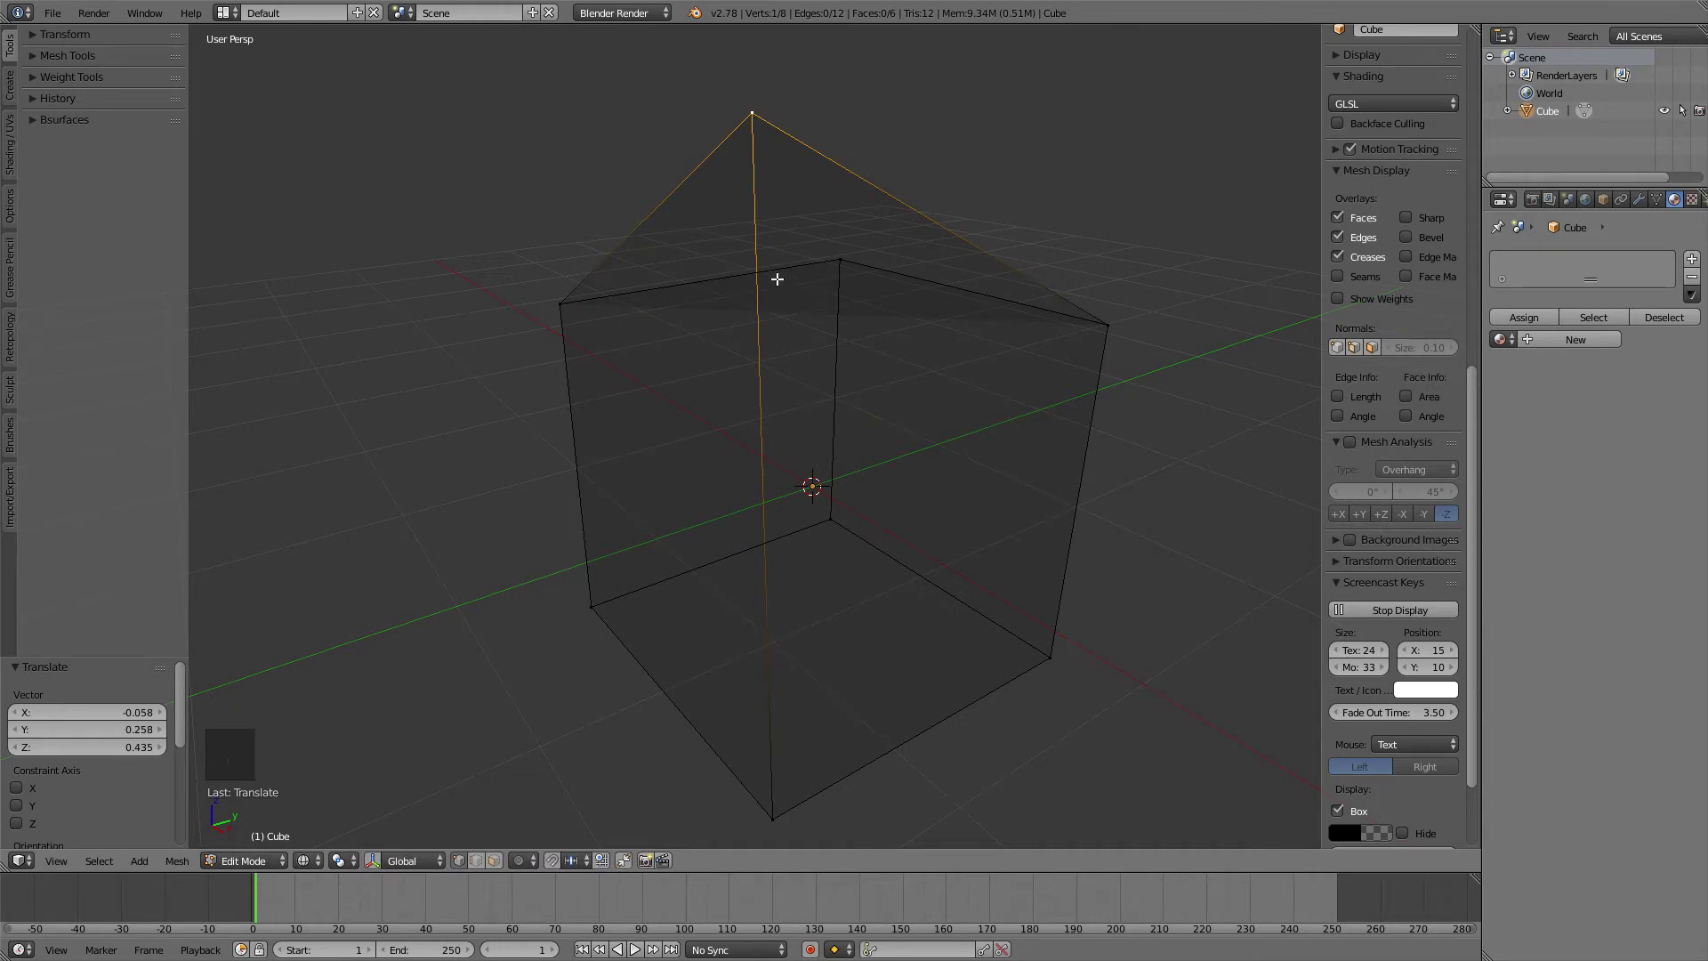
{"action": "key", "text": "ctrl+z"}
{"action": "key", "text": "ctrl+z"}
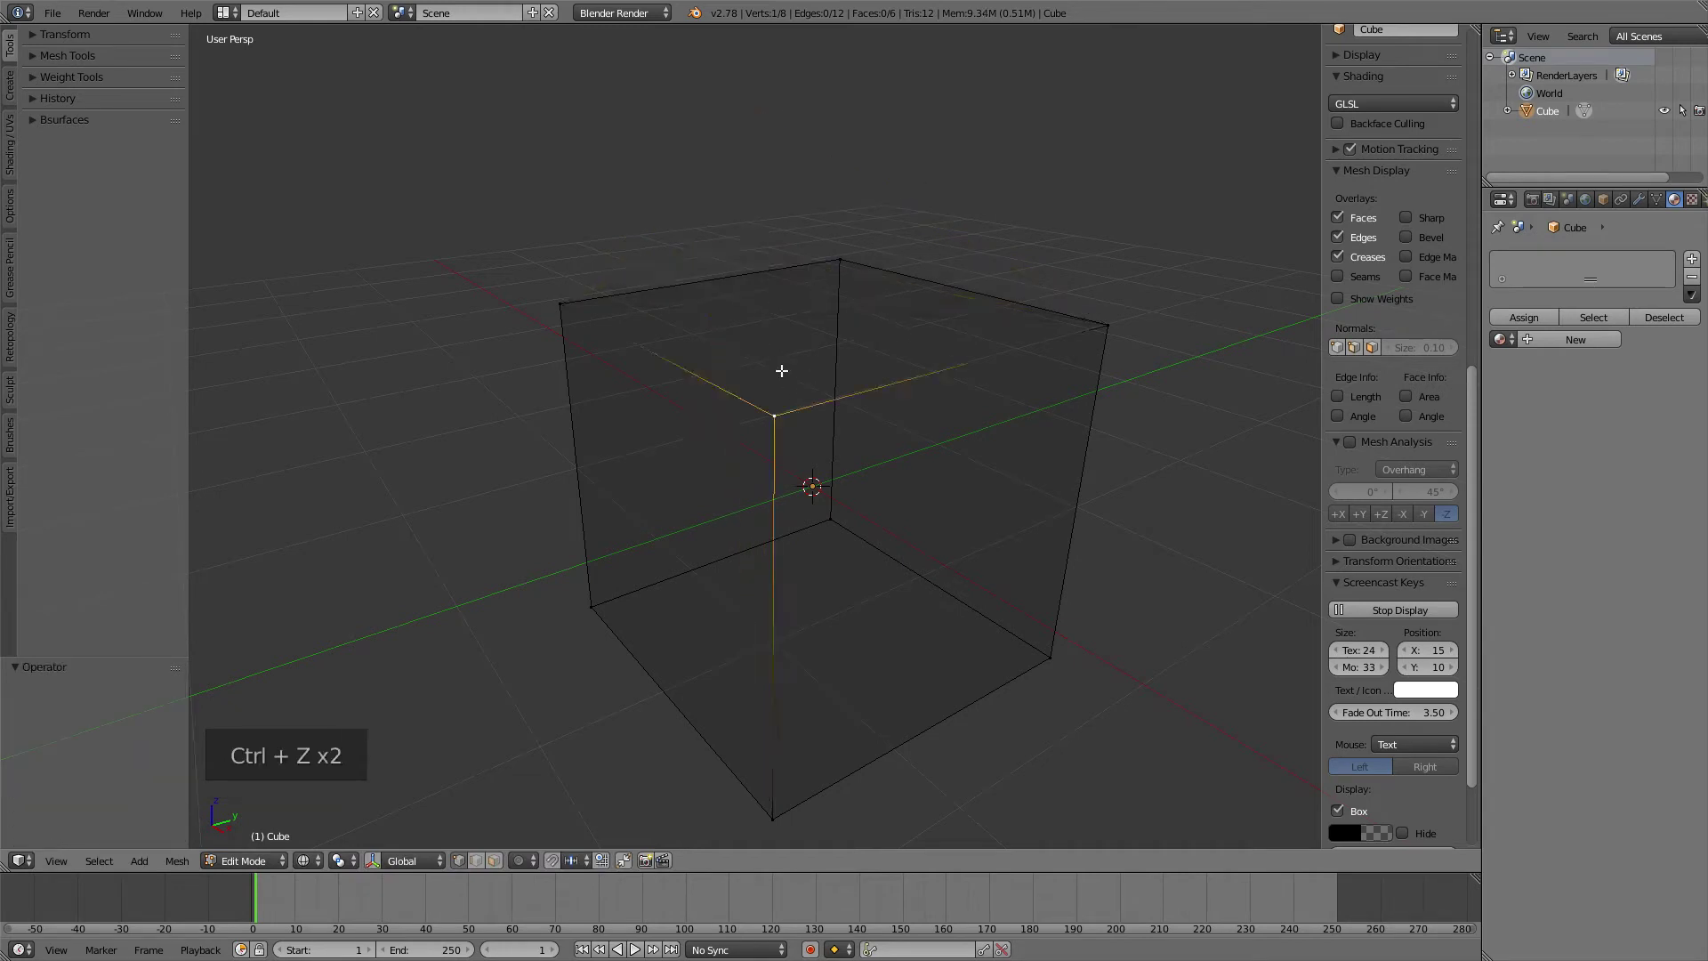
{"action": "middle_click", "coordinate": [767, 383]}
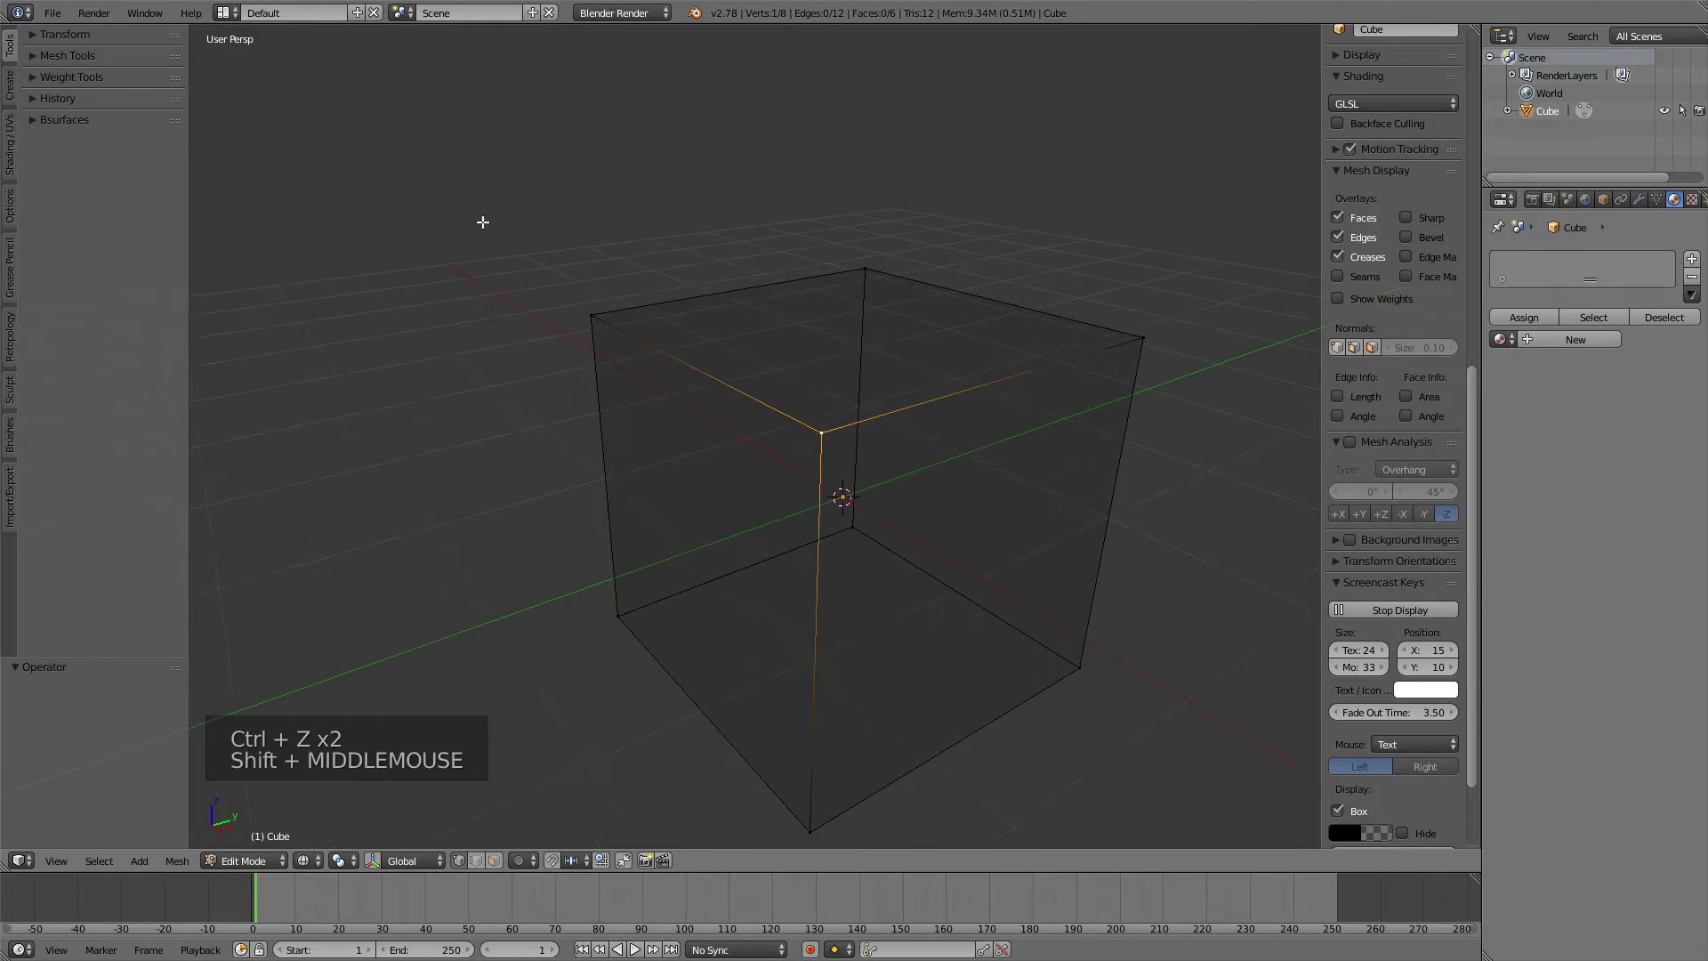
{"action": "key", "text": "x"}
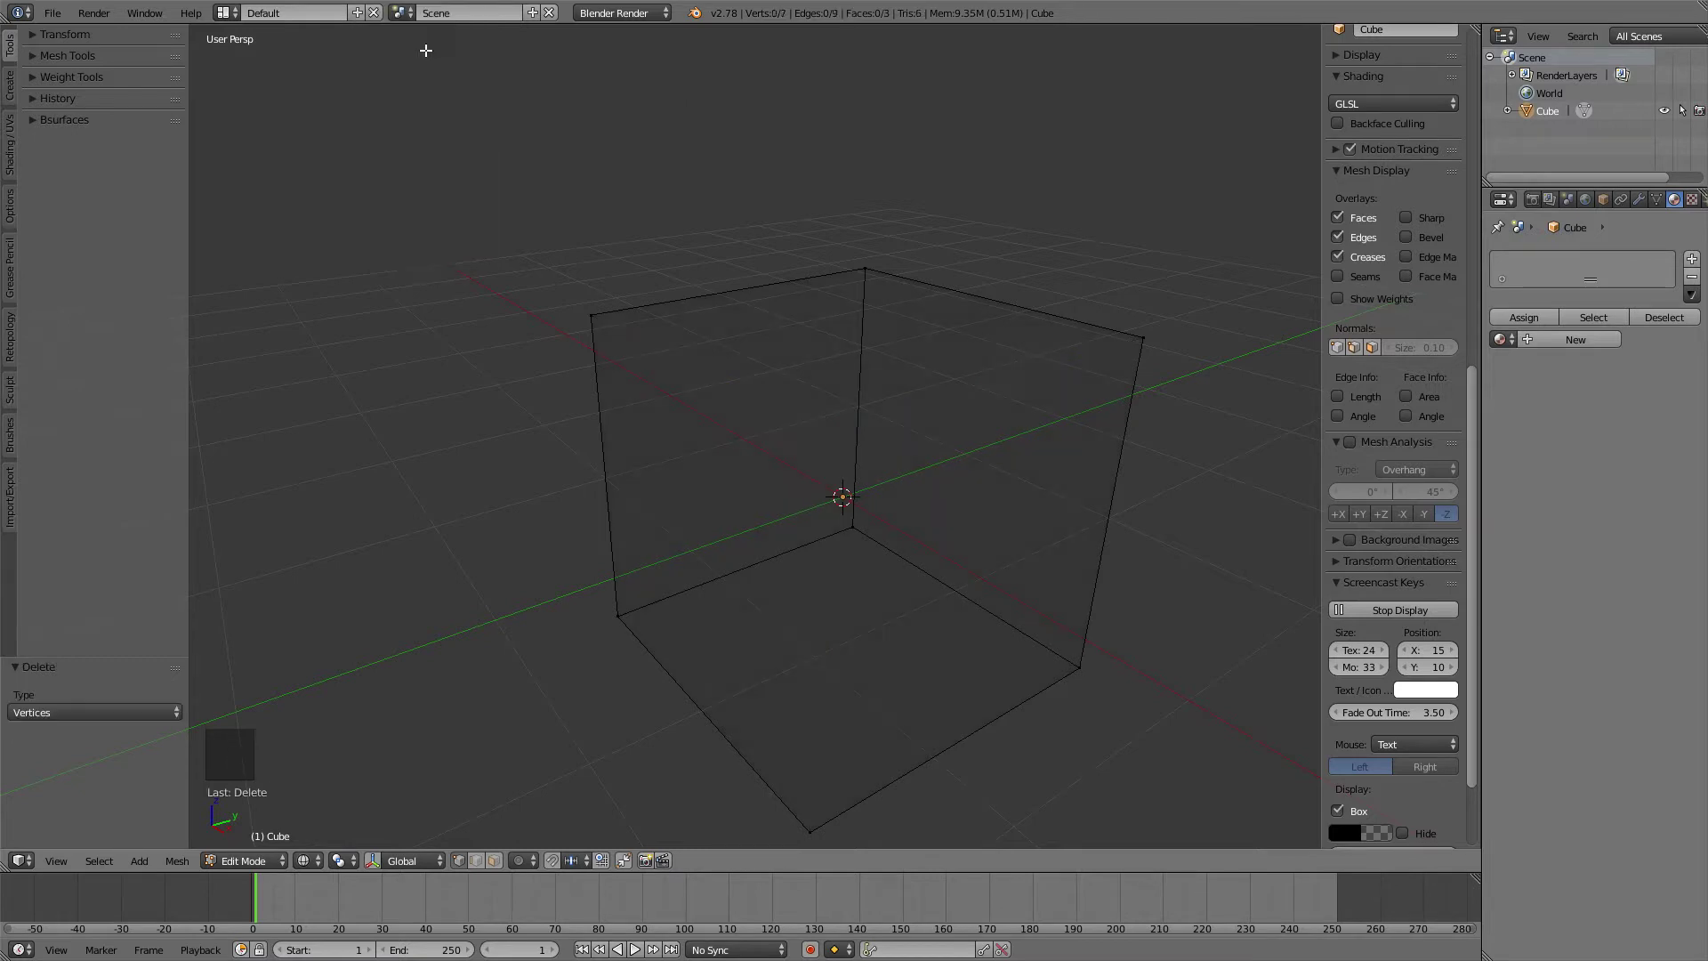
{"action": "middle_click", "coordinate": [626, 358]}
{"action": "middle_click", "coordinate": [700, 400]}
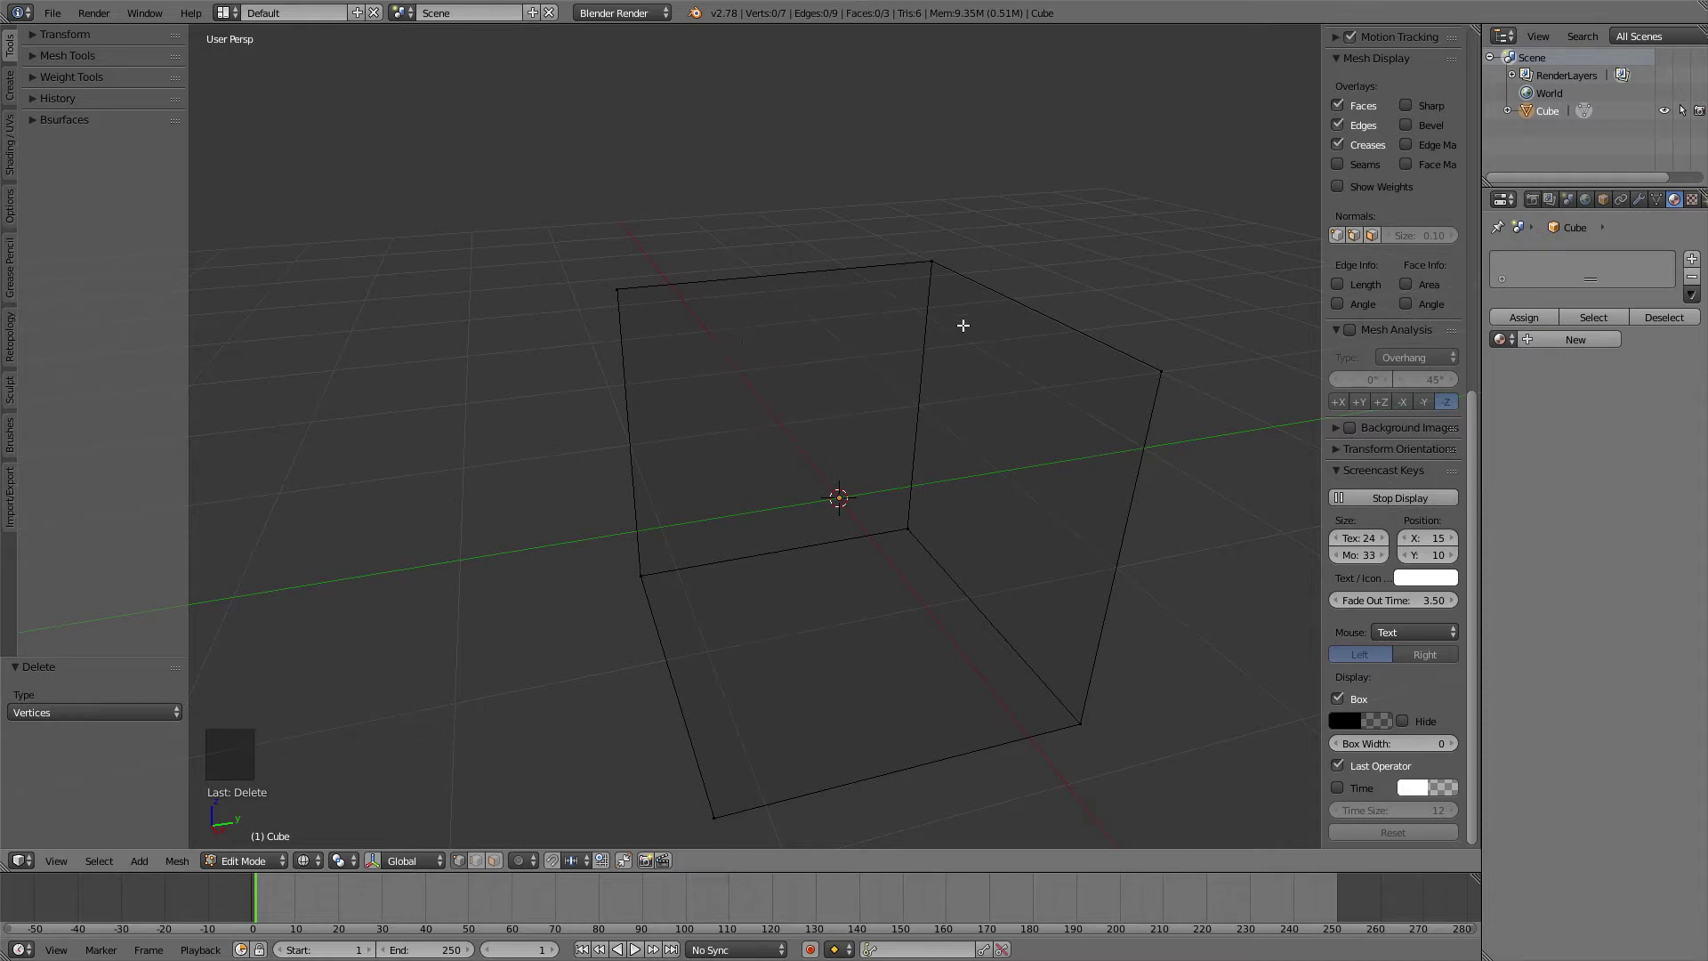
{"action": "middle_click", "coordinate": [774, 416]}
{"action": "middle_click", "coordinate": [791, 399]}
{"action": "middle_click", "coordinate": [911, 373]}
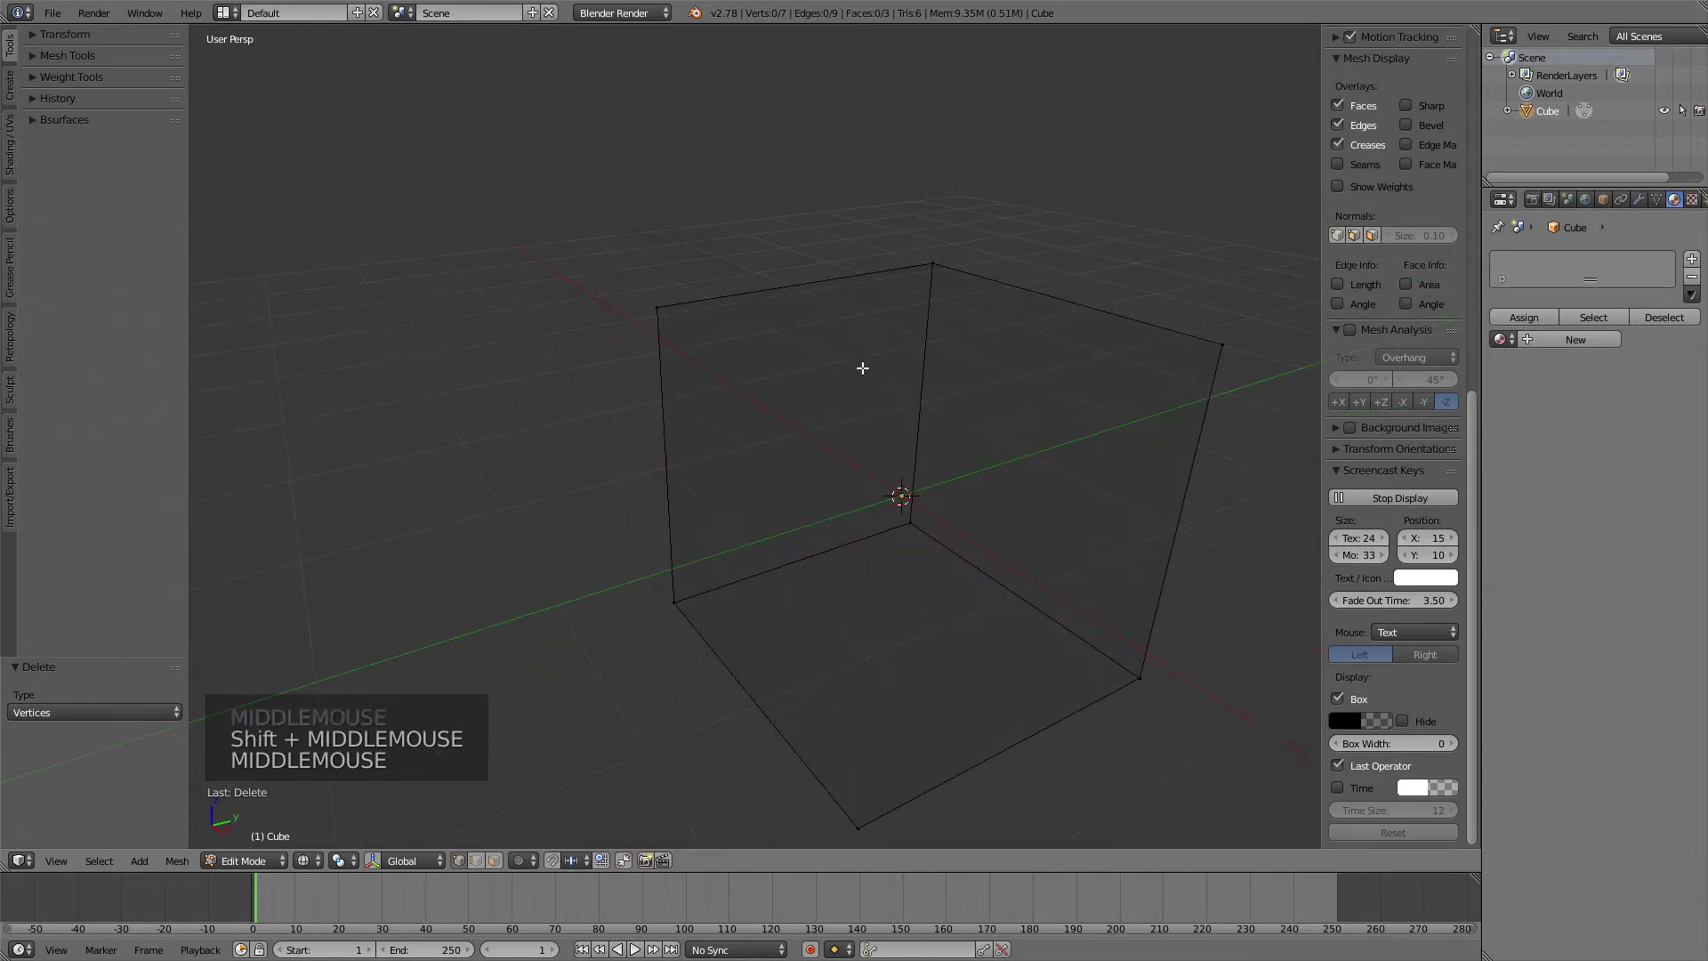
{"action": "key", "text": "ctrl+z"}
{"action": "middle_click", "coordinate": [927, 472]}
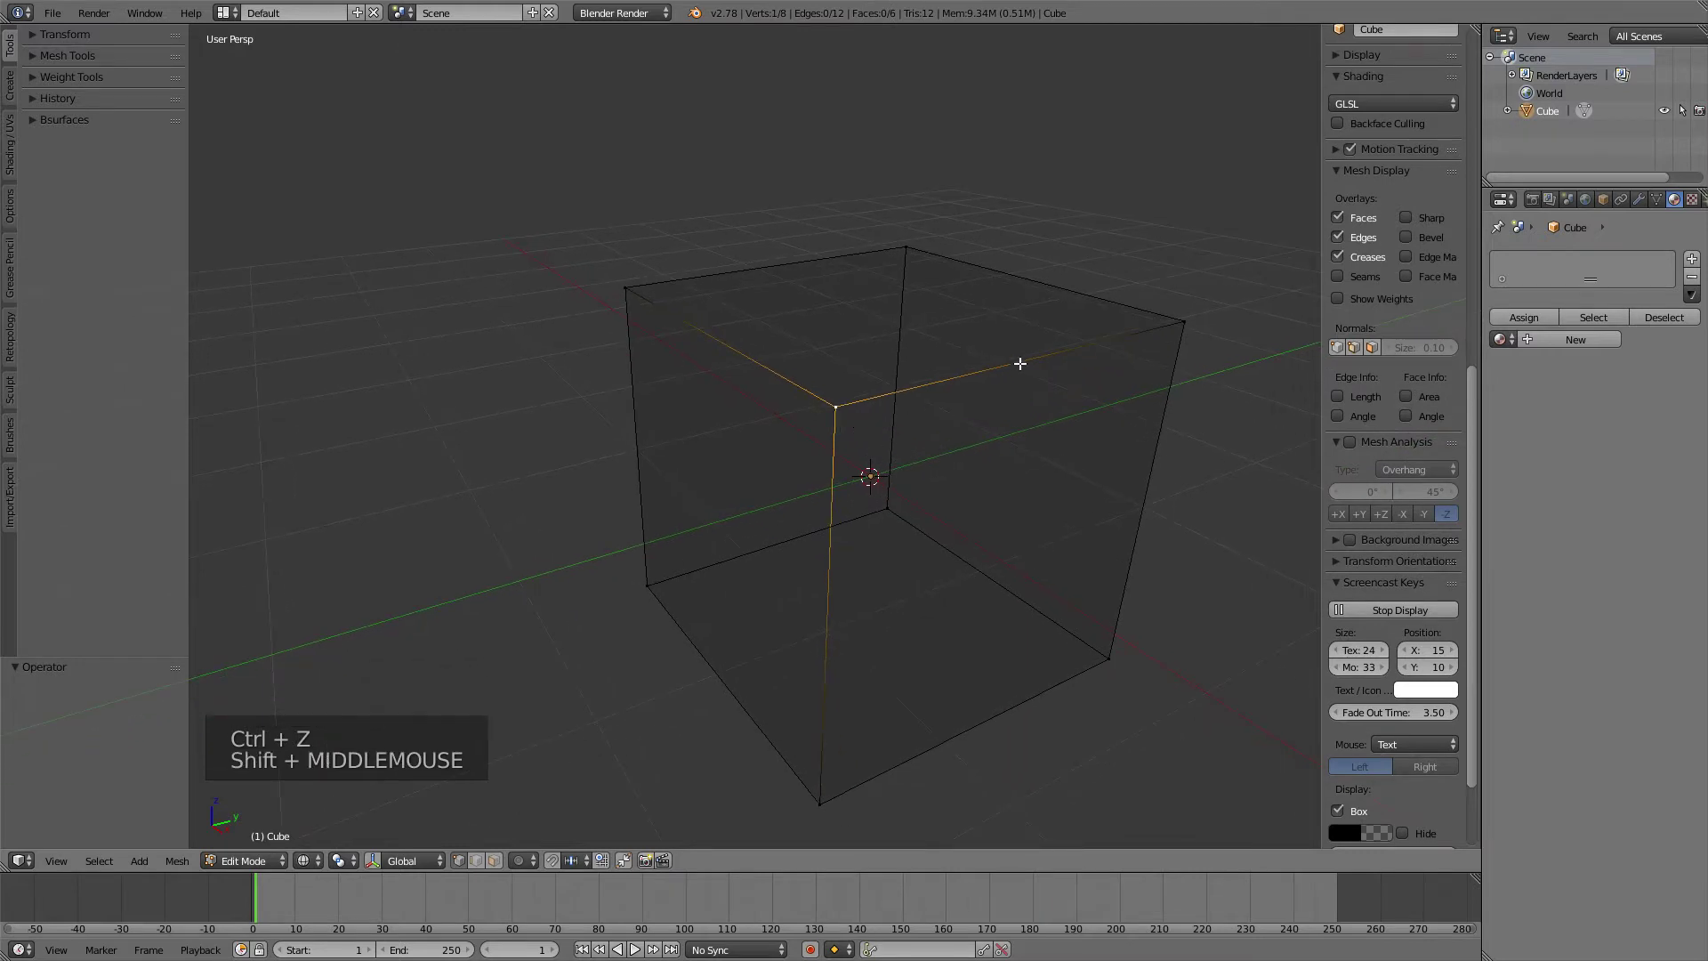
{"action": "left_click", "coordinate": [1175, 313]}
{"action": "middle_click", "coordinate": [923, 423]}
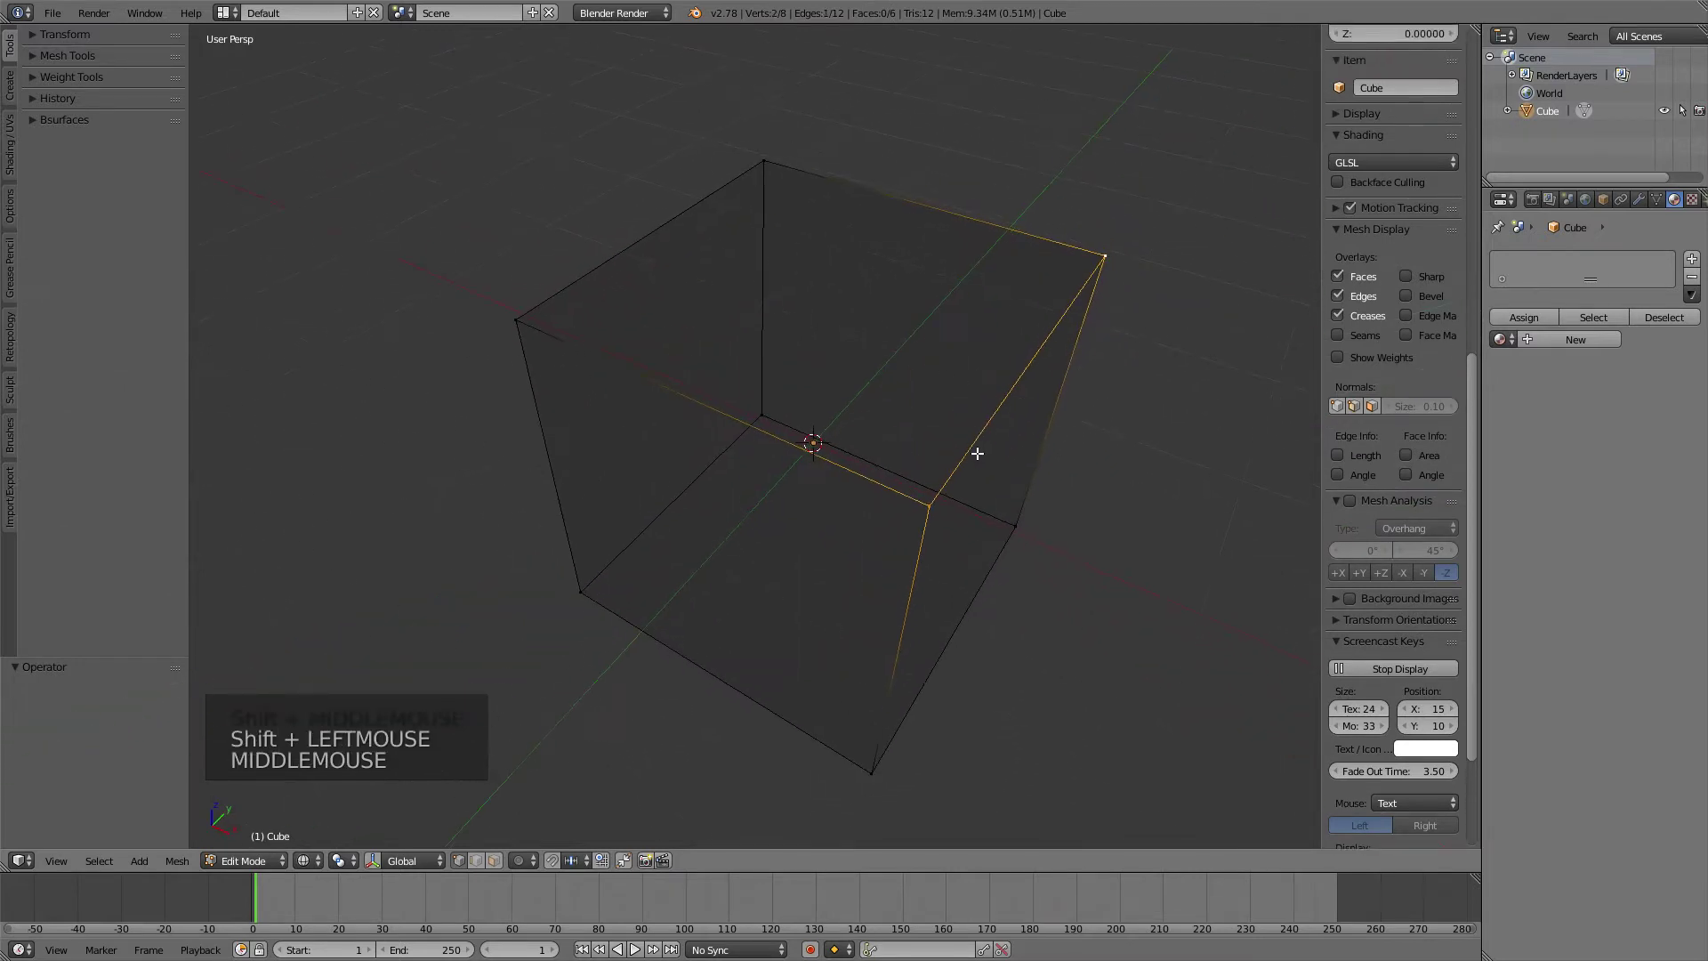
{"action": "middle_click", "coordinate": [961, 445]}
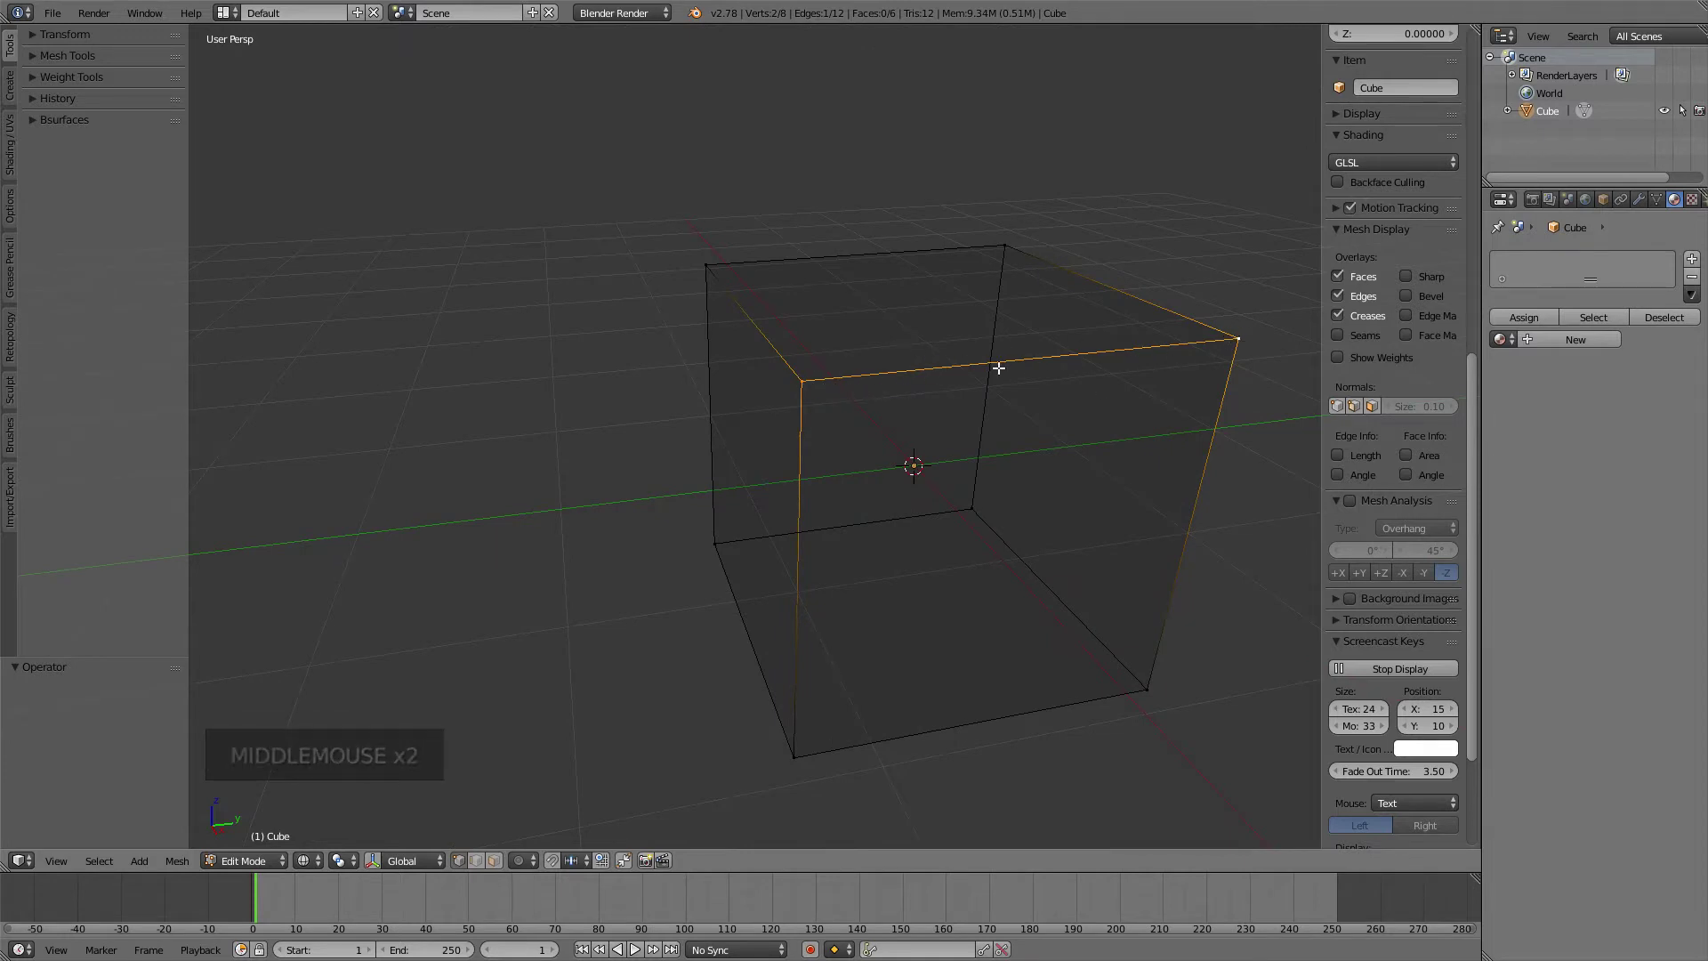
{"action": "middle_click", "coordinate": [1055, 370]}
{"action": "middle_click", "coordinate": [966, 387]}
{"action": "middle_click", "coordinate": [728, 415]}
{"action": "middle_click", "coordinate": [741, 416]}
{"action": "middle_click", "coordinate": [835, 417]}
{"action": "middle_click", "coordinate": [318, 533]}
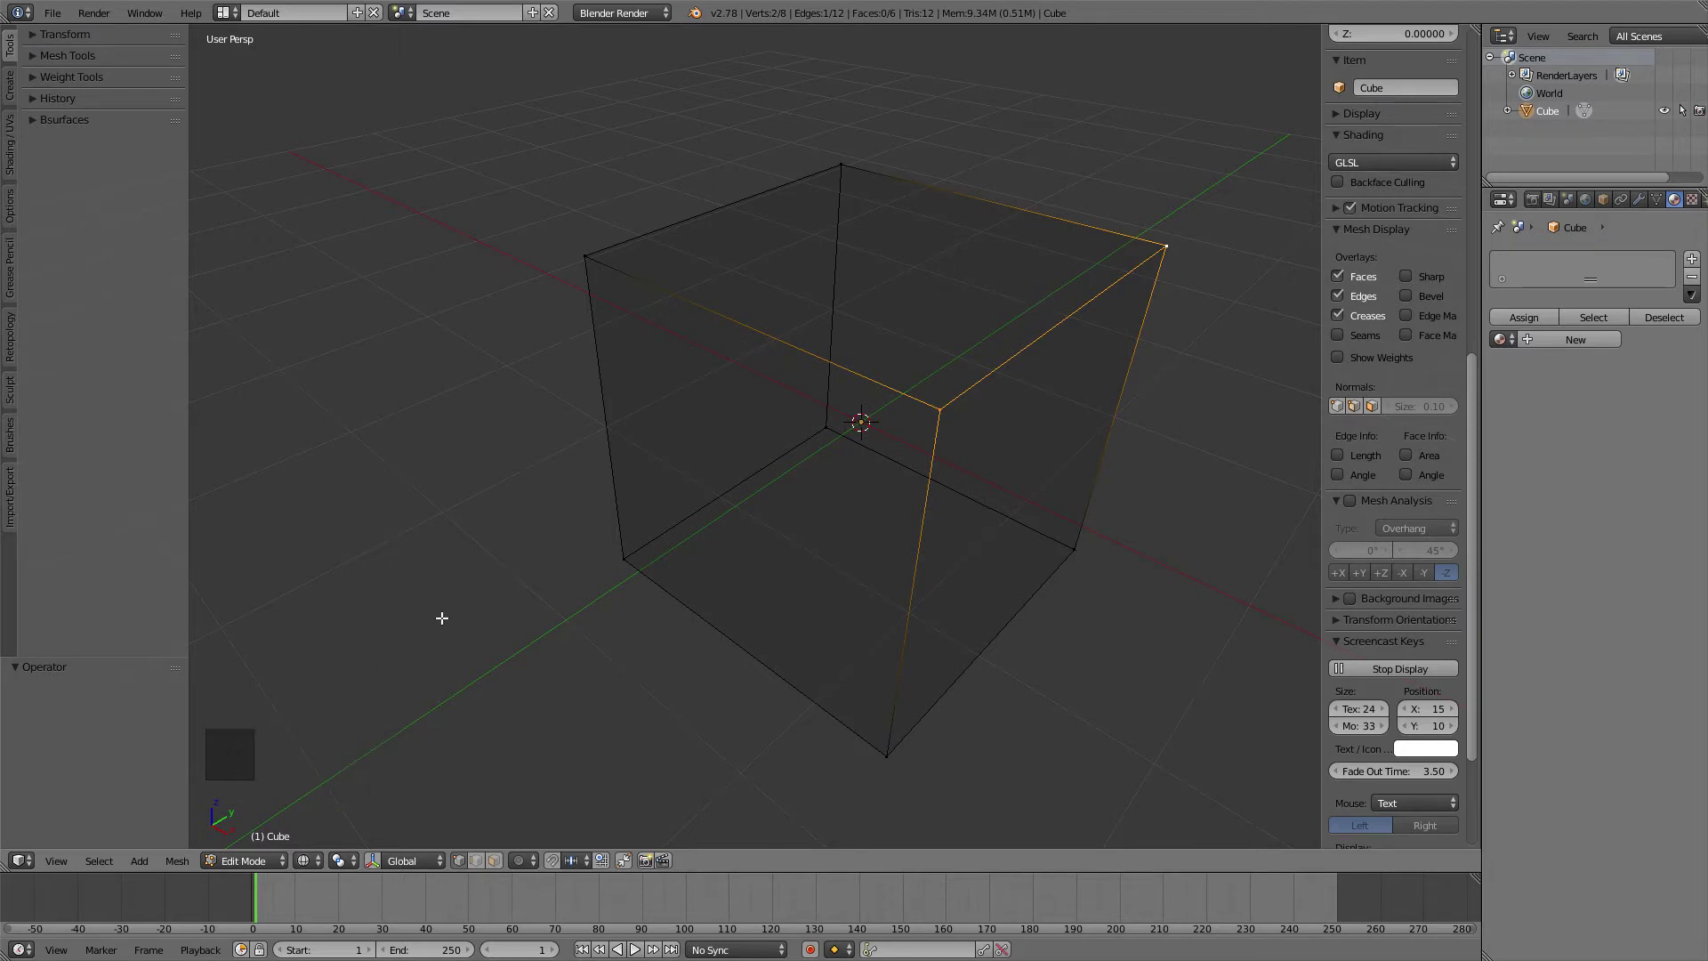
{"action": "key", "text": "x"}
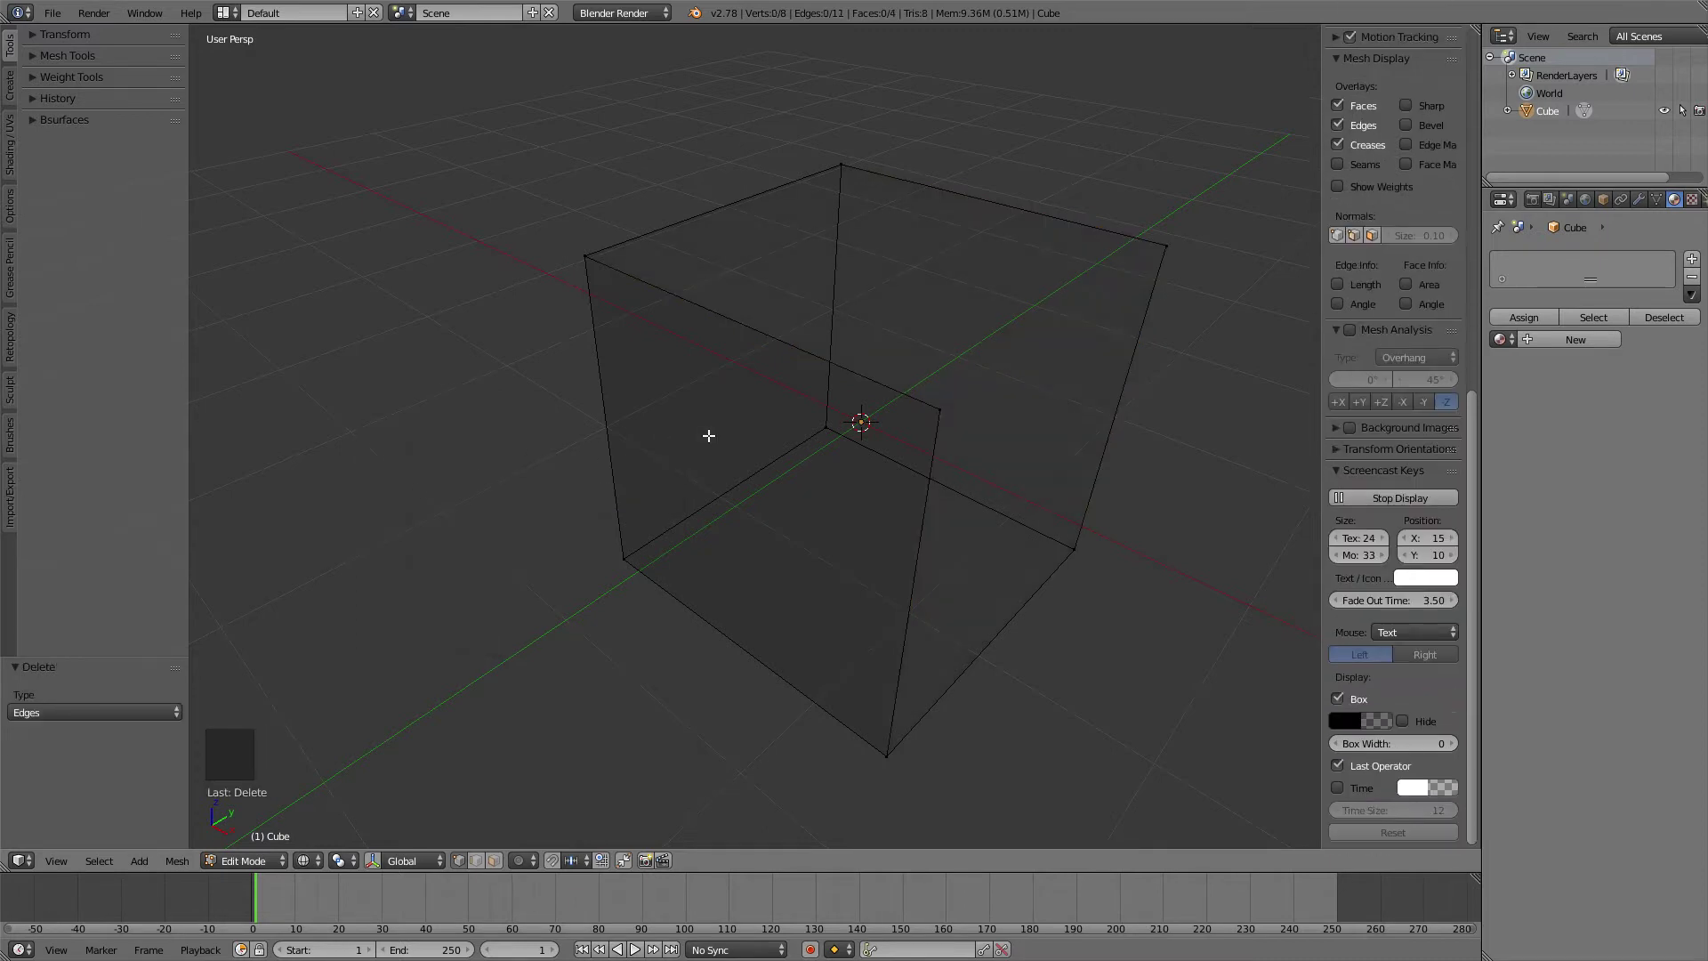
{"action": "middle_click", "coordinate": [711, 433]}
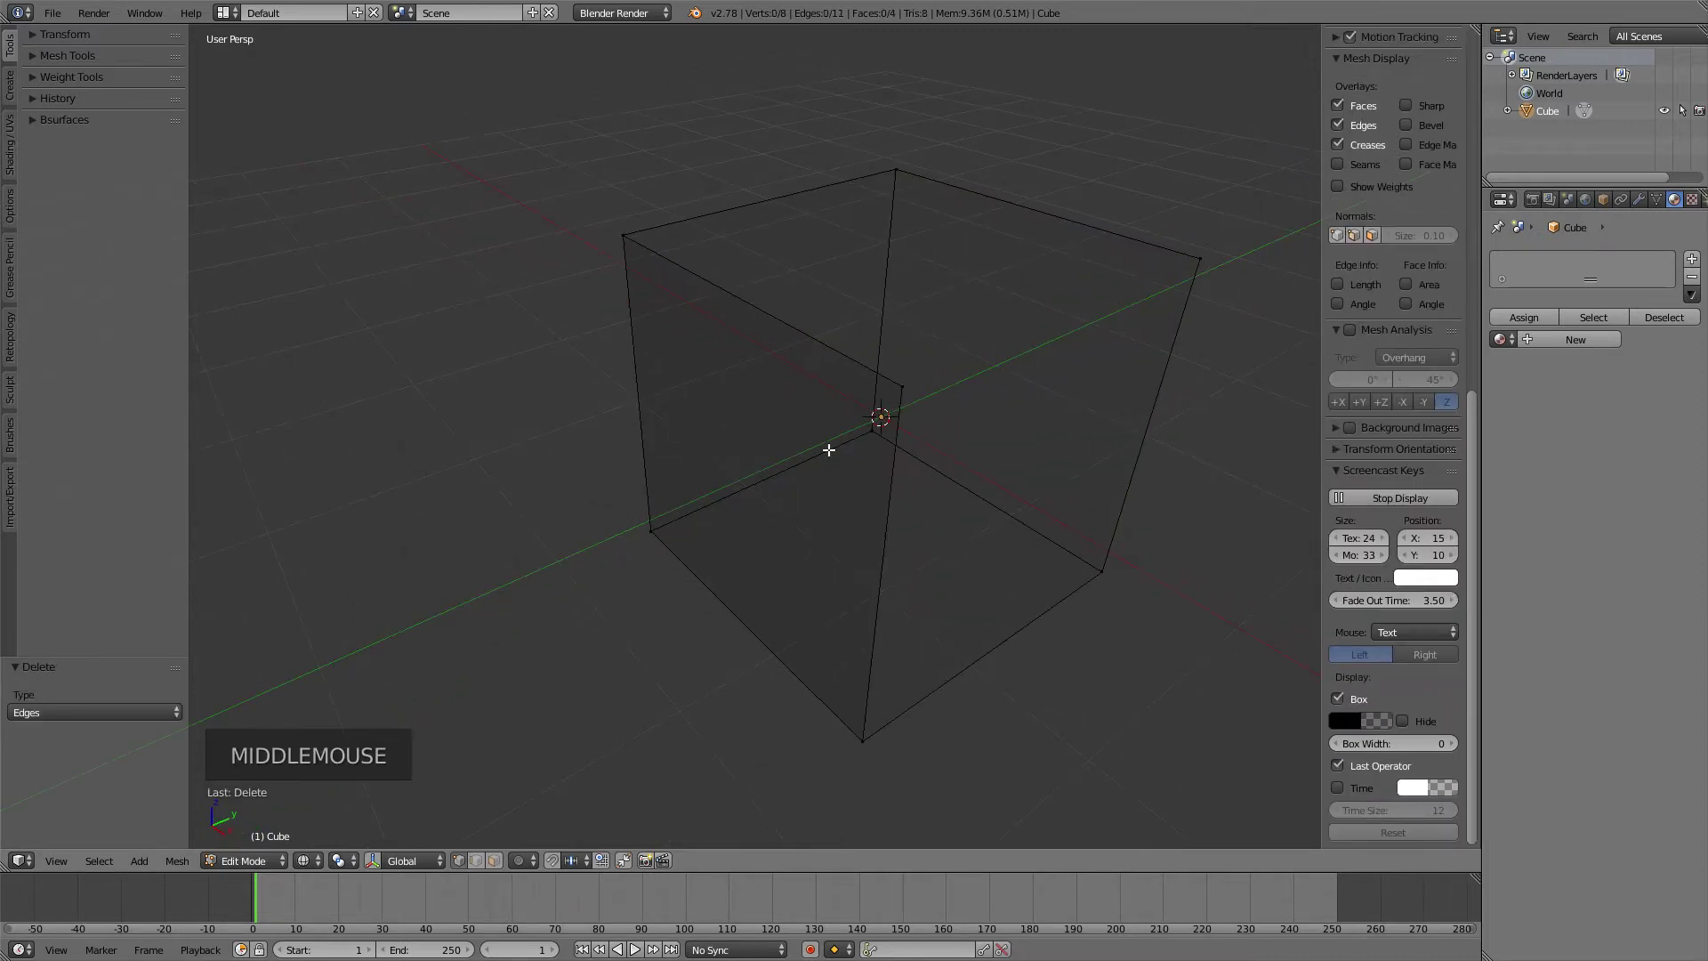
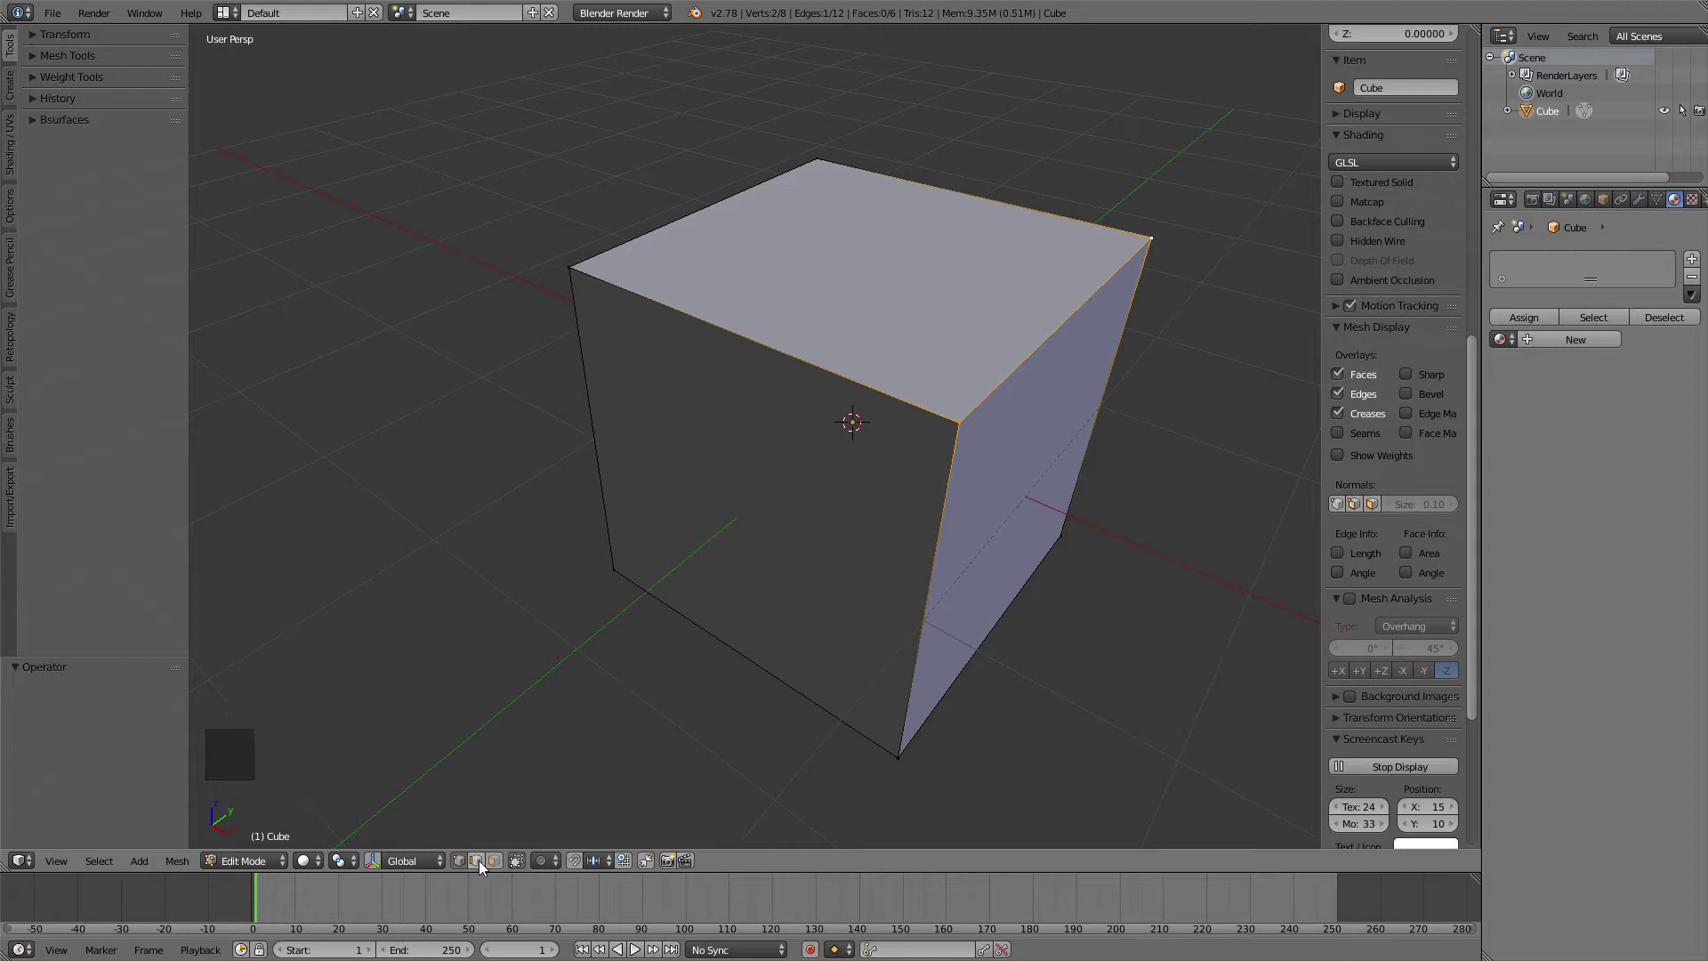
- In wireframe, select a ring of cube edges, delete them, then undo to restore the cube
{"action": "left_click", "coordinate": [487, 866]}
{"action": "key", "text": "z"}
{"action": "middle_click", "coordinate": [831, 478]}
{"action": "middle_click", "coordinate": [756, 487]}
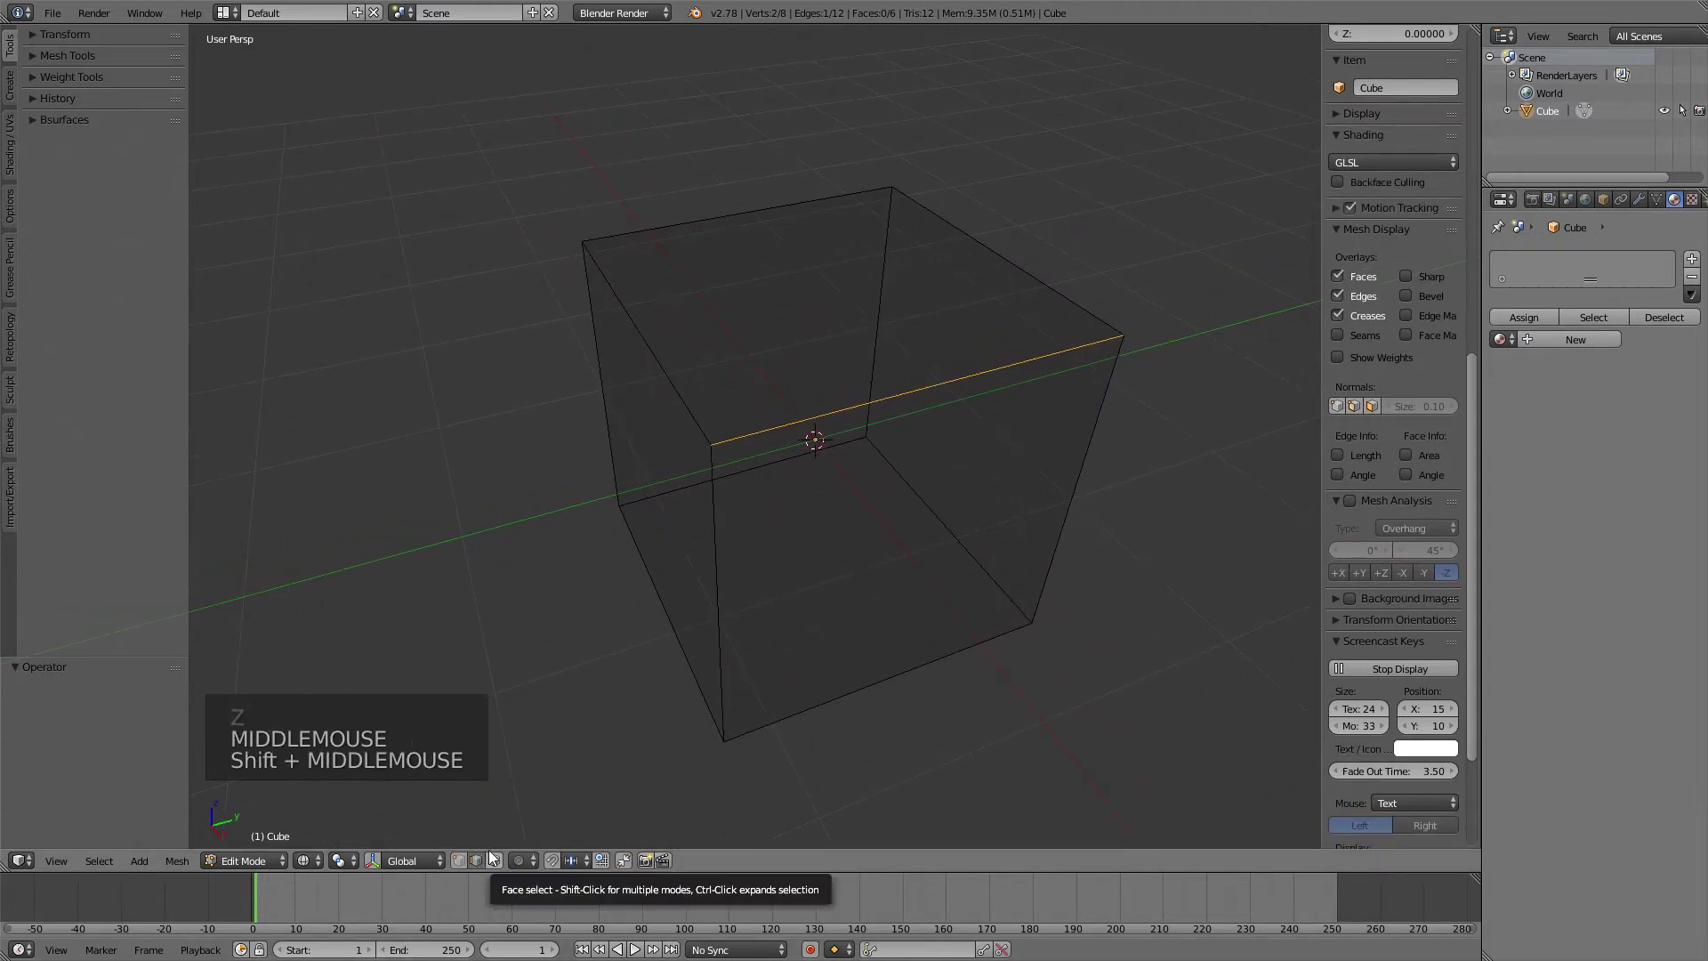
{"action": "middle_click", "coordinate": [726, 566]}
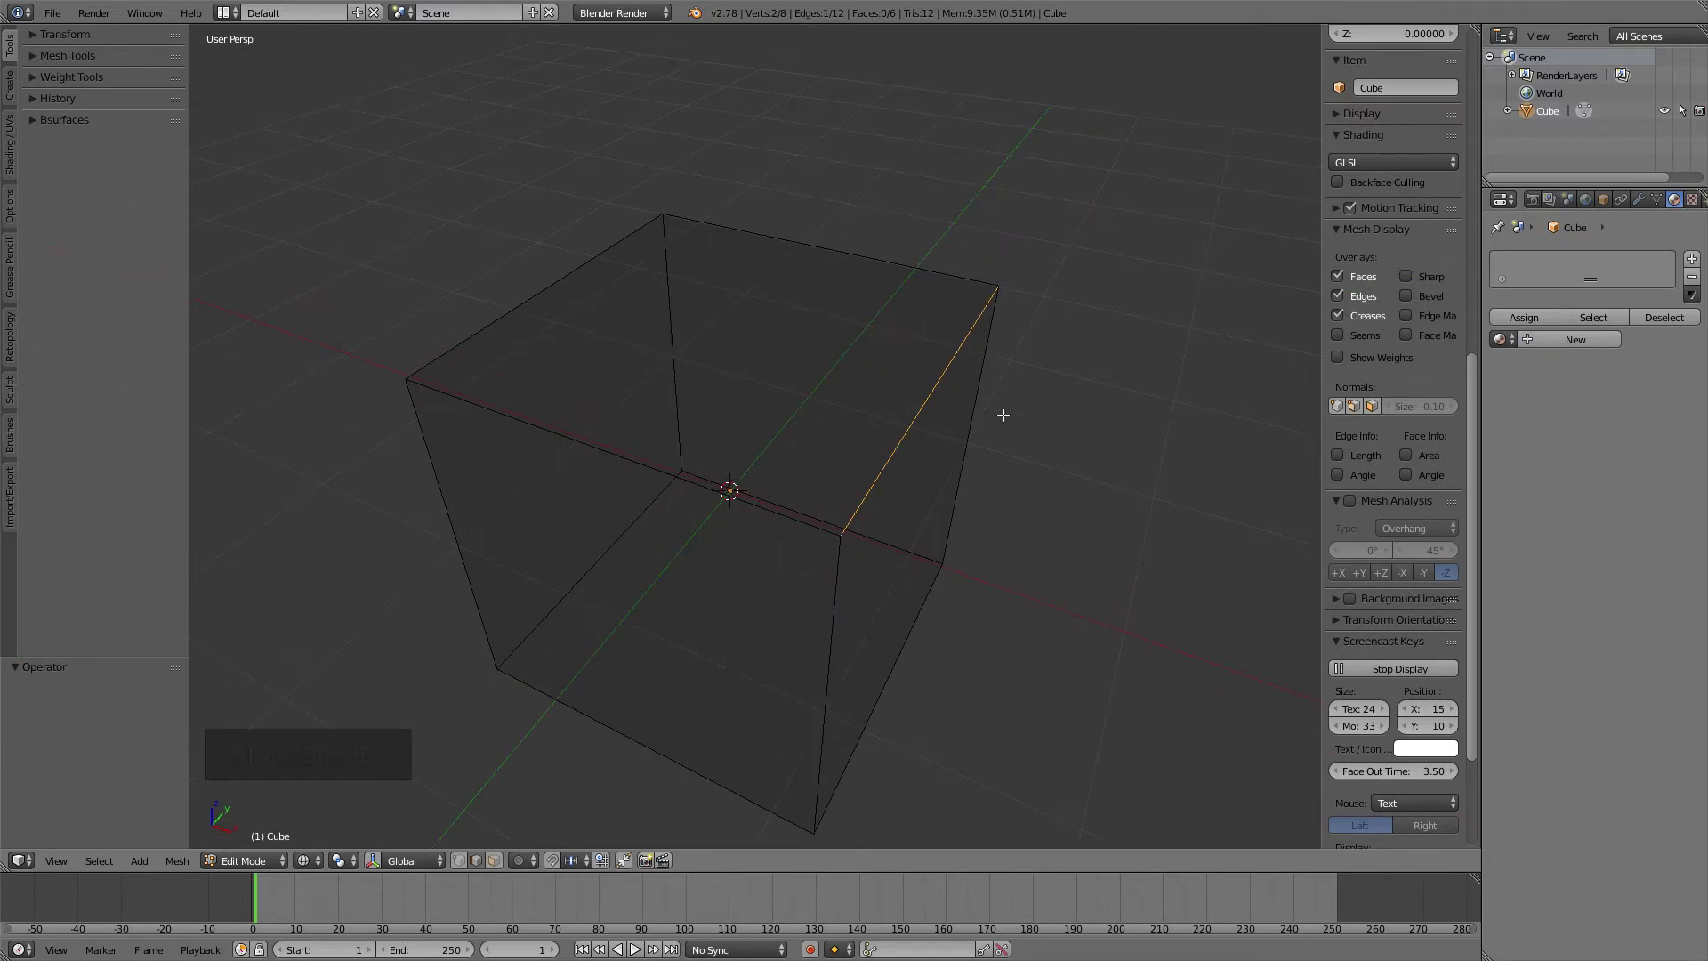
{"action": "middle_click", "coordinate": [998, 461]}
{"action": "middle_click", "coordinate": [862, 483]}
{"action": "left_click", "coordinate": [723, 373]}
{"action": "left_click", "coordinate": [745, 202]}
{"action": "left_click", "coordinate": [954, 197]}
{"action": "left_click", "coordinate": [975, 388]}
{"action": "key", "text": "x"}
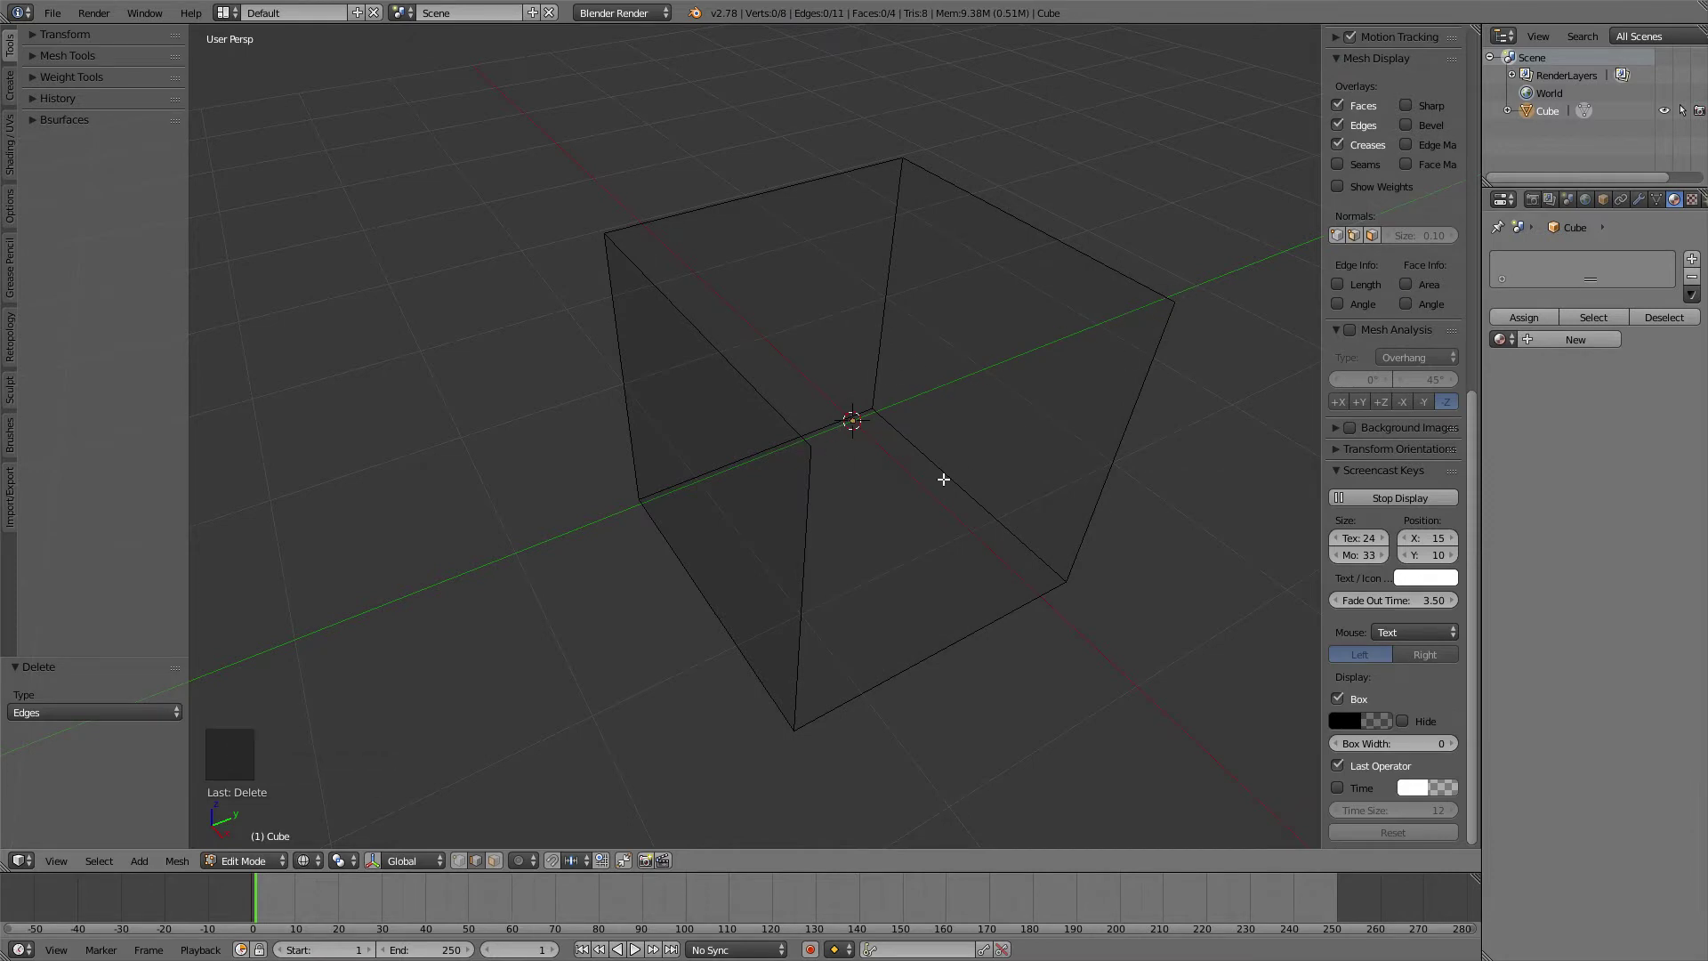
{"action": "key", "text": "z"}
{"action": "middle_click", "coordinate": [667, 533]}
{"action": "key", "text": "ctrl+z"}
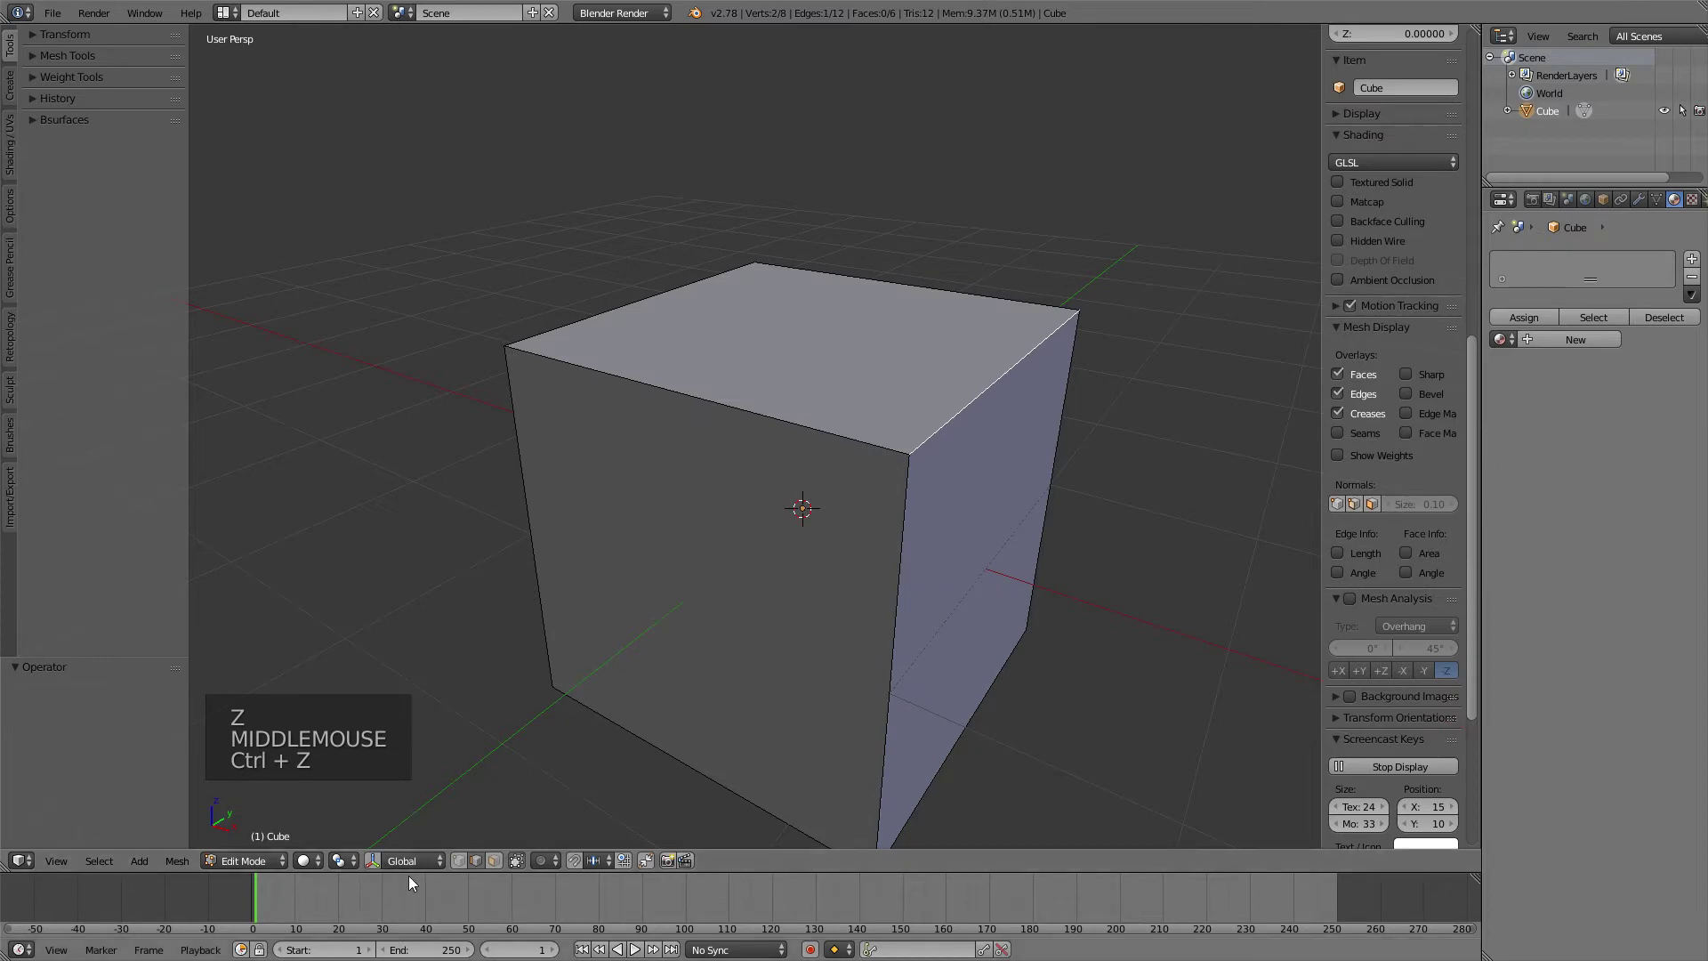
- In face select mode delete a side face, leaving 4 faces and 11 edges, and inspect the opening
{"action": "left_click", "coordinate": [501, 865]}
{"action": "middle_click", "coordinate": [603, 630]}
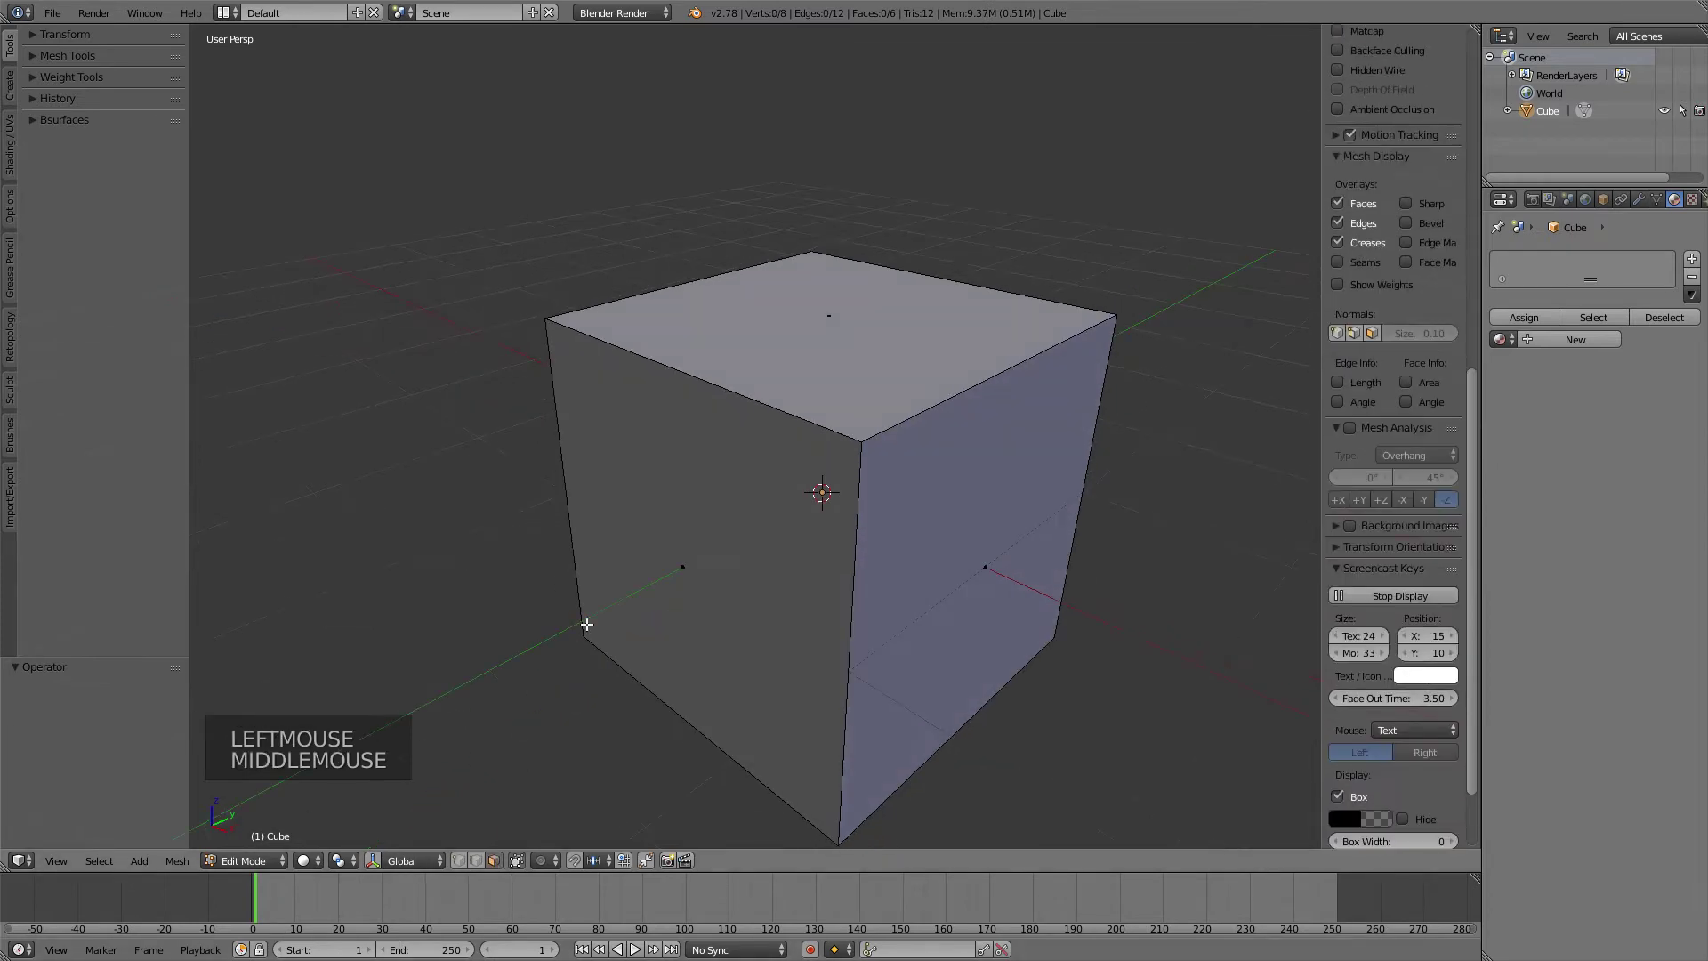
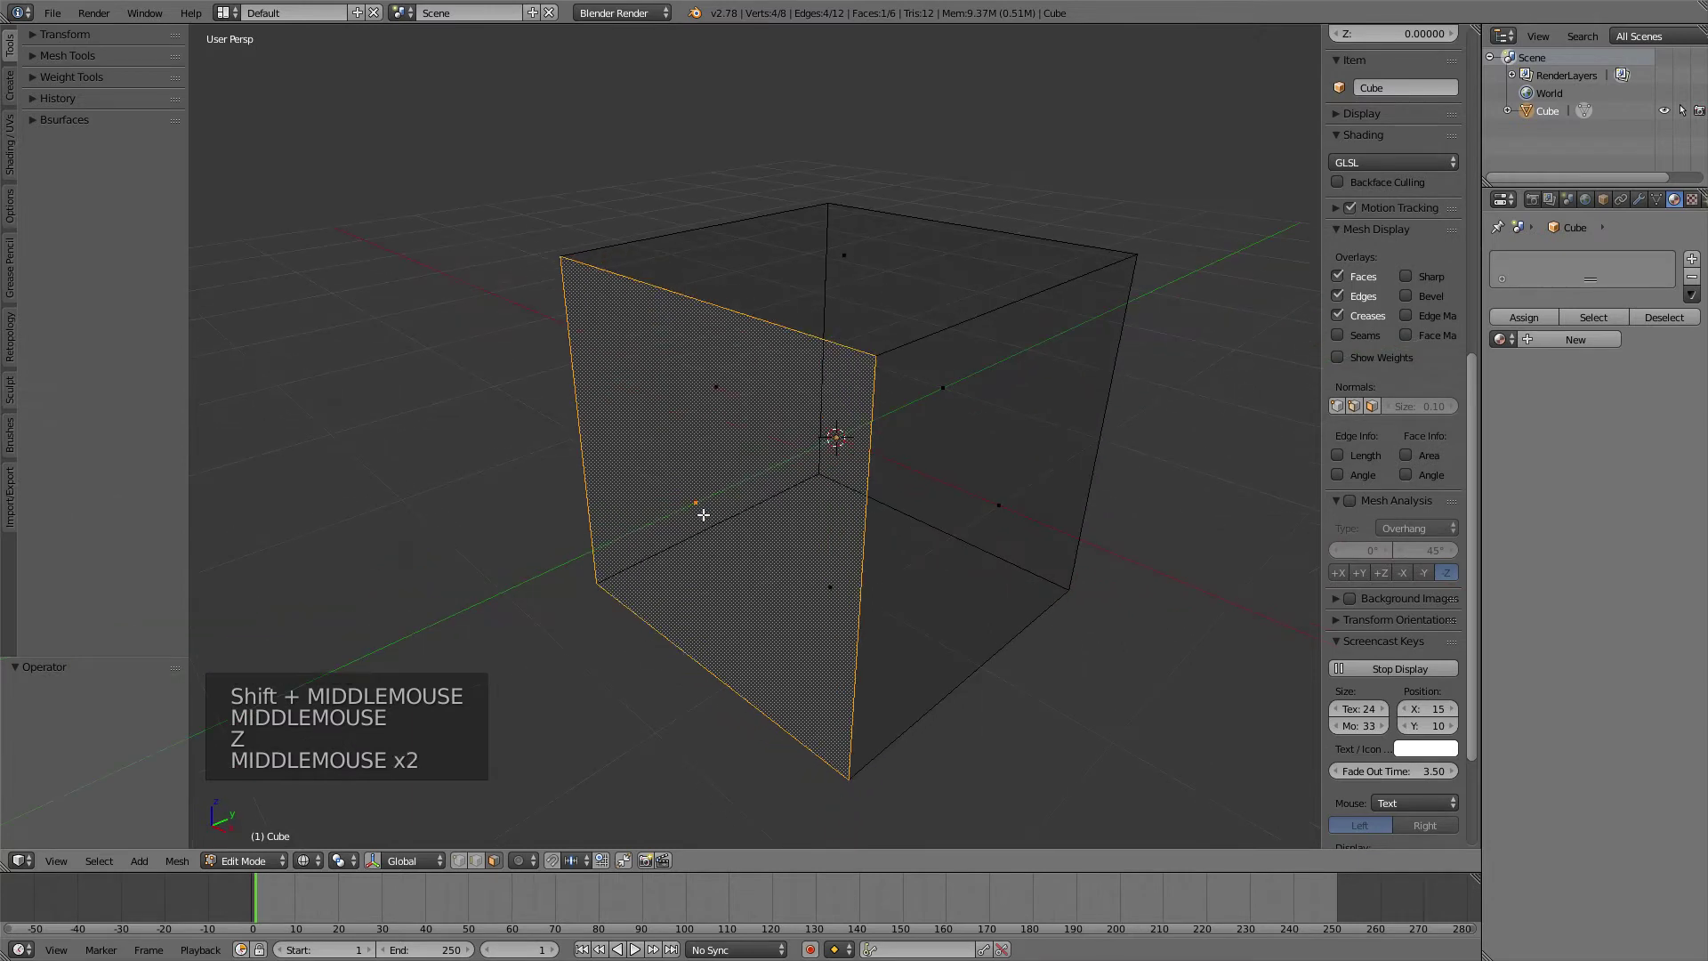
{"action": "key", "text": "x"}
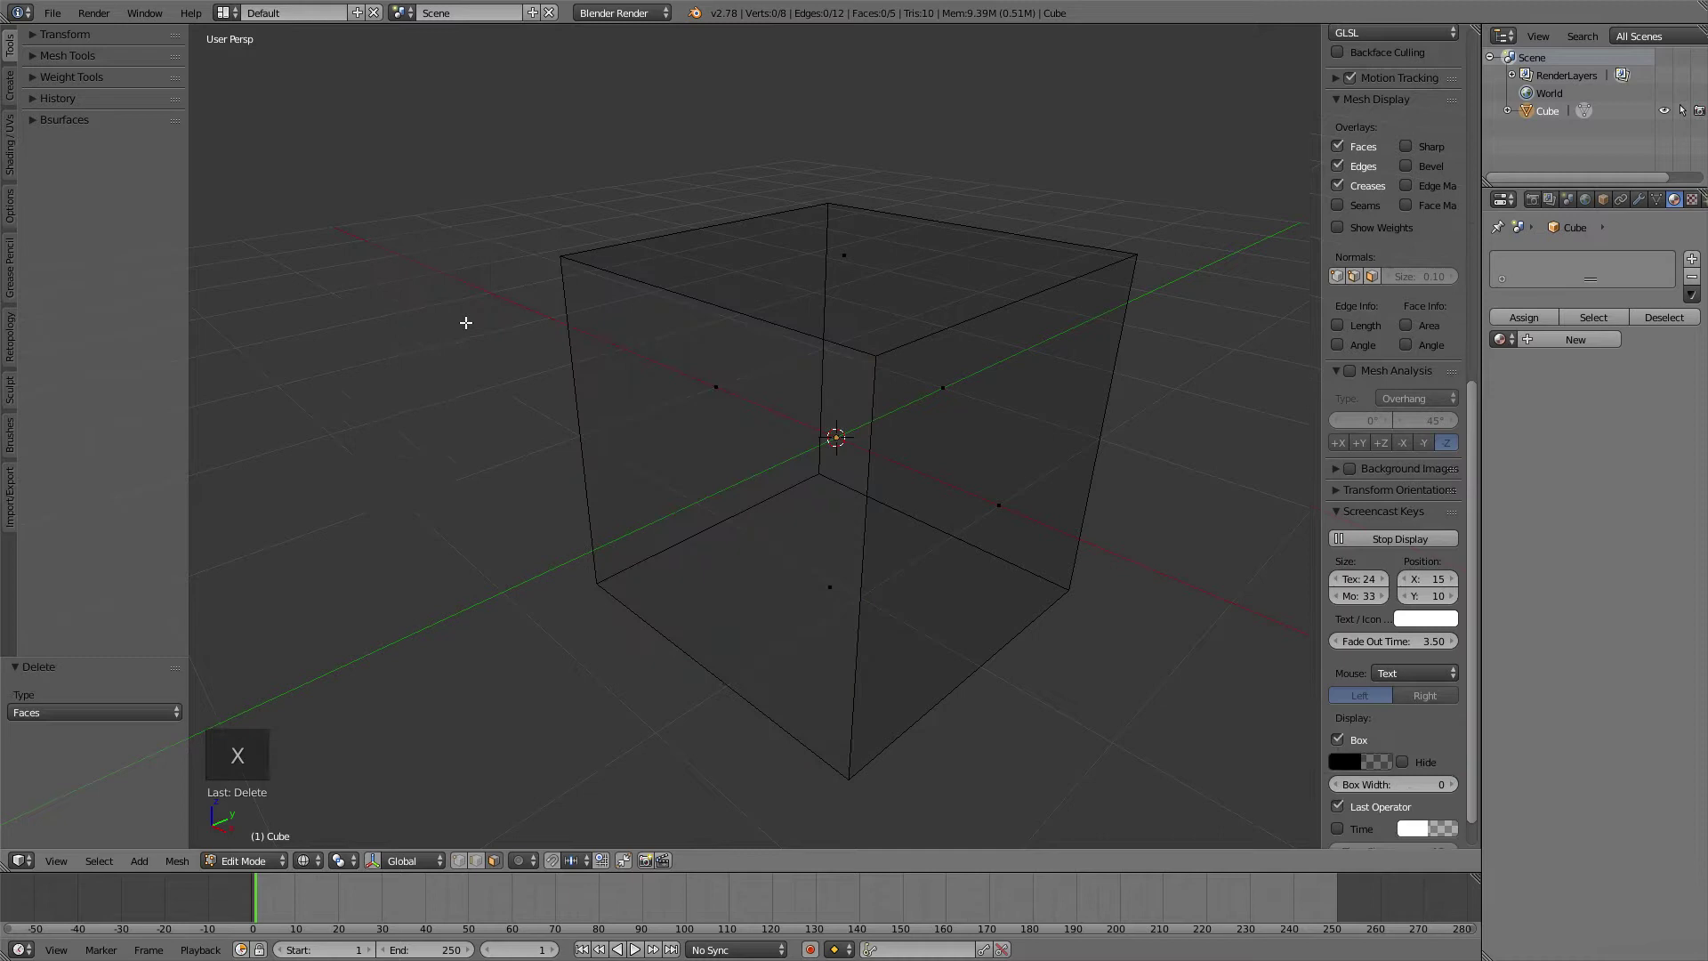
{"action": "middle_click", "coordinate": [634, 465]}
{"action": "key", "text": "z"}
{"action": "middle_click", "coordinate": [713, 503]}
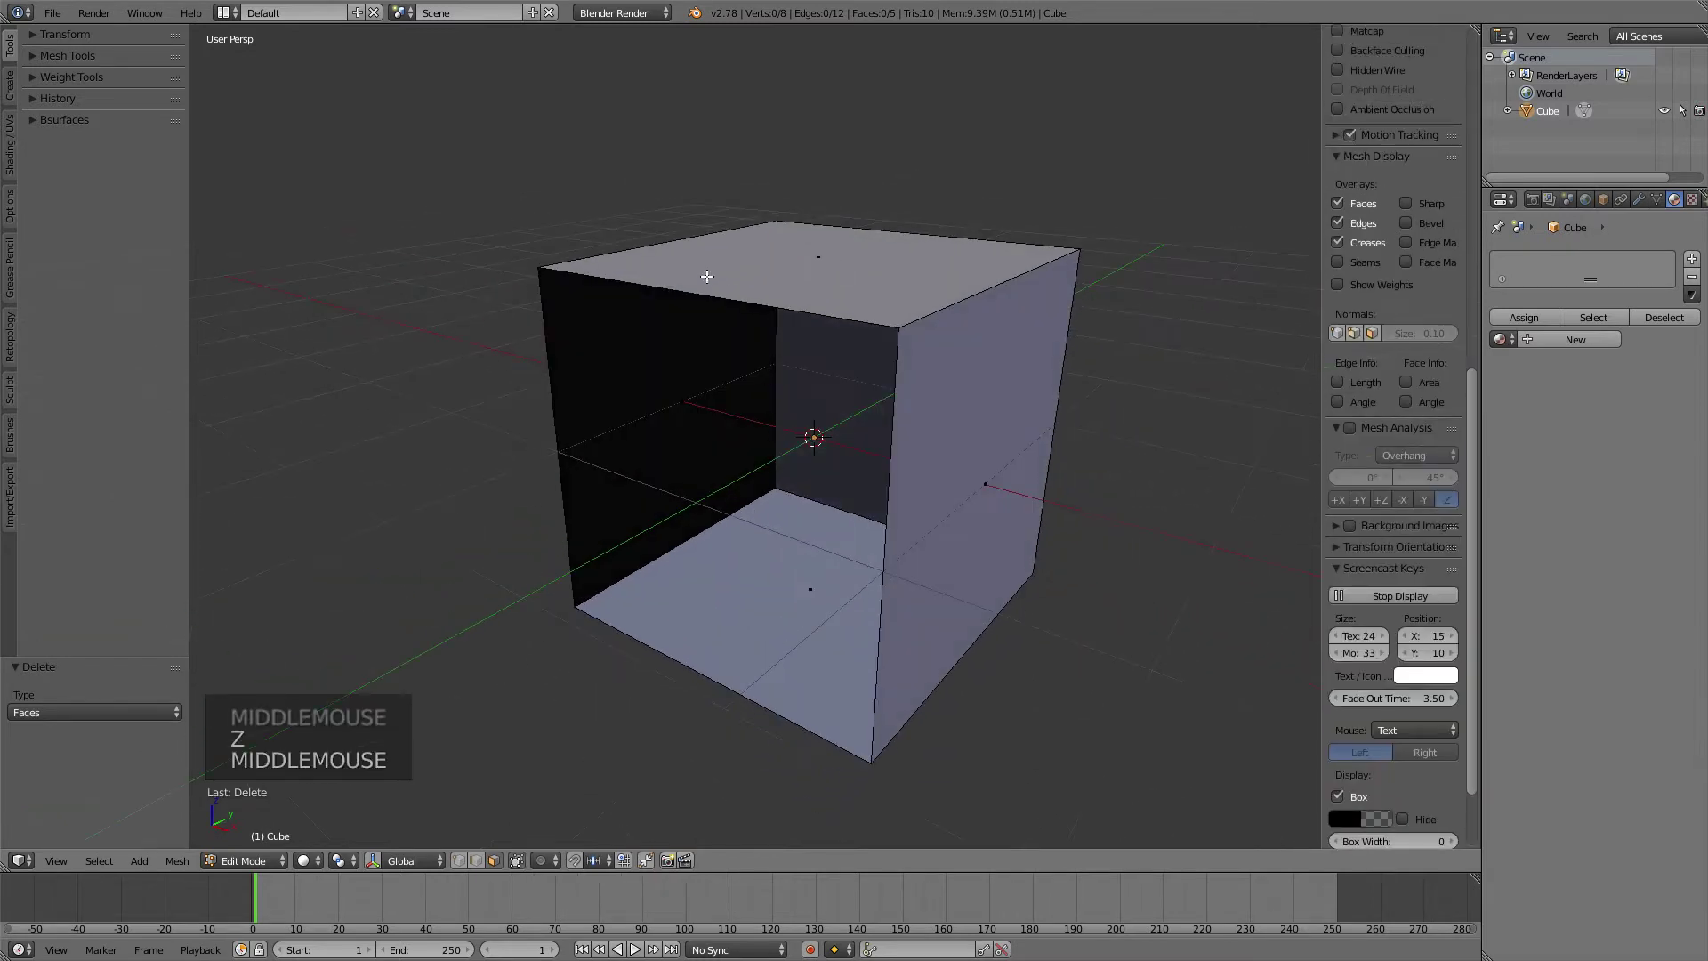
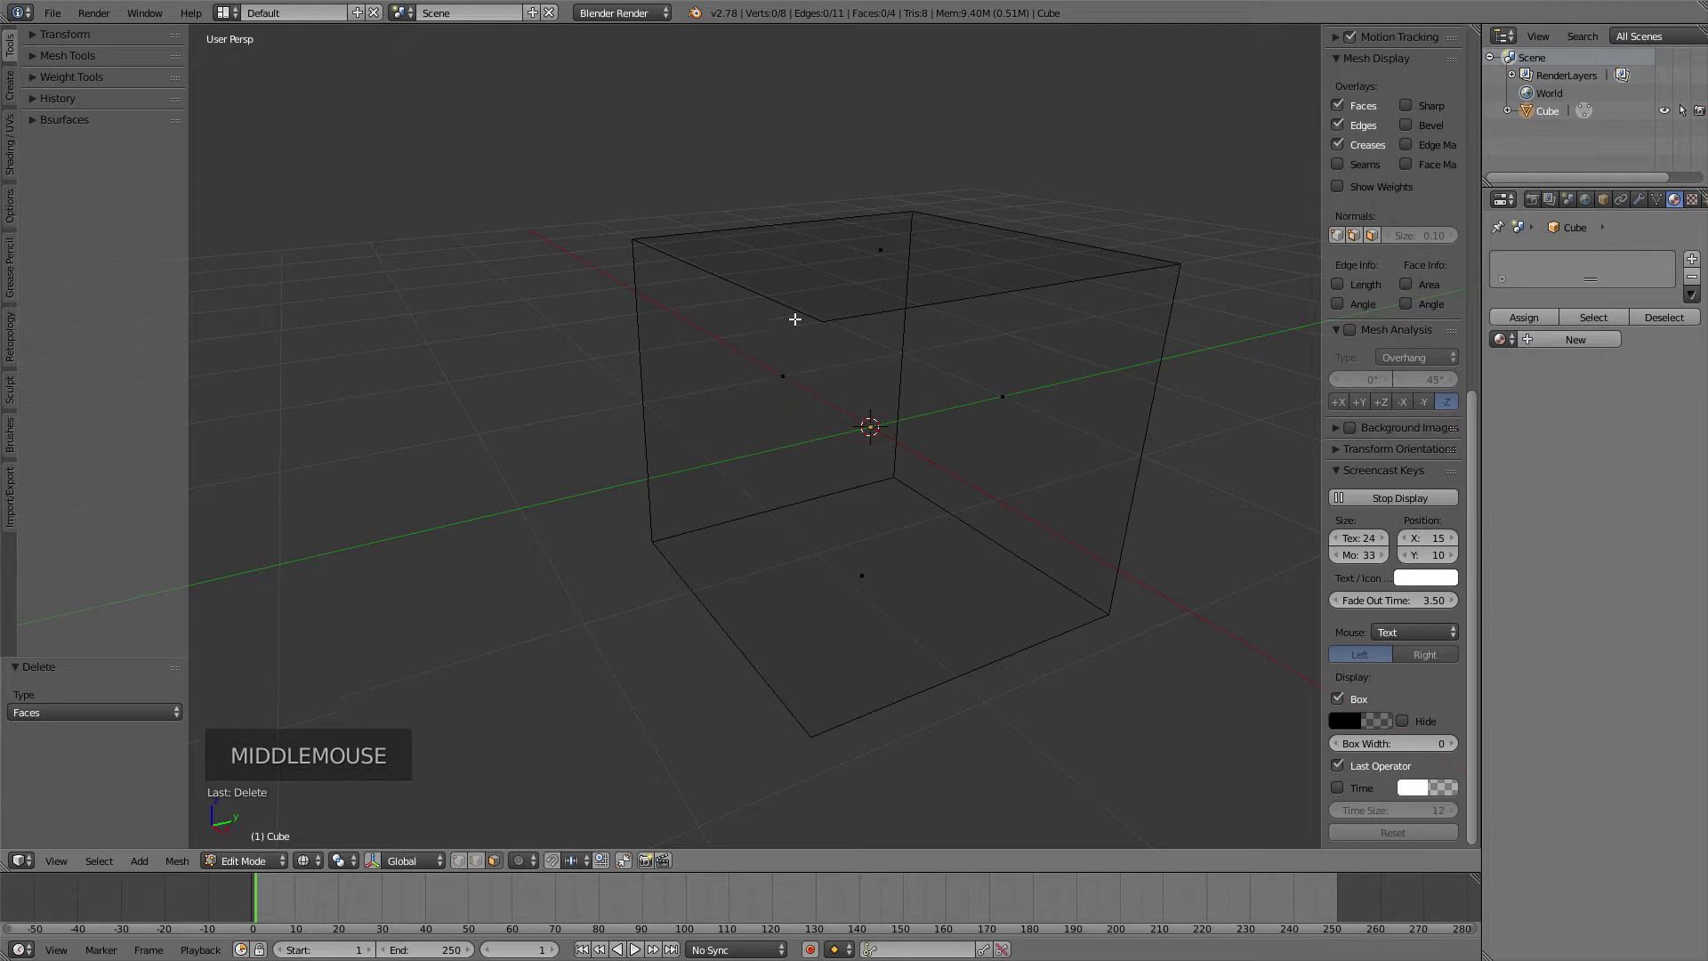
{"action": "middle_click", "coordinate": [825, 338]}
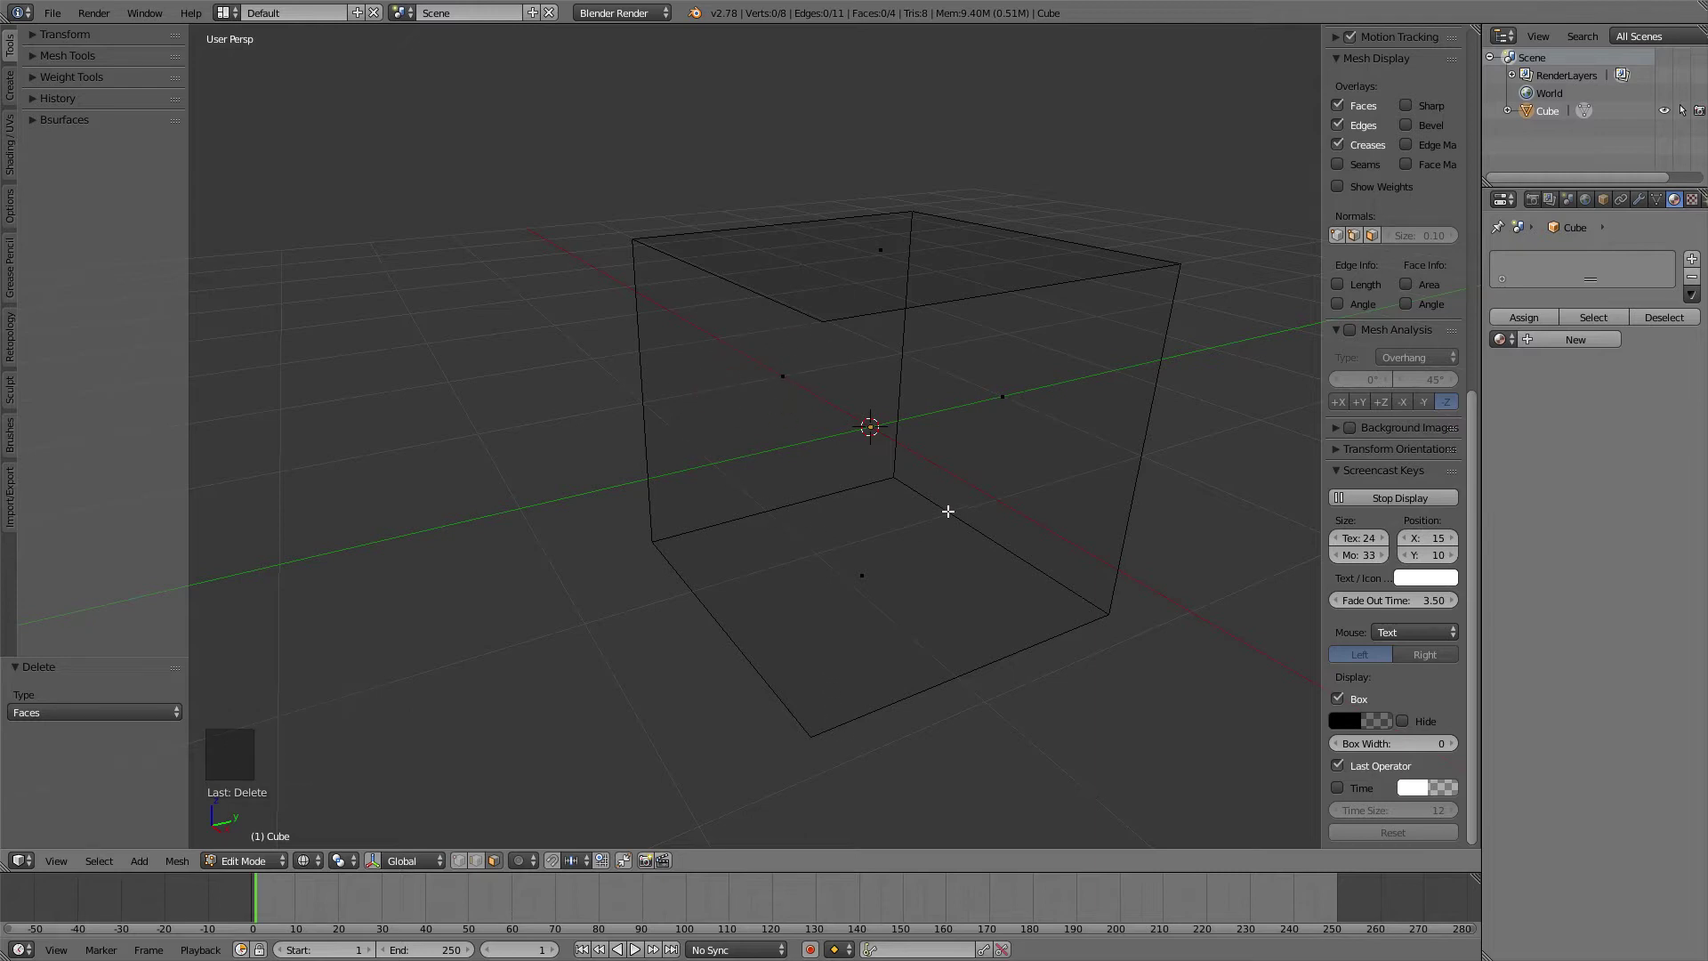
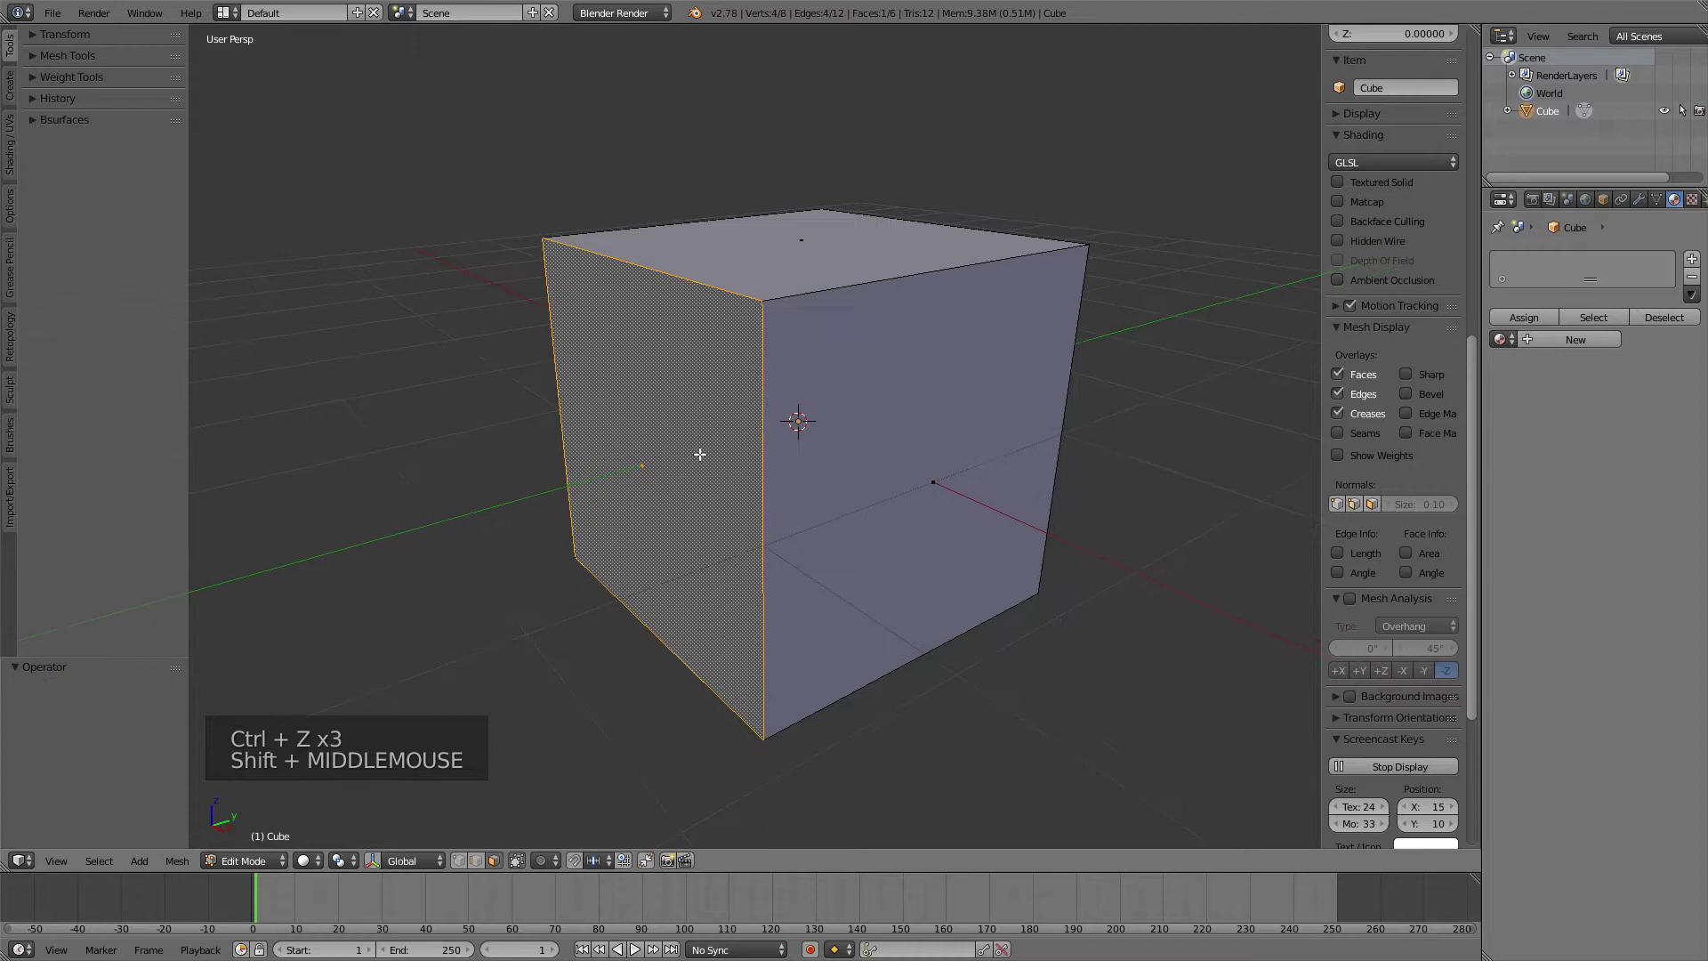
- Delete the left face with Only Edges & Faces, keeping all eight vertices
{"action": "key", "text": "x"}
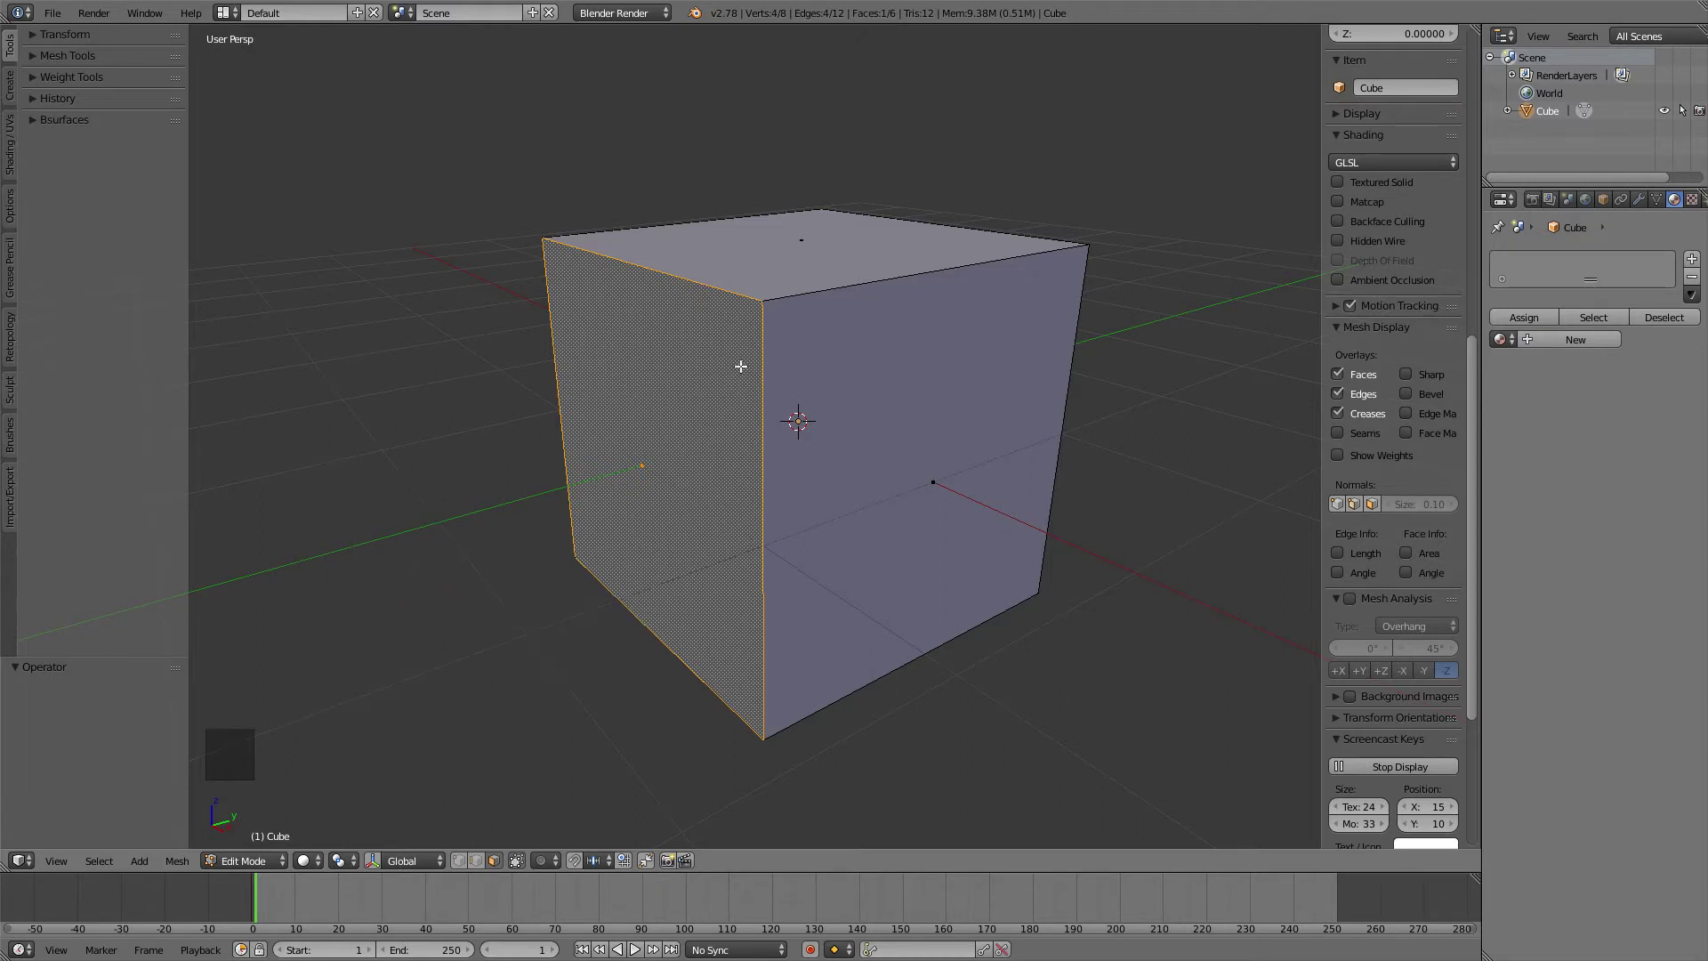
{"action": "key", "text": "x"}
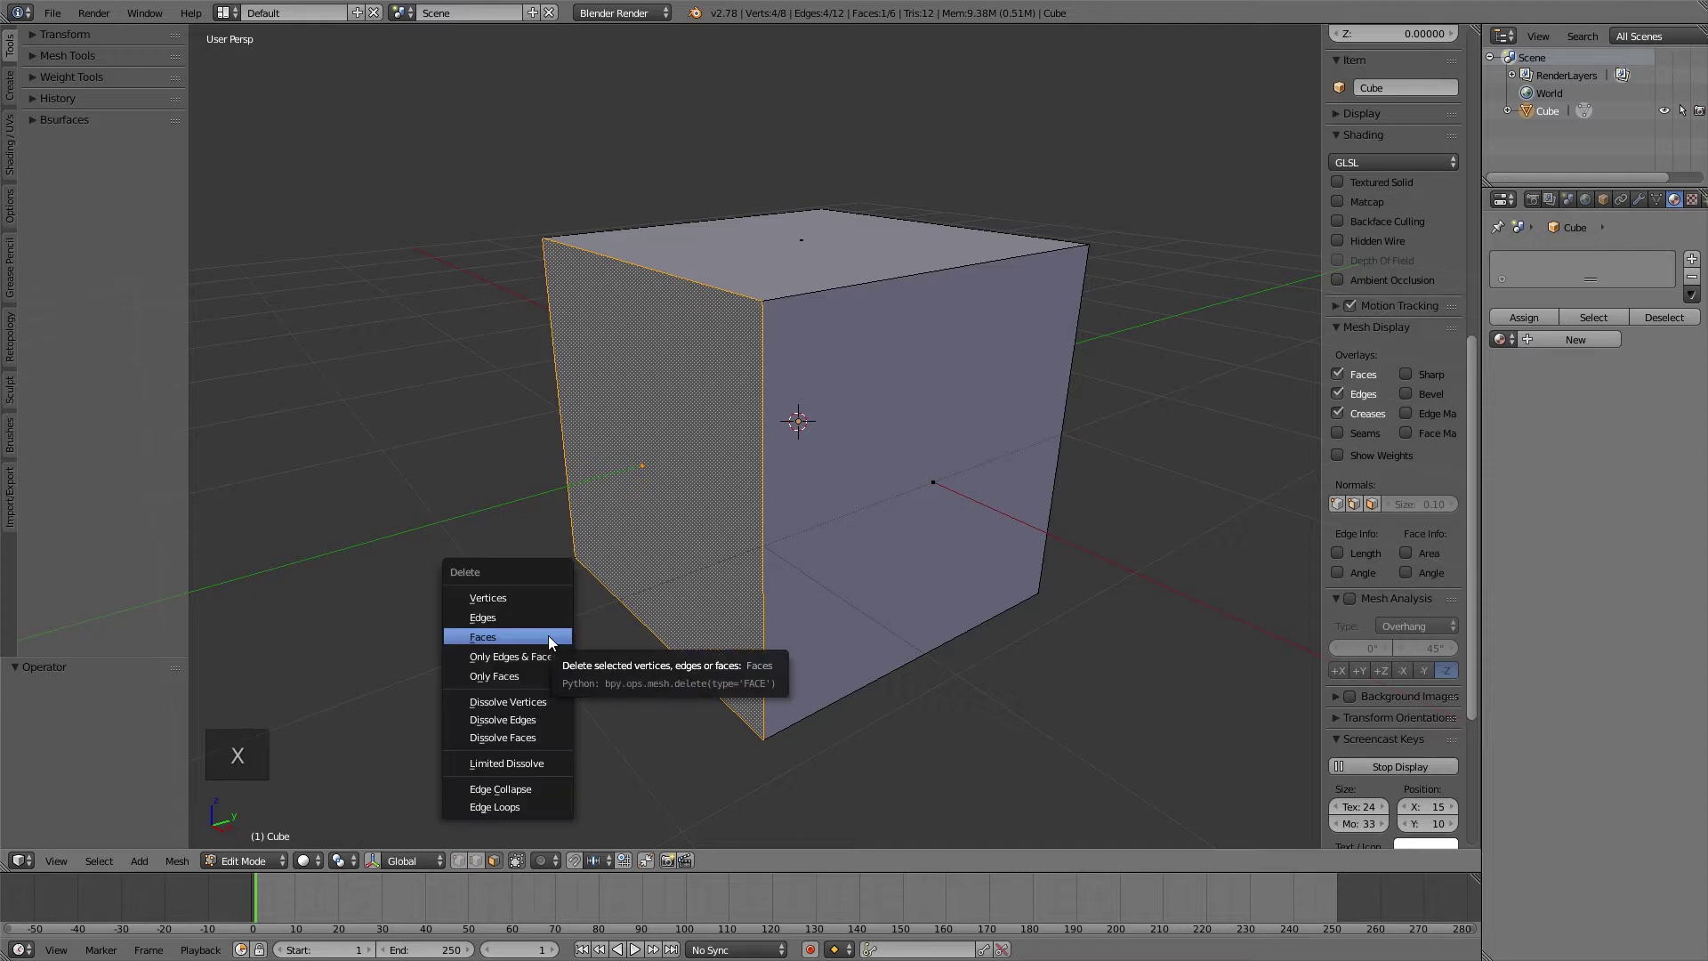
{"action": "middle_click", "coordinate": [654, 586]}
{"action": "middle_click", "coordinate": [618, 559]}
{"action": "middle_click", "coordinate": [651, 549]}
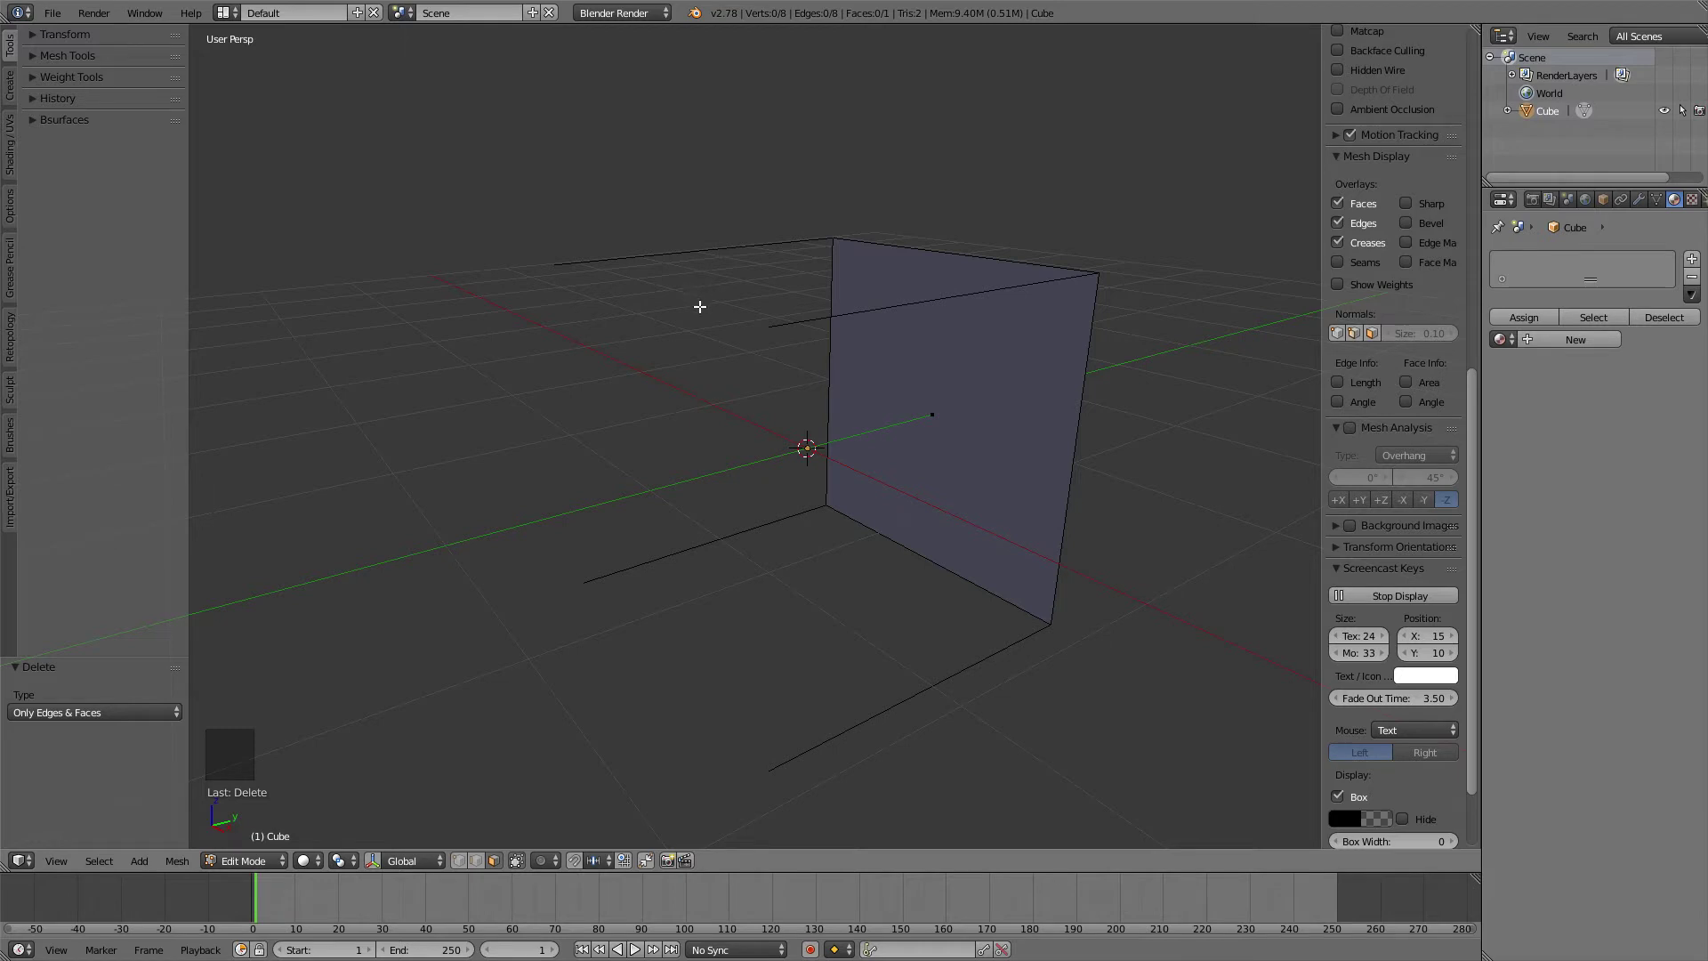
- Repeat the edges-and-faces deletion to leave a single face with 8 vertices and 8 edges
{"action": "key", "text": "x"}
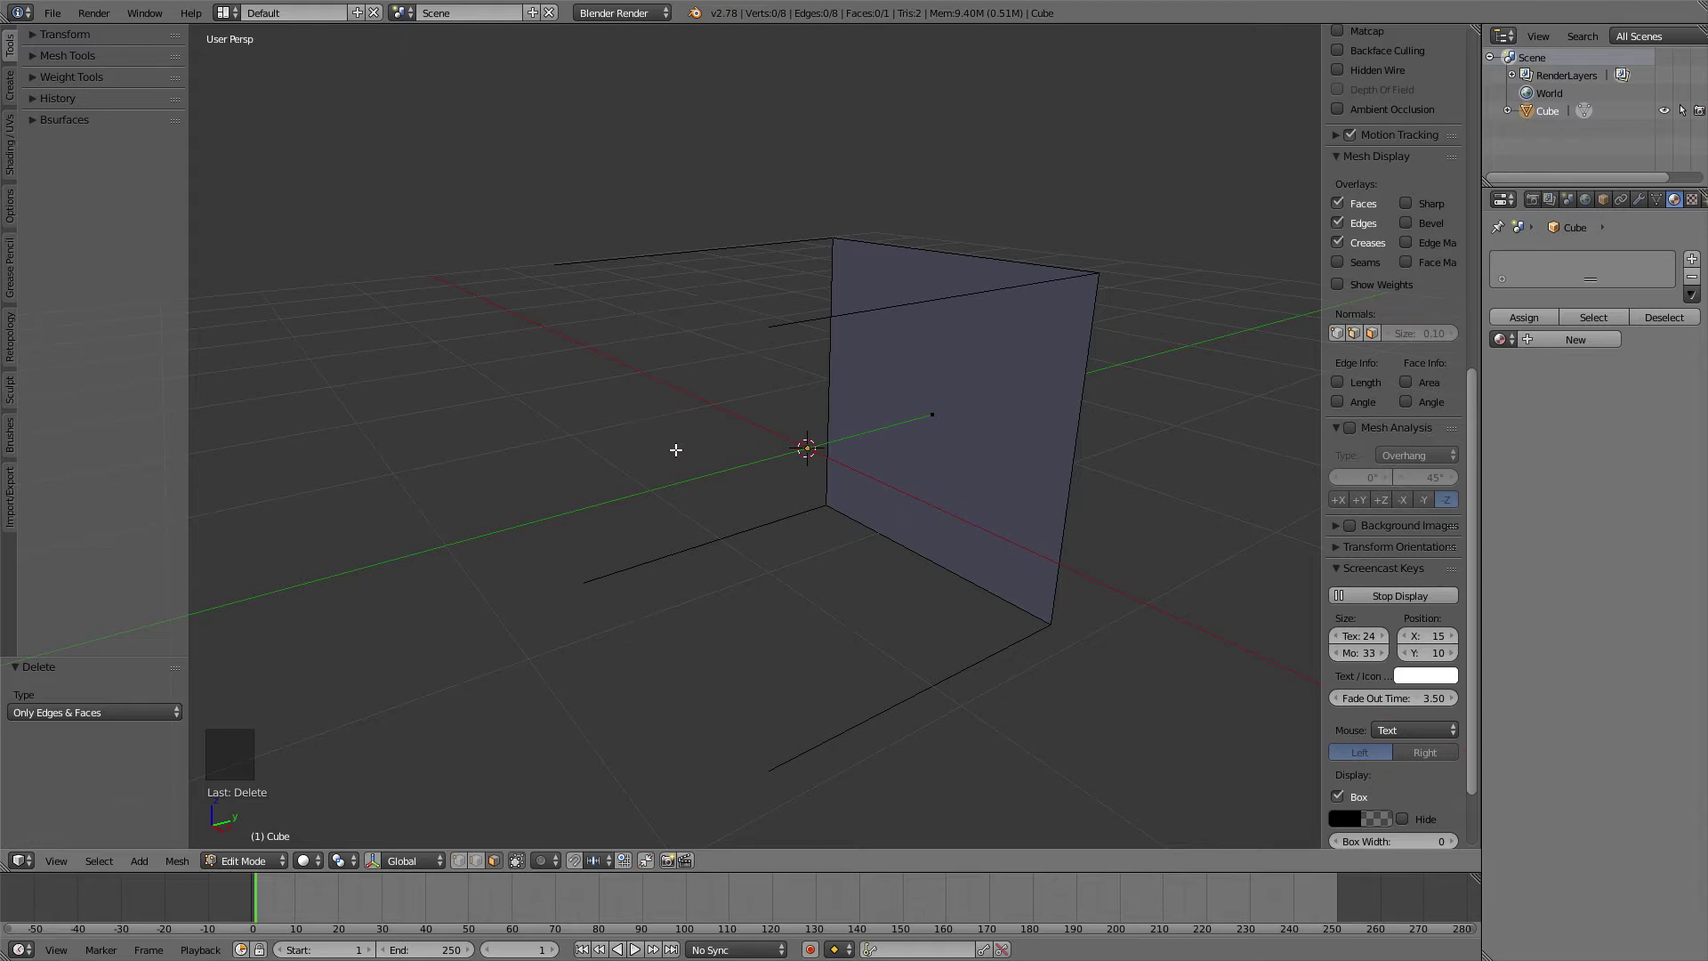
{"action": "middle_click", "coordinate": [688, 438]}
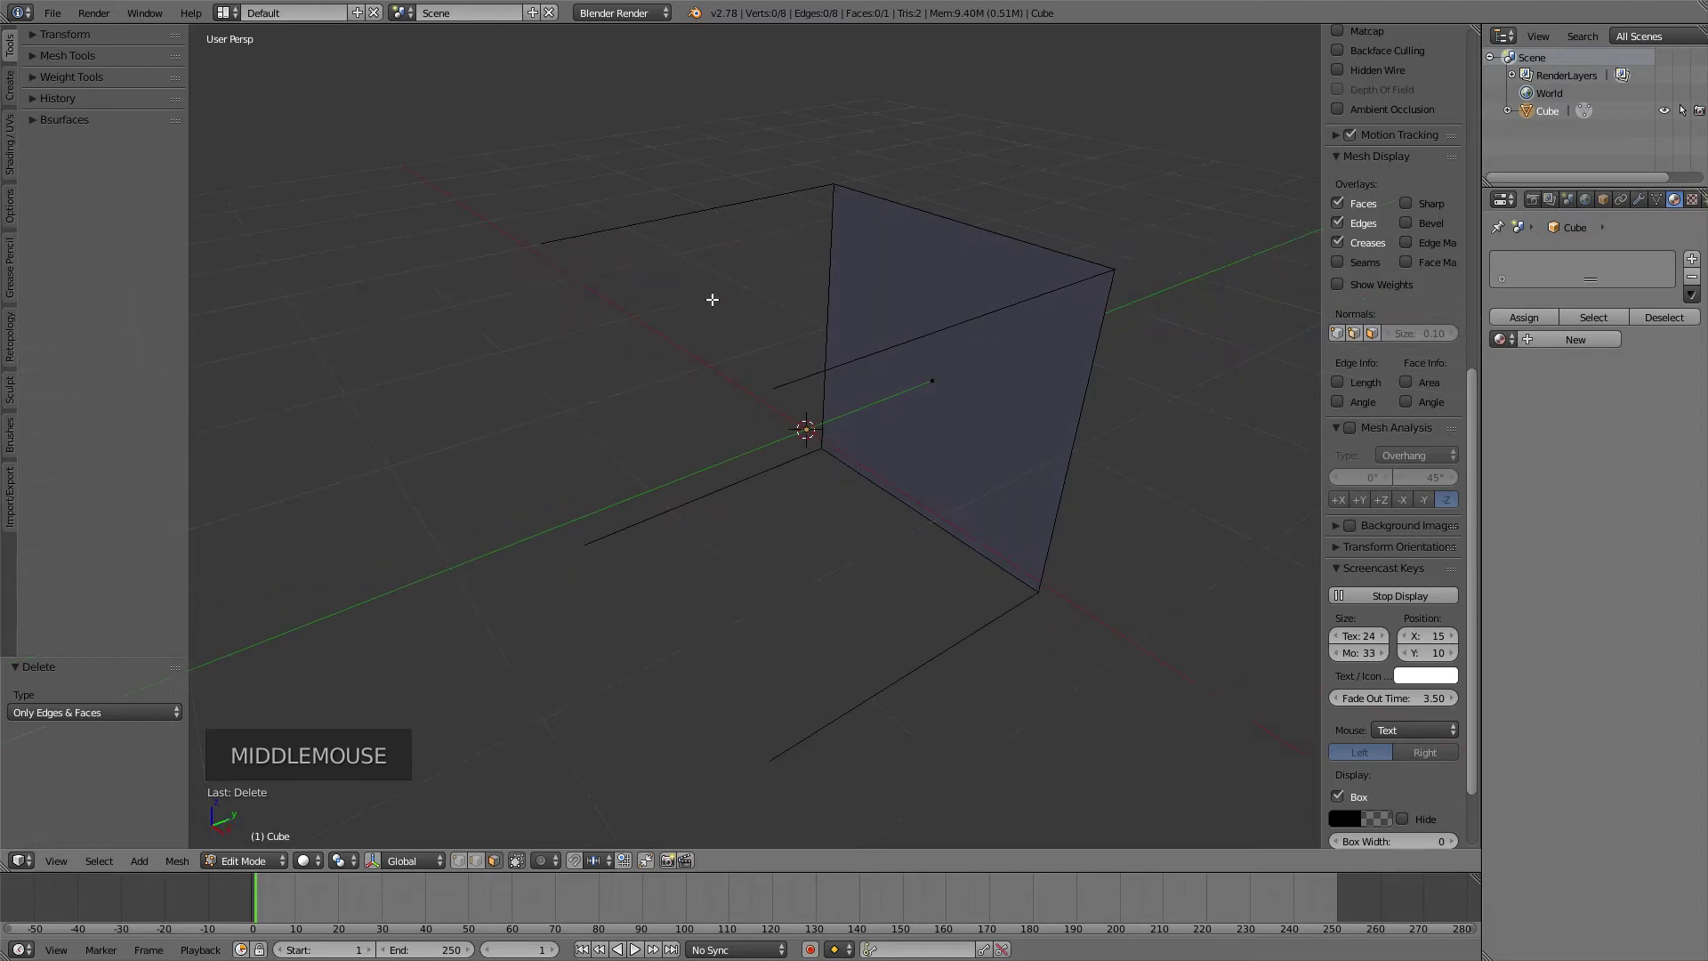
{"action": "middle_click", "coordinate": [756, 258]}
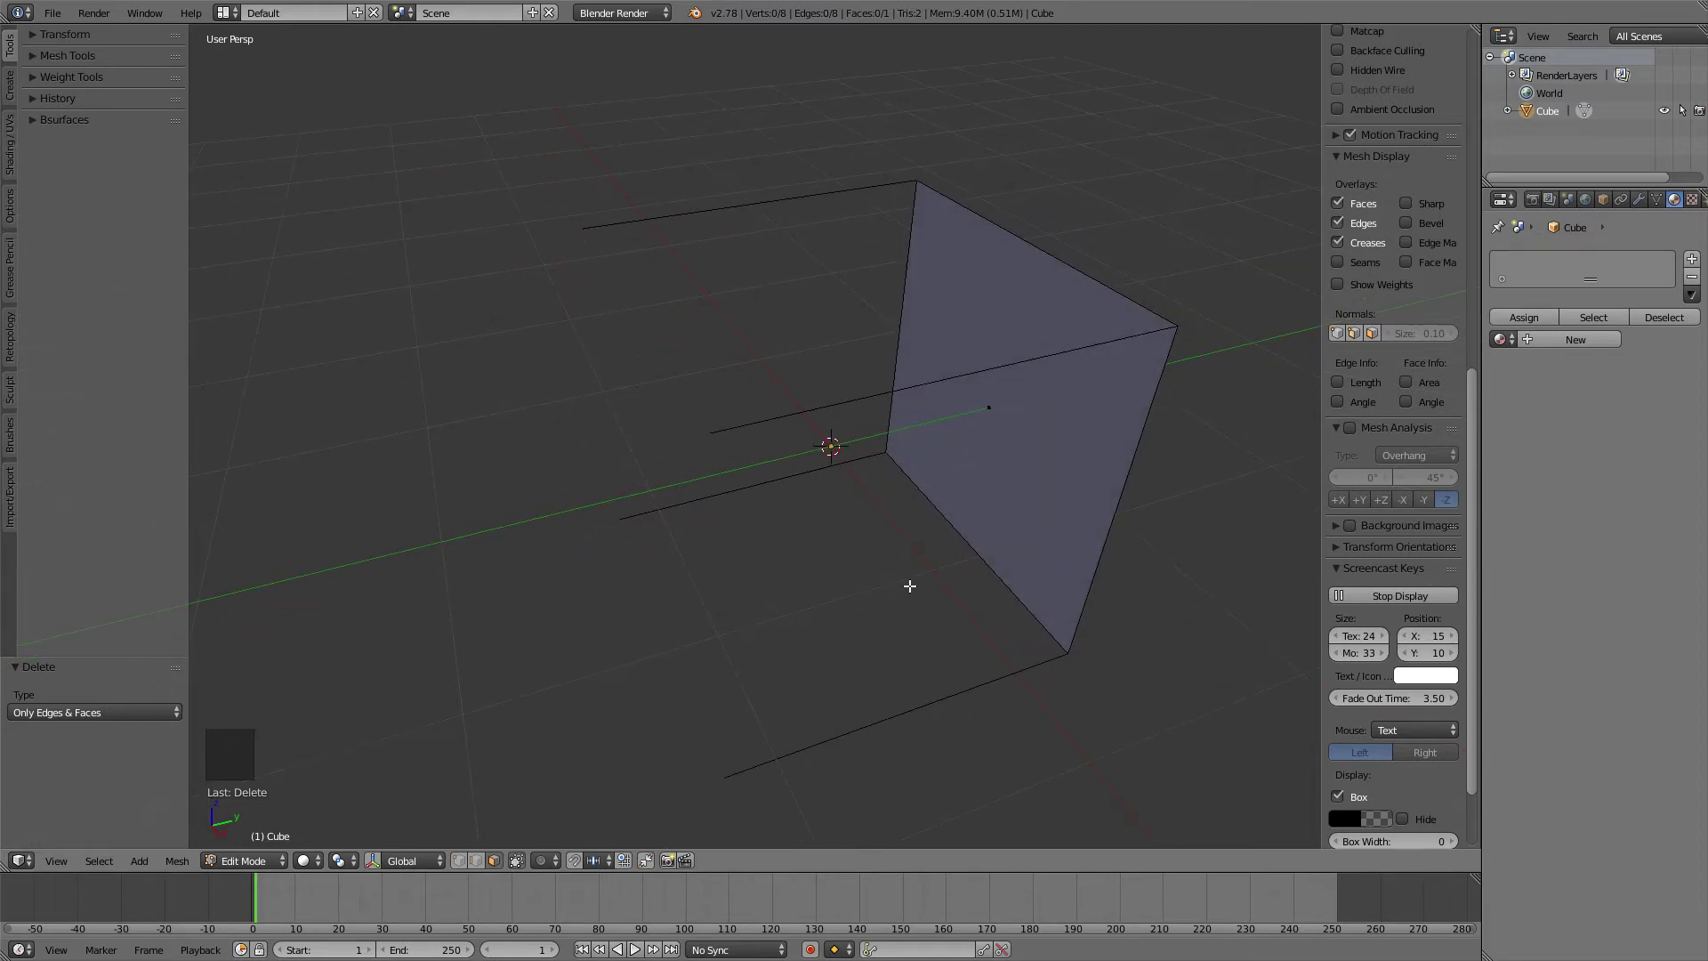
{"action": "middle_click", "coordinate": [915, 582]}
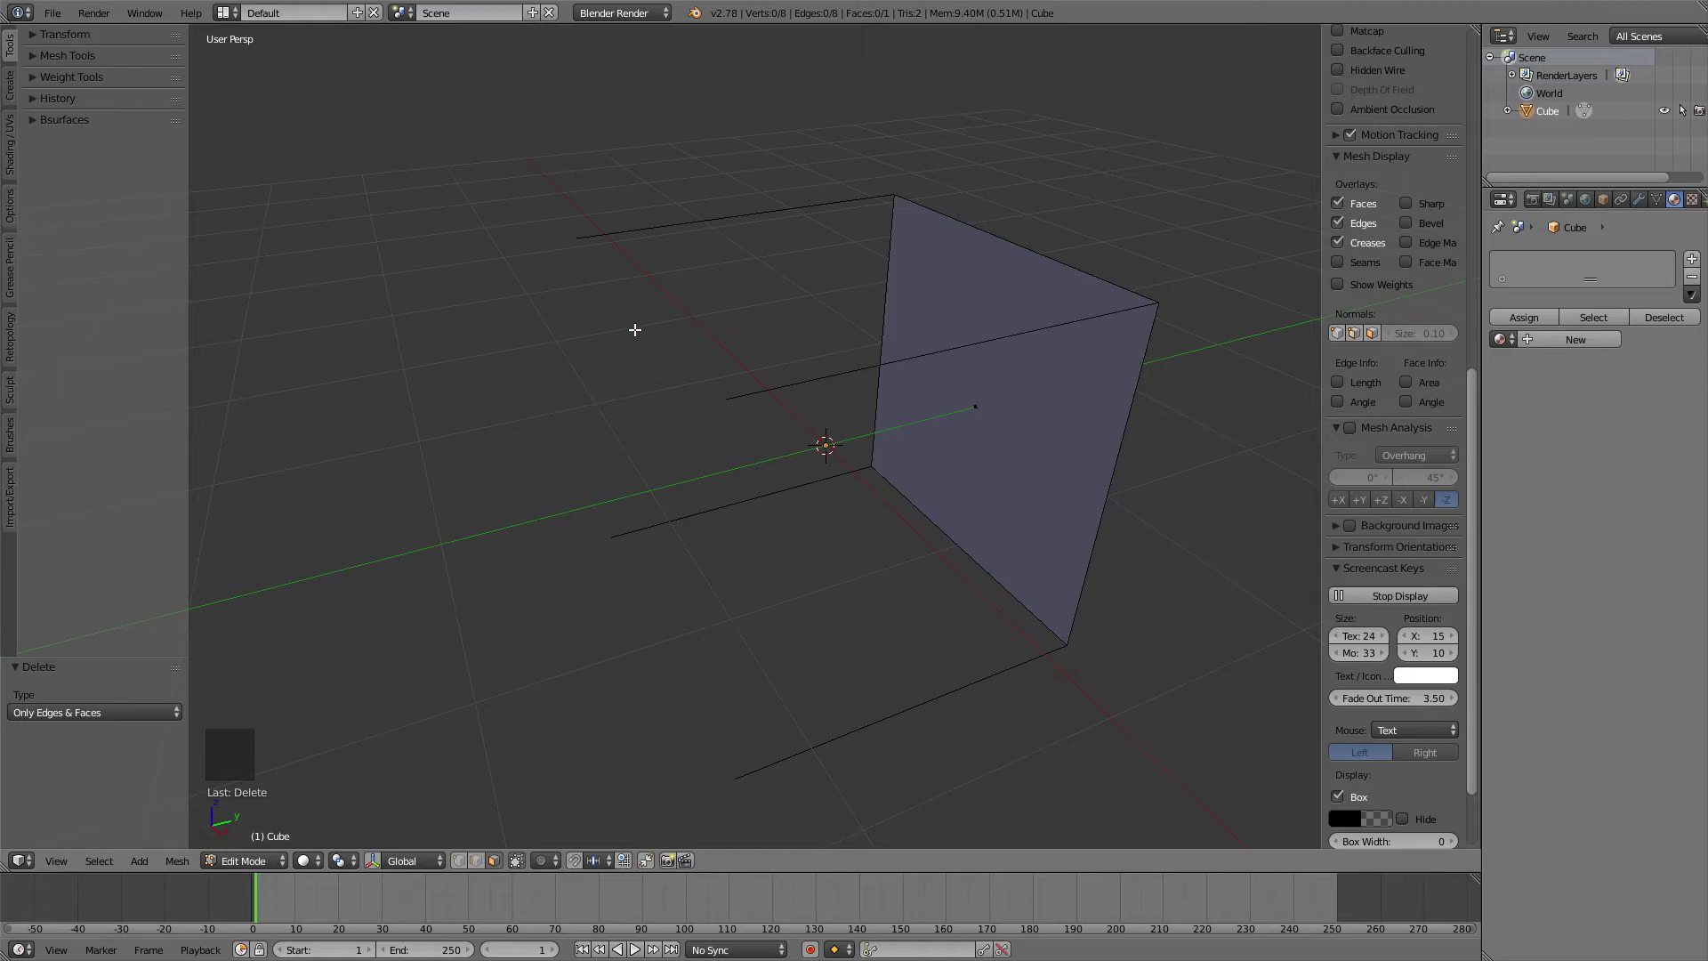
- Delete Only Faces from the whole cube, leaving a wire cage of 8 vertices and 12 edges
{"action": "key", "text": "ctrl+Tab"}
{"action": "left_click", "coordinate": [572, 244]}
{"action": "middle_click", "coordinate": [596, 262]}
{"action": "left_click", "coordinate": [885, 163]}
{"action": "middle_click", "coordinate": [986, 346]}
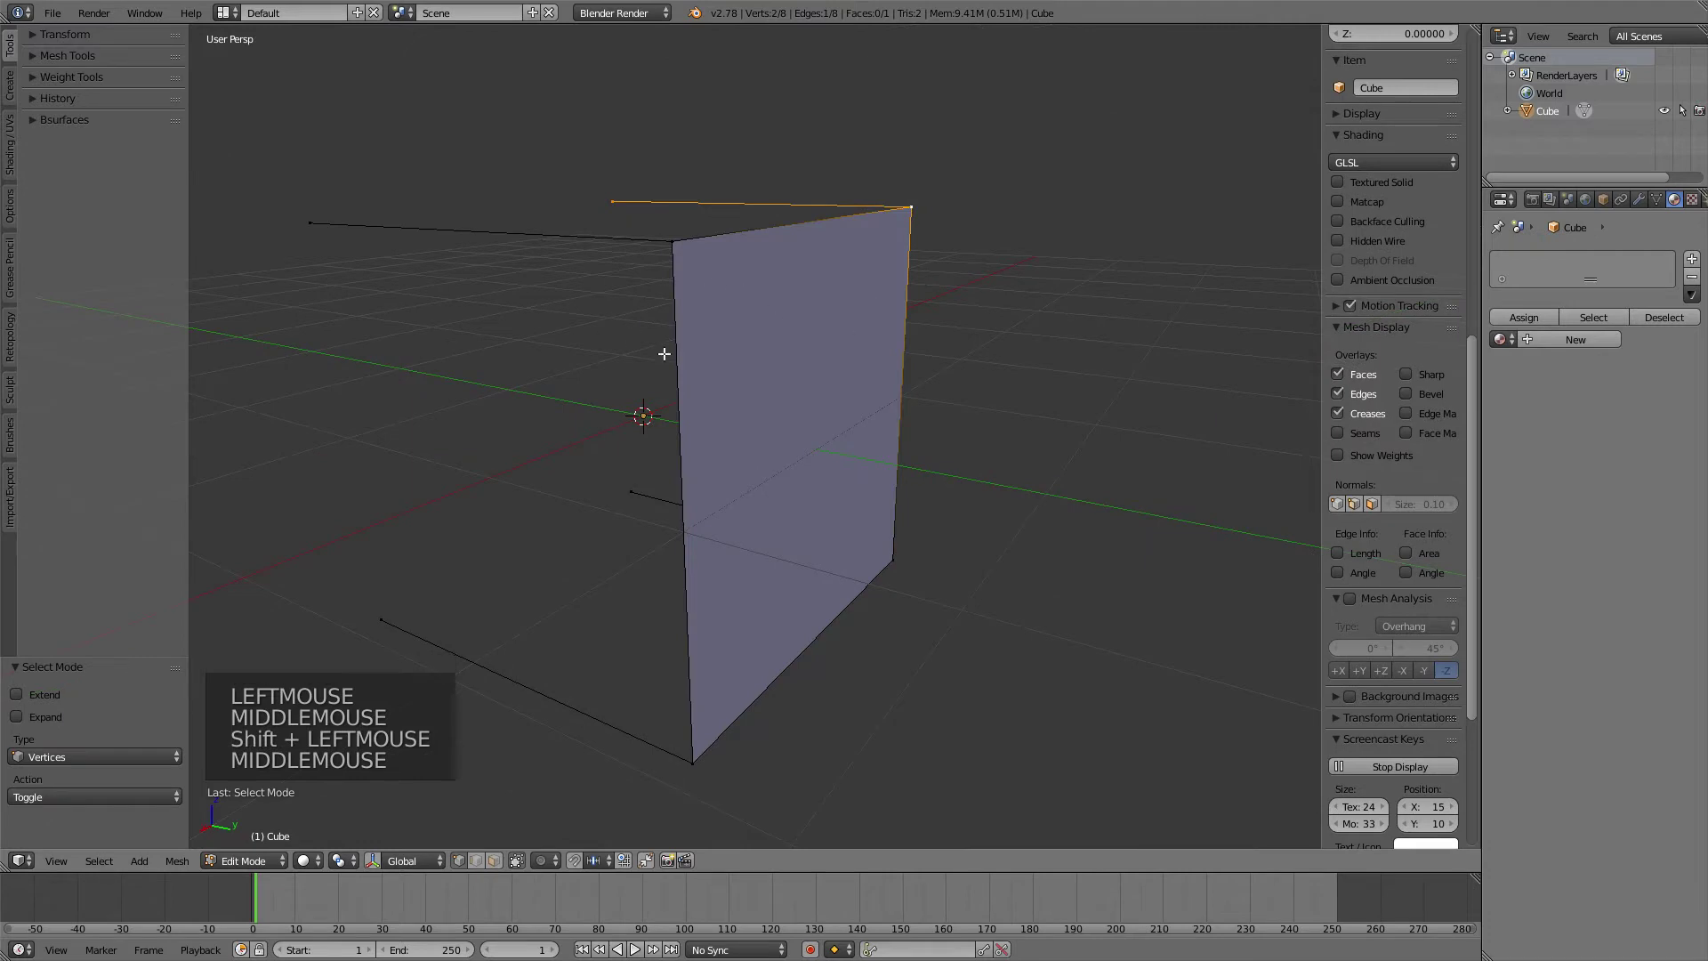
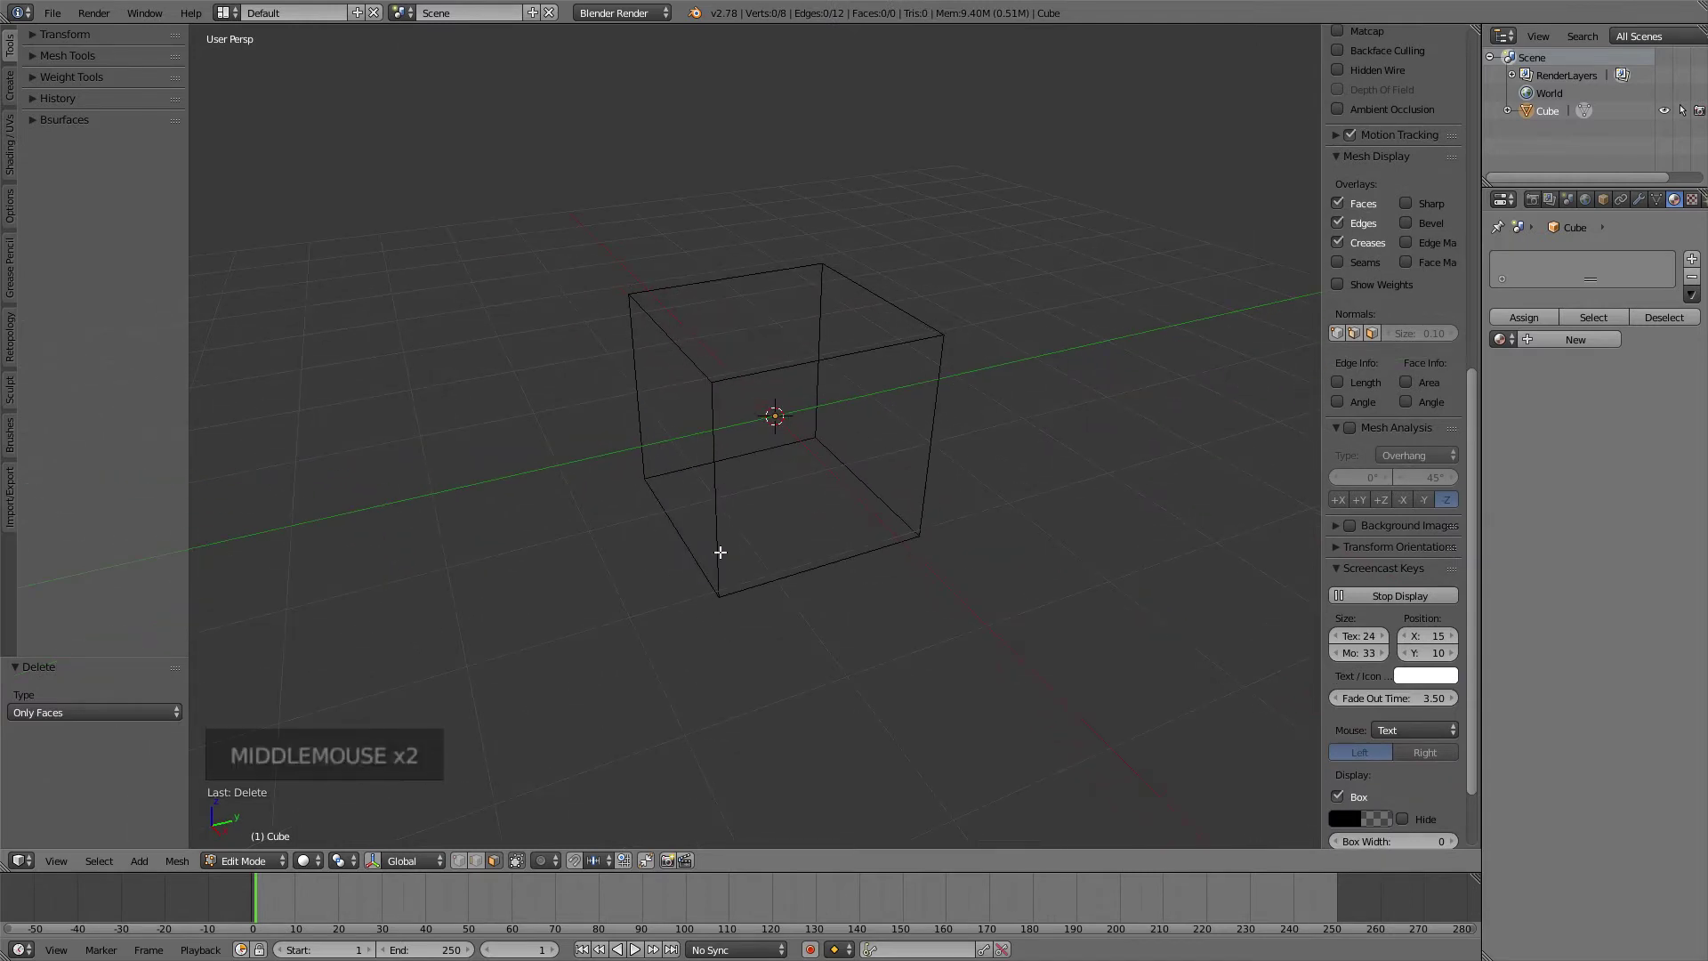
{"action": "middle_click", "coordinate": [685, 443]}
{"action": "scroll", "scroll_direction": "up", "scroll_amount": 3}
{"action": "middle_click", "coordinate": [642, 427]}
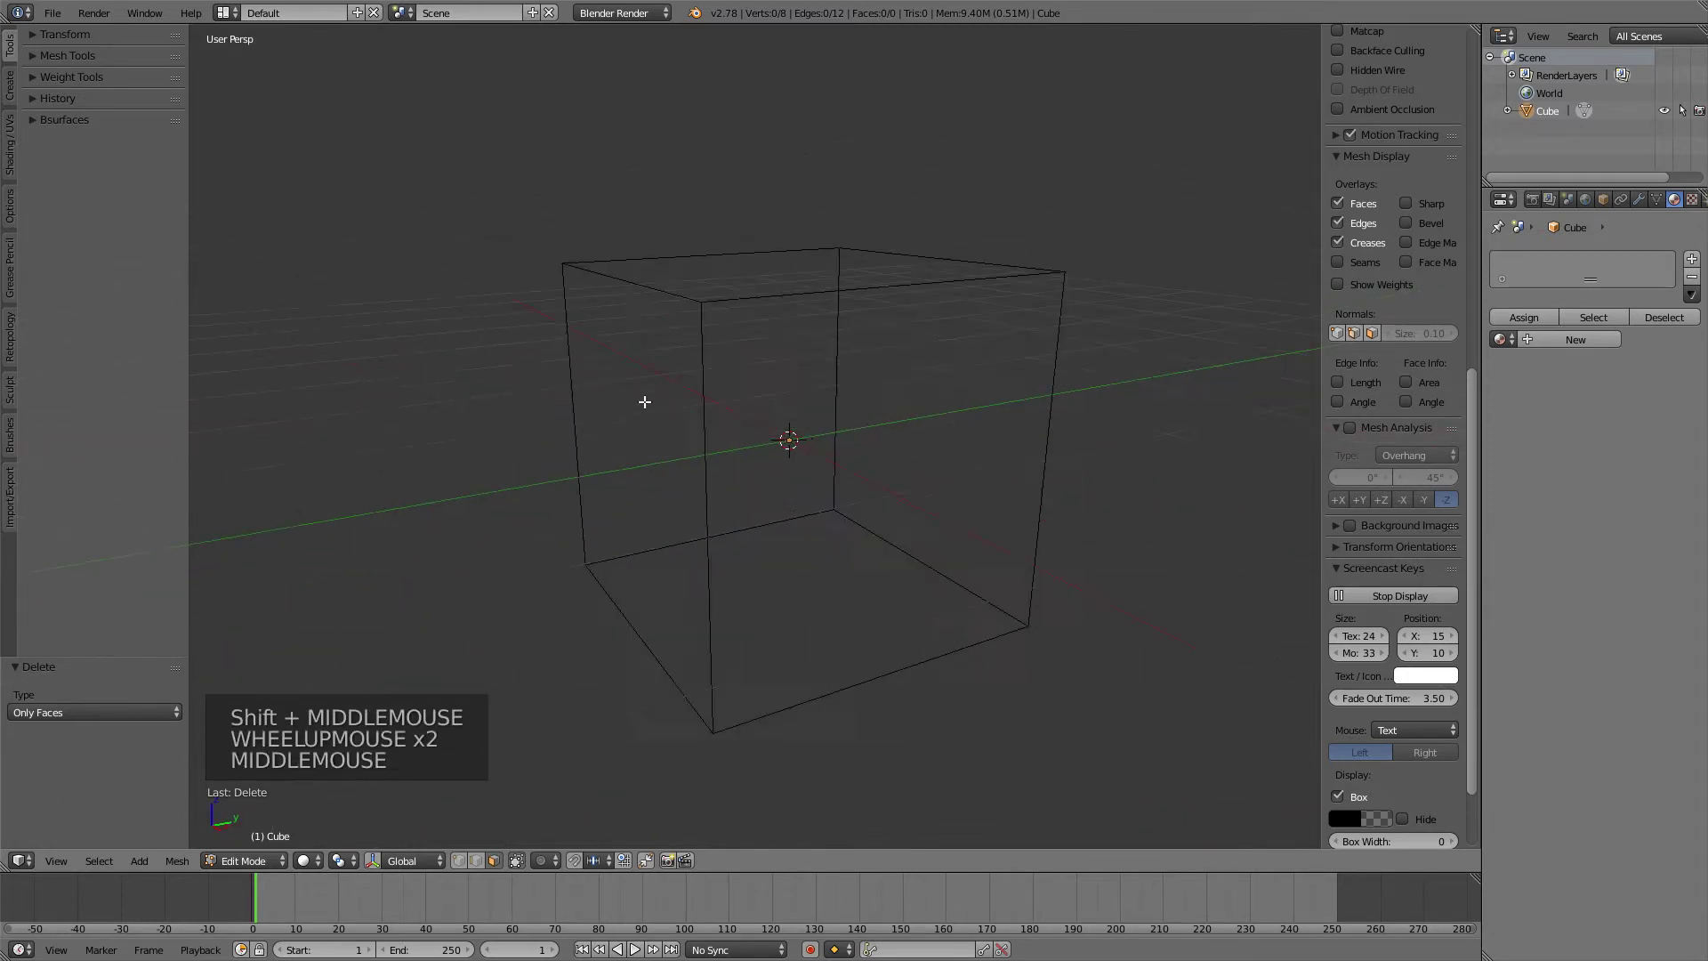
{"action": "middle_click", "coordinate": [684, 424]}
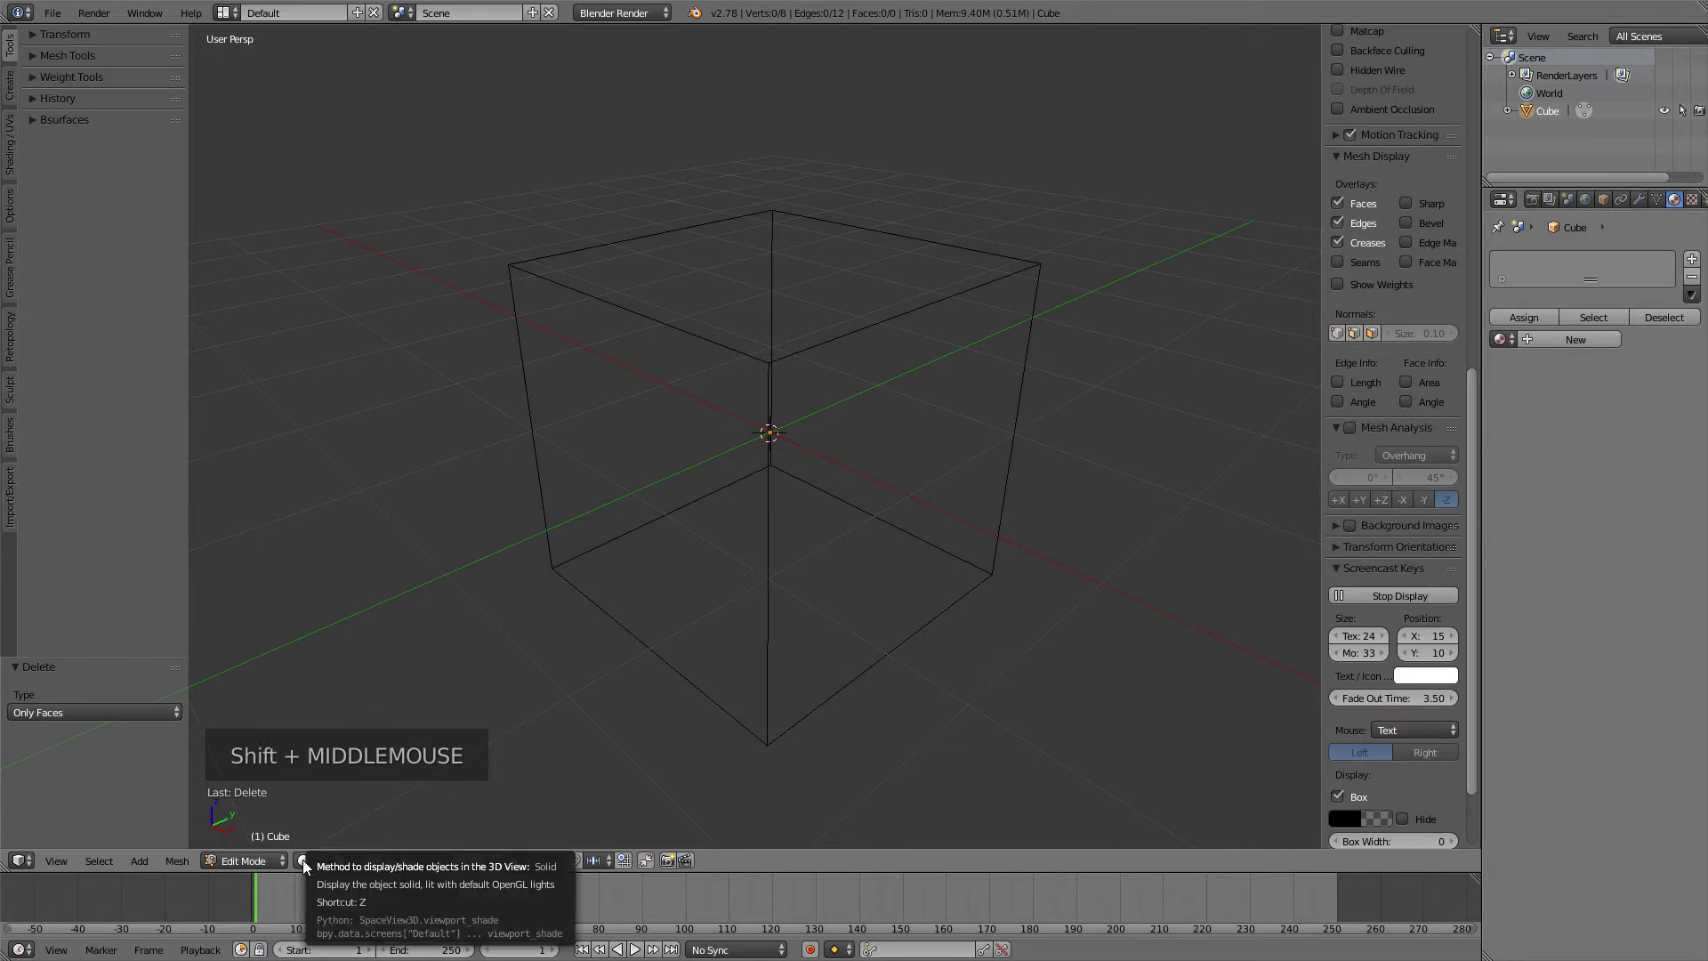
{"action": "left_click", "coordinate": [310, 866]}
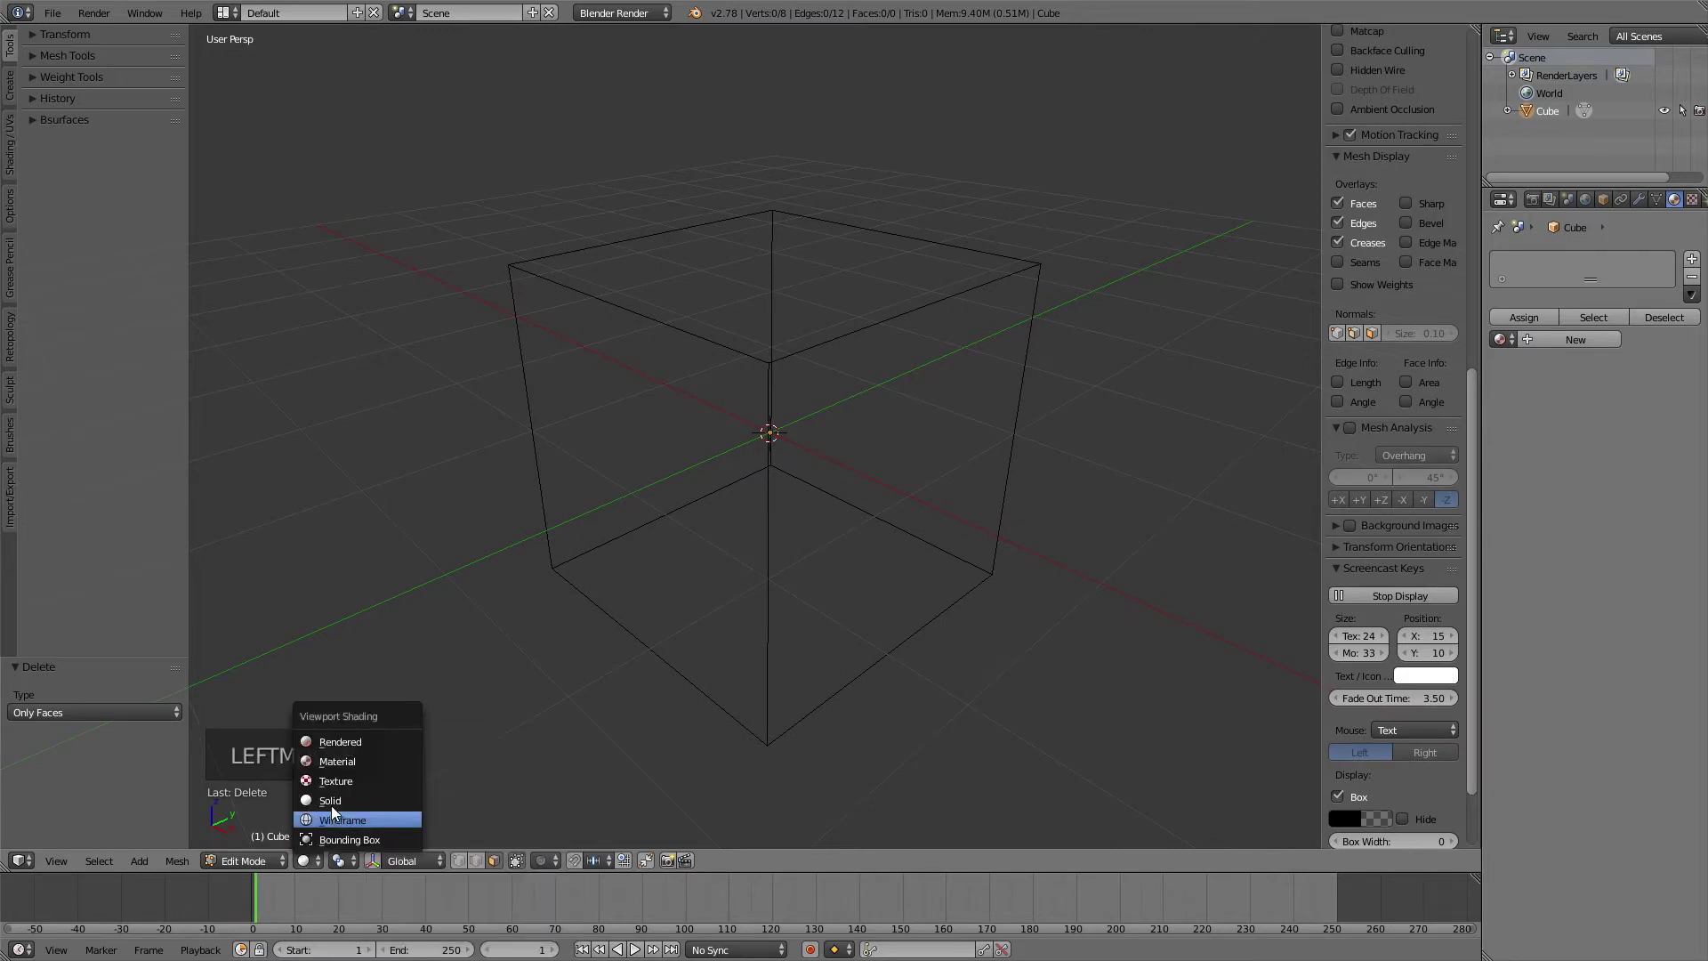
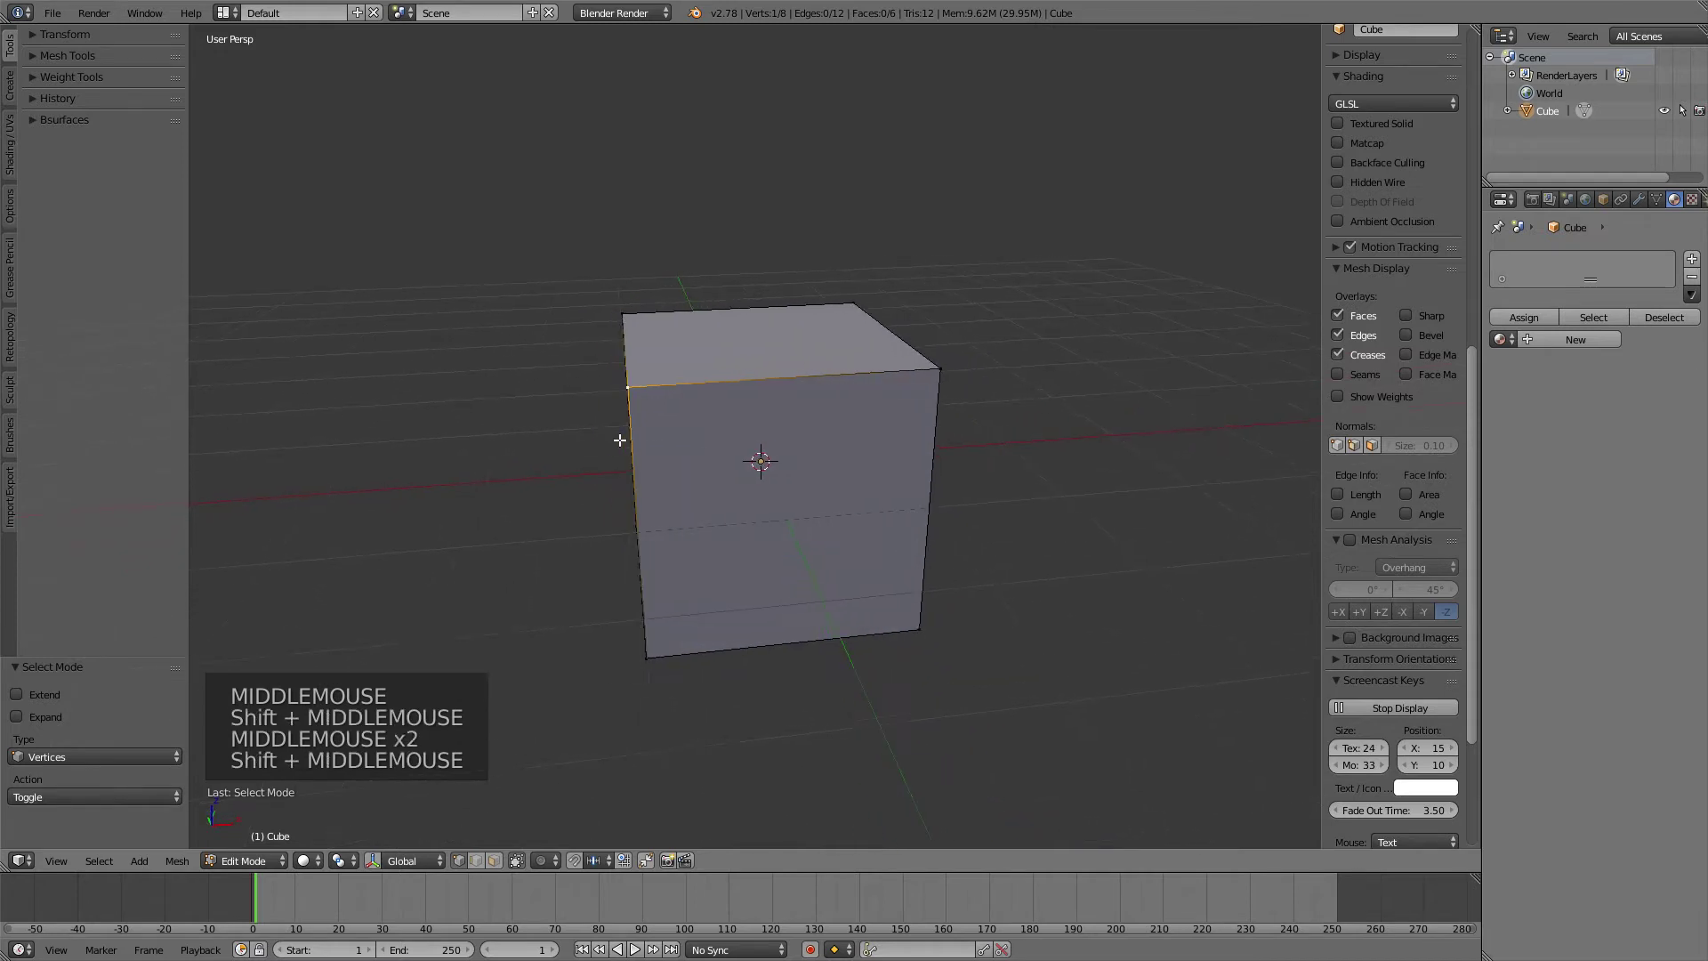
{"action": "middle_click", "coordinate": [640, 418]}
{"action": "middle_click", "coordinate": [668, 385]}
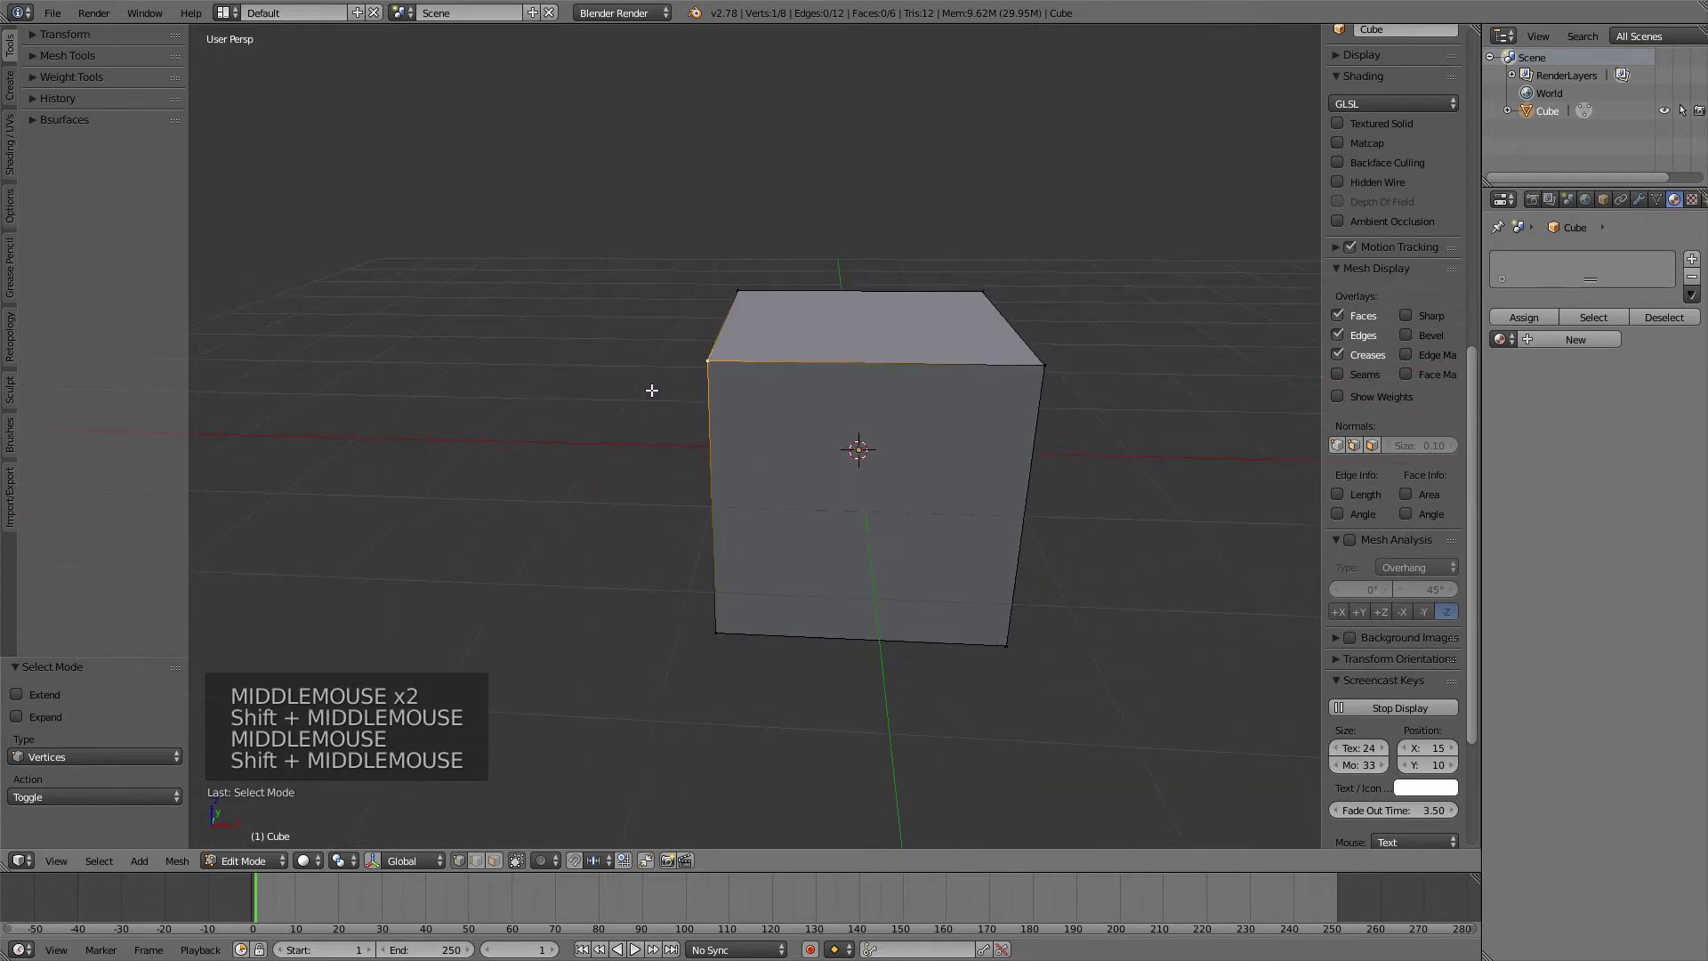
{"action": "middle_click", "coordinate": [665, 389]}
{"action": "key", "text": "x"}
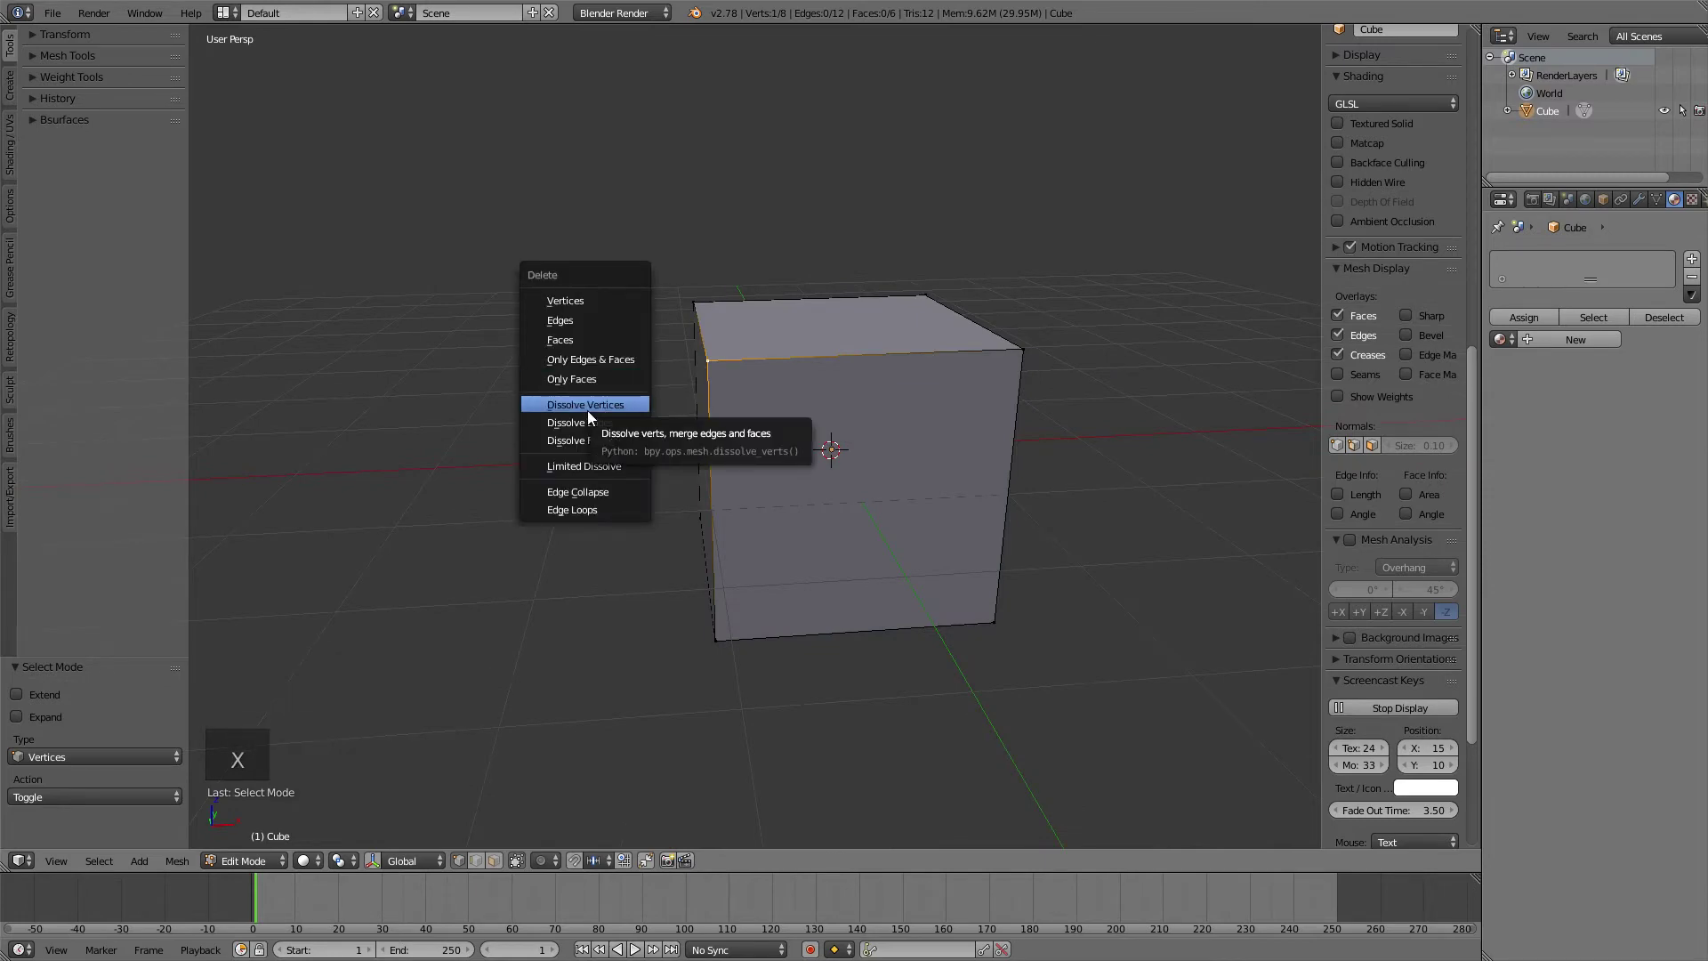
{"action": "middle_click", "coordinate": [613, 437]}
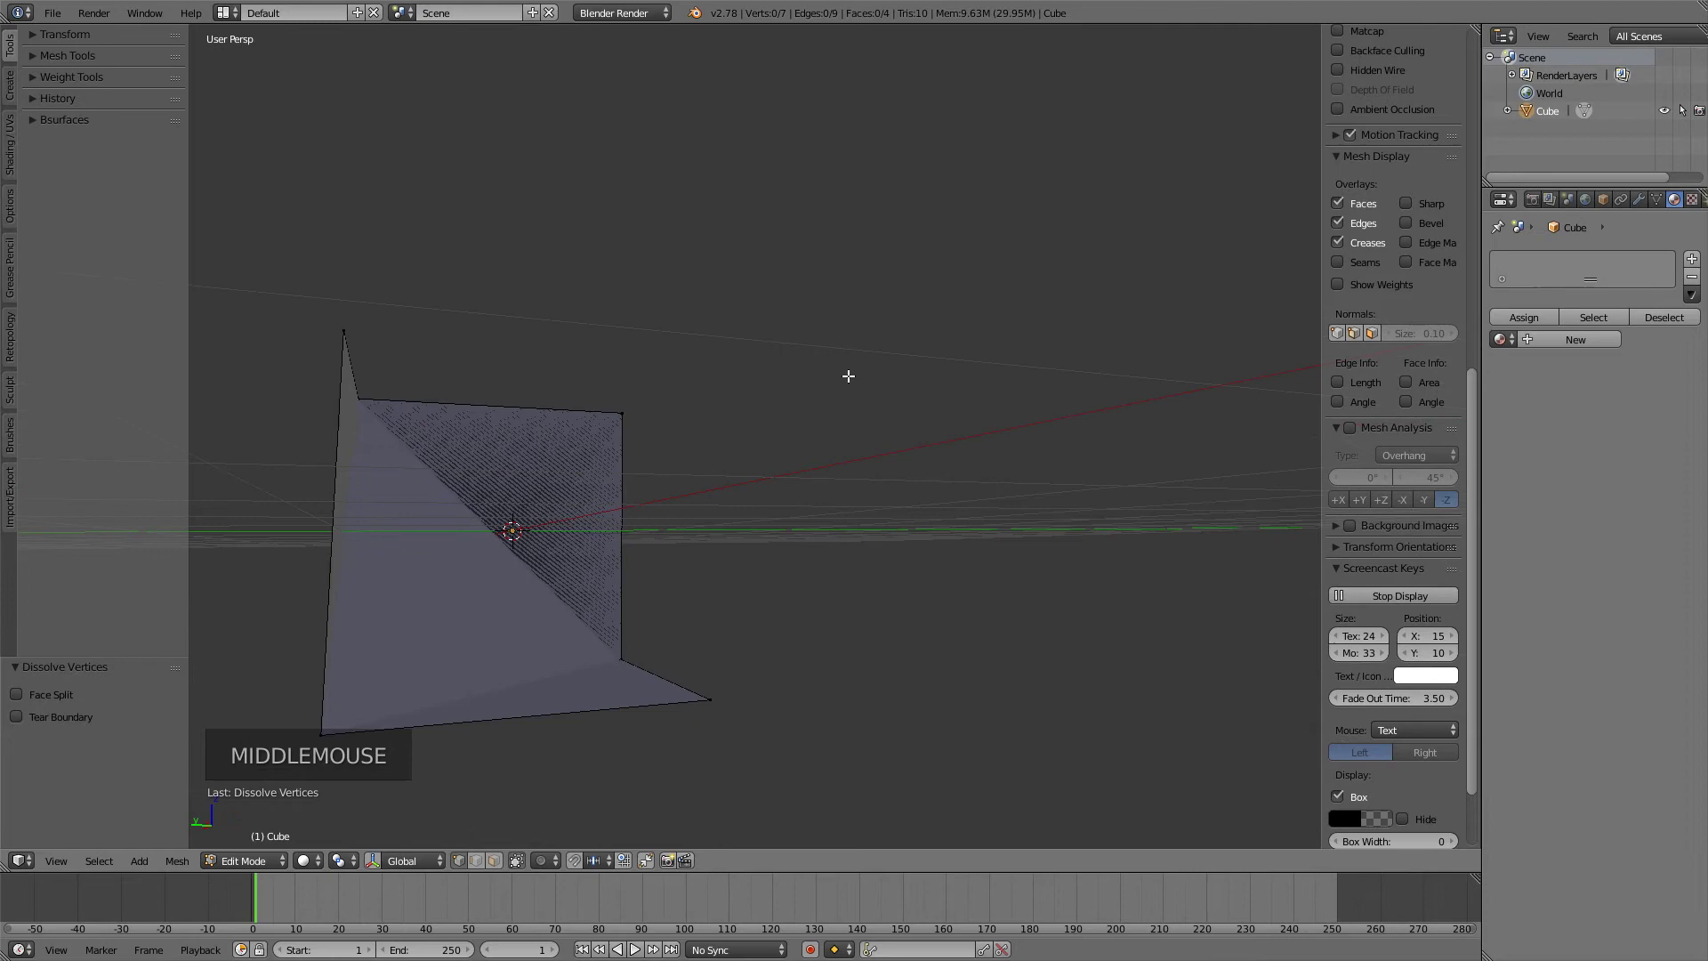
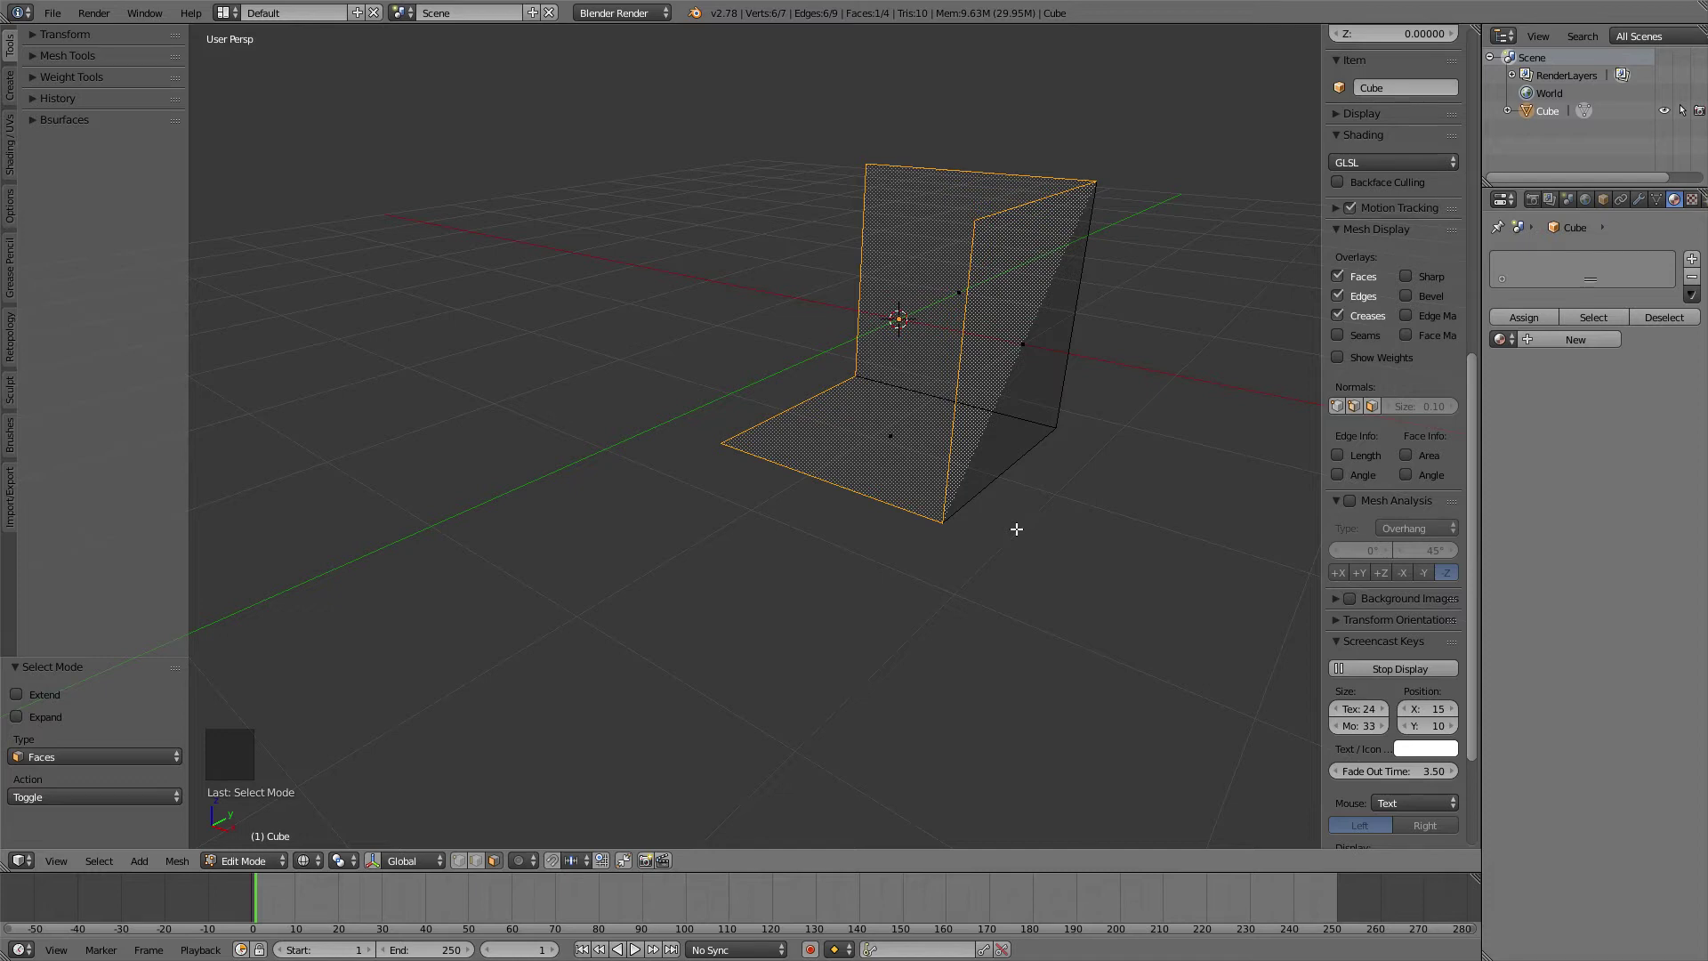
{"action": "middle_click", "coordinate": [893, 503]}
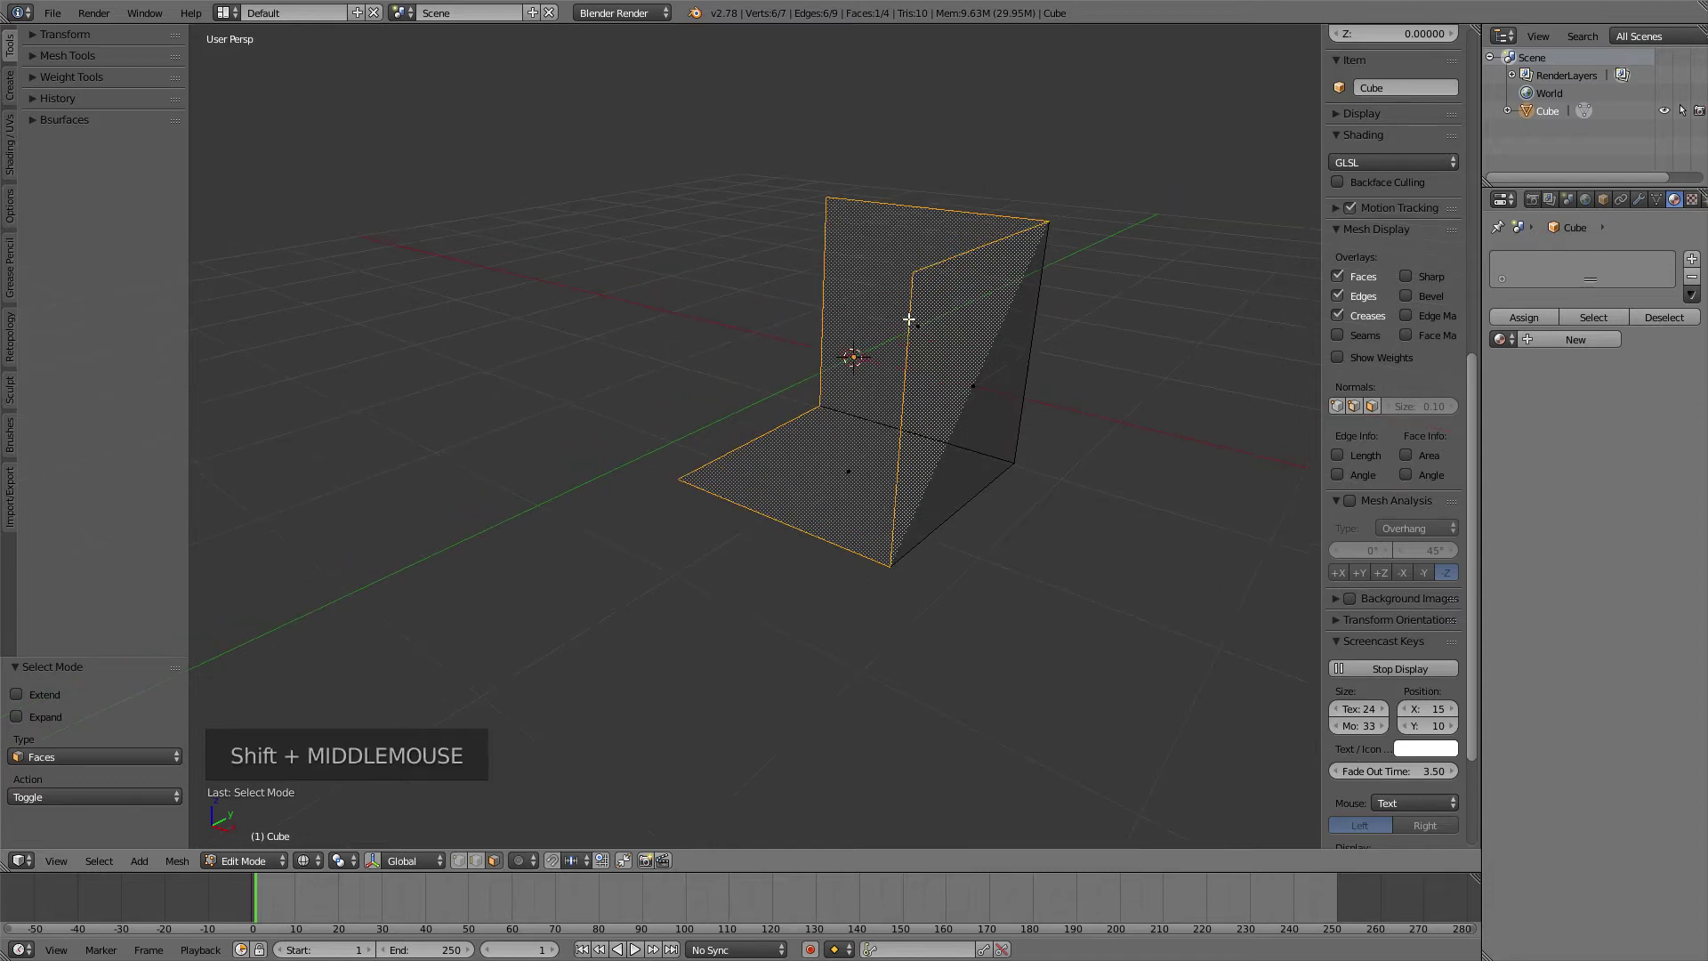
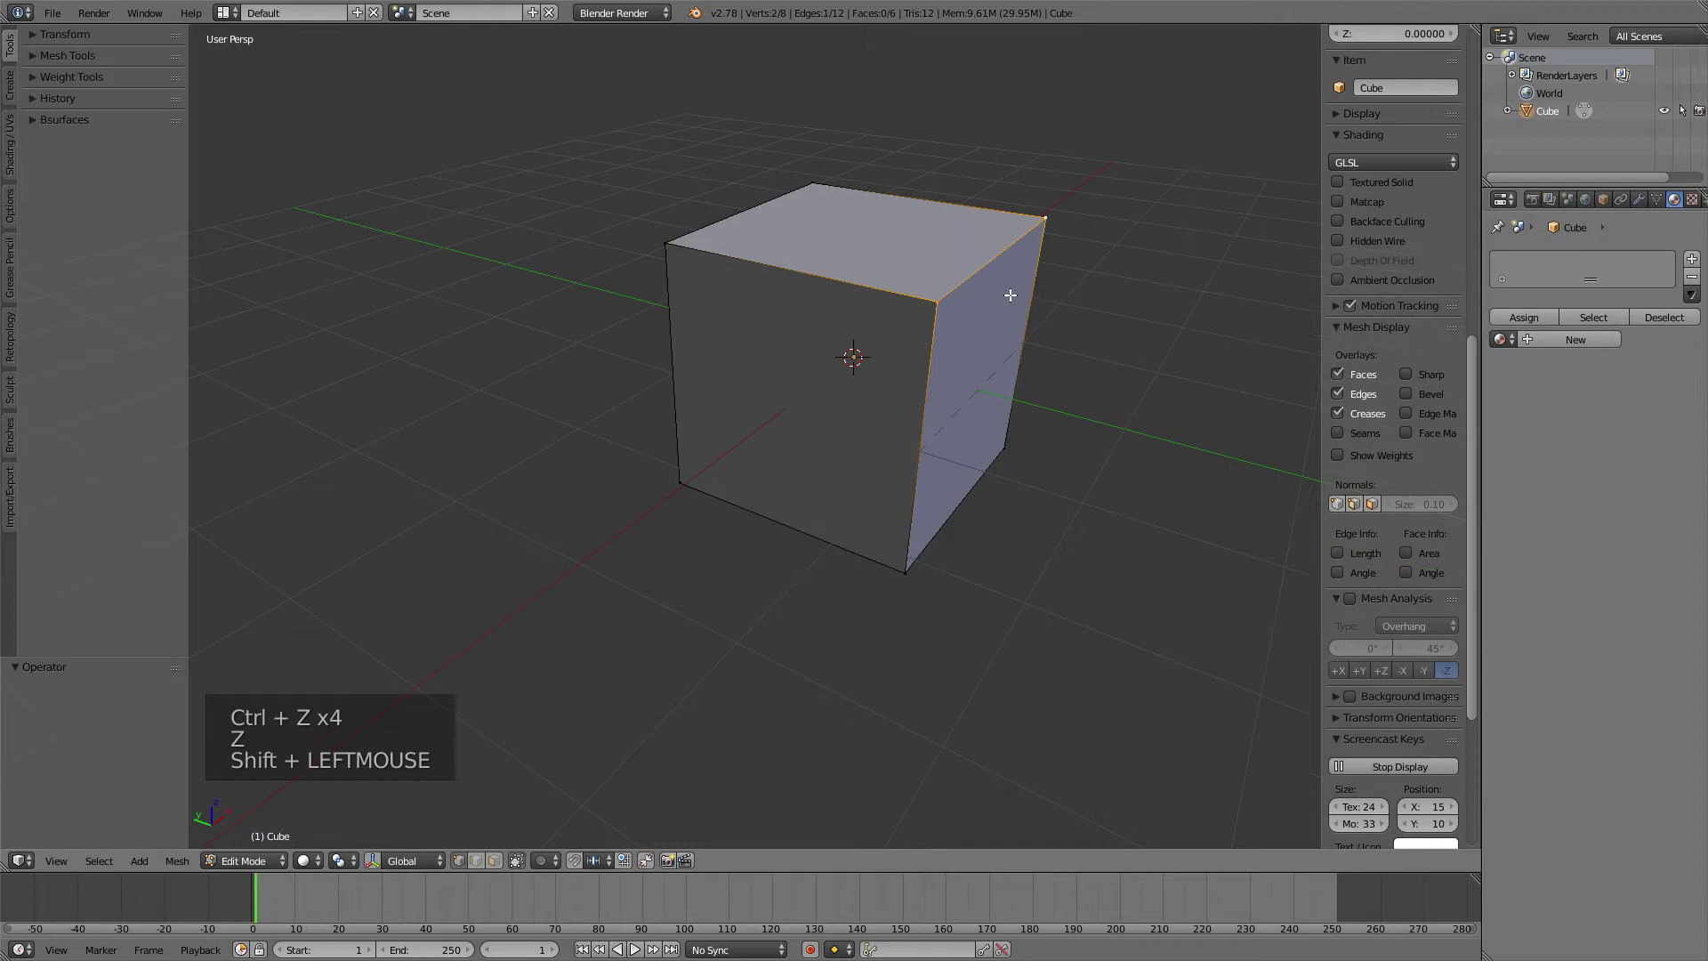
{"action": "key", "text": "x"}
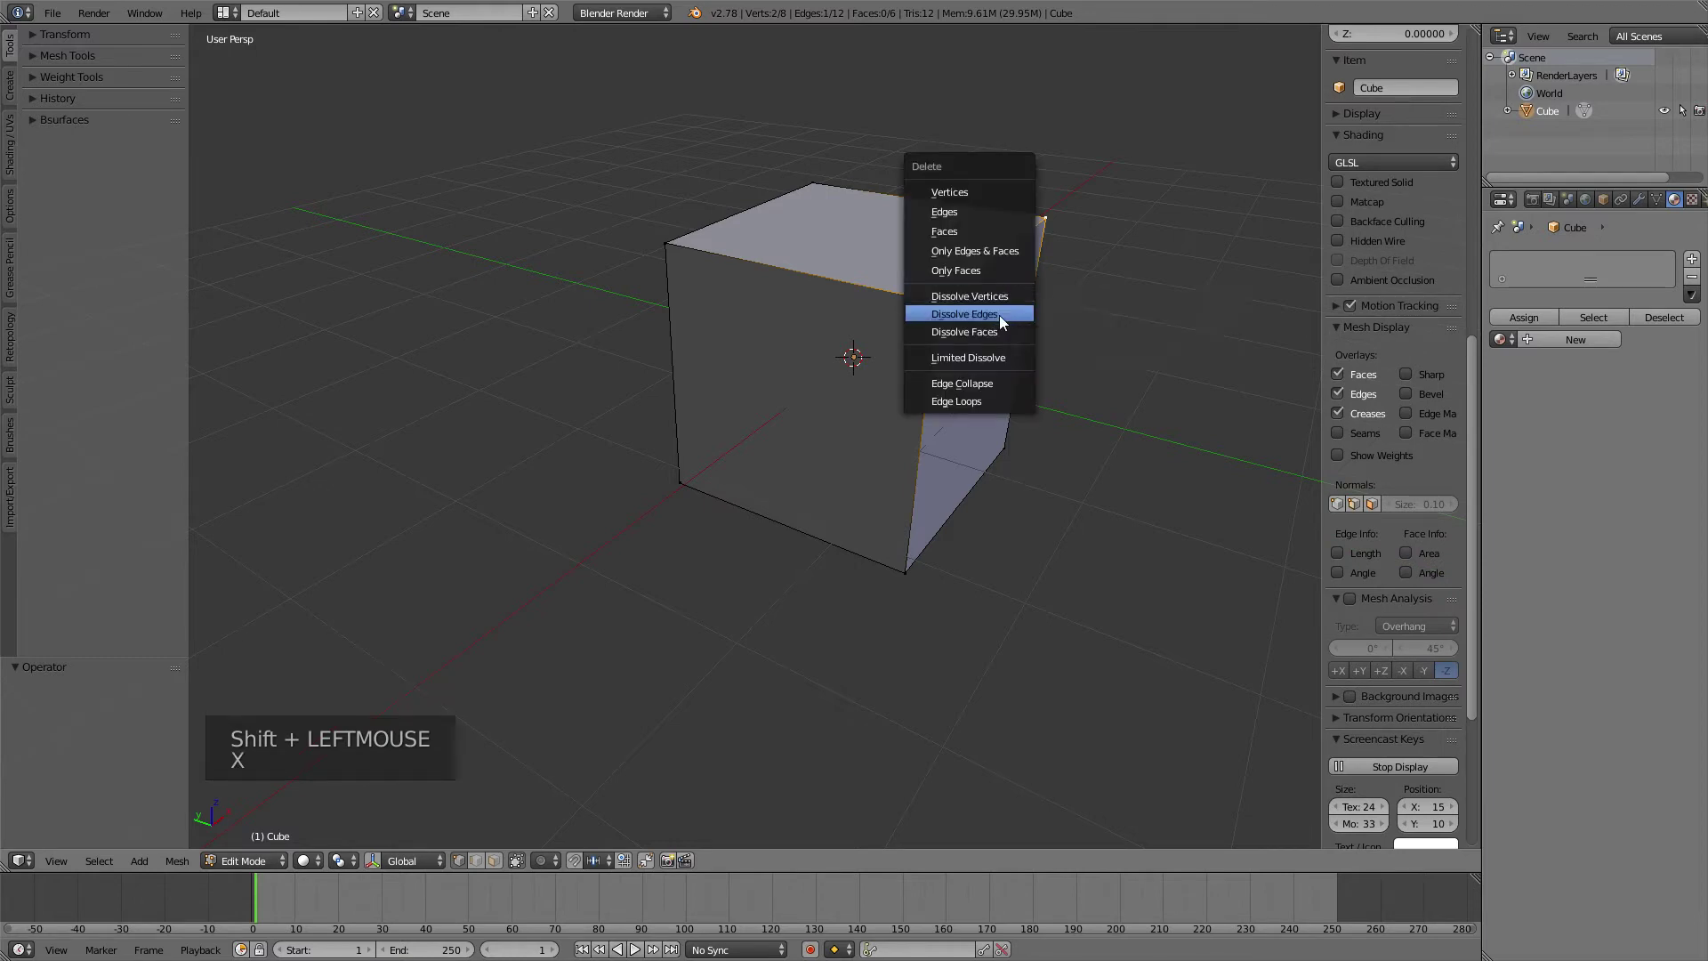
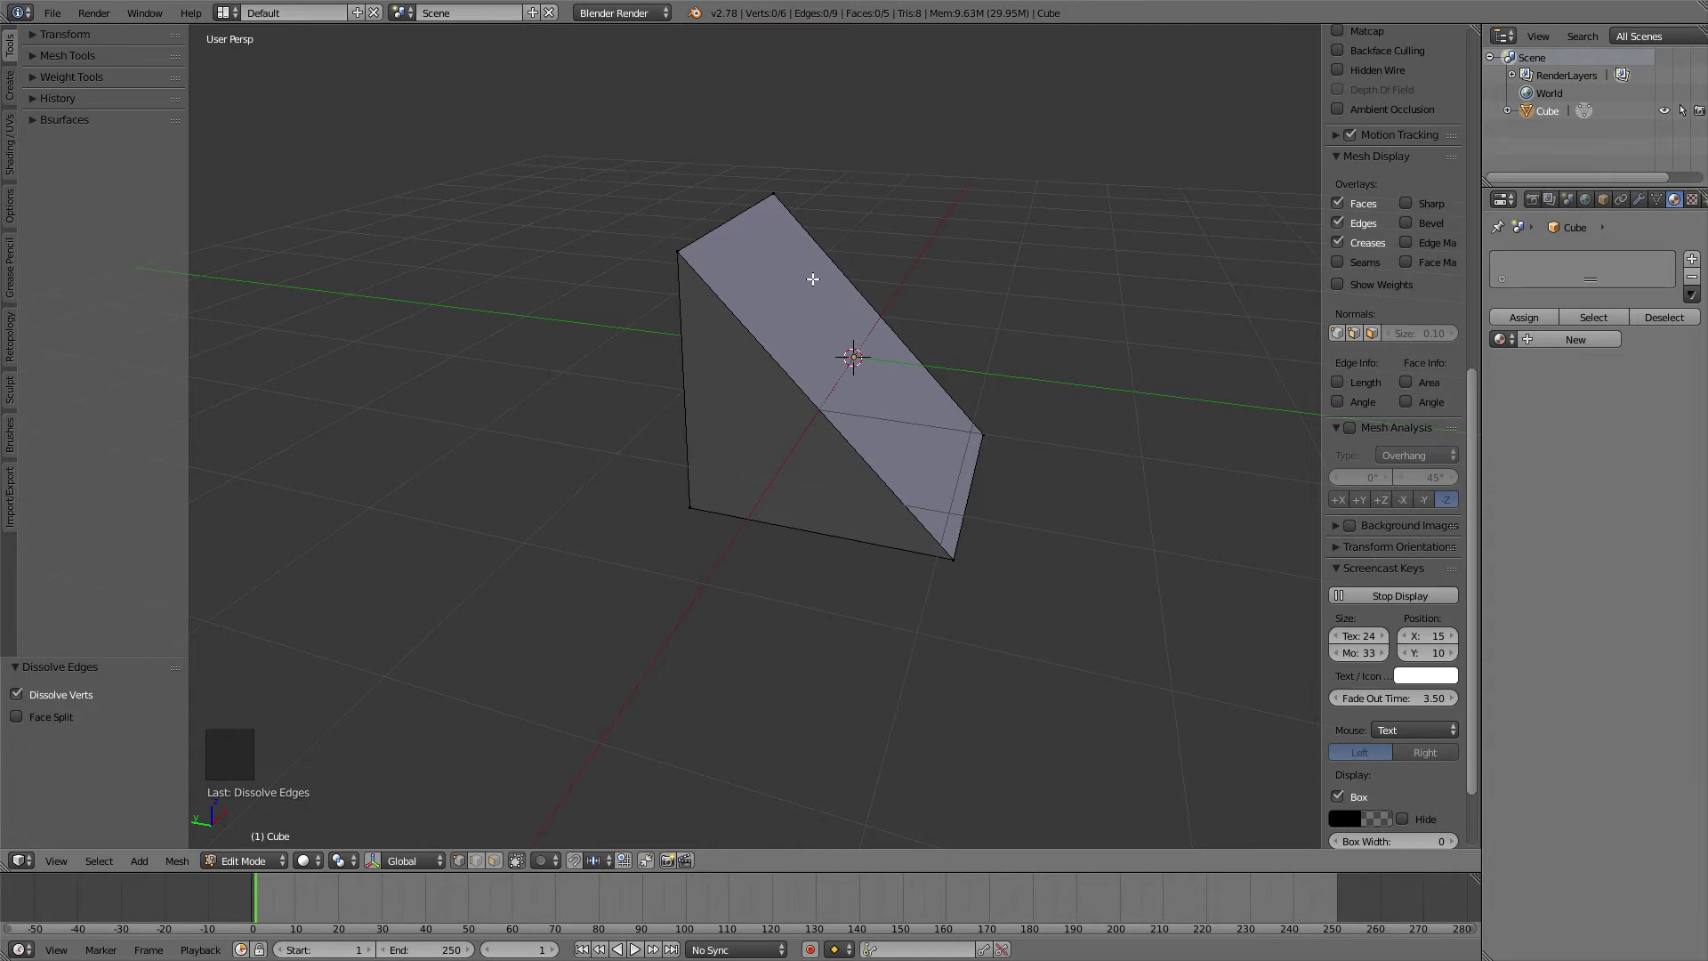
{"action": "key", "text": "ctrl+z"}
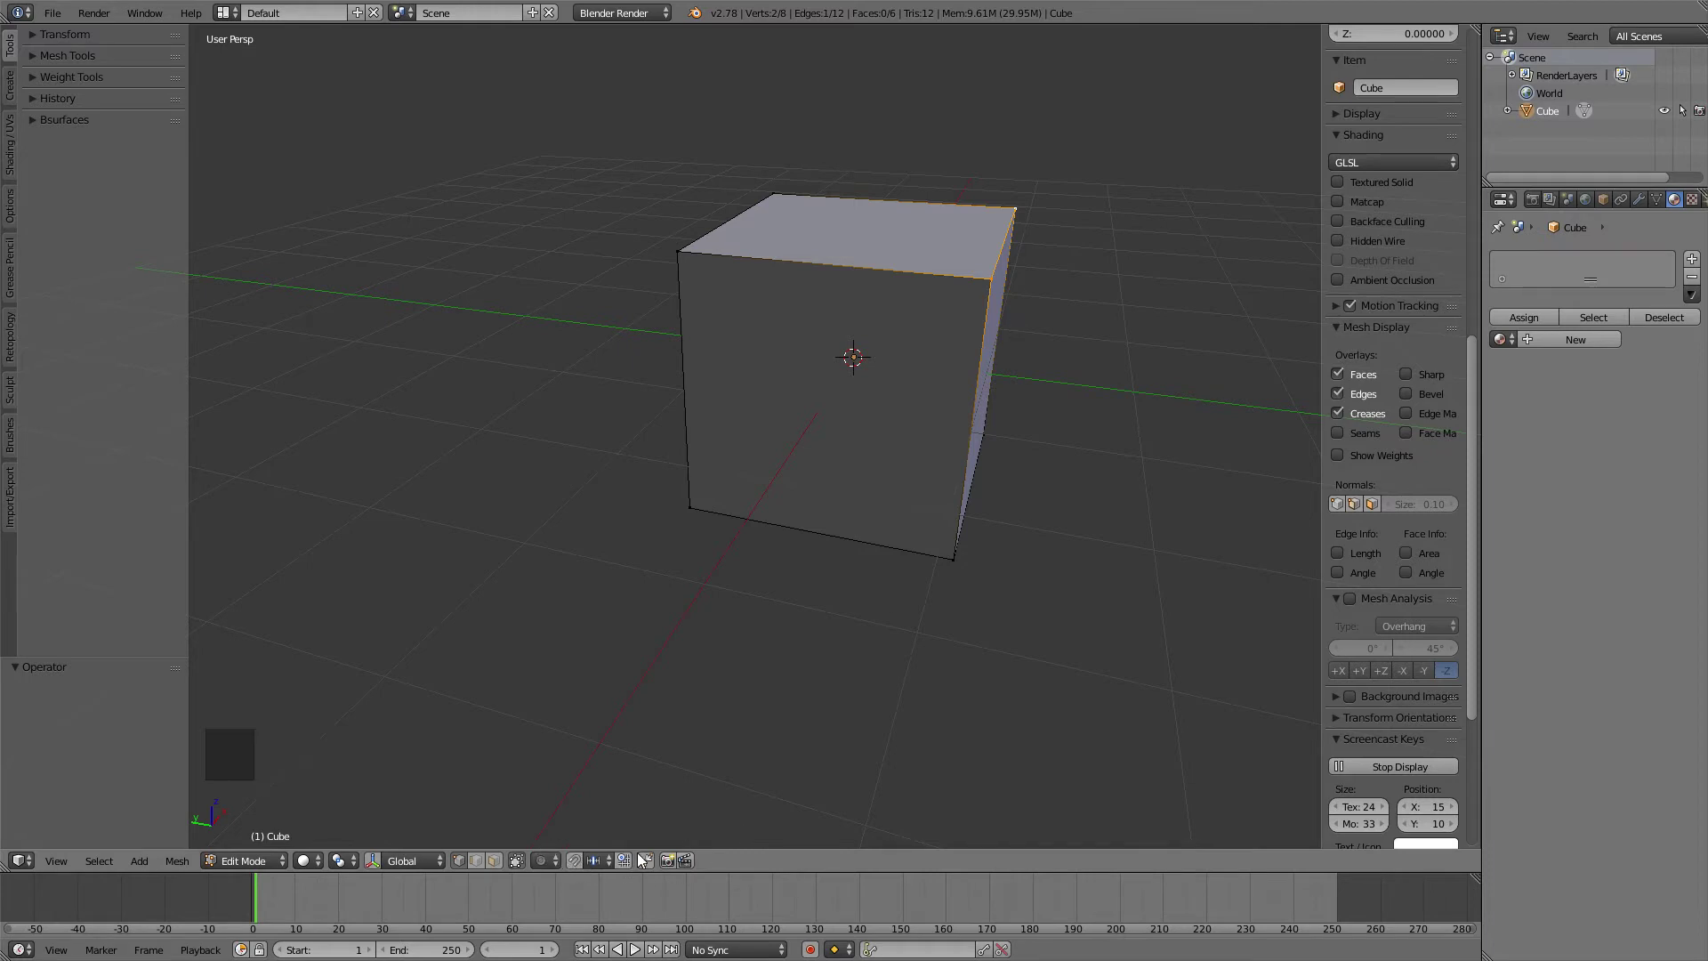
{"action": "left_click", "coordinate": [650, 868]}
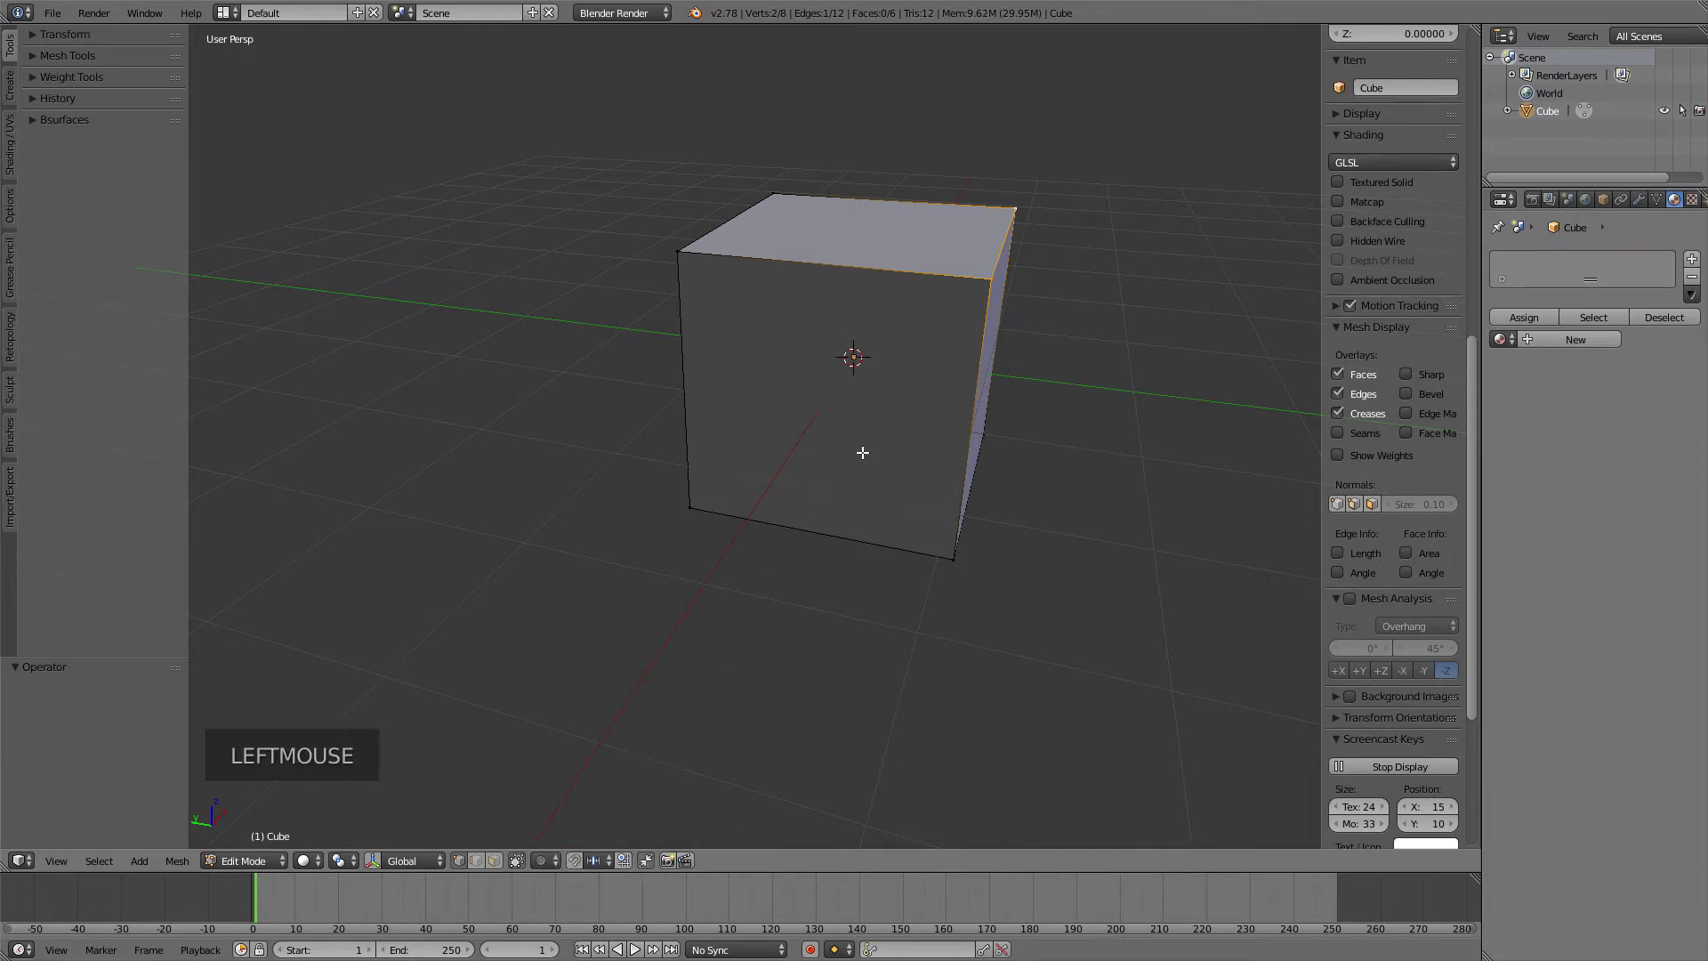
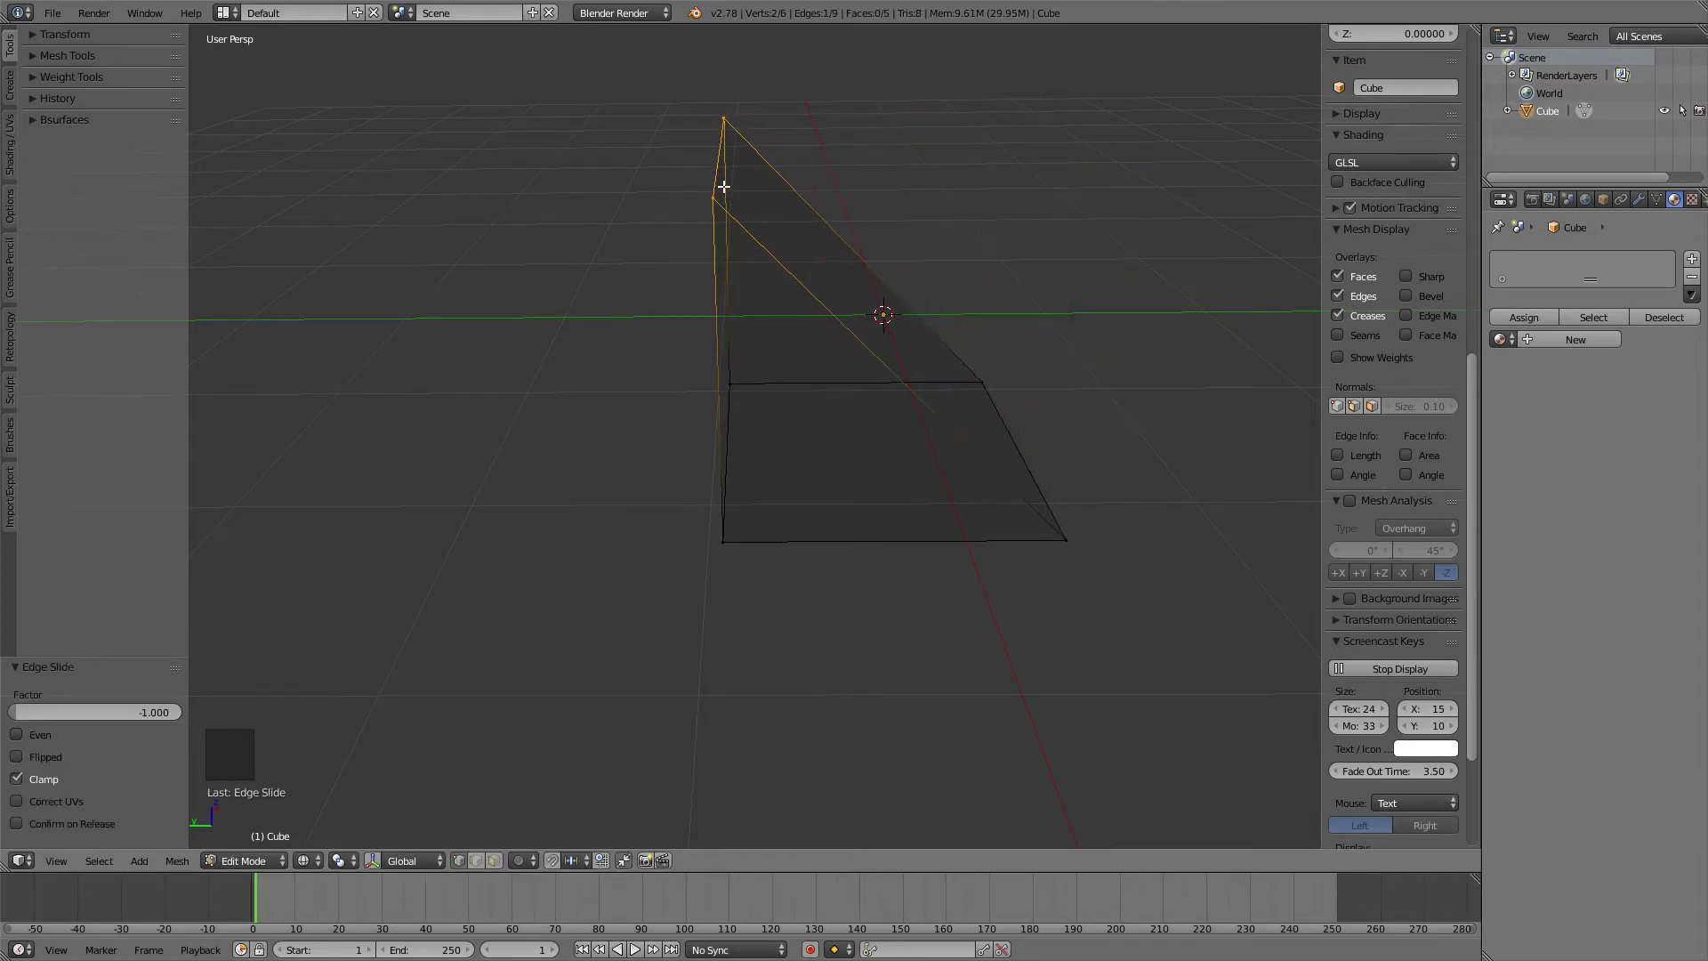
{"action": "middle_click", "coordinate": [690, 401]}
{"action": "middle_click", "coordinate": [666, 368]}
{"action": "scroll", "scroll_direction": "up", "scroll_amount": 3}
{"action": "middle_click", "coordinate": [585, 319]}
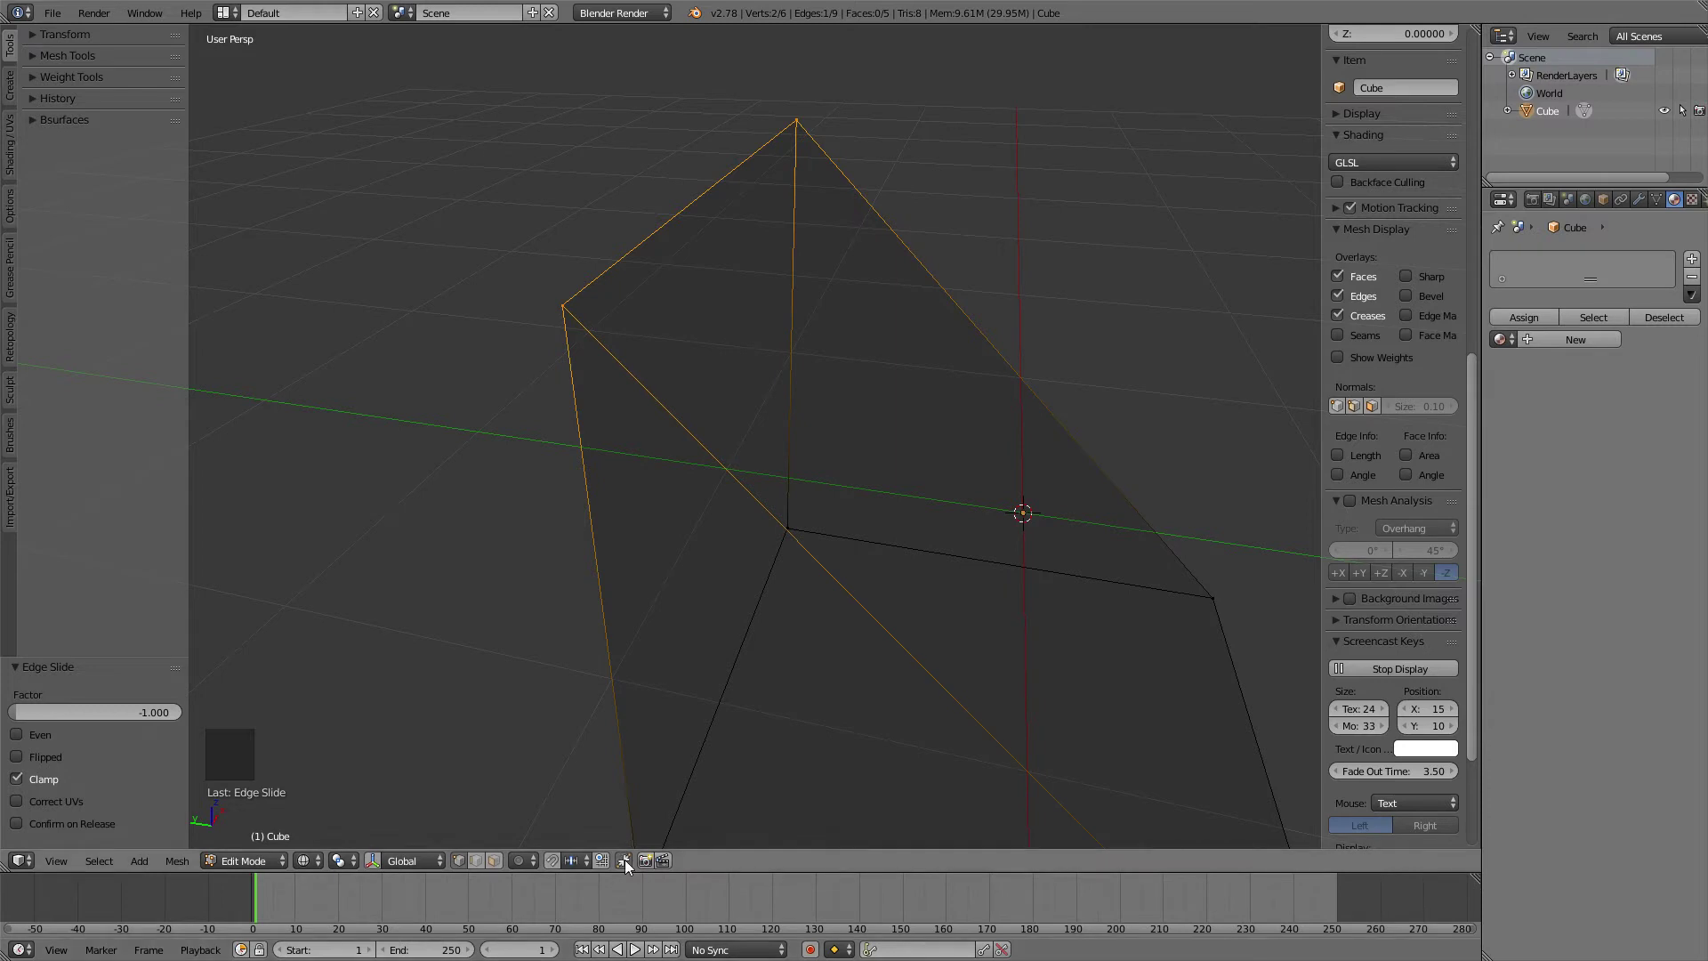
{"action": "key", "text": "ctrl+z"}
{"action": "key", "text": "ctrl+z"}
{"action": "scroll", "scroll_direction": "down", "scroll_amount": 3}
{"action": "left_click", "coordinate": [961, 328]}
{"action": "left_click", "coordinate": [757, 315]}
{"action": "middle_click", "coordinate": [707, 341]}
{"action": "scroll", "scroll_direction": "up", "scroll_amount": 3}
{"action": "middle_click", "coordinate": [723, 348]}
{"action": "key", "text": "alt+m"}
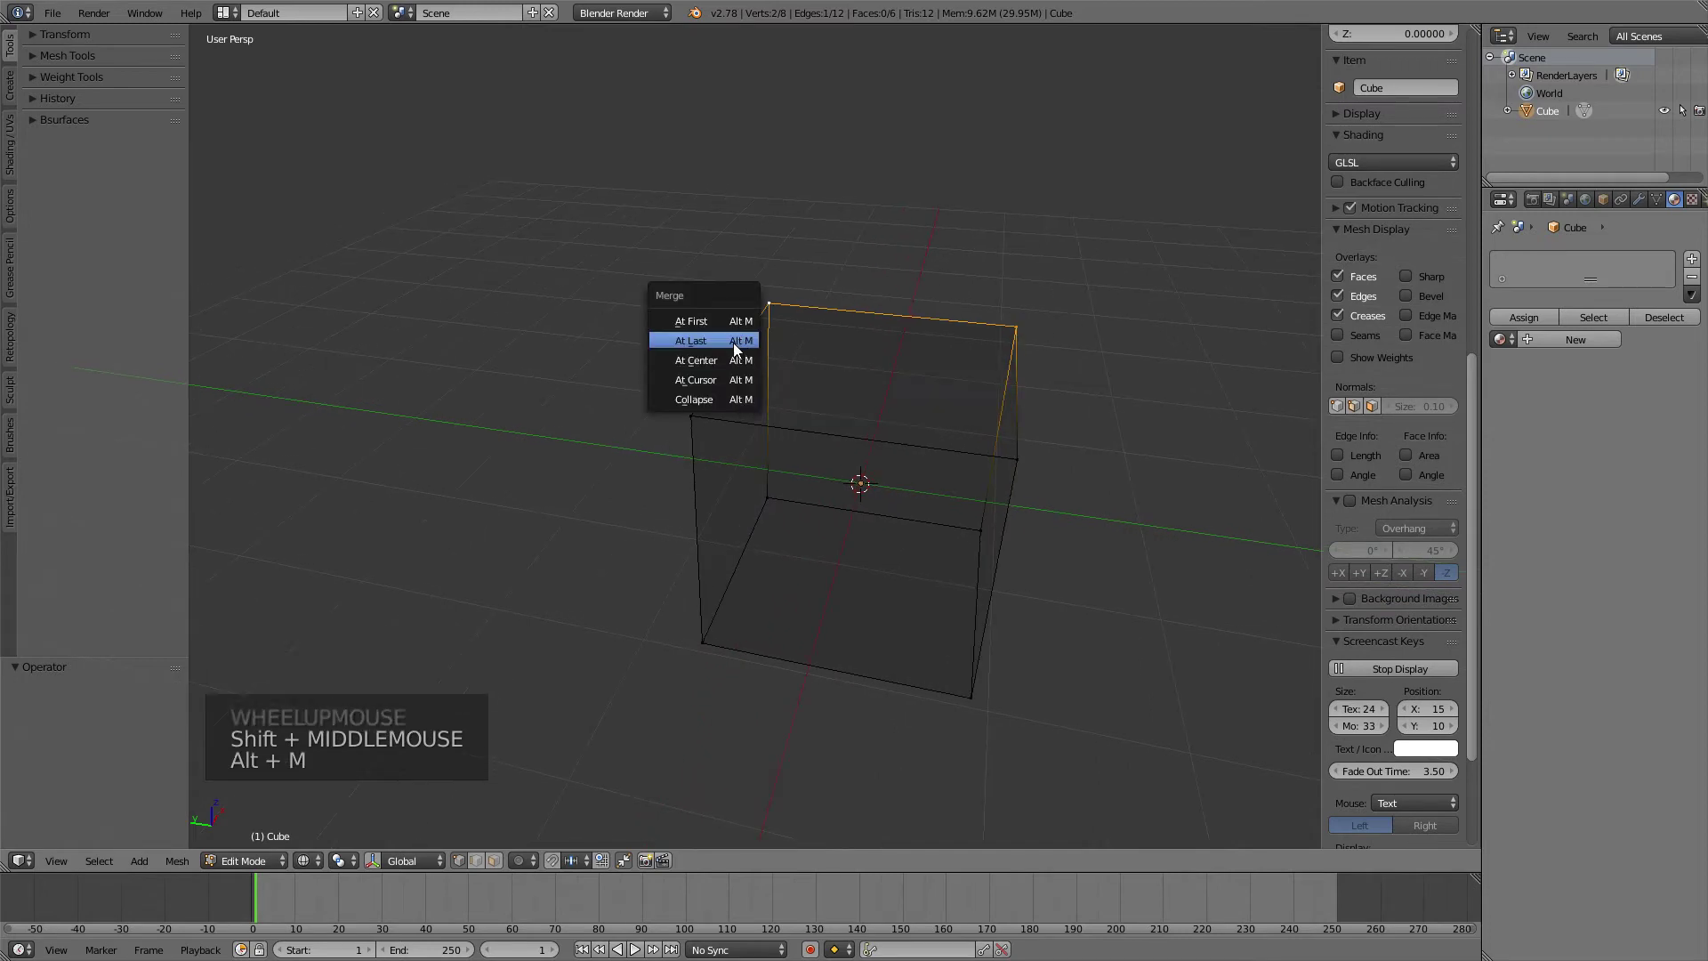
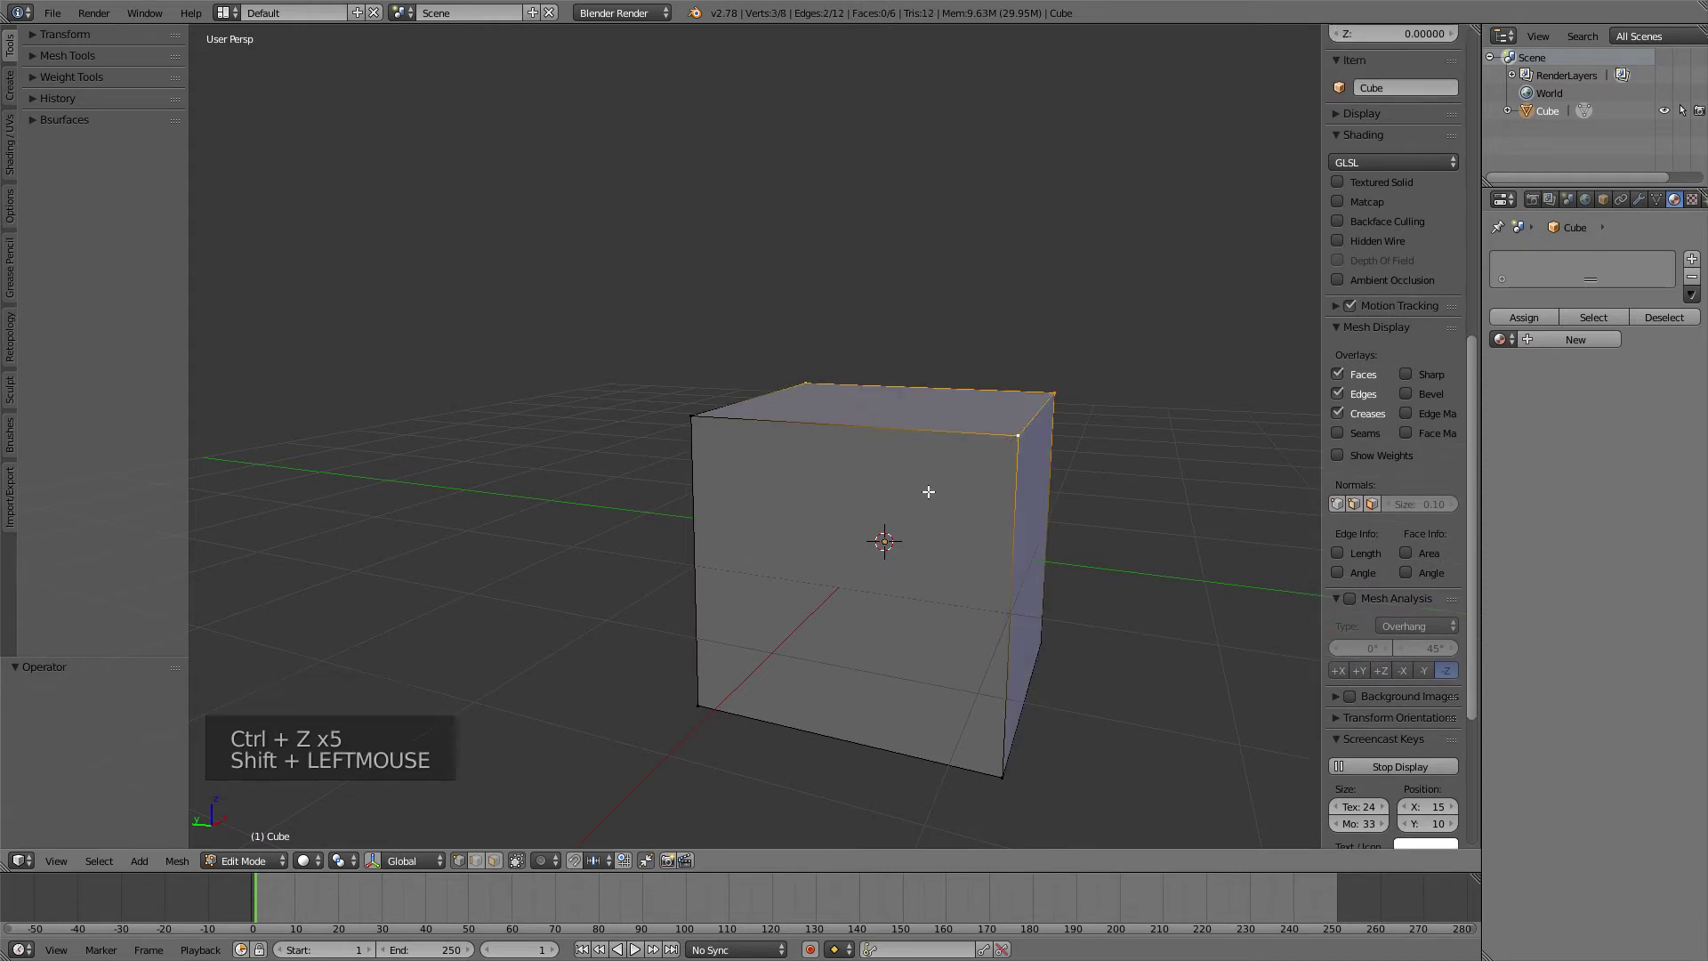
{"action": "key", "text": "x"}
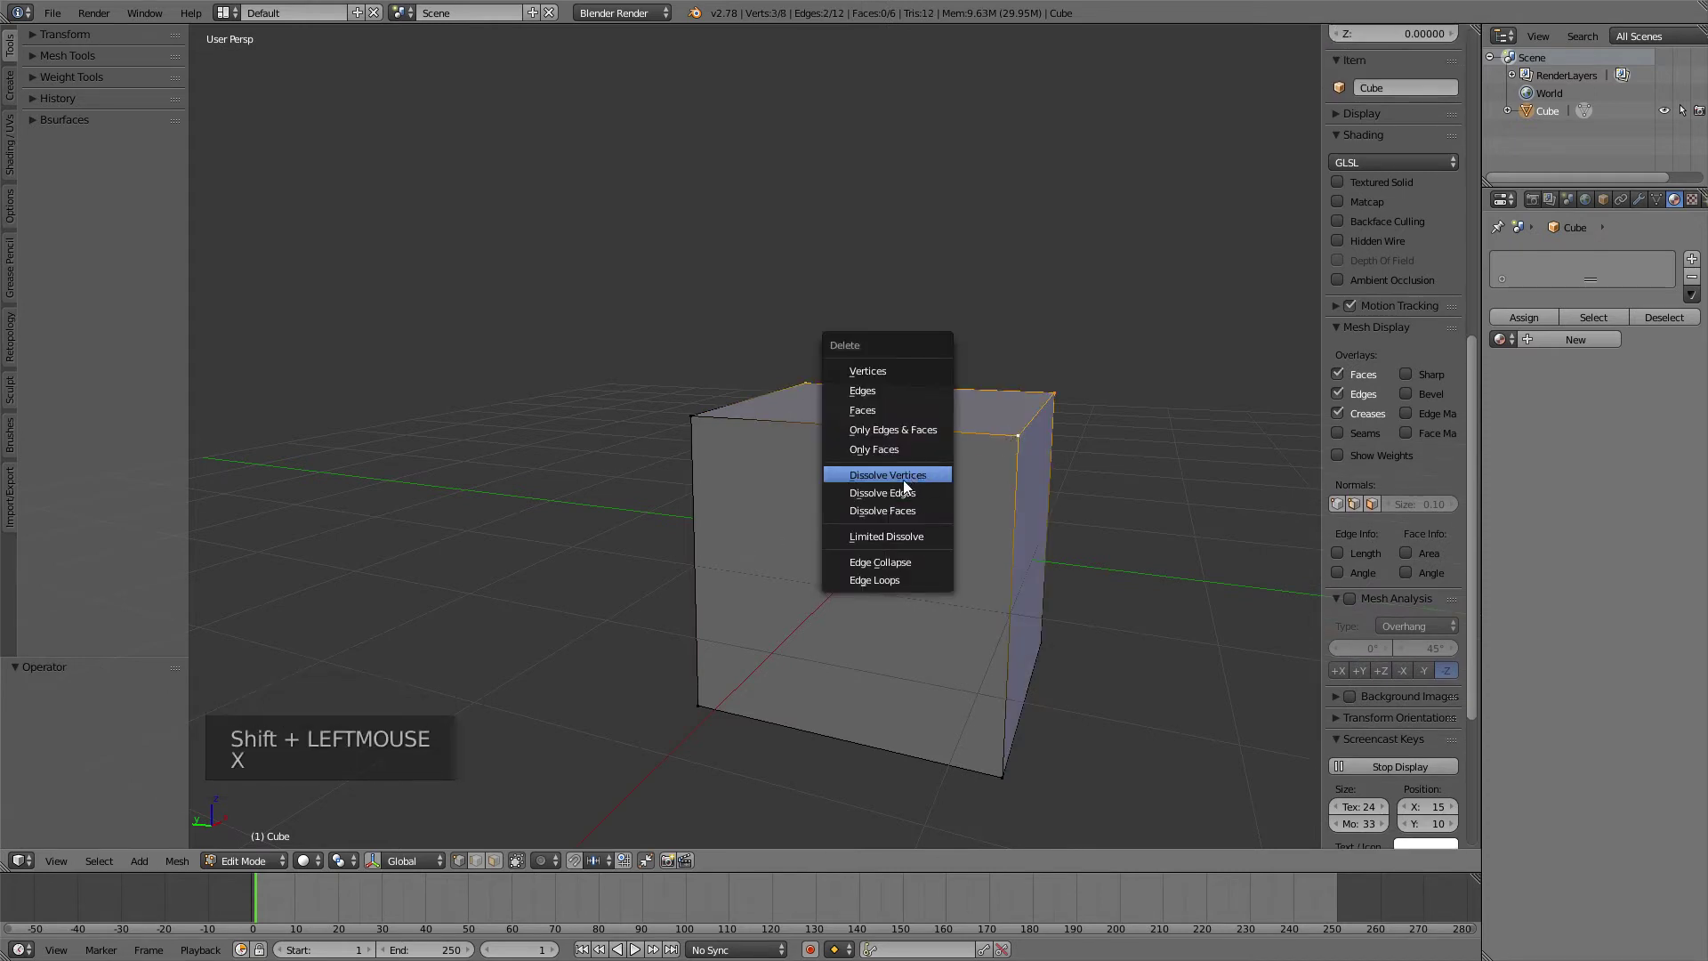
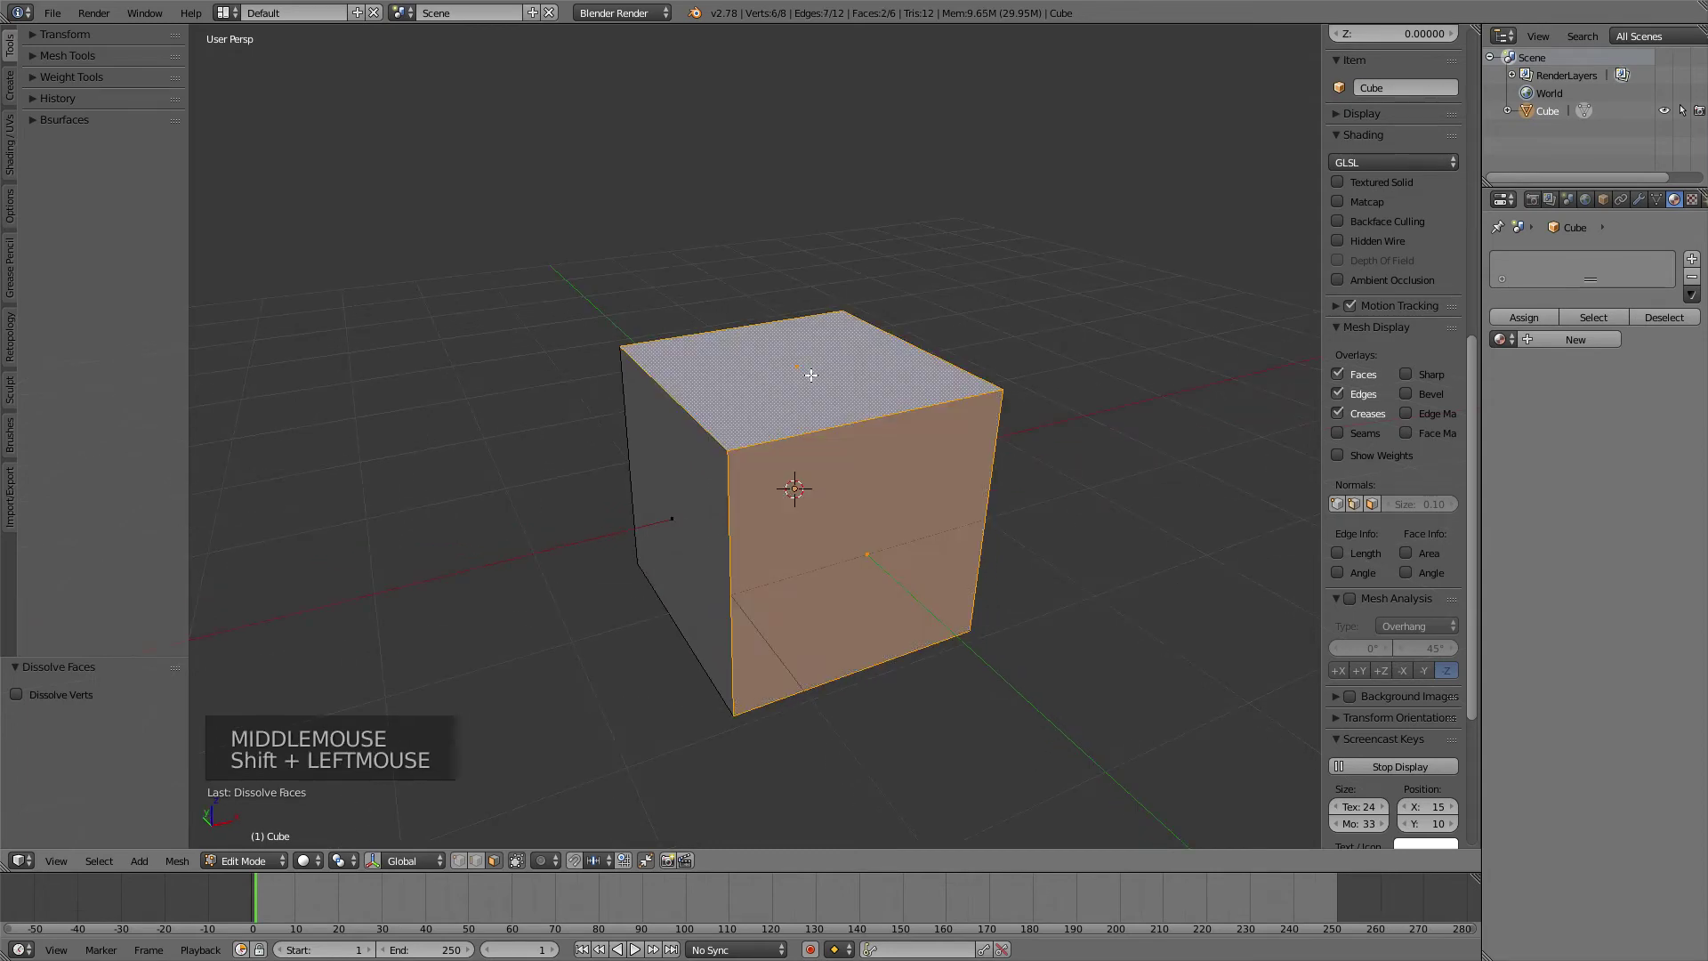
{"action": "key", "text": "x"}
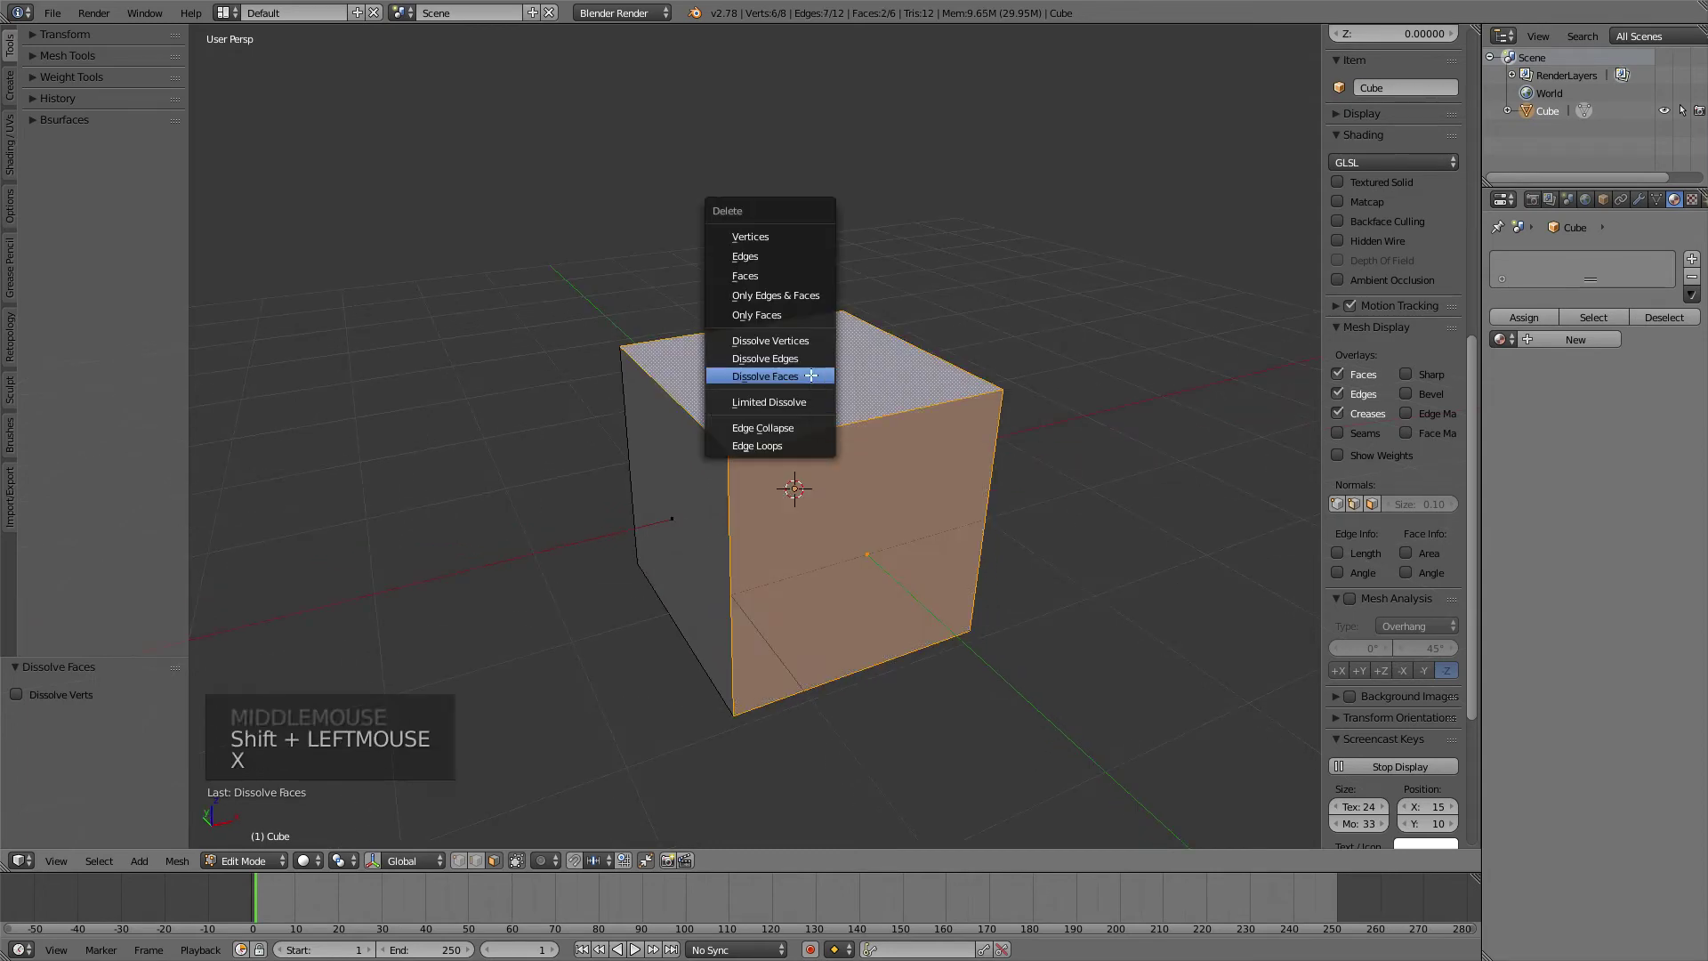
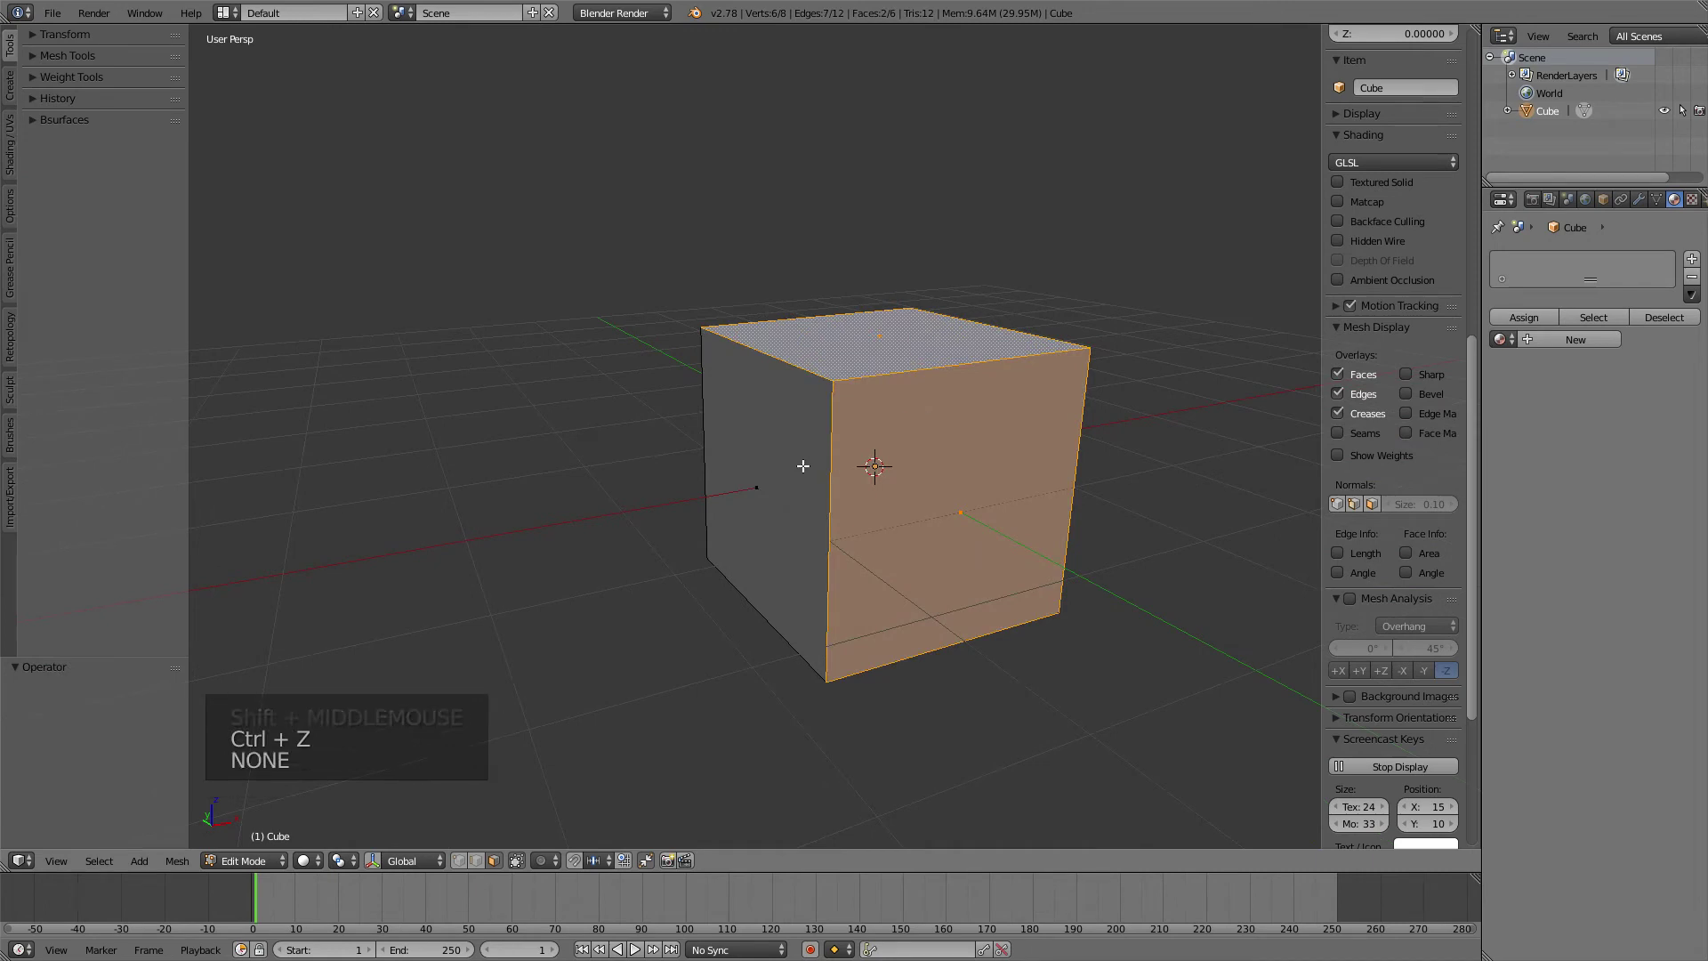
{"action": "scroll", "scroll_direction": "down", "scroll_amount": 3}
- Delete the cube in Object Mode and add a circle mesh from top view with Fill Type Triangle Fan
{"action": "key", "text": "Tab"}
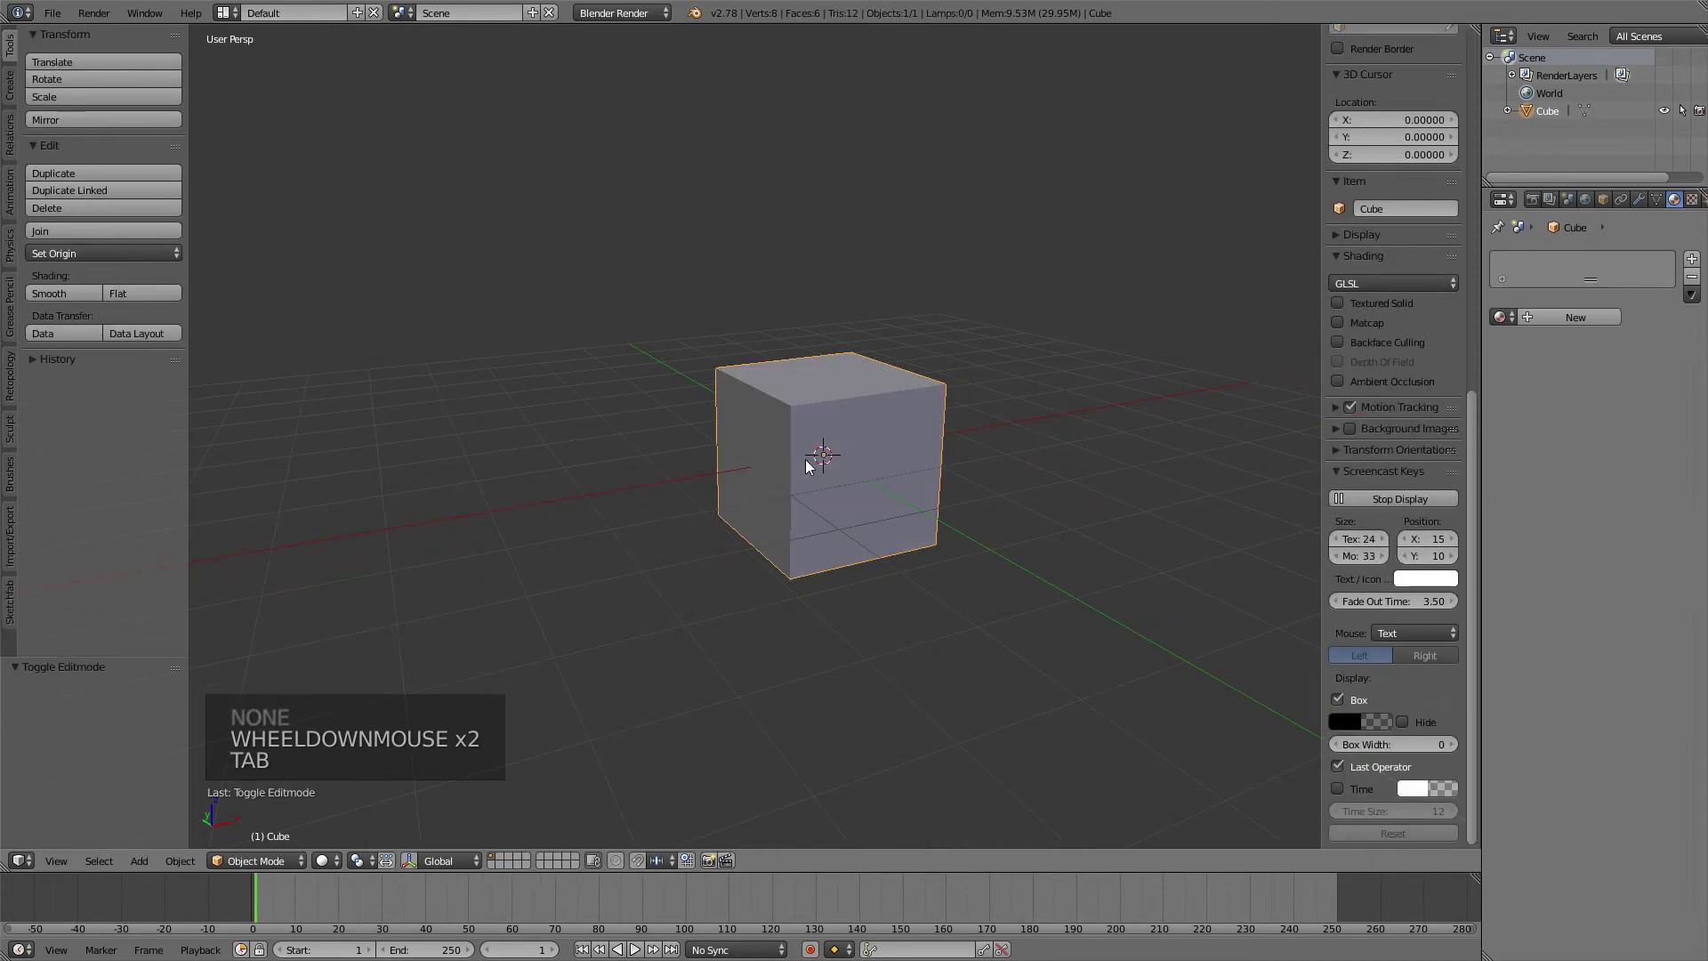
{"action": "key", "text": "Delete"}
{"action": "key", "text": "KP_7"}
{"action": "key", "text": "shift+a"}
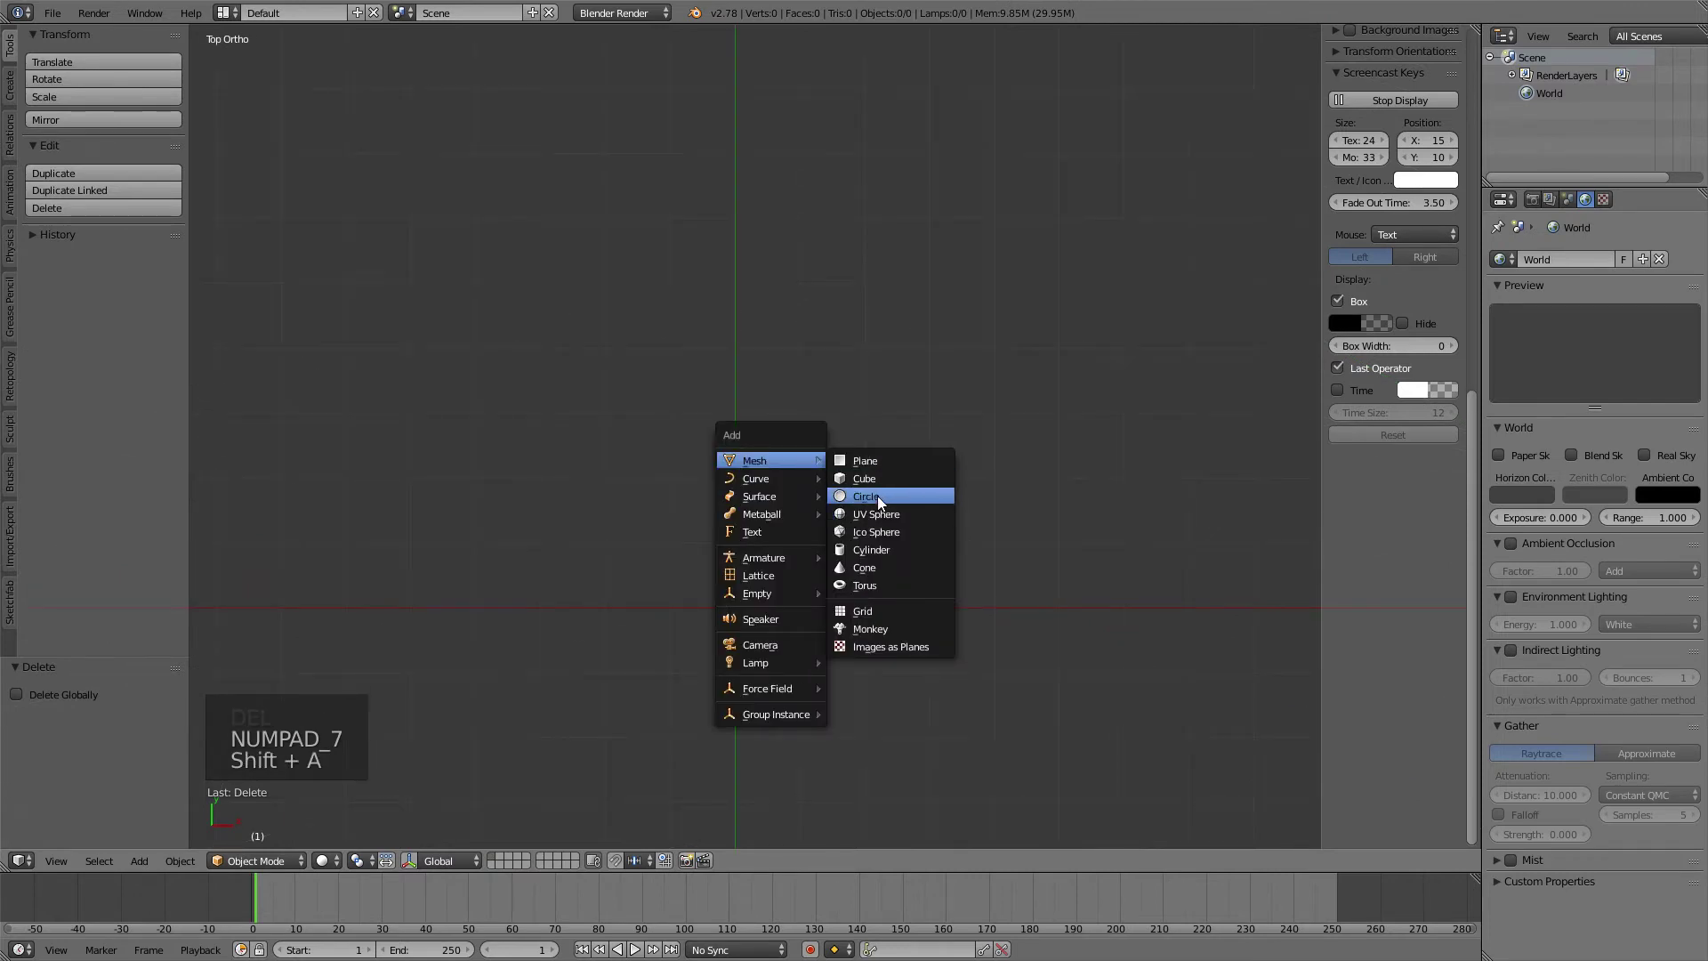
{"action": "scroll", "scroll_direction": "down", "scroll_amount": 3}
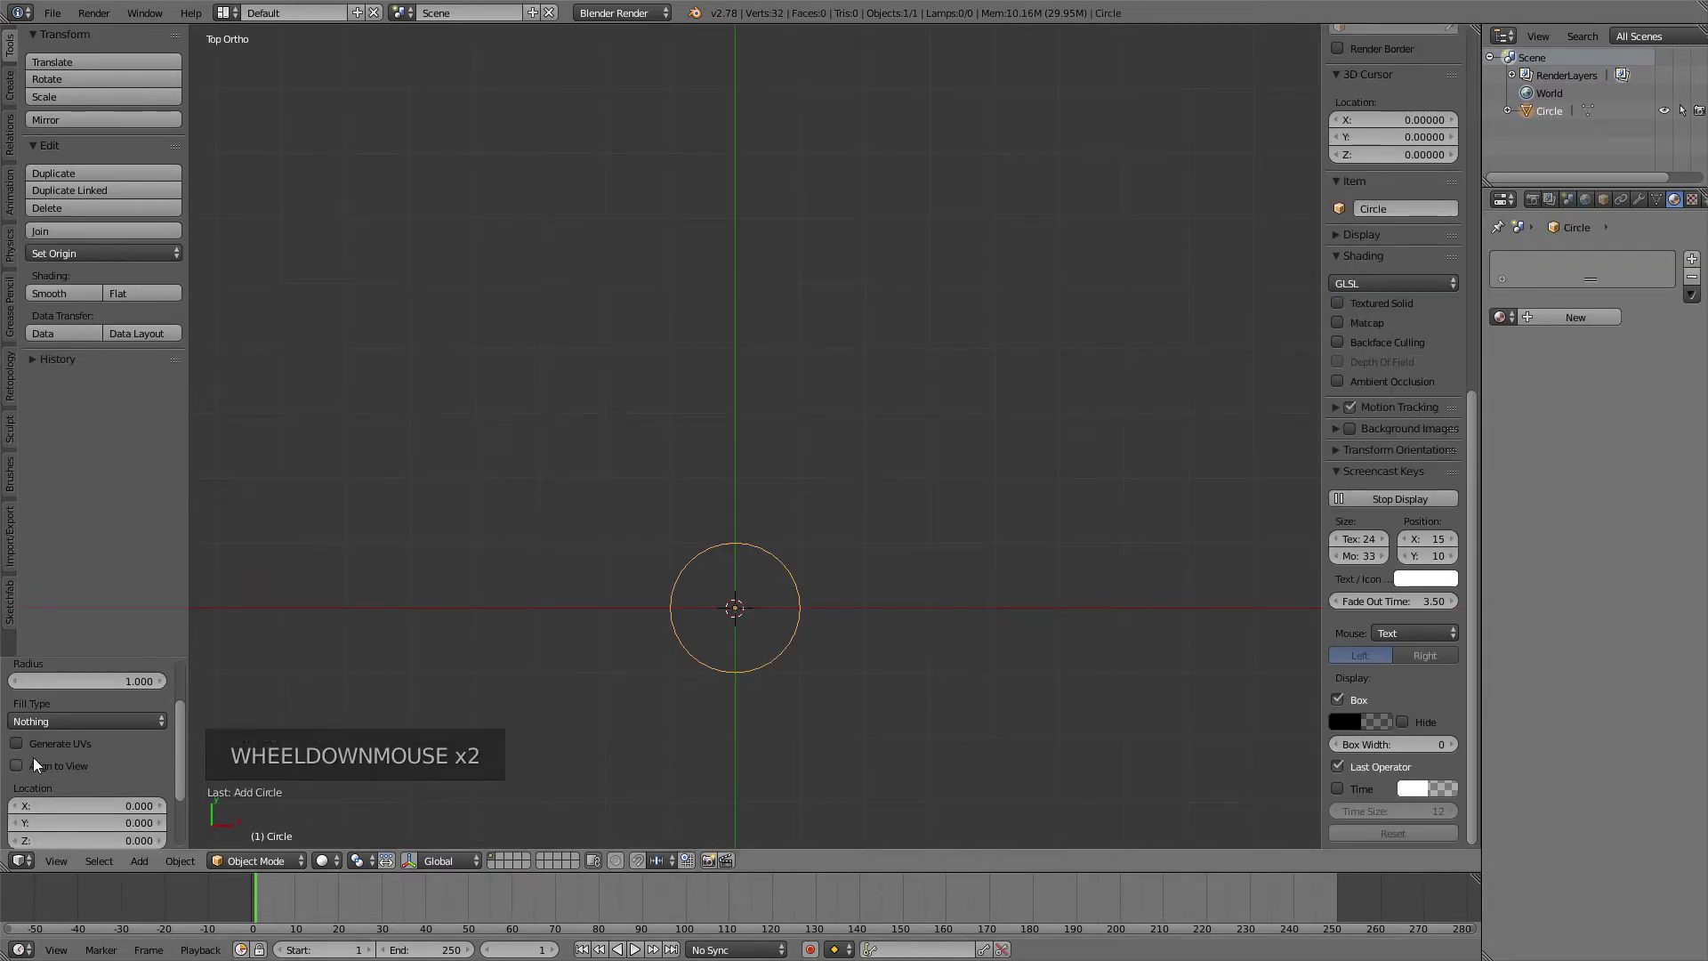
{"action": "left_click", "coordinate": [49, 723]}
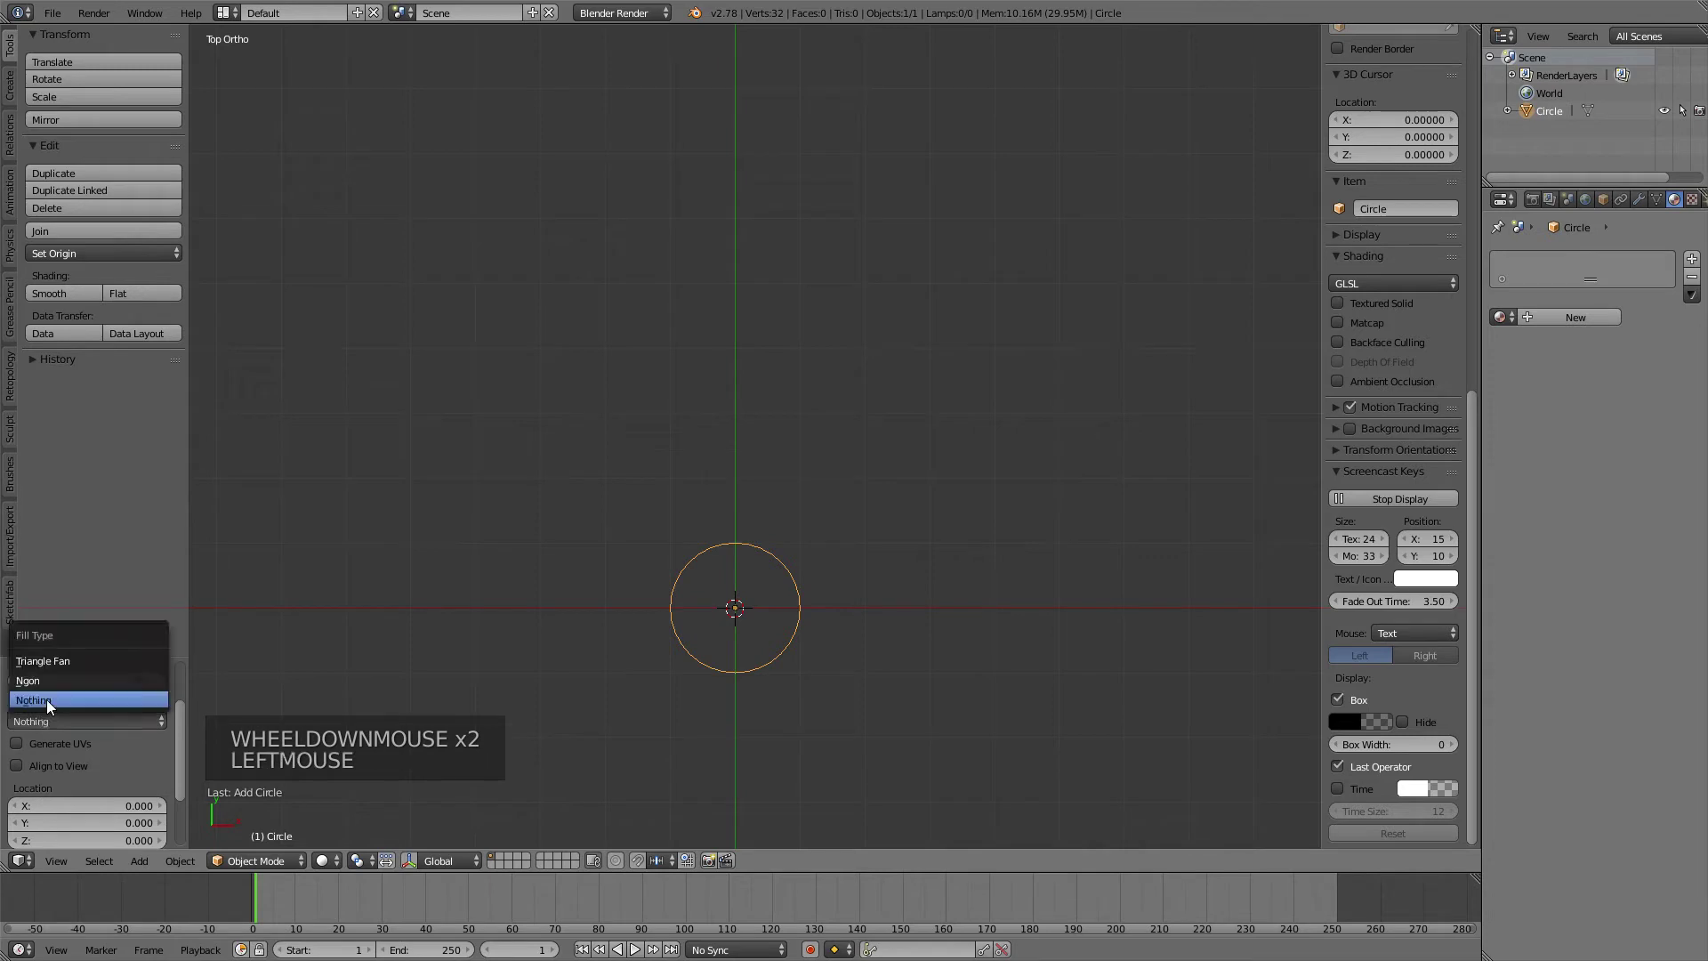
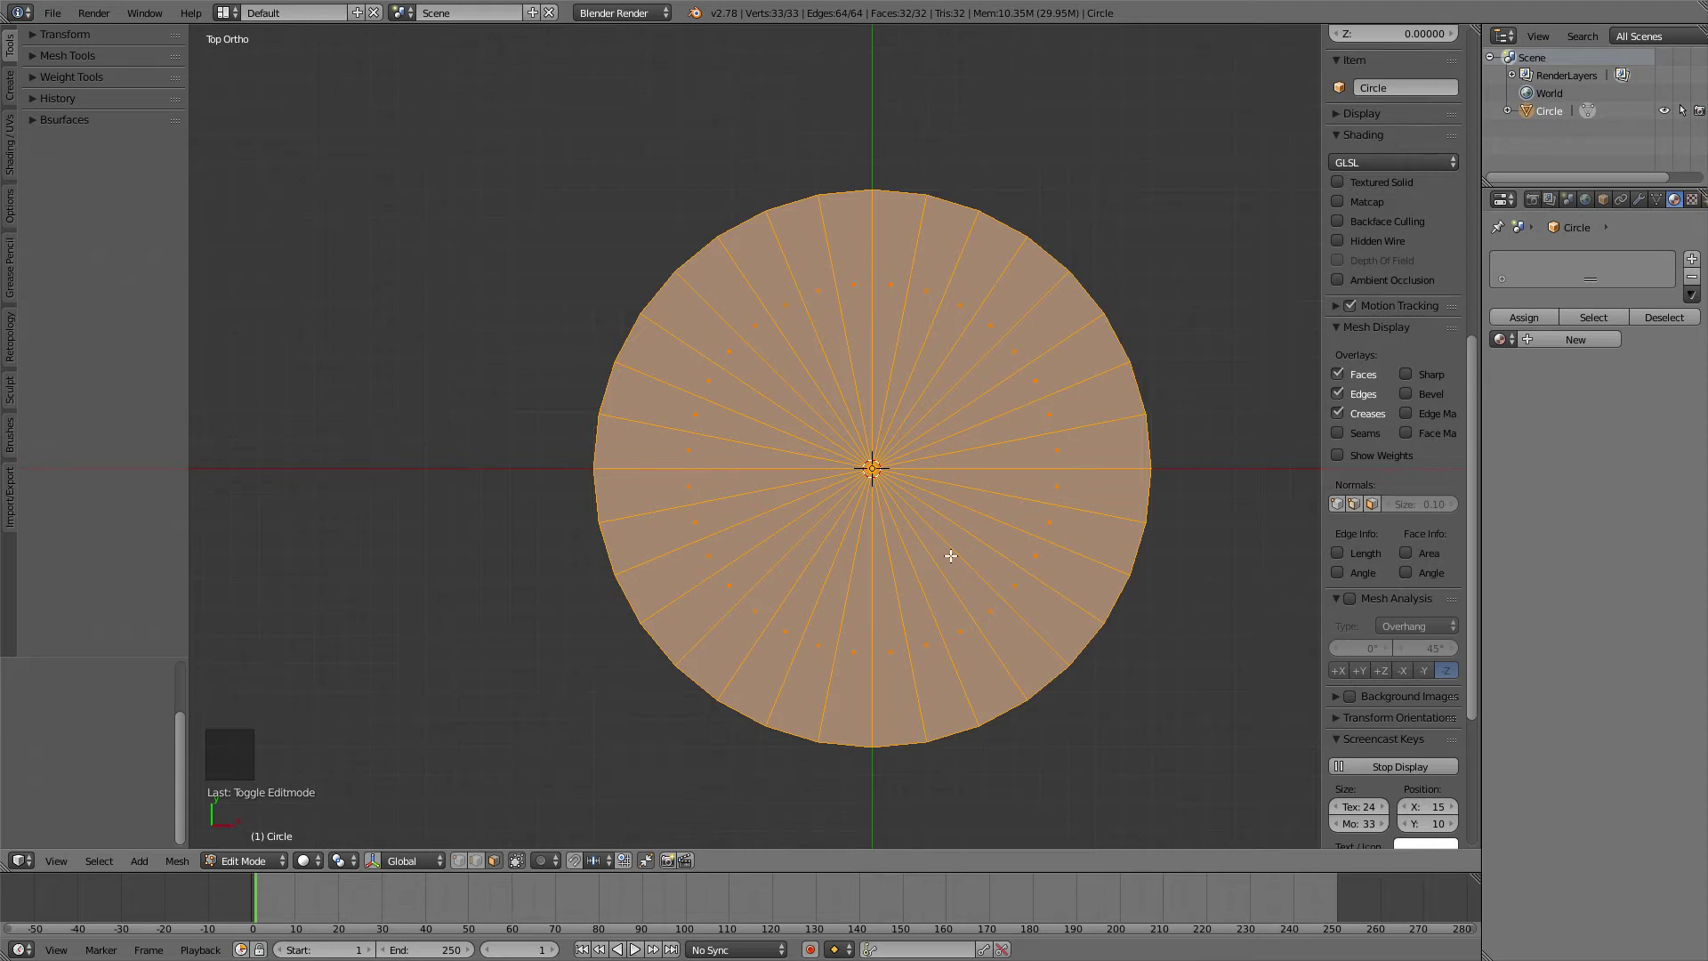
- In vertex select, dissolve the circle's centre vertex into a single 32-sided face
{"action": "key", "text": "ctrl+Tab"}
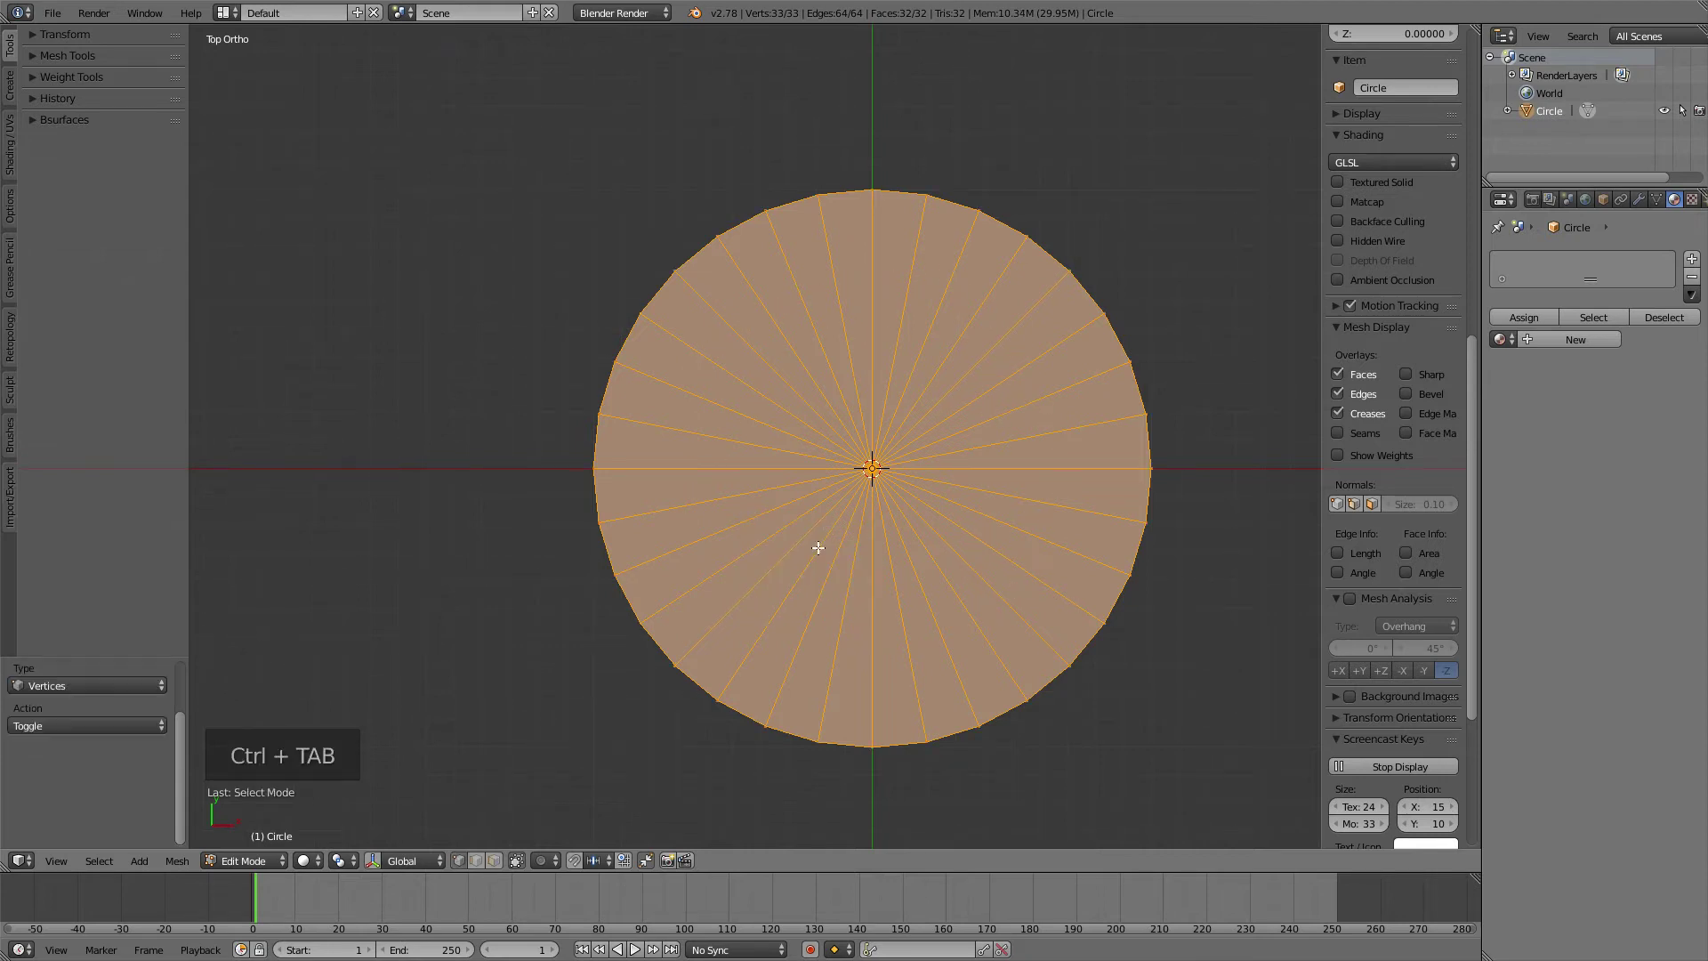
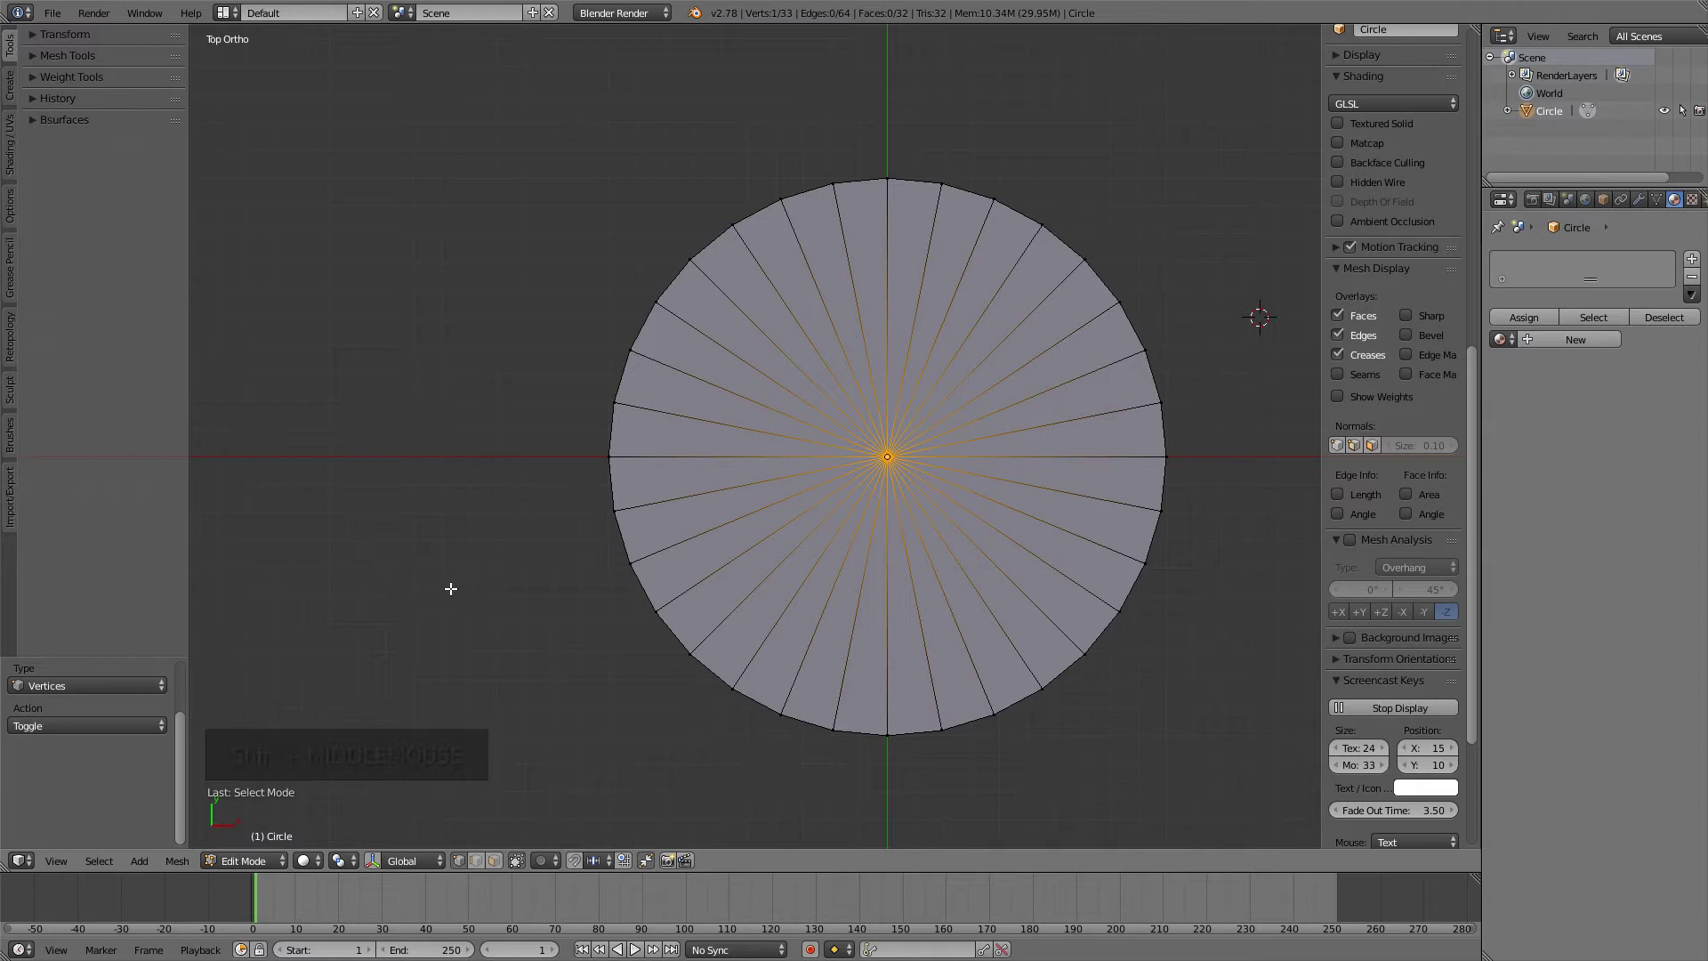
{"action": "key", "text": "x"}
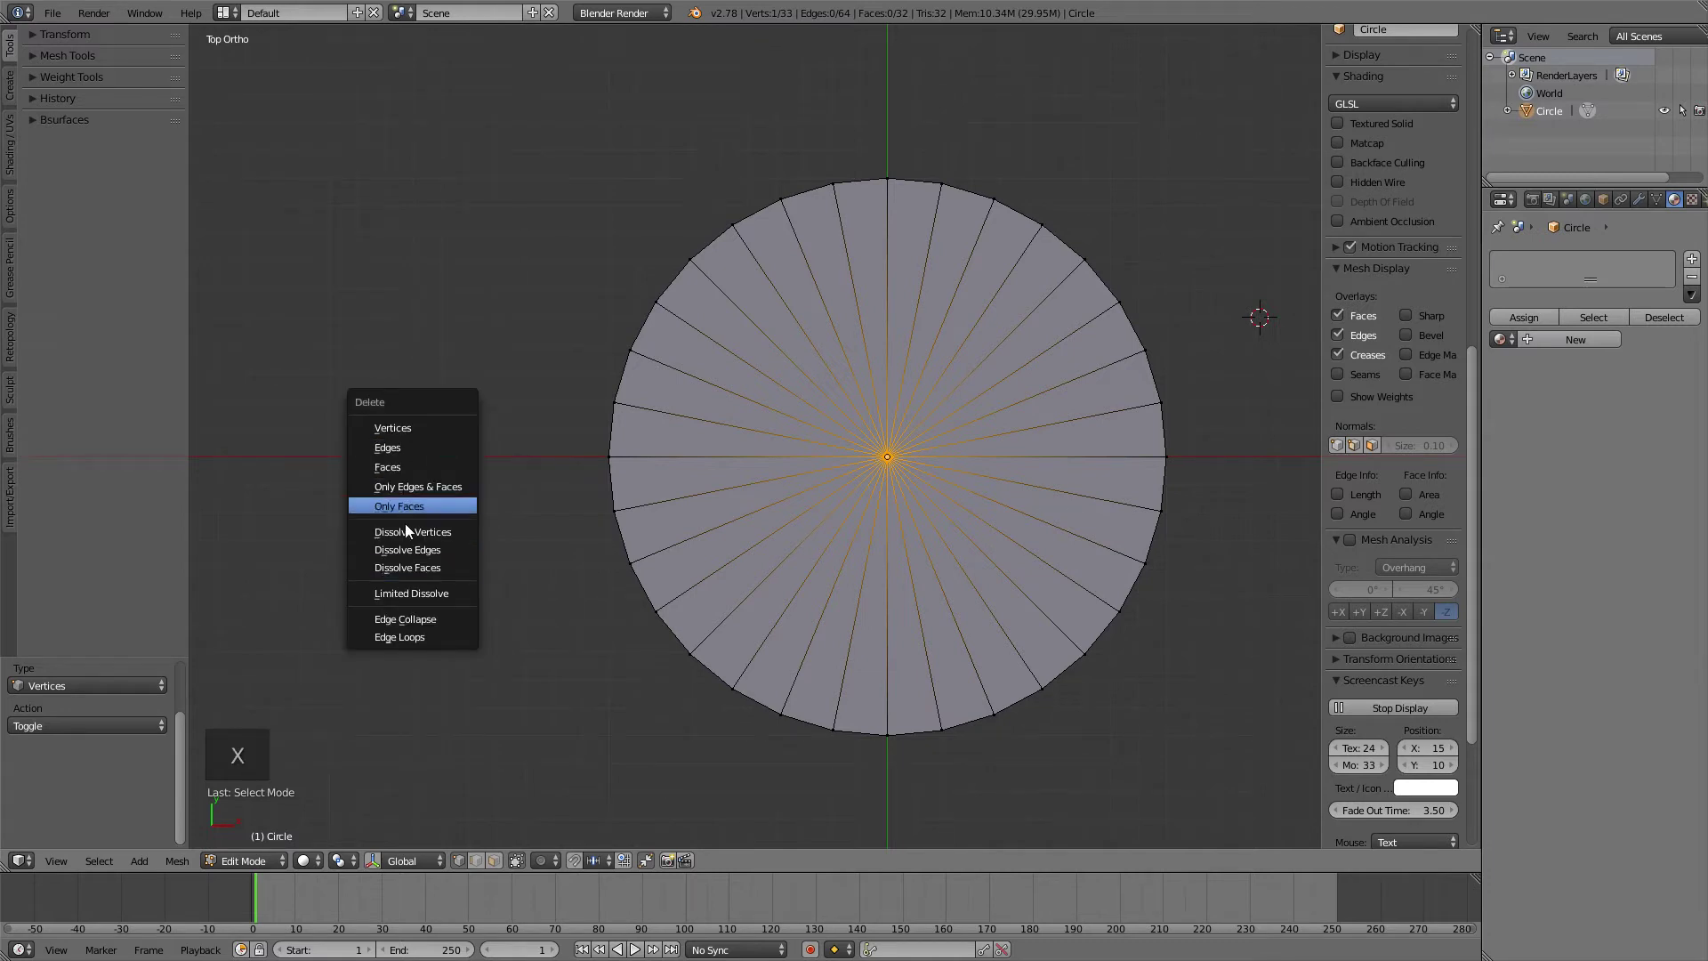
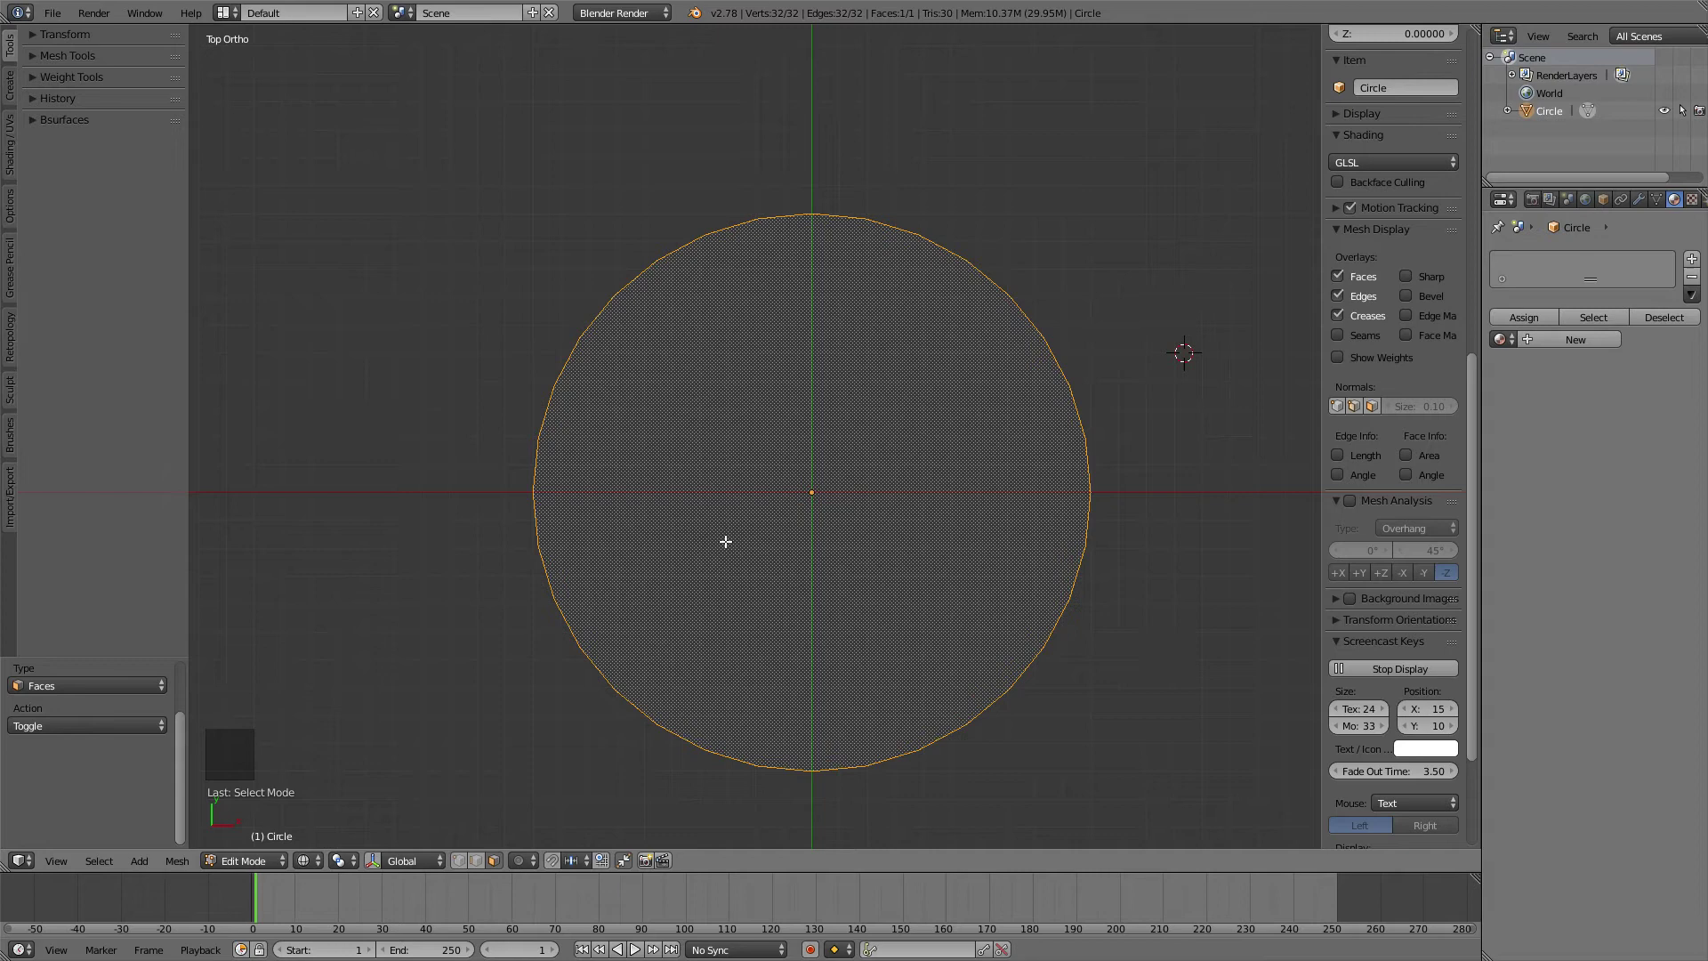
- Undo the dissolve to restore the circle's 32-triangle fan
{"action": "middle_click", "coordinate": [732, 515]}
{"action": "middle_click", "coordinate": [730, 518]}
{"action": "scroll", "scroll_direction": "down", "scroll_amount": 3}
{"action": "scroll", "scroll_direction": "up", "scroll_amount": 3}
{"action": "key", "text": "ctrl+z"}
{"action": "key", "text": "ctrl+z"}
{"action": "key", "text": "ctrl+z"}
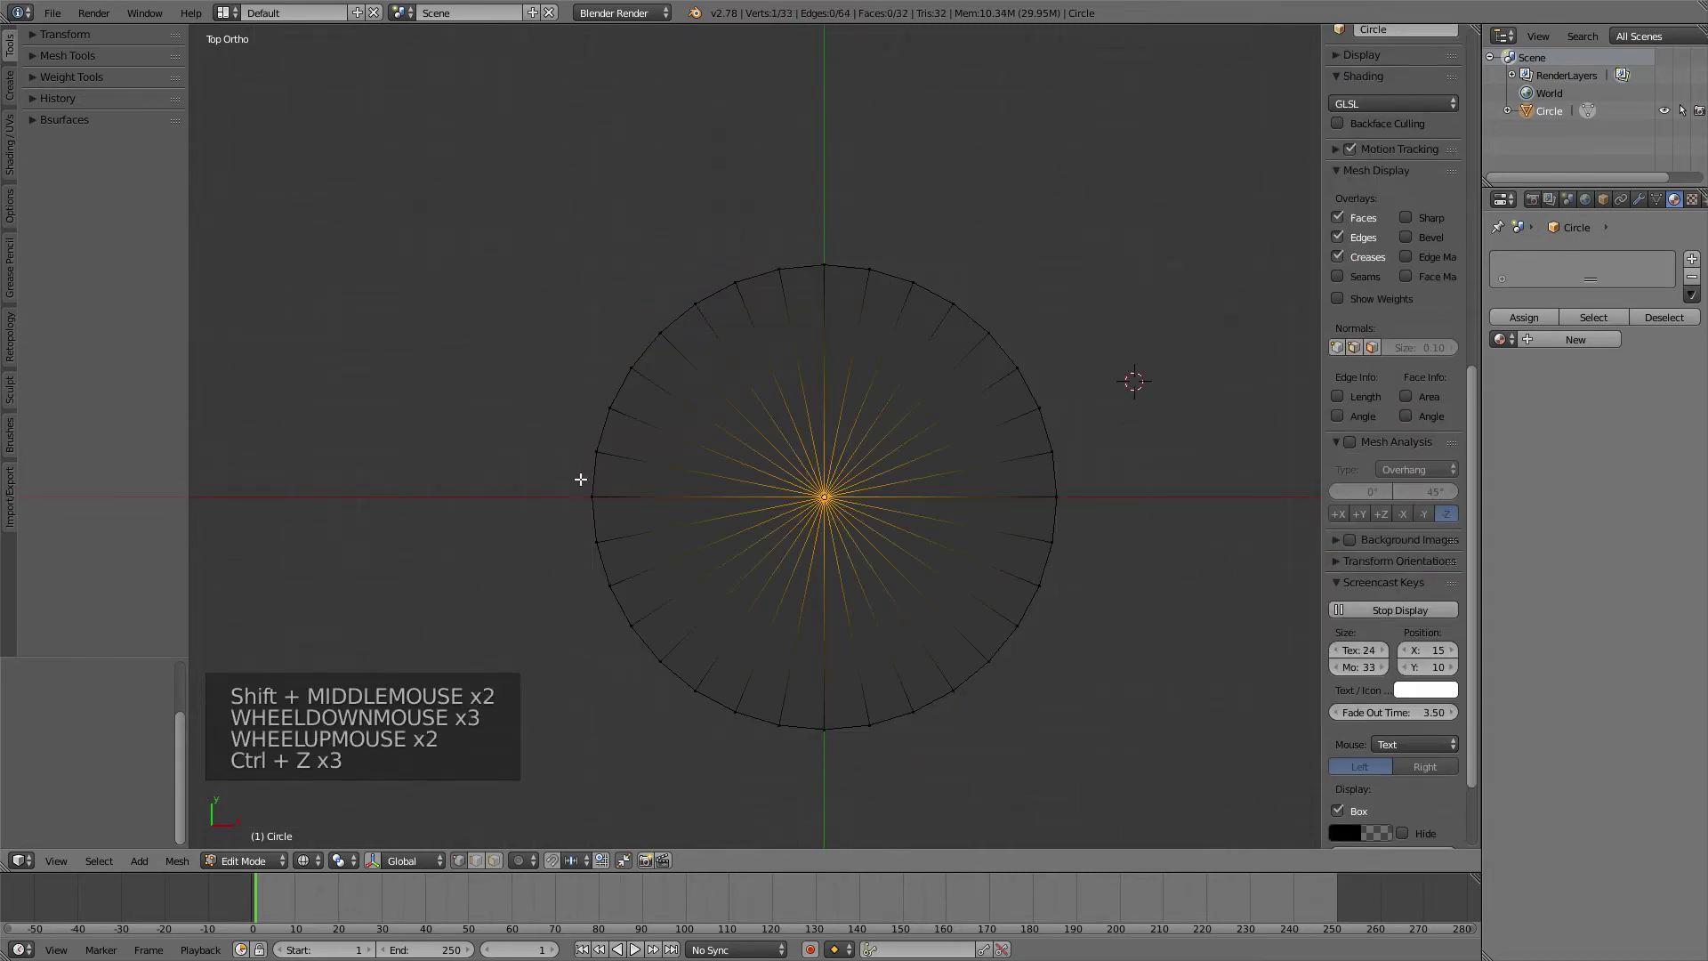
- Delete four rim vertices of the circle, then undo the deletion
{"action": "left_click", "coordinate": [582, 481]}
{"action": "left_click", "coordinate": [616, 426]}
{"action": "left_click", "coordinate": [633, 392]}
{"action": "left_click", "coordinate": [613, 437]}
{"action": "key", "text": "x"}
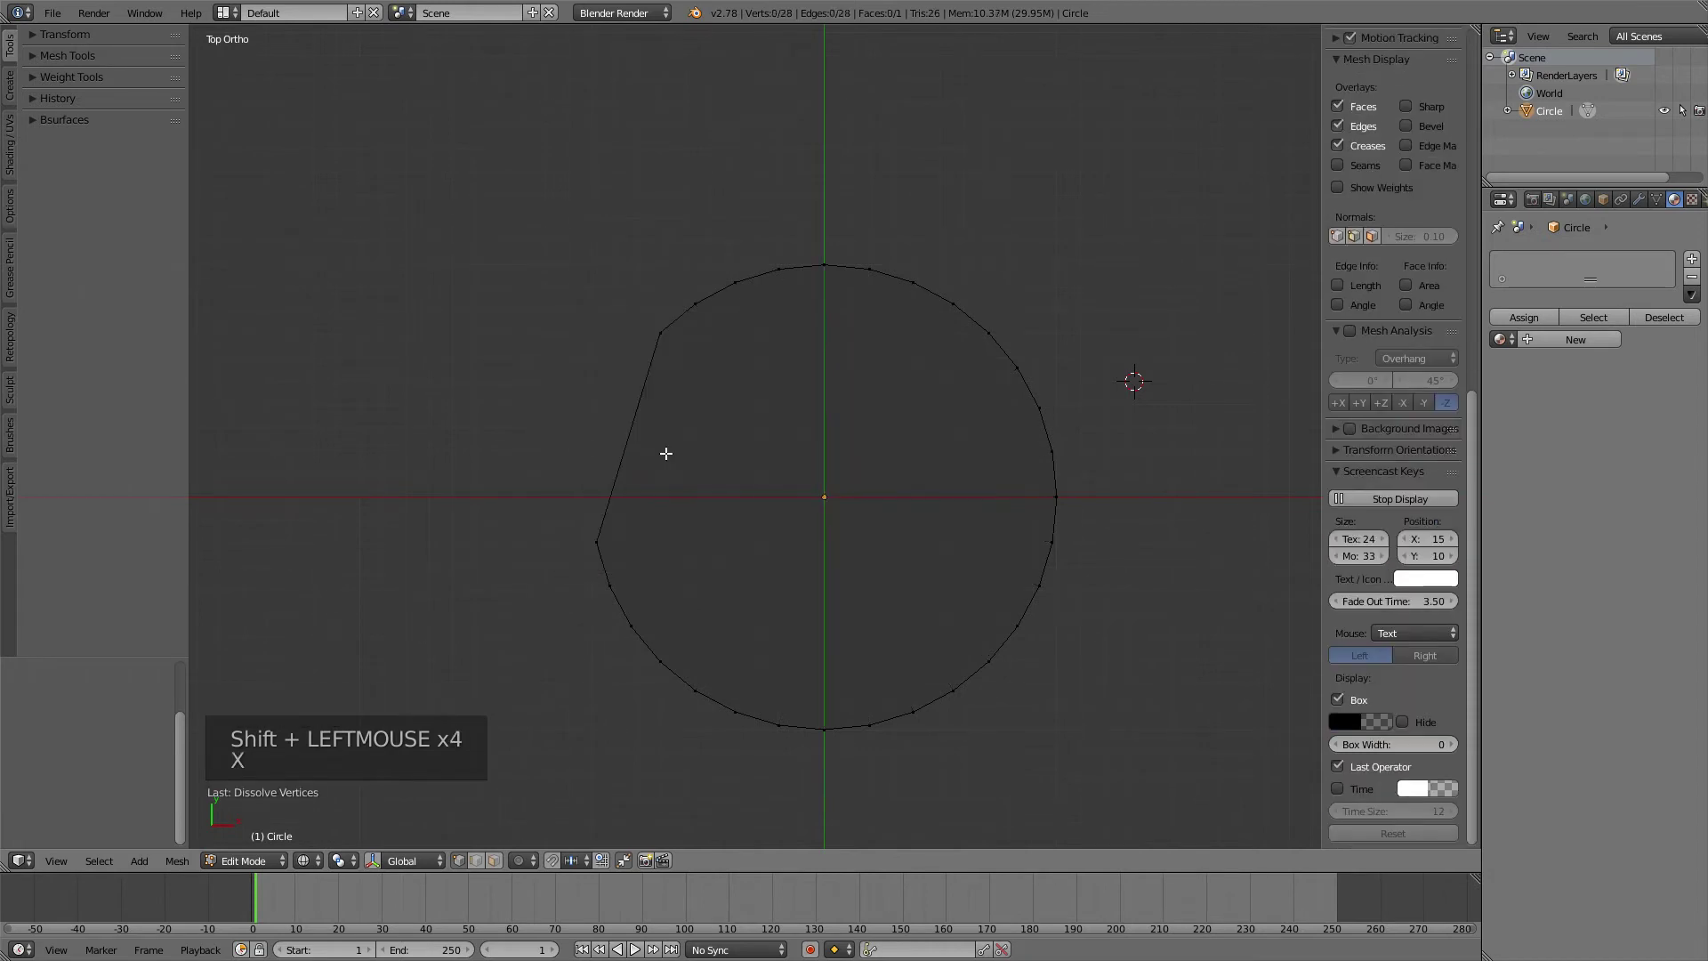
{"action": "key", "text": "ctrl+z"}
- Merge a wedge of neighbouring triangles, inspect it, then undo back to the full fan
{"action": "key", "text": "x"}
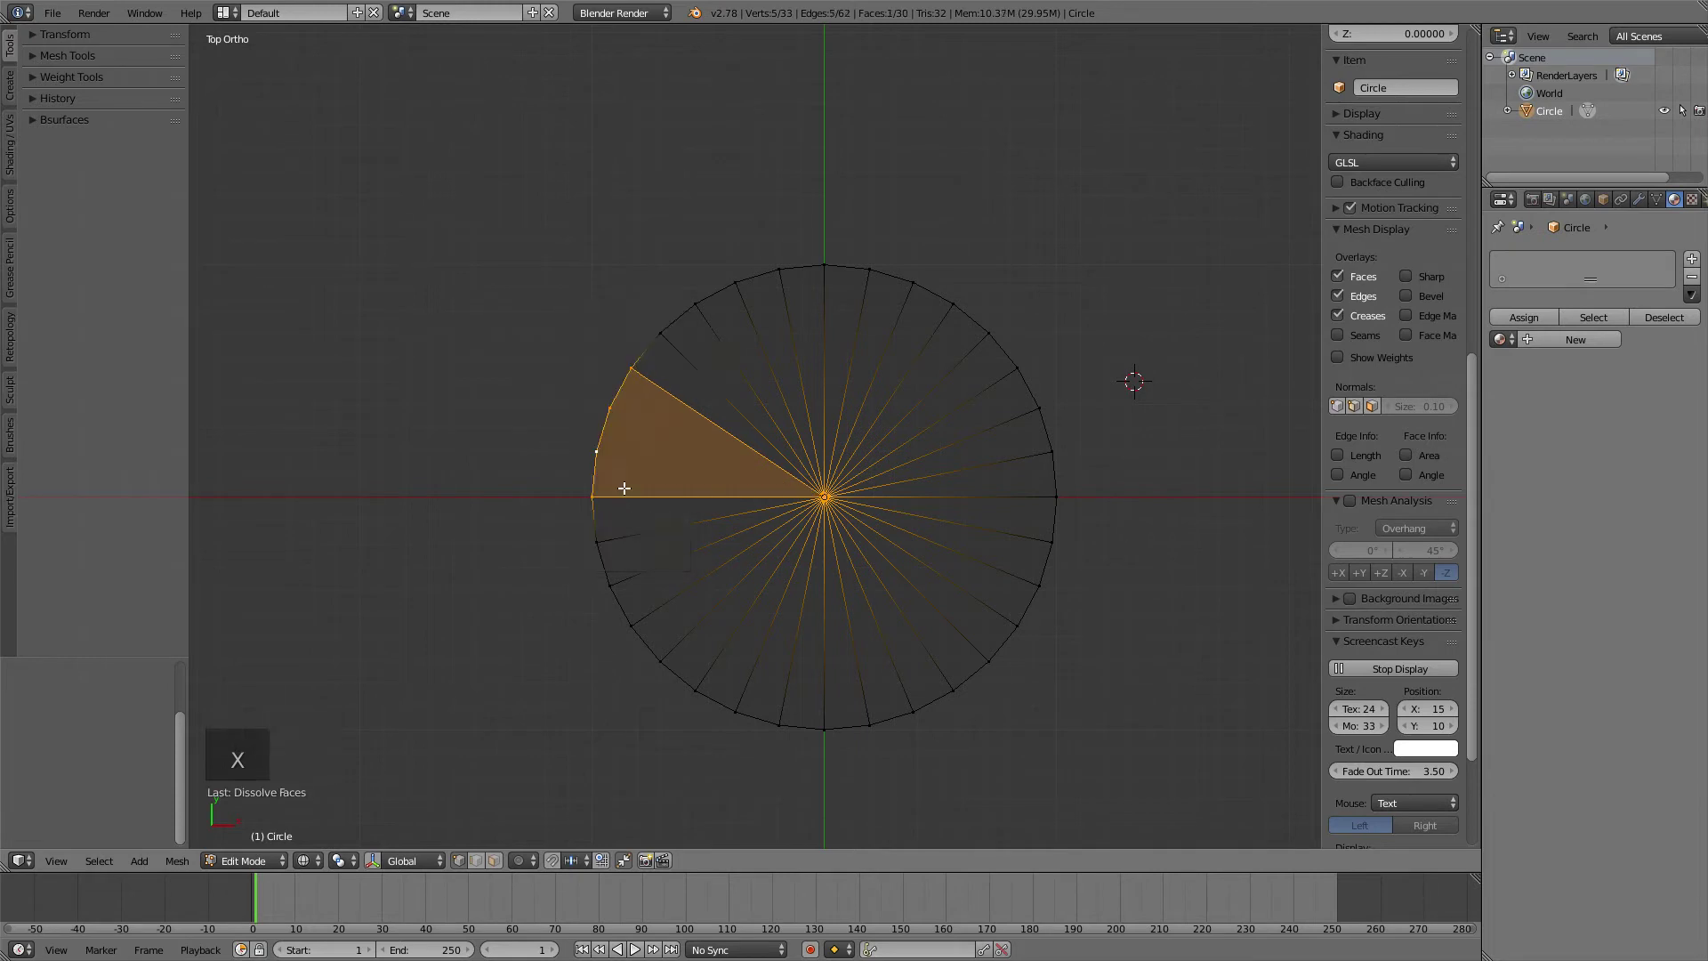
{"action": "middle_click", "coordinate": [704, 494]}
{"action": "scroll", "scroll_direction": "up", "scroll_amount": 3}
{"action": "scroll", "scroll_direction": "up", "scroll_amount": 3}
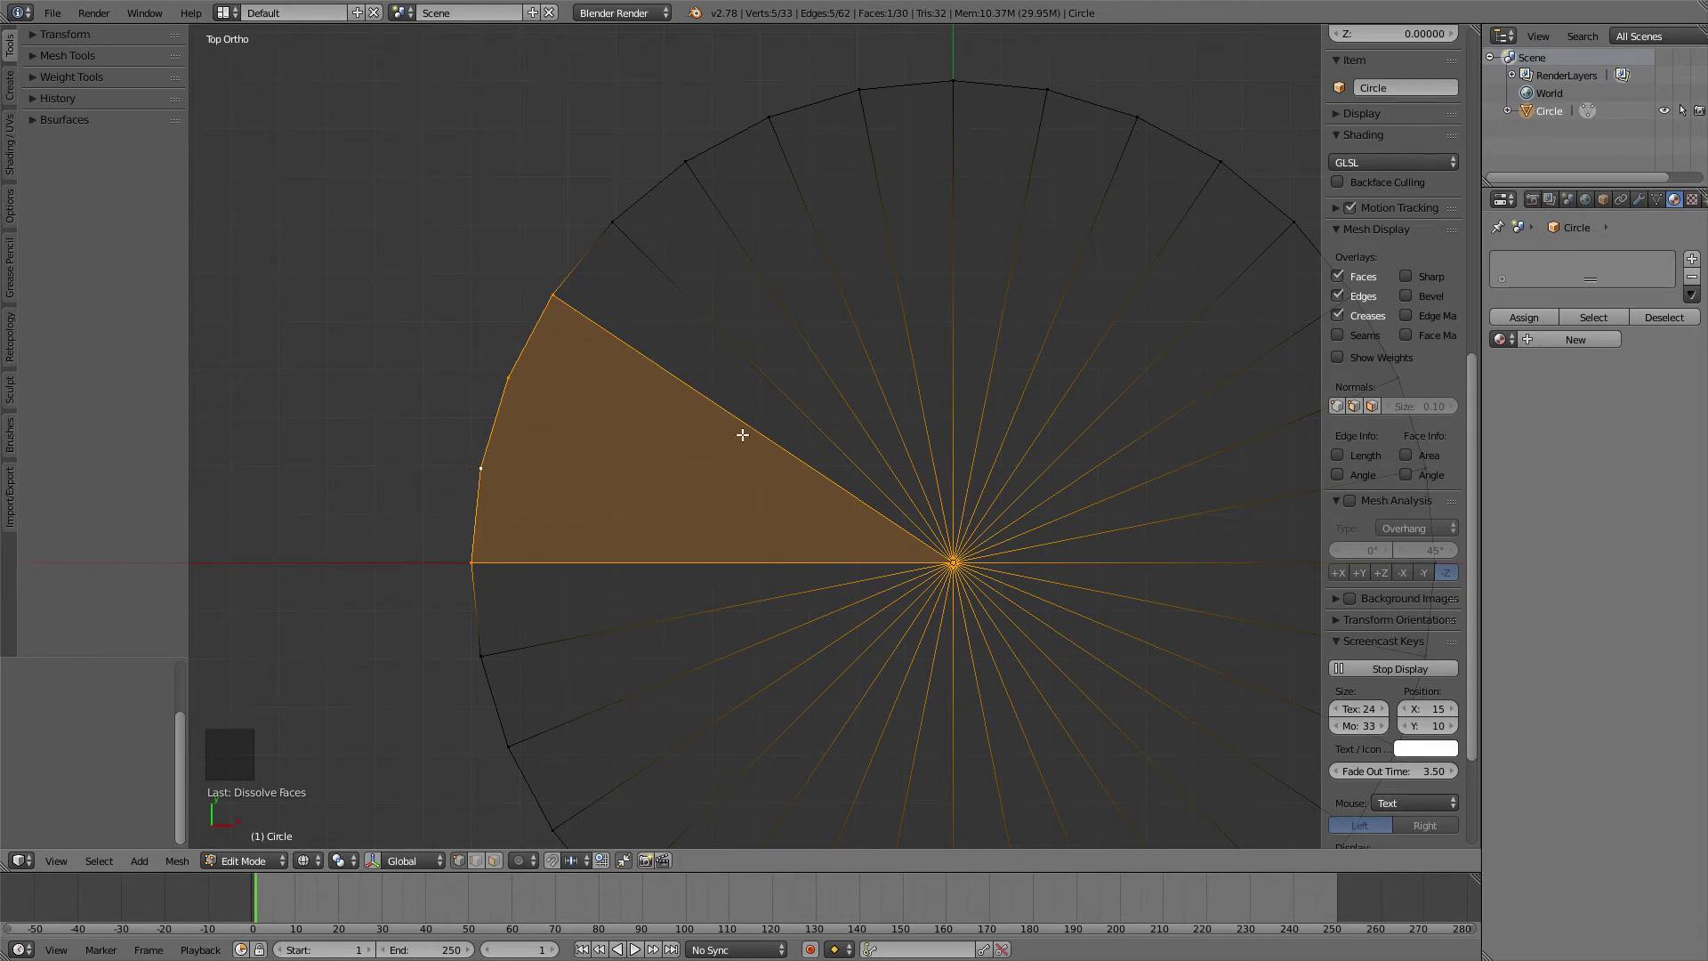
{"action": "scroll", "scroll_direction": "down", "scroll_amount": 3}
{"action": "scroll", "scroll_direction": "down", "scroll_amount": 3}
{"action": "scroll", "scroll_direction": "down", "scroll_amount": 3}
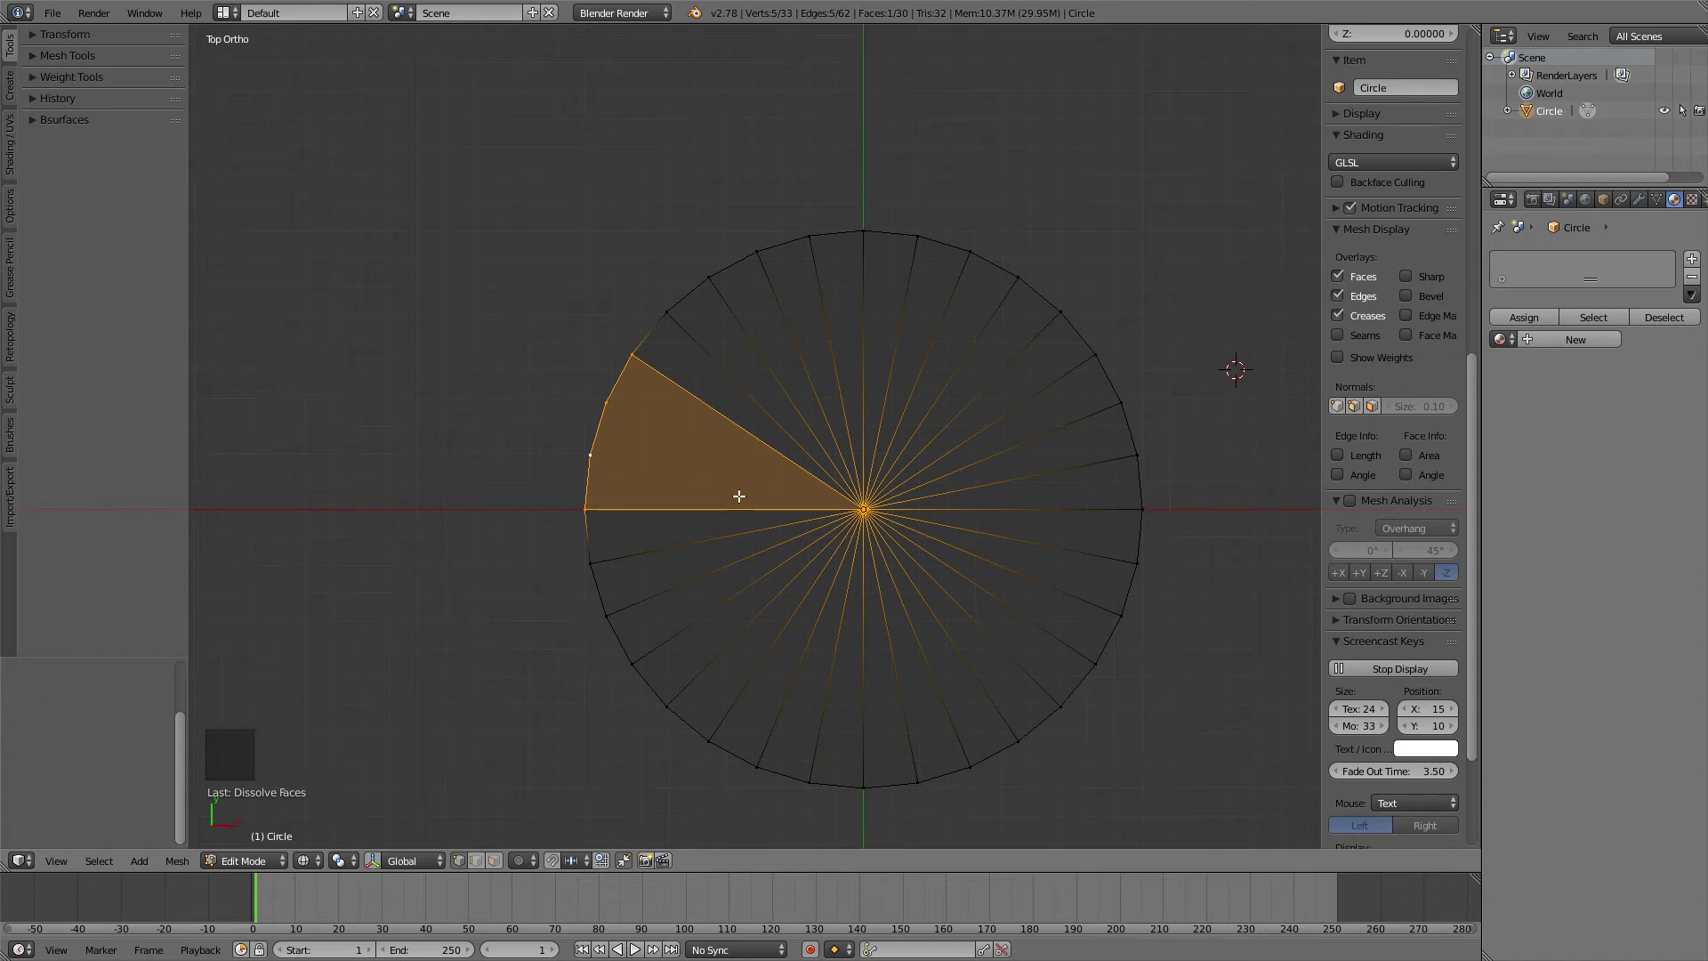
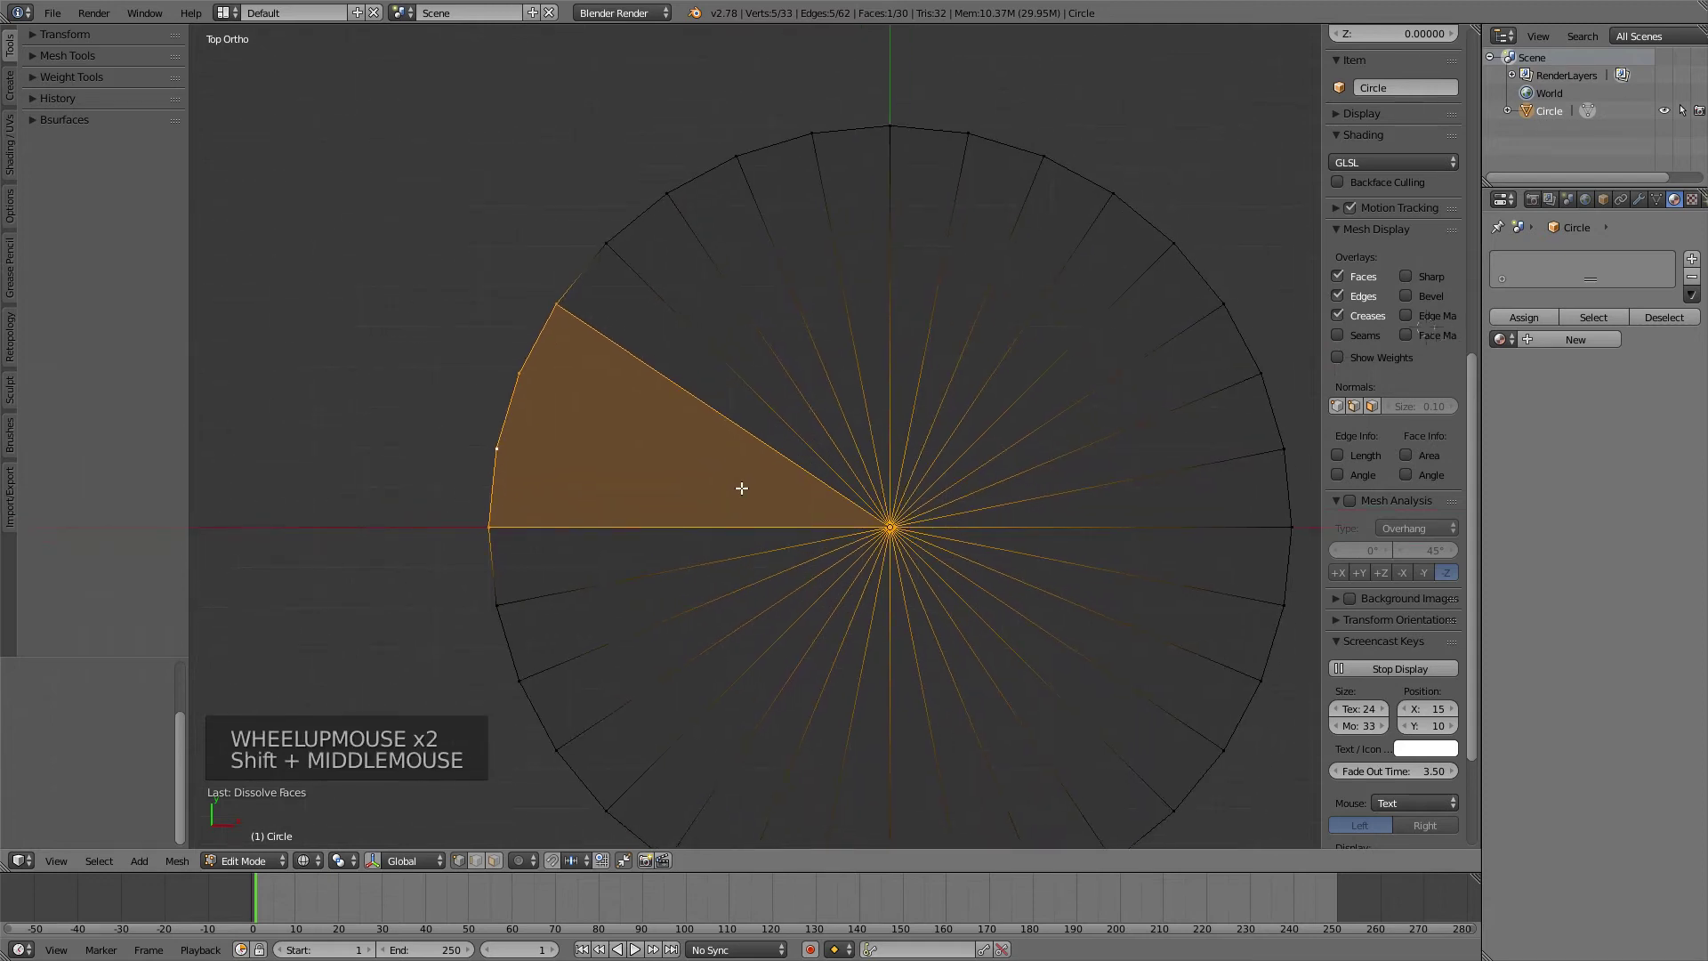
{"action": "scroll", "scroll_direction": "down", "scroll_amount": 3}
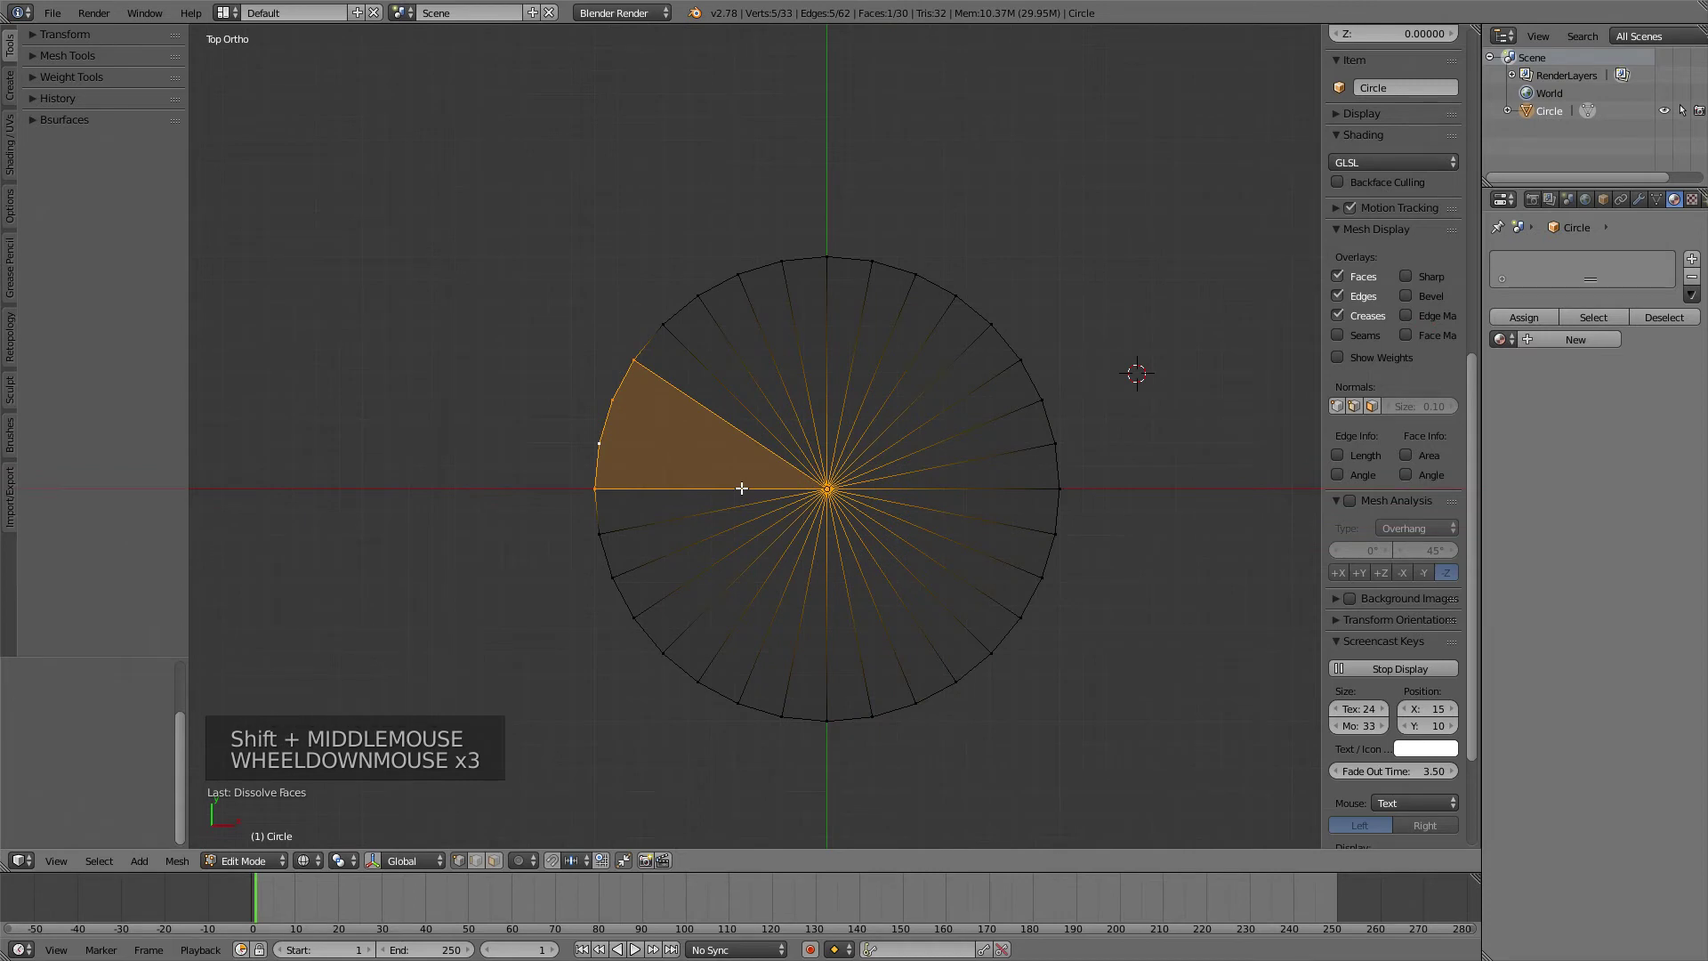
{"action": "scroll", "scroll_direction": "up", "scroll_amount": 3}
{"action": "scroll", "scroll_direction": "up", "scroll_amount": 3}
{"action": "key", "text": "ctrl+z"}
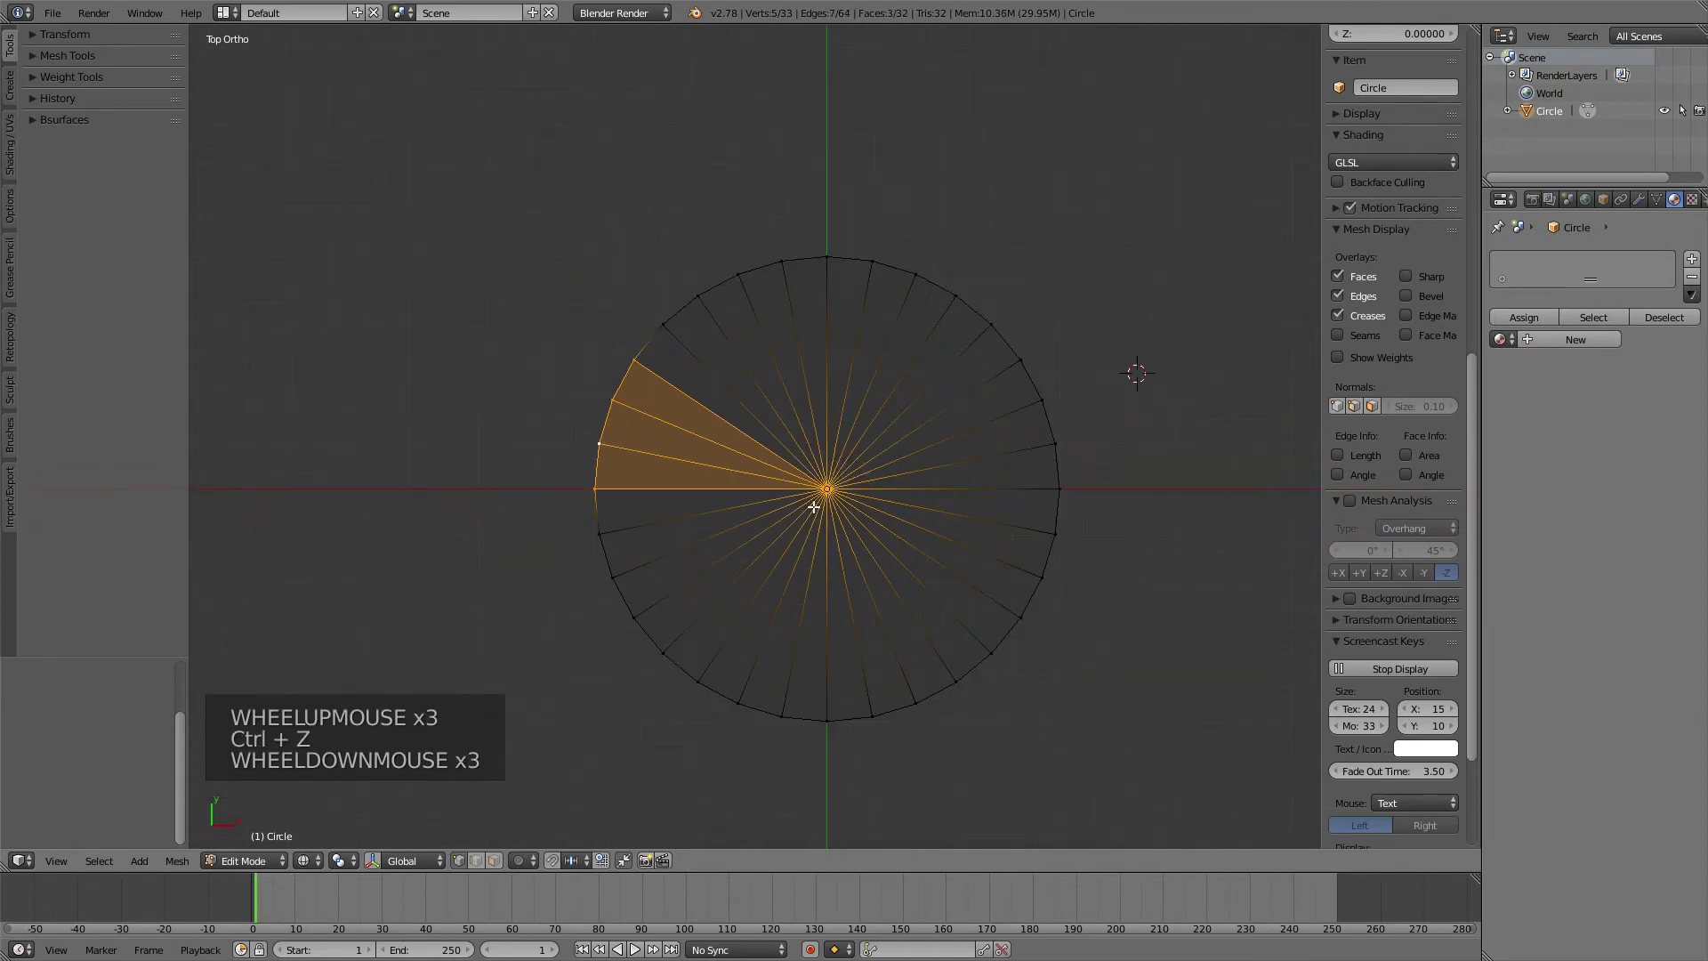
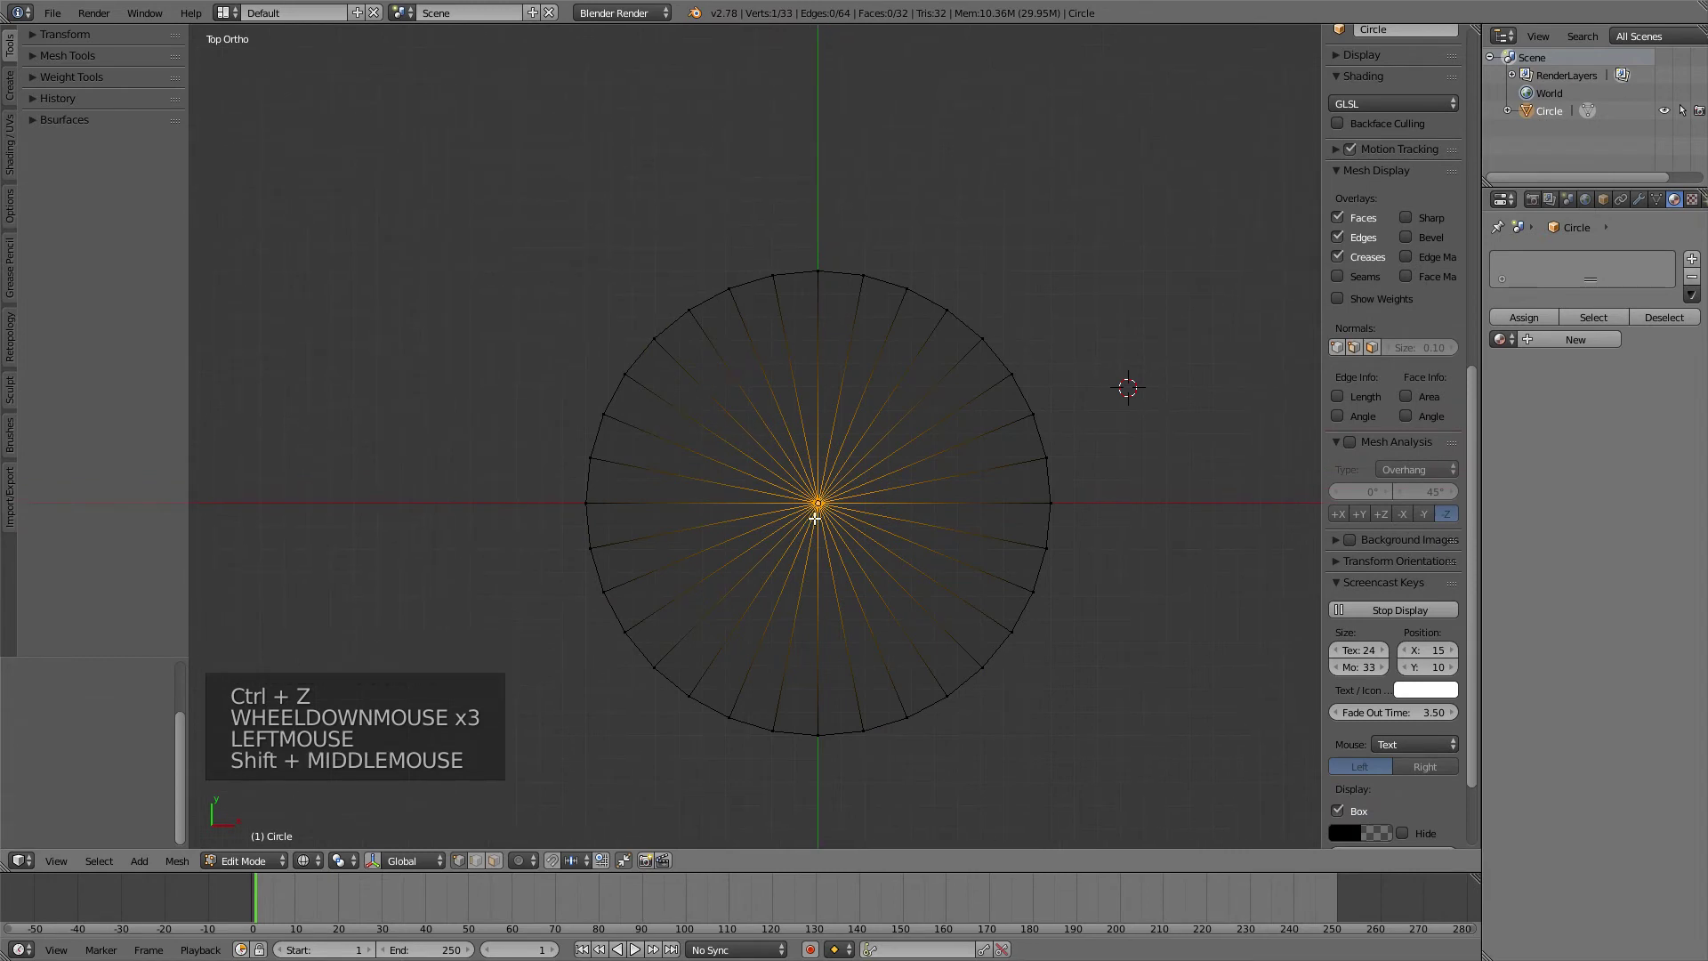
- Cancel the Delete menu and select the circle's 32 outer rim vertices, leaving the centre vertex unselected
{"action": "key", "text": "x"}
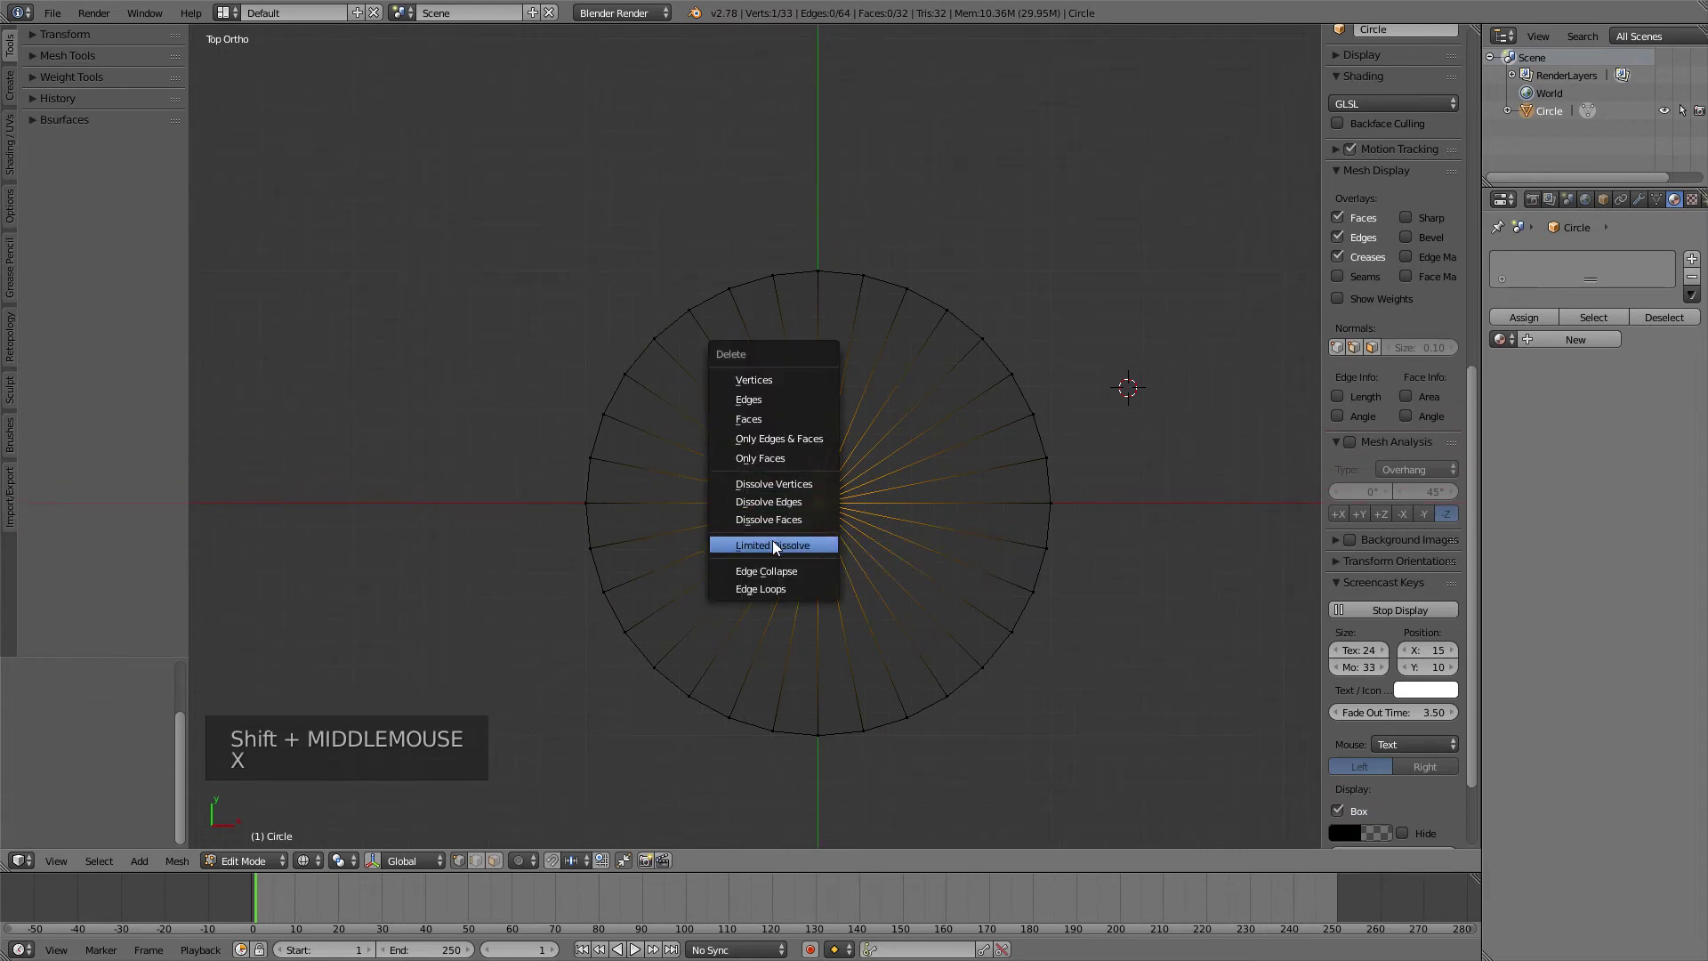
{"action": "left_click", "coordinate": [455, 461]}
{"action": "left_click", "coordinate": [763, 274]}
{"action": "middle_click", "coordinate": [751, 391]}
{"action": "left_click", "coordinate": [838, 470]}
{"action": "left_click", "coordinate": [734, 264]}
{"action": "middle_click", "coordinate": [752, 406]}
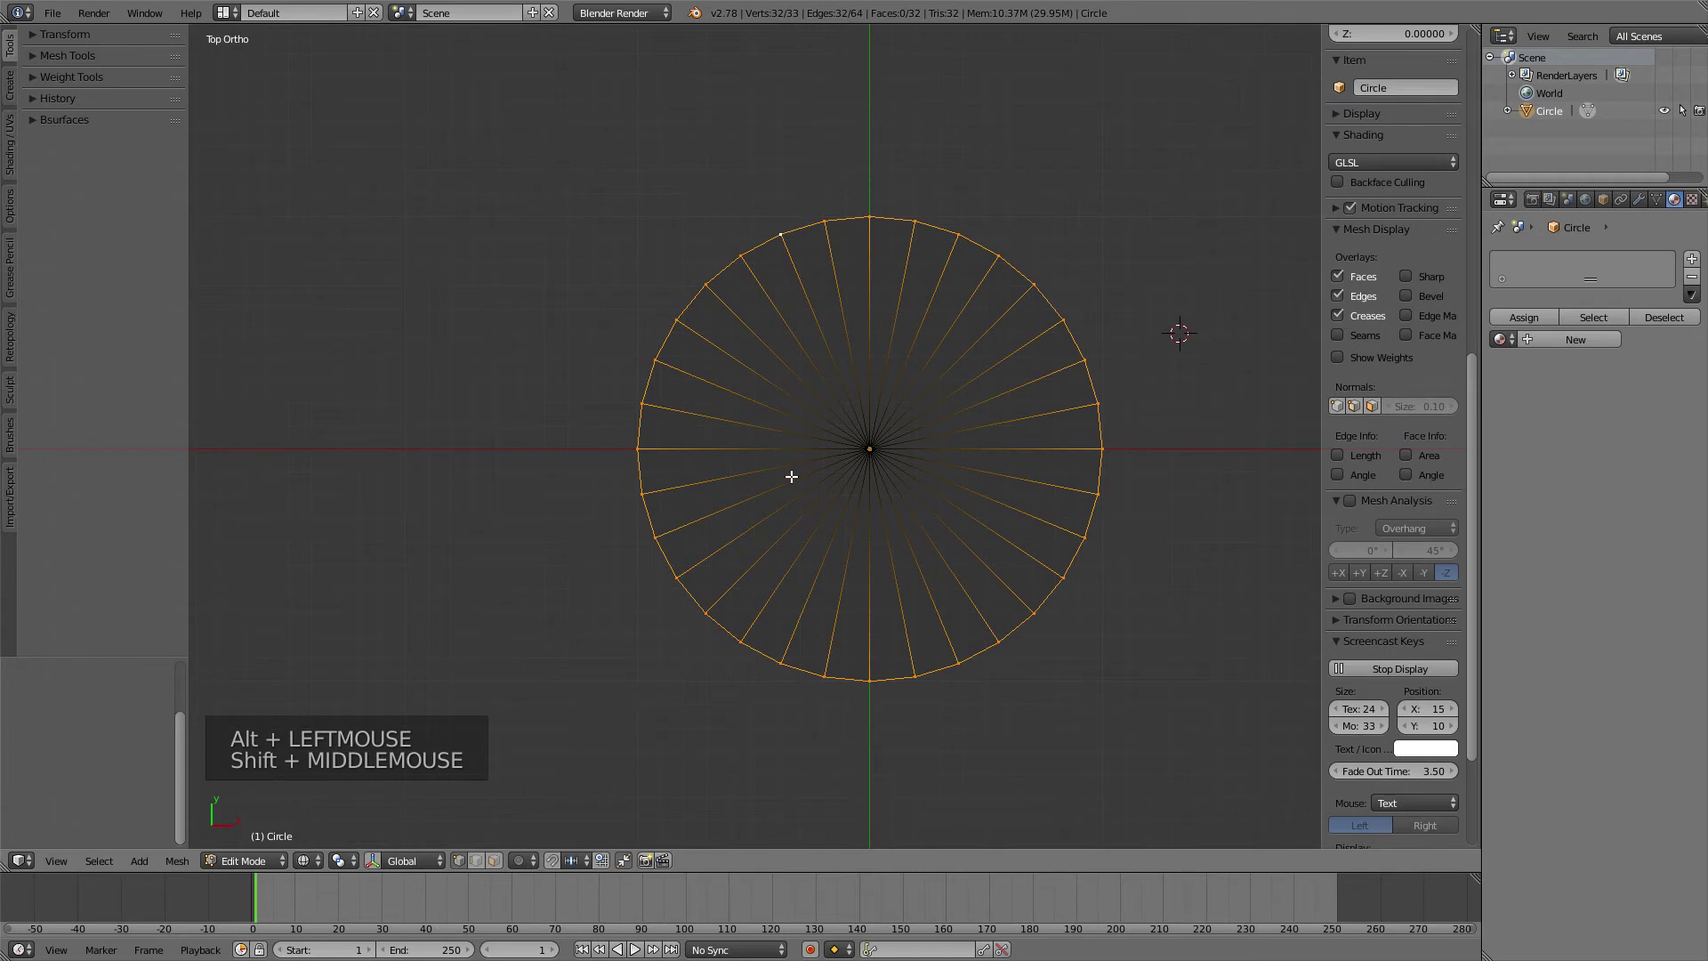
- Re-enter Edit Mode and bring up the Delete options for the 32 selected rim vertices
{"action": "key", "text": "Tab"}
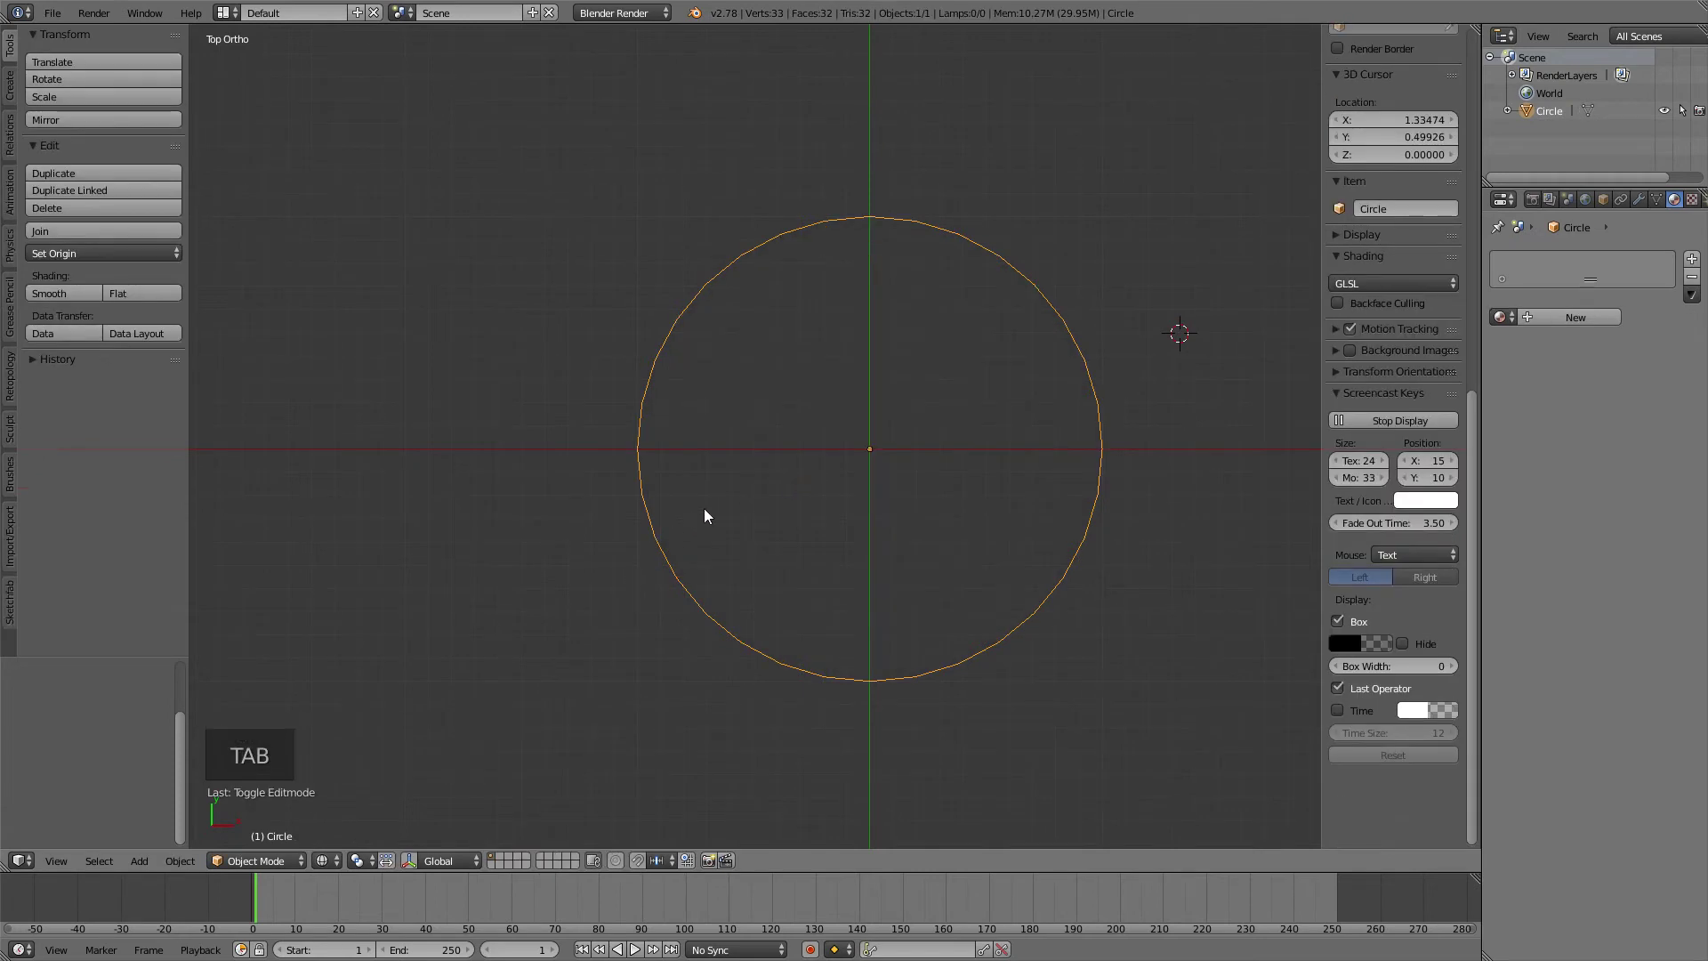
{"action": "key", "text": "x"}
{"action": "key", "text": "Tab"}
{"action": "key", "text": "x"}
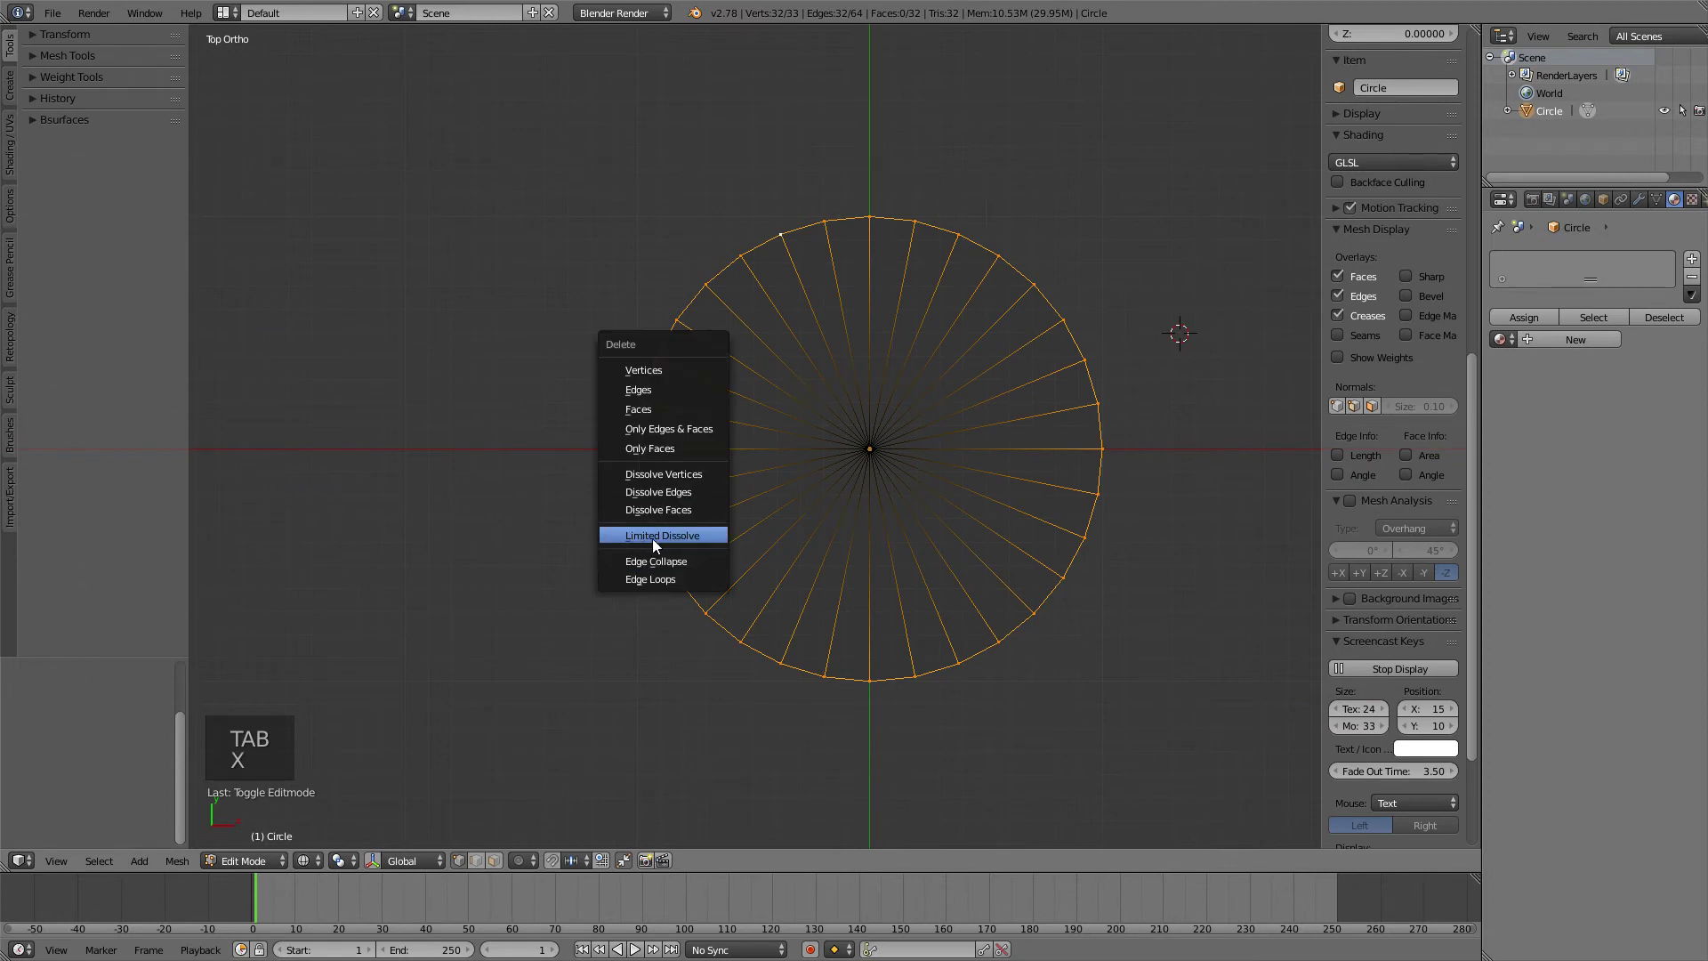
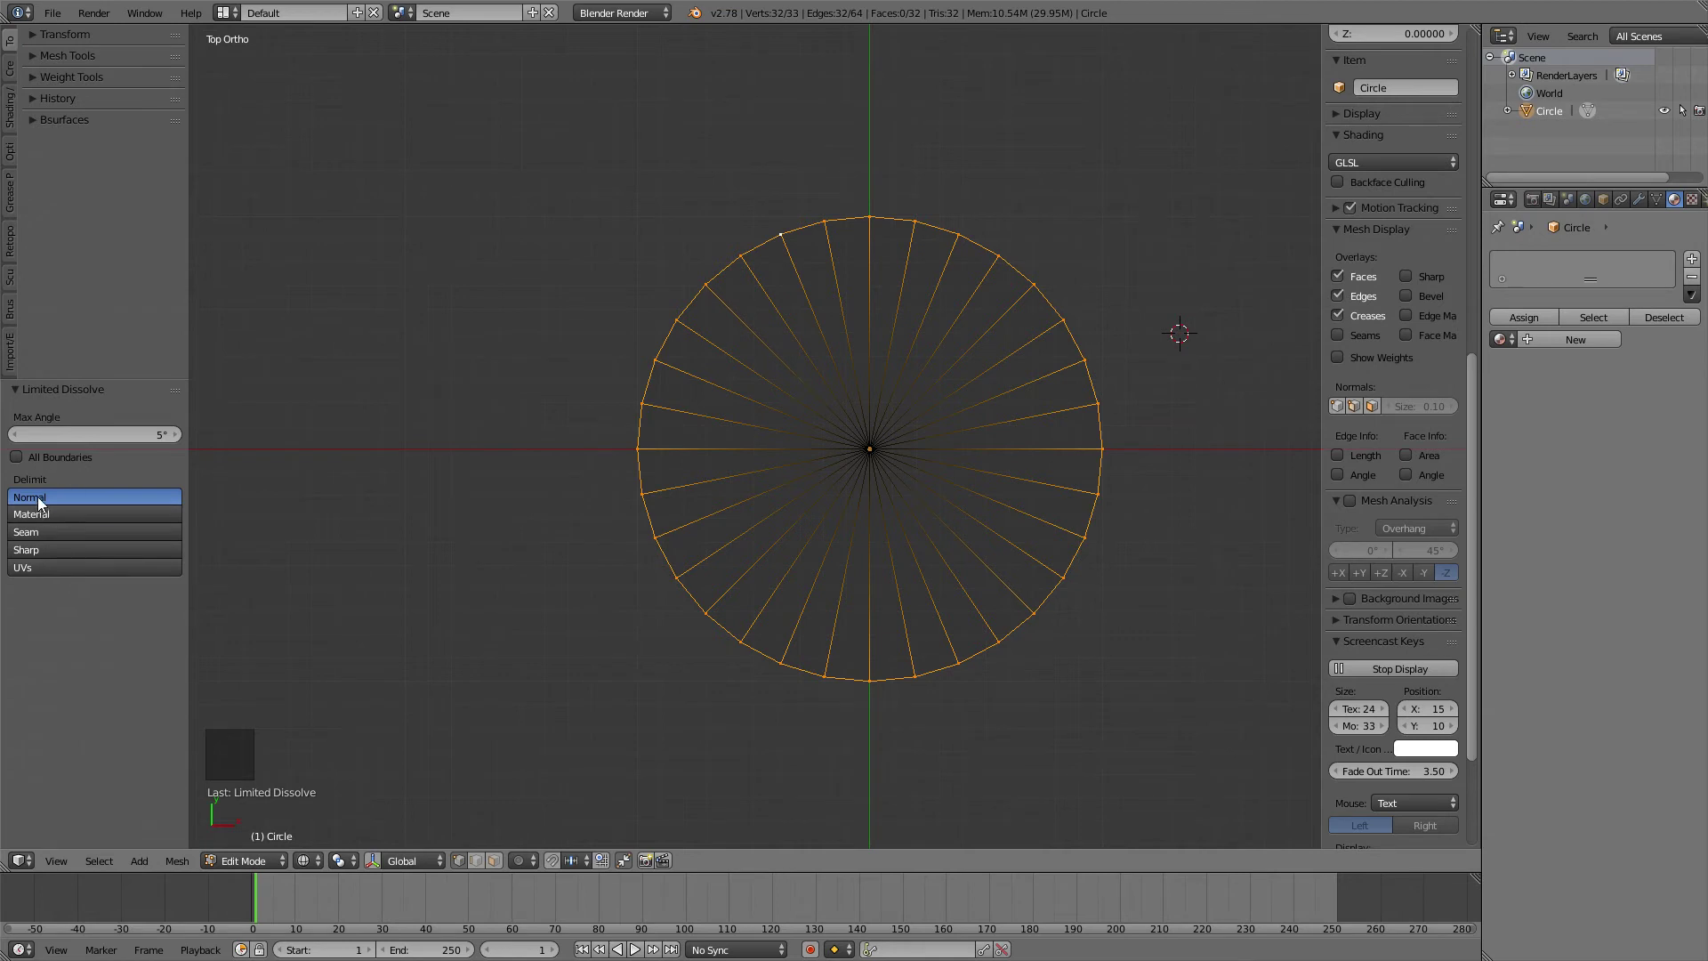
- Toggle Limited Dissolve's All Boundaries and Material, Seam, Sharp and UVs delimit options on the rim
{"action": "left_click", "coordinate": [25, 454]}
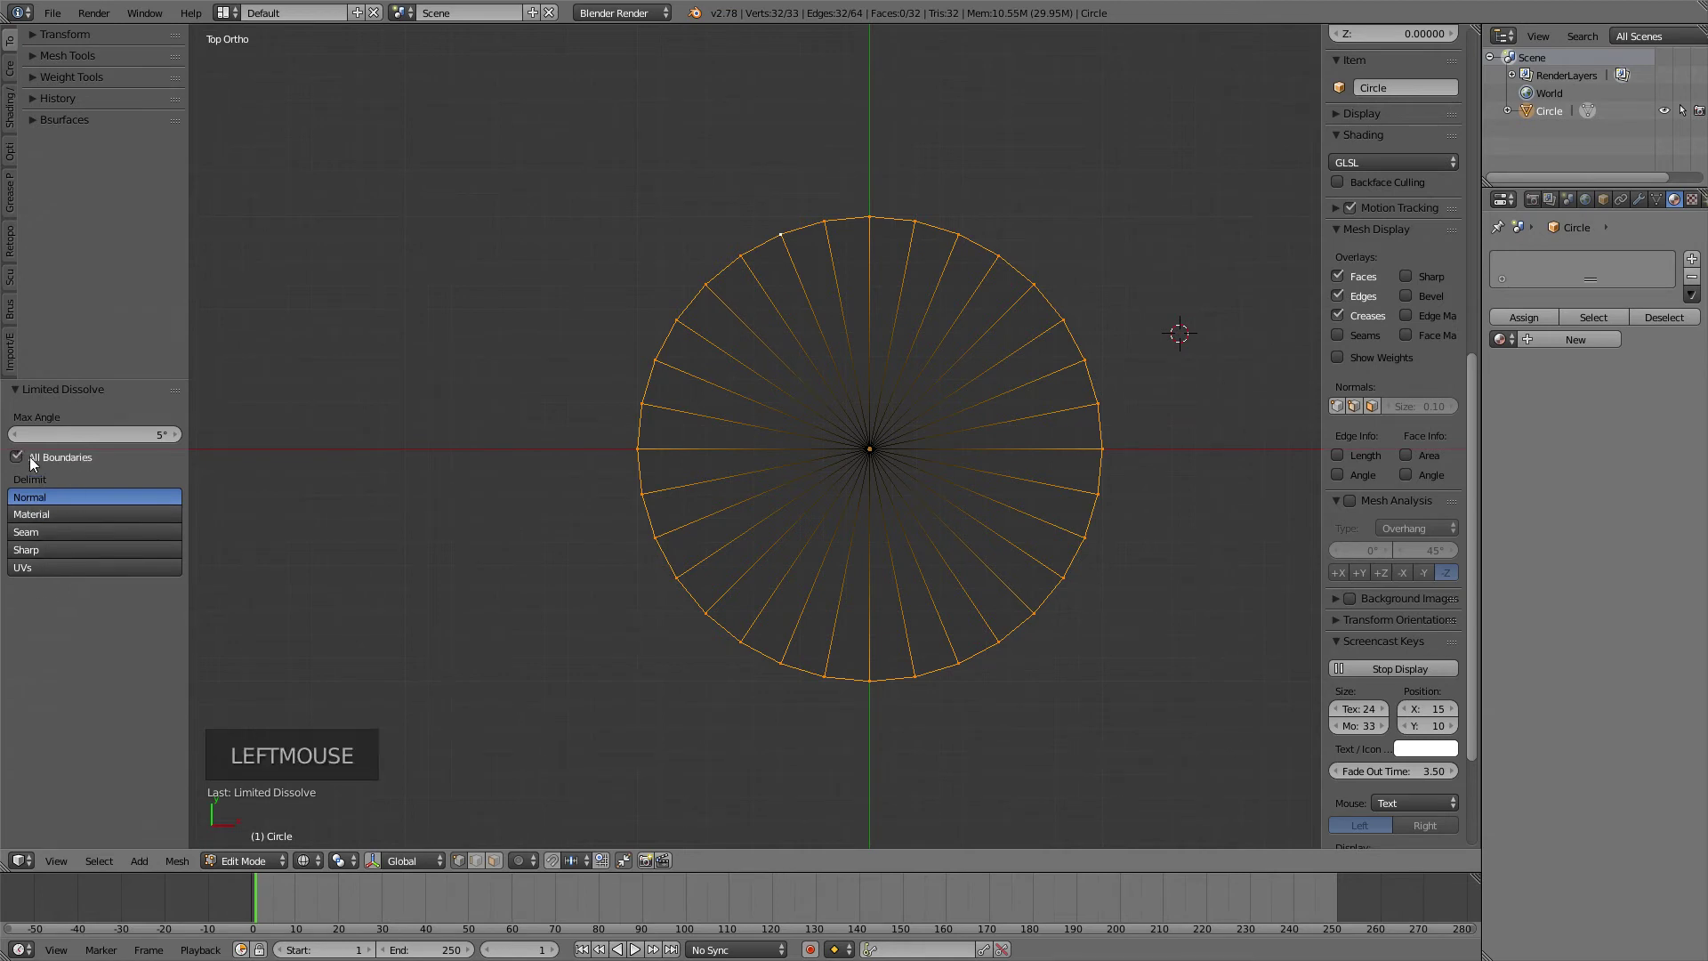
{"action": "left_click", "coordinate": [23, 460]}
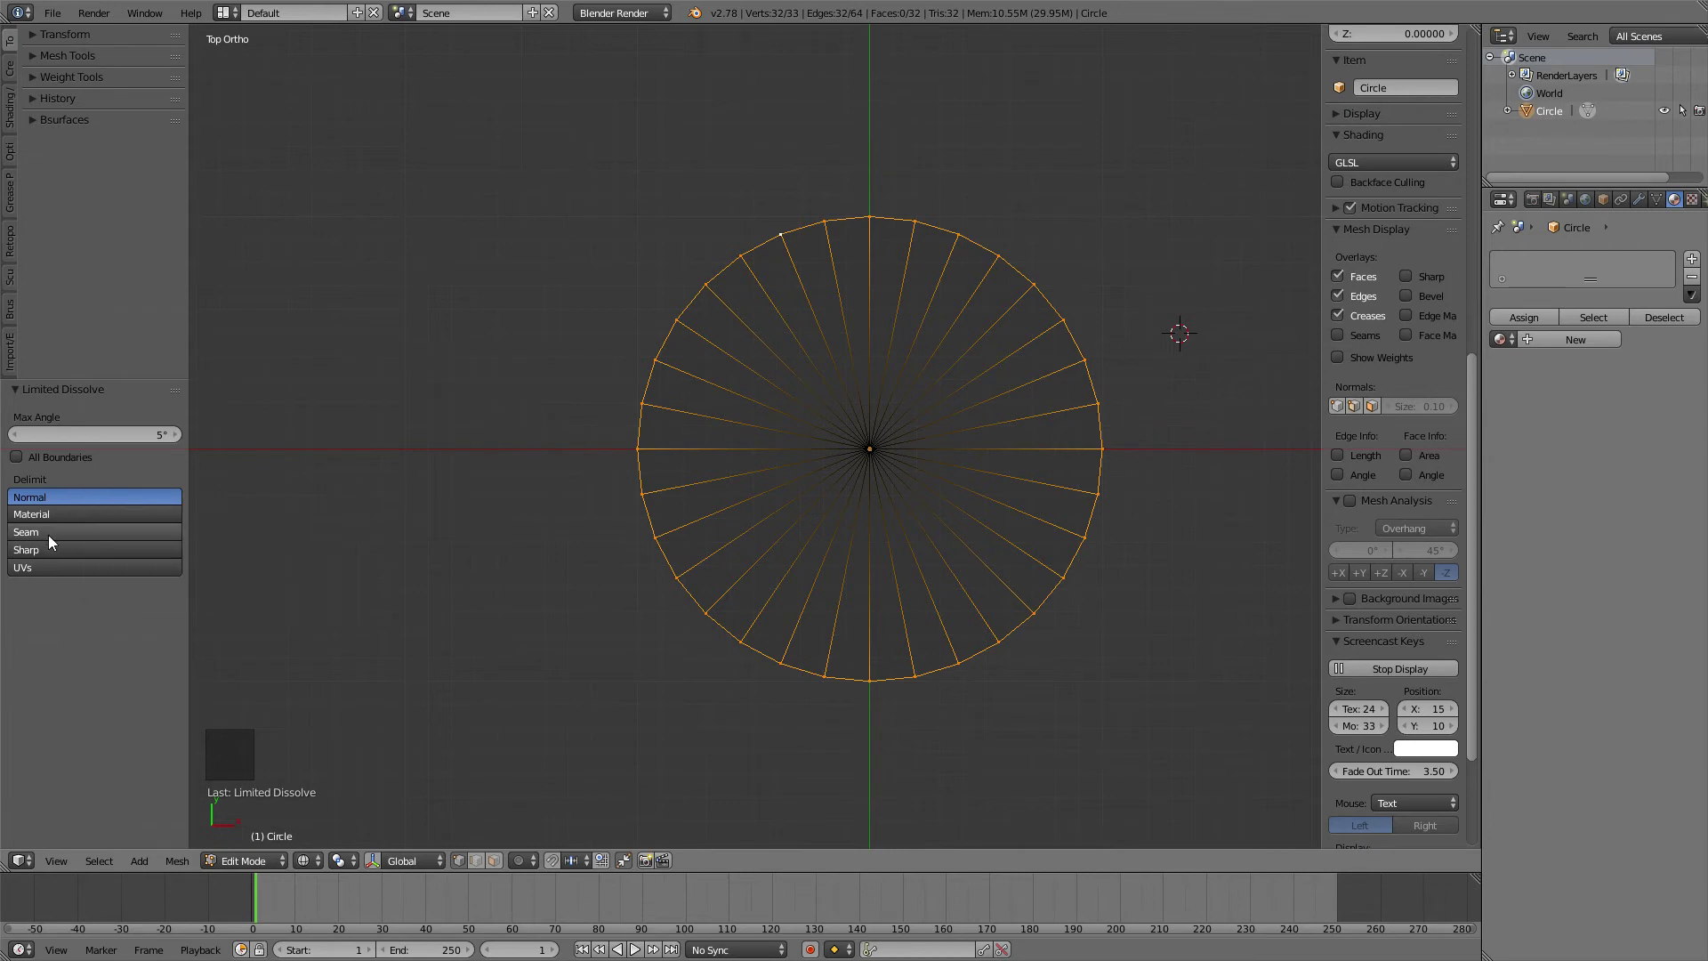
{"action": "left_click", "coordinate": [40, 520]}
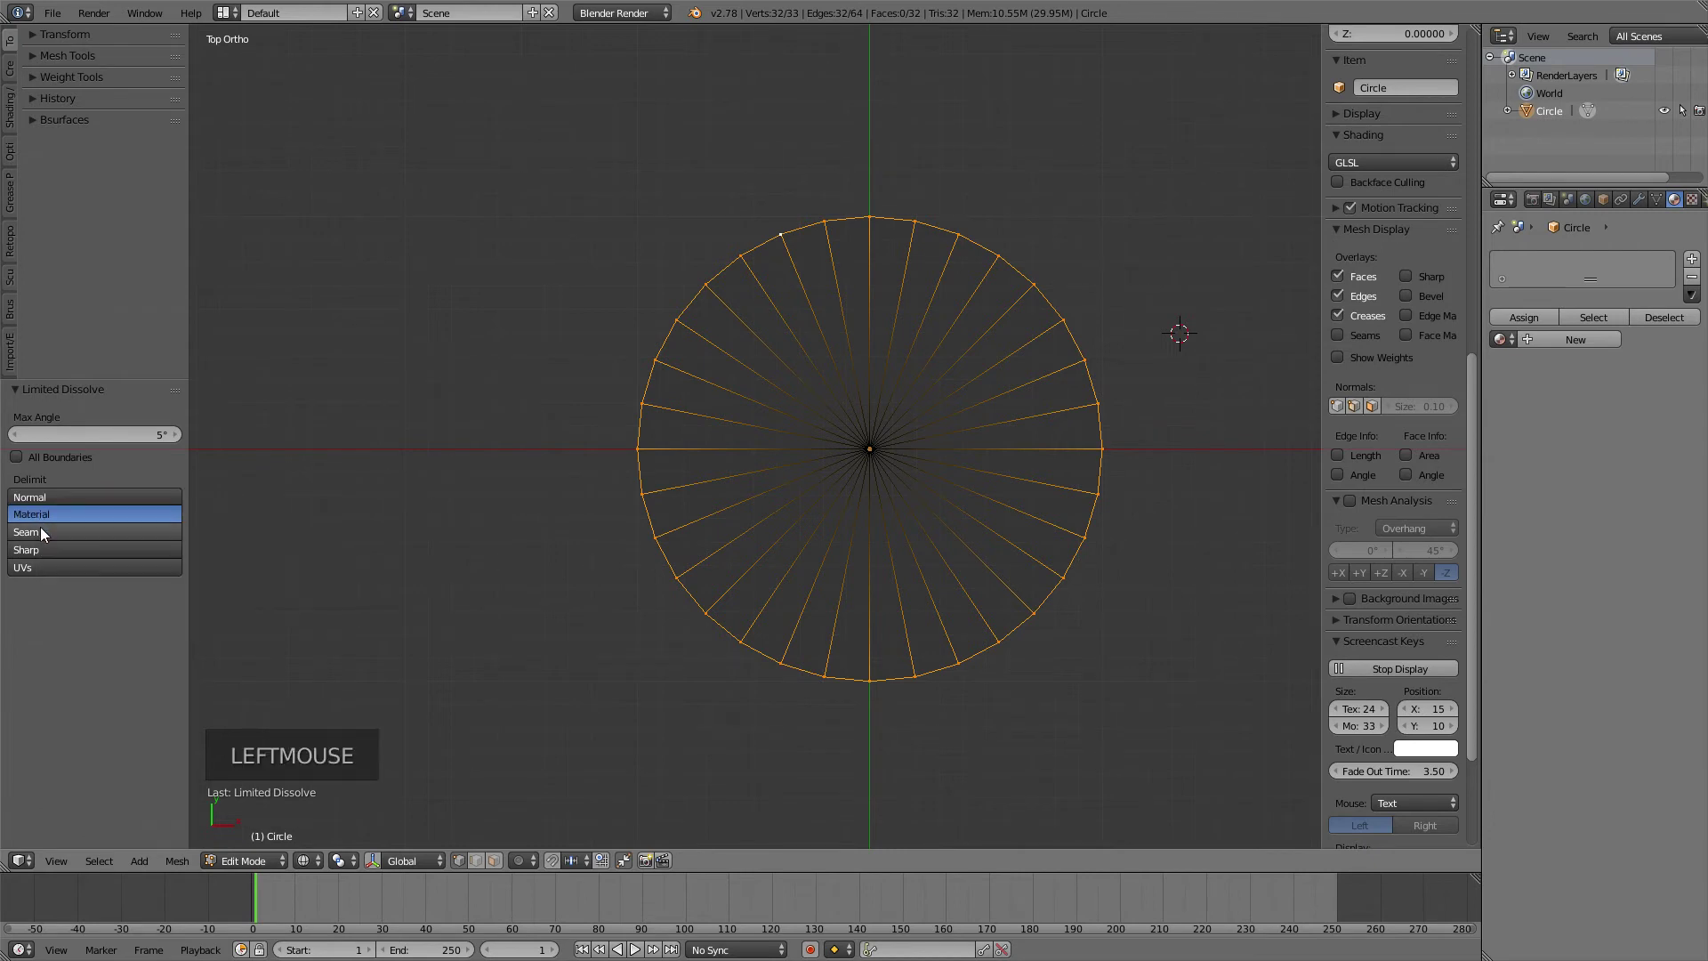
{"action": "left_click", "coordinate": [48, 541]}
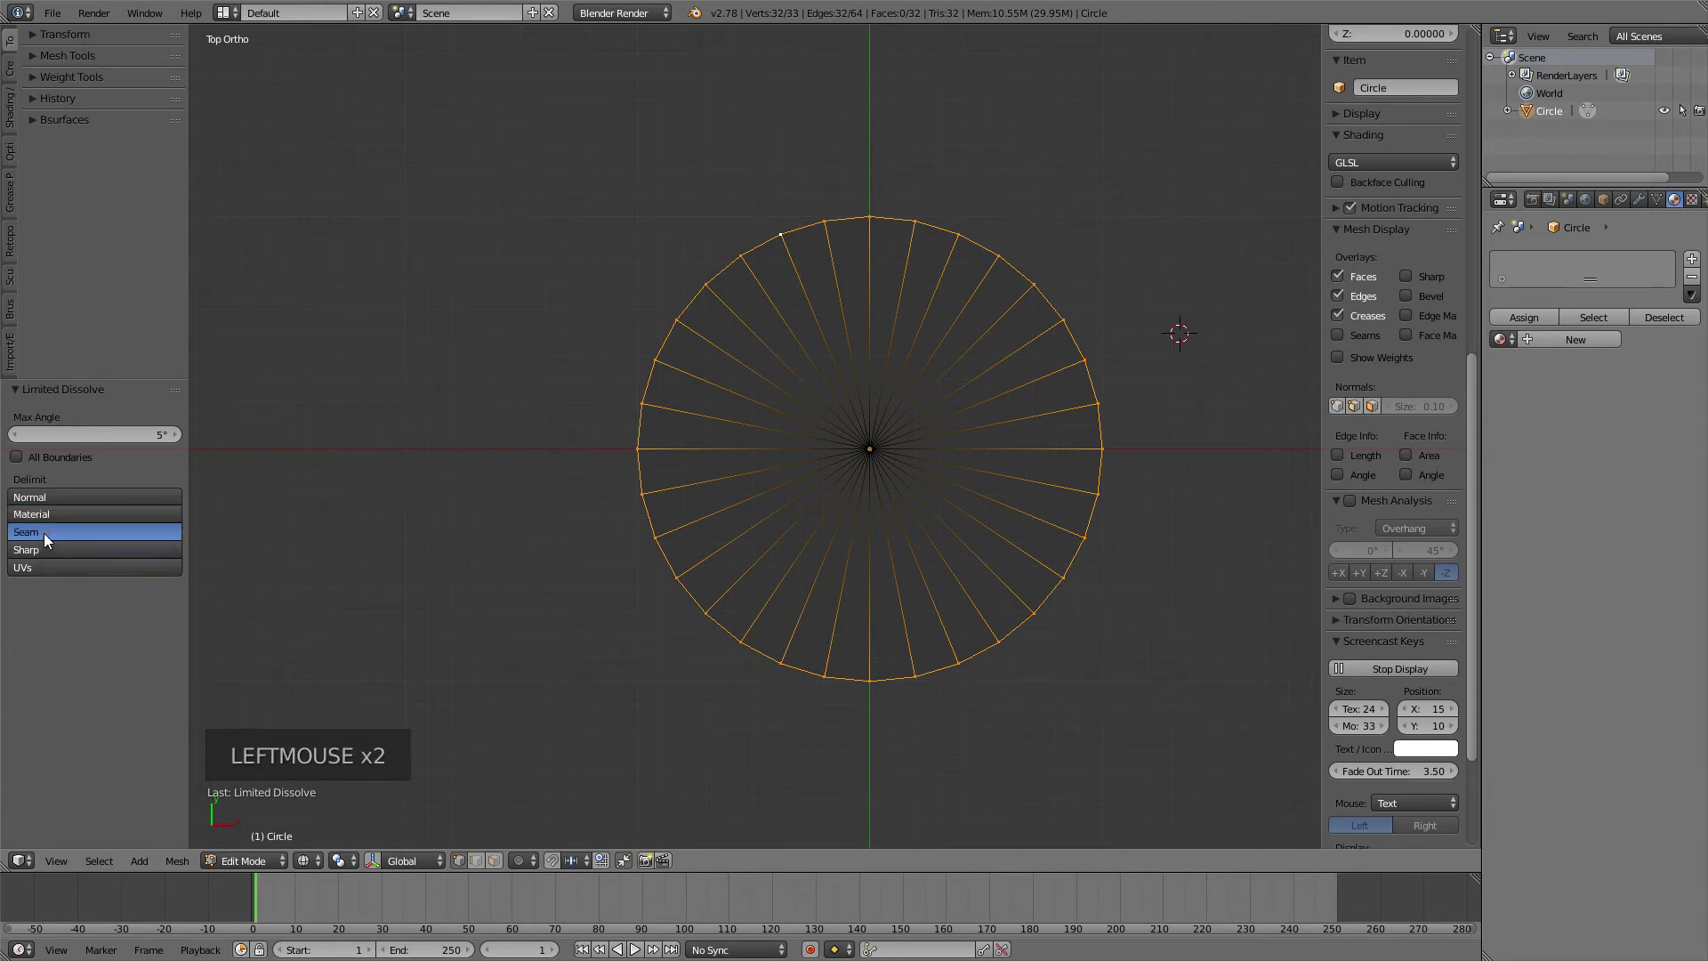
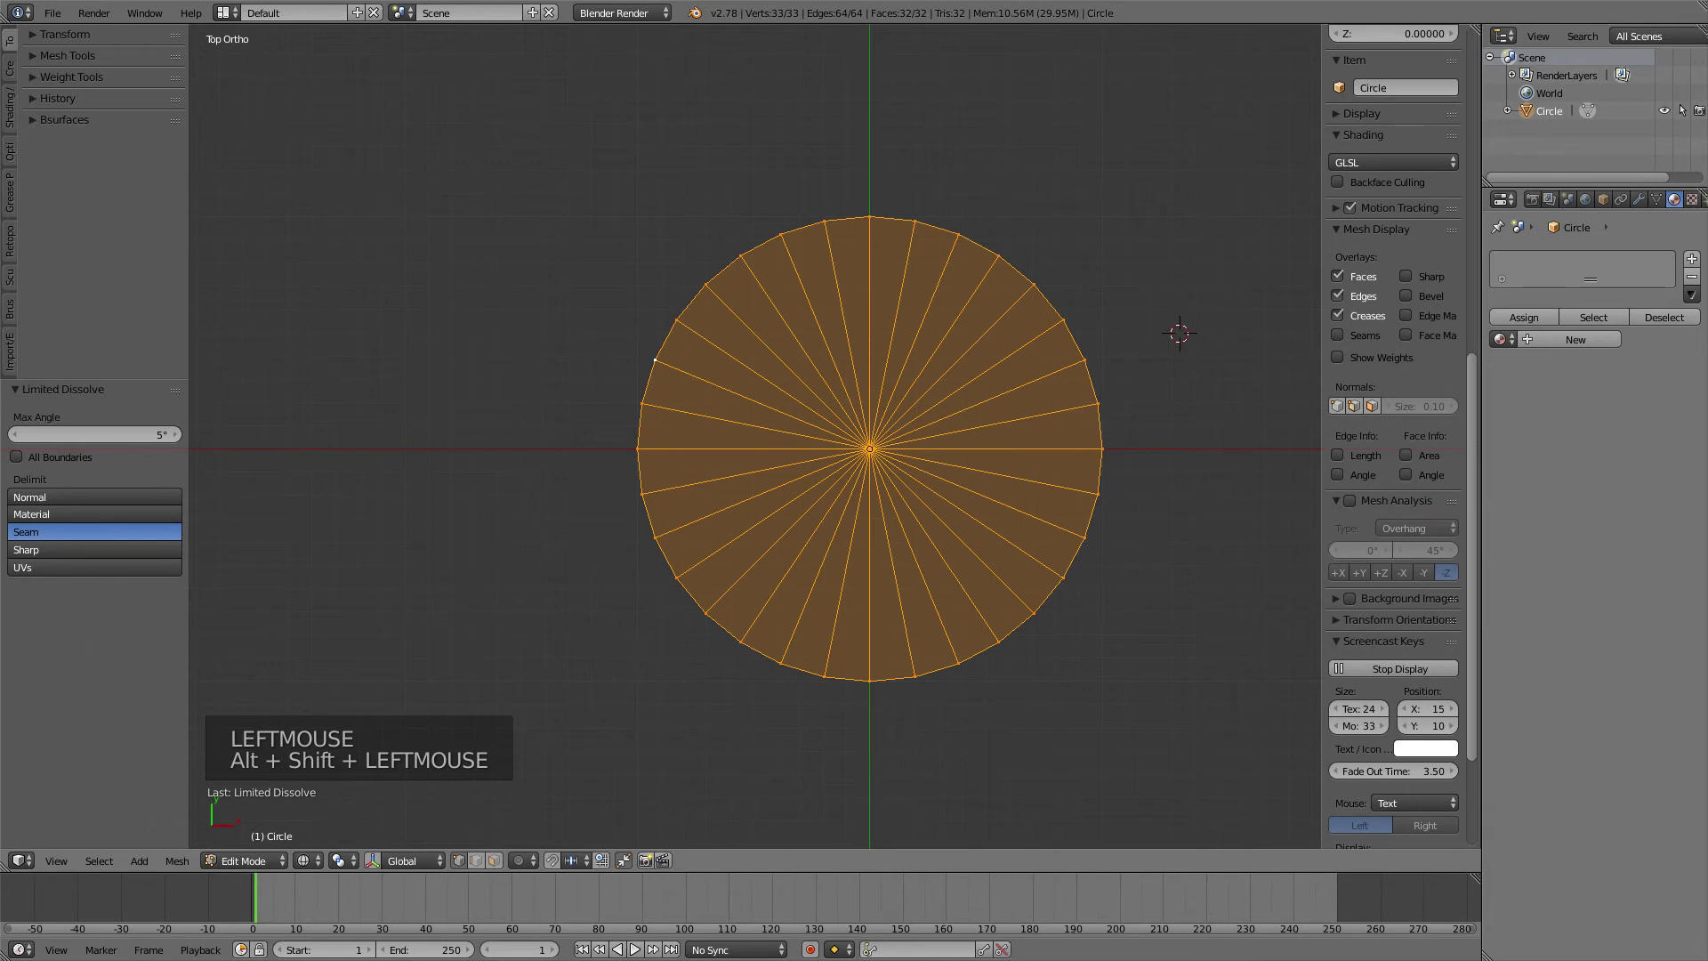
{"action": "left_click", "coordinate": [79, 560]}
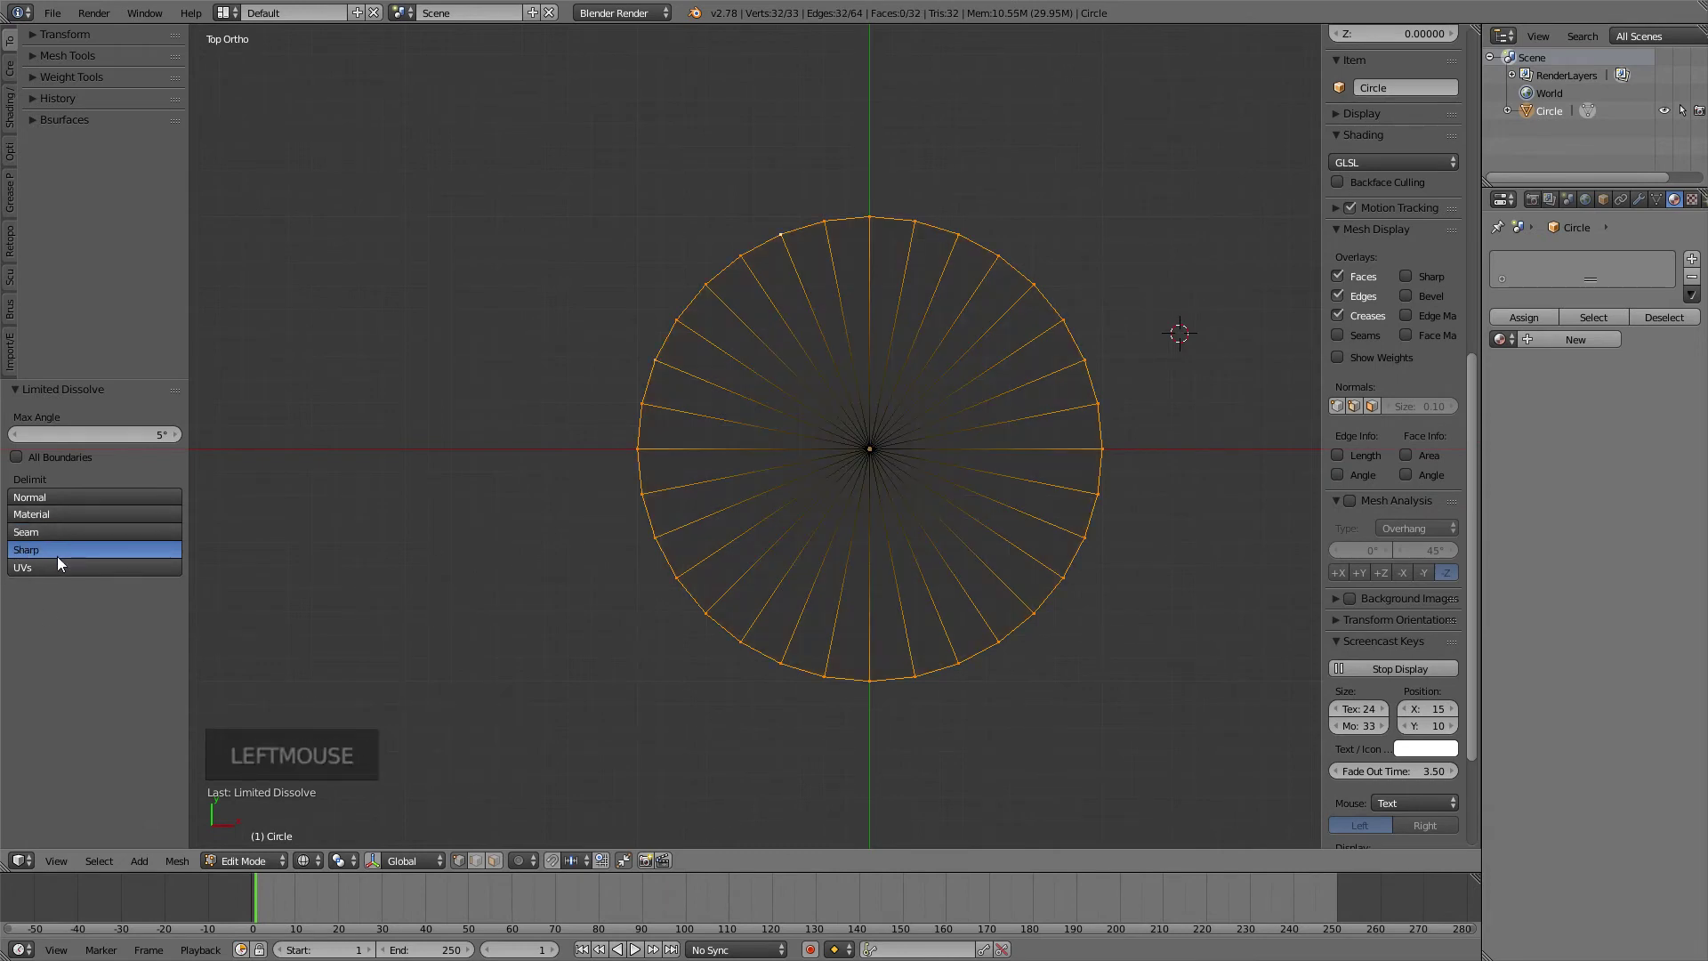
{"action": "scroll", "scroll_direction": "up", "scroll_amount": 3}
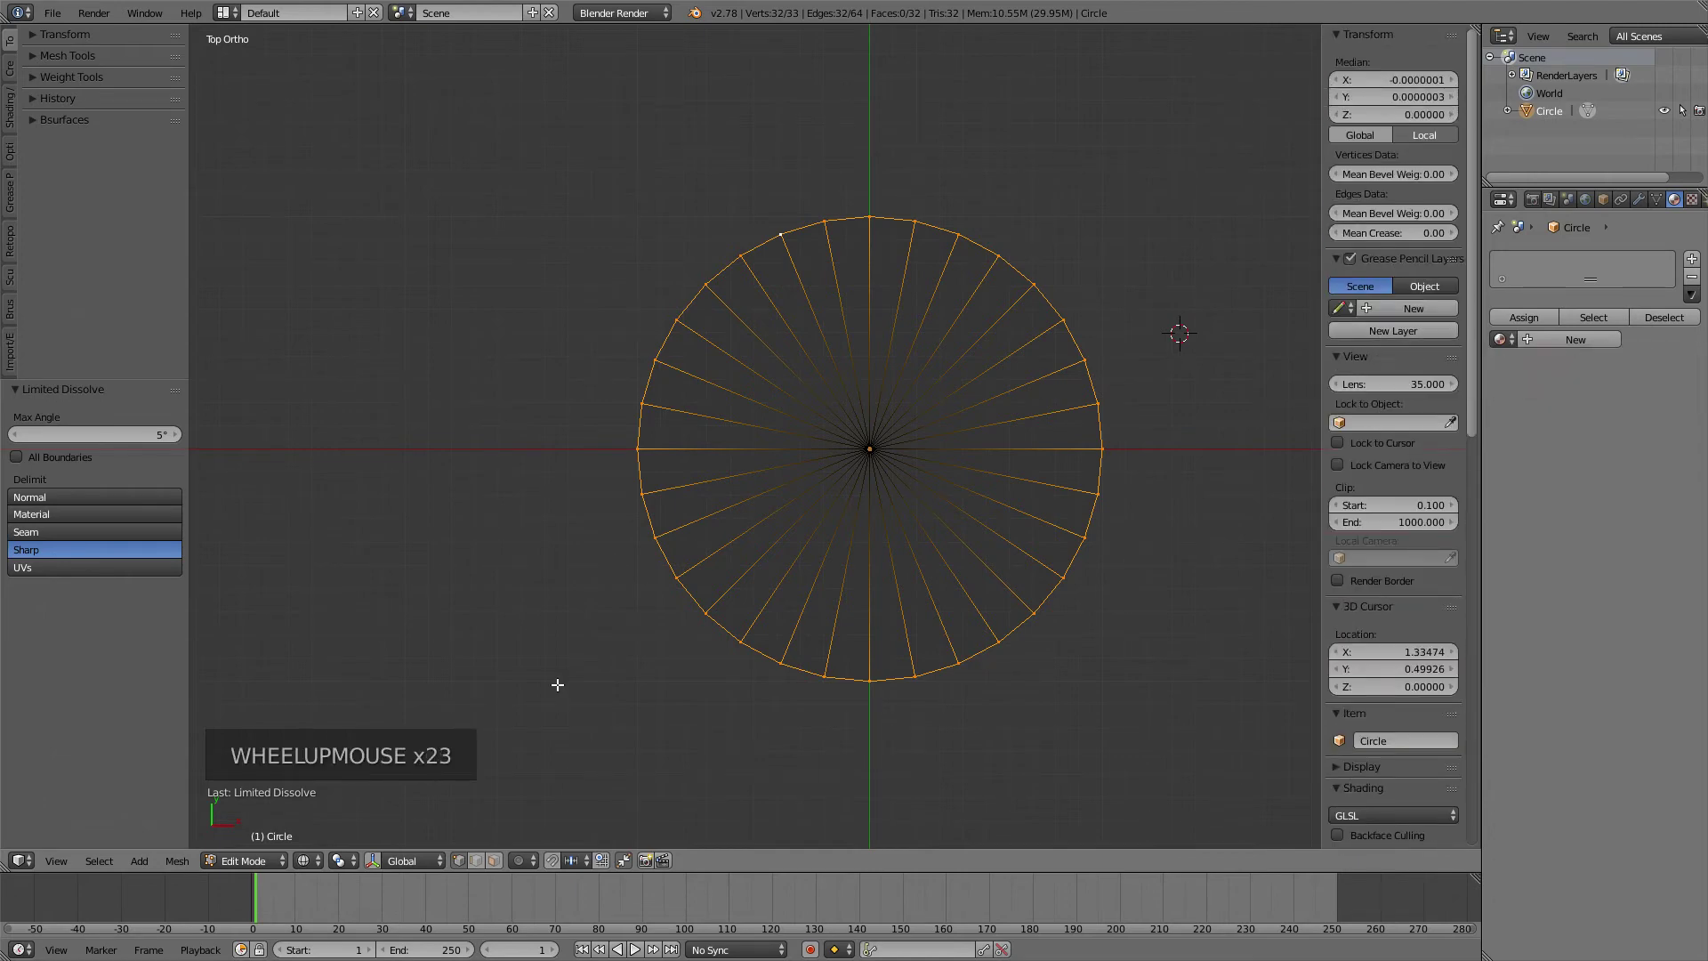
{"action": "middle_click", "coordinate": [507, 601]}
{"action": "scroll", "scroll_direction": "up", "scroll_amount": 3}
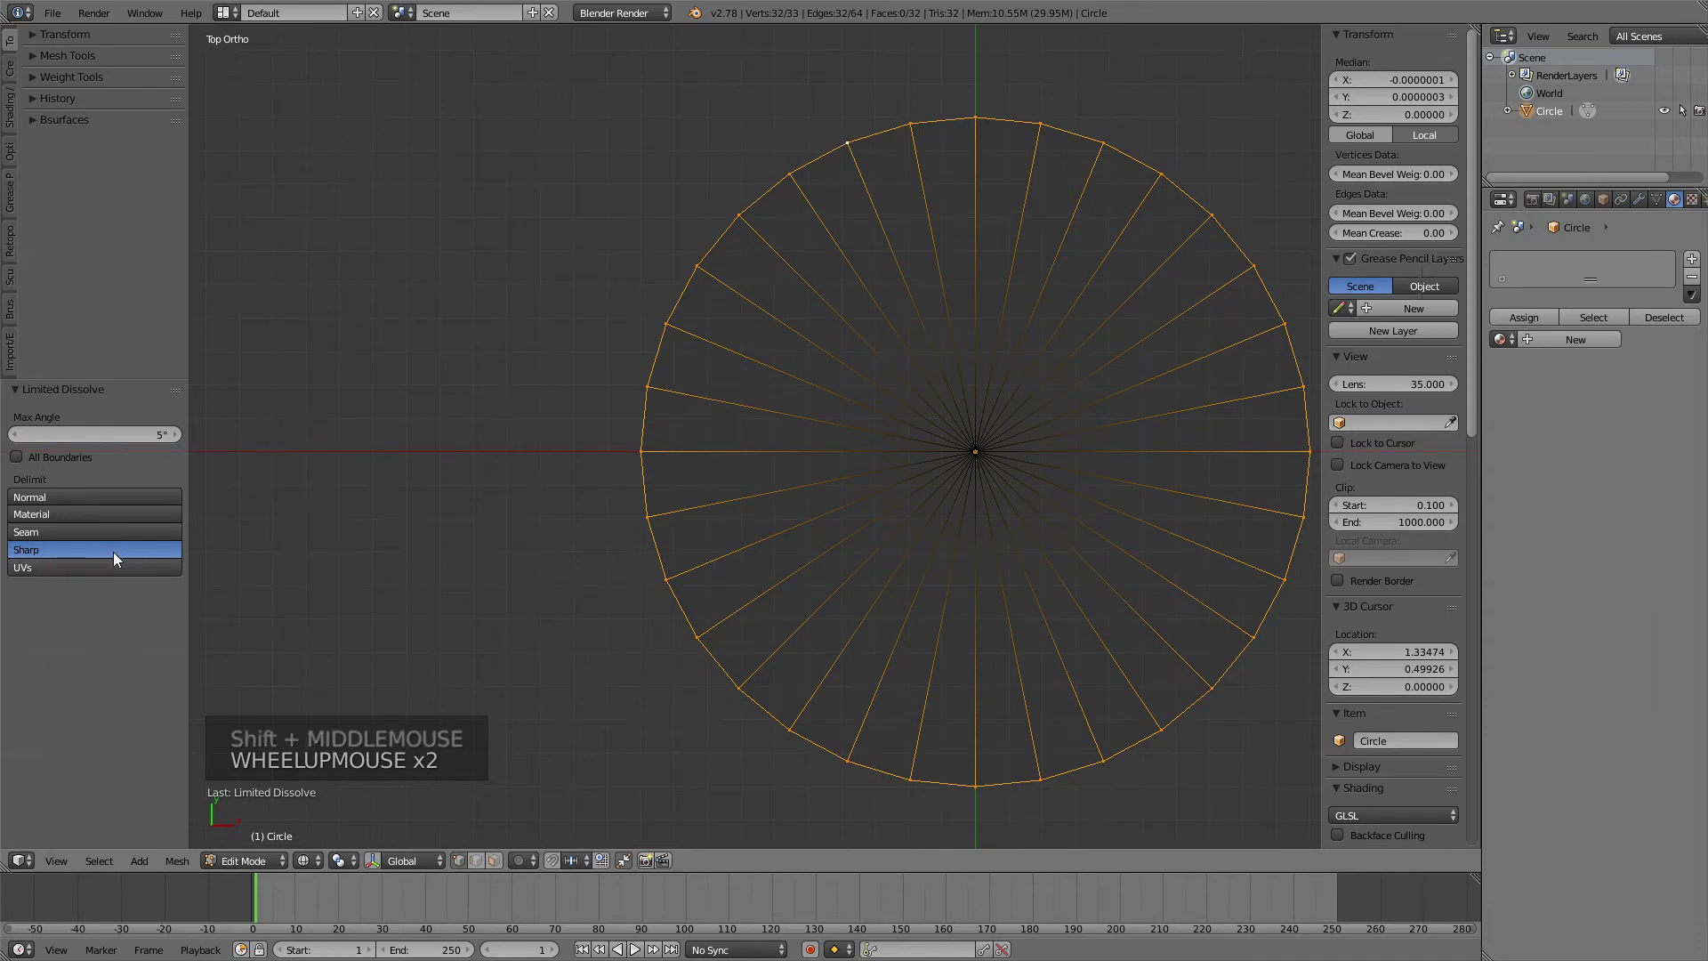
{"action": "left_click", "coordinate": [36, 572]}
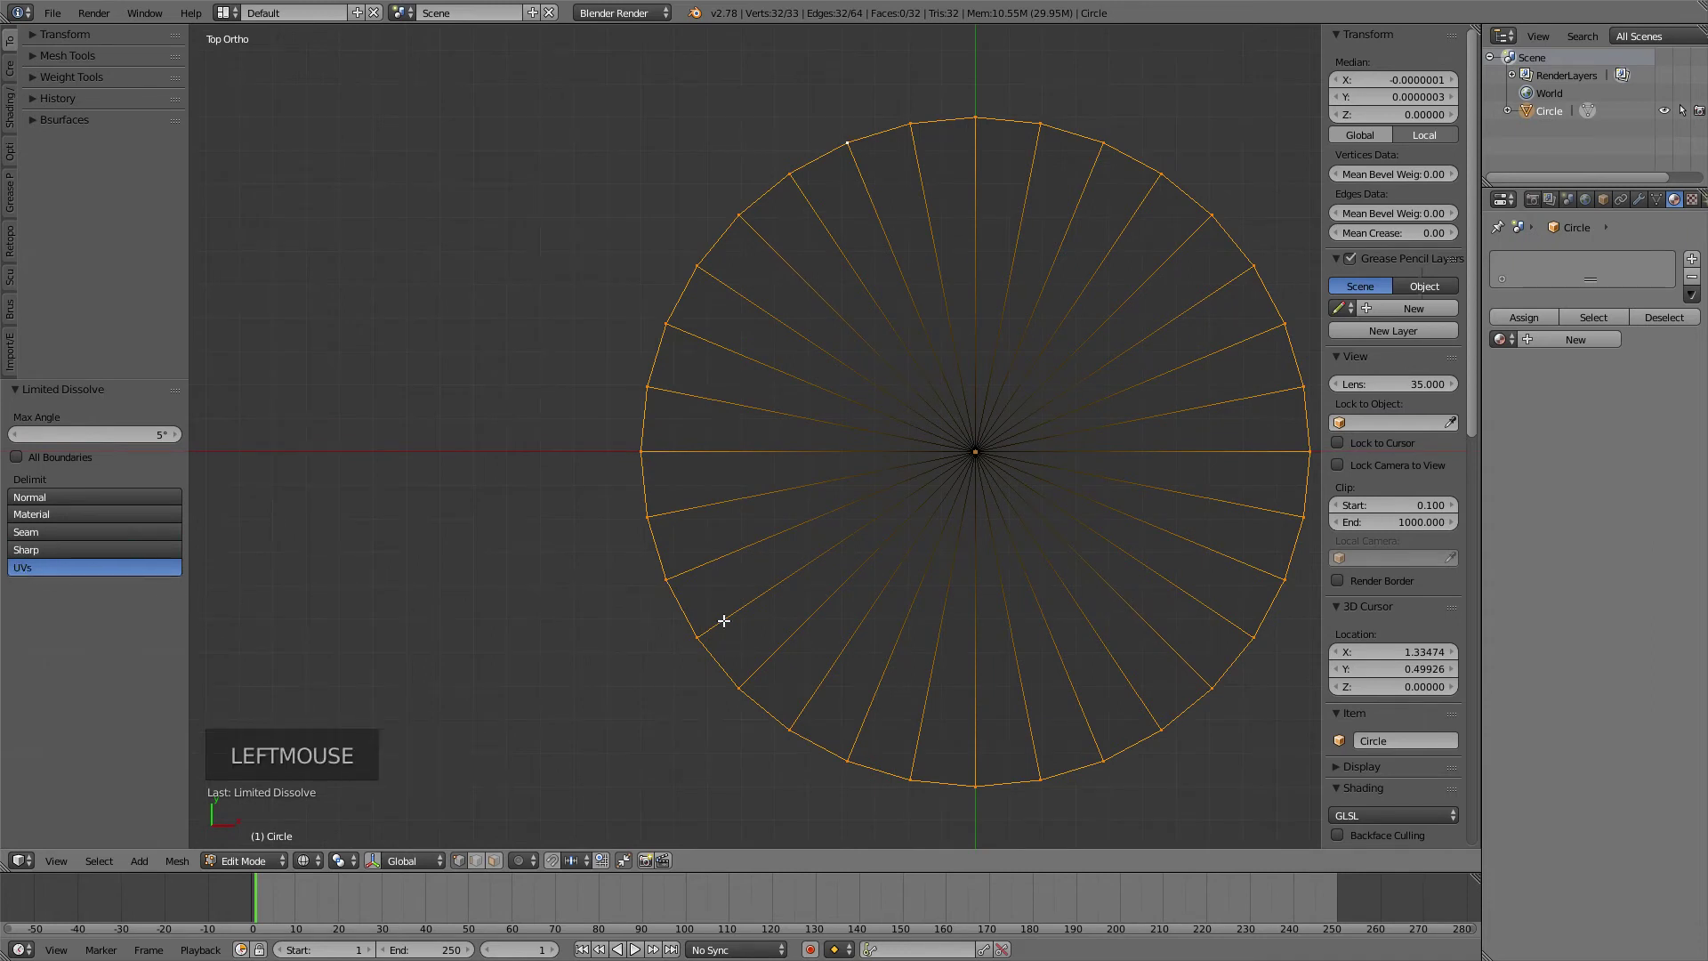
- Switch the UVs, Sharp, Seam and Material delimit options back off after checking the circle
{"action": "scroll", "scroll_direction": "down", "scroll_amount": 3}
{"action": "middle_click", "coordinate": [749, 613]}
{"action": "scroll", "scroll_direction": "down", "scroll_amount": 3}
{"action": "left_click", "coordinate": [784, 487]}
{"action": "left_click", "coordinate": [797, 468]}
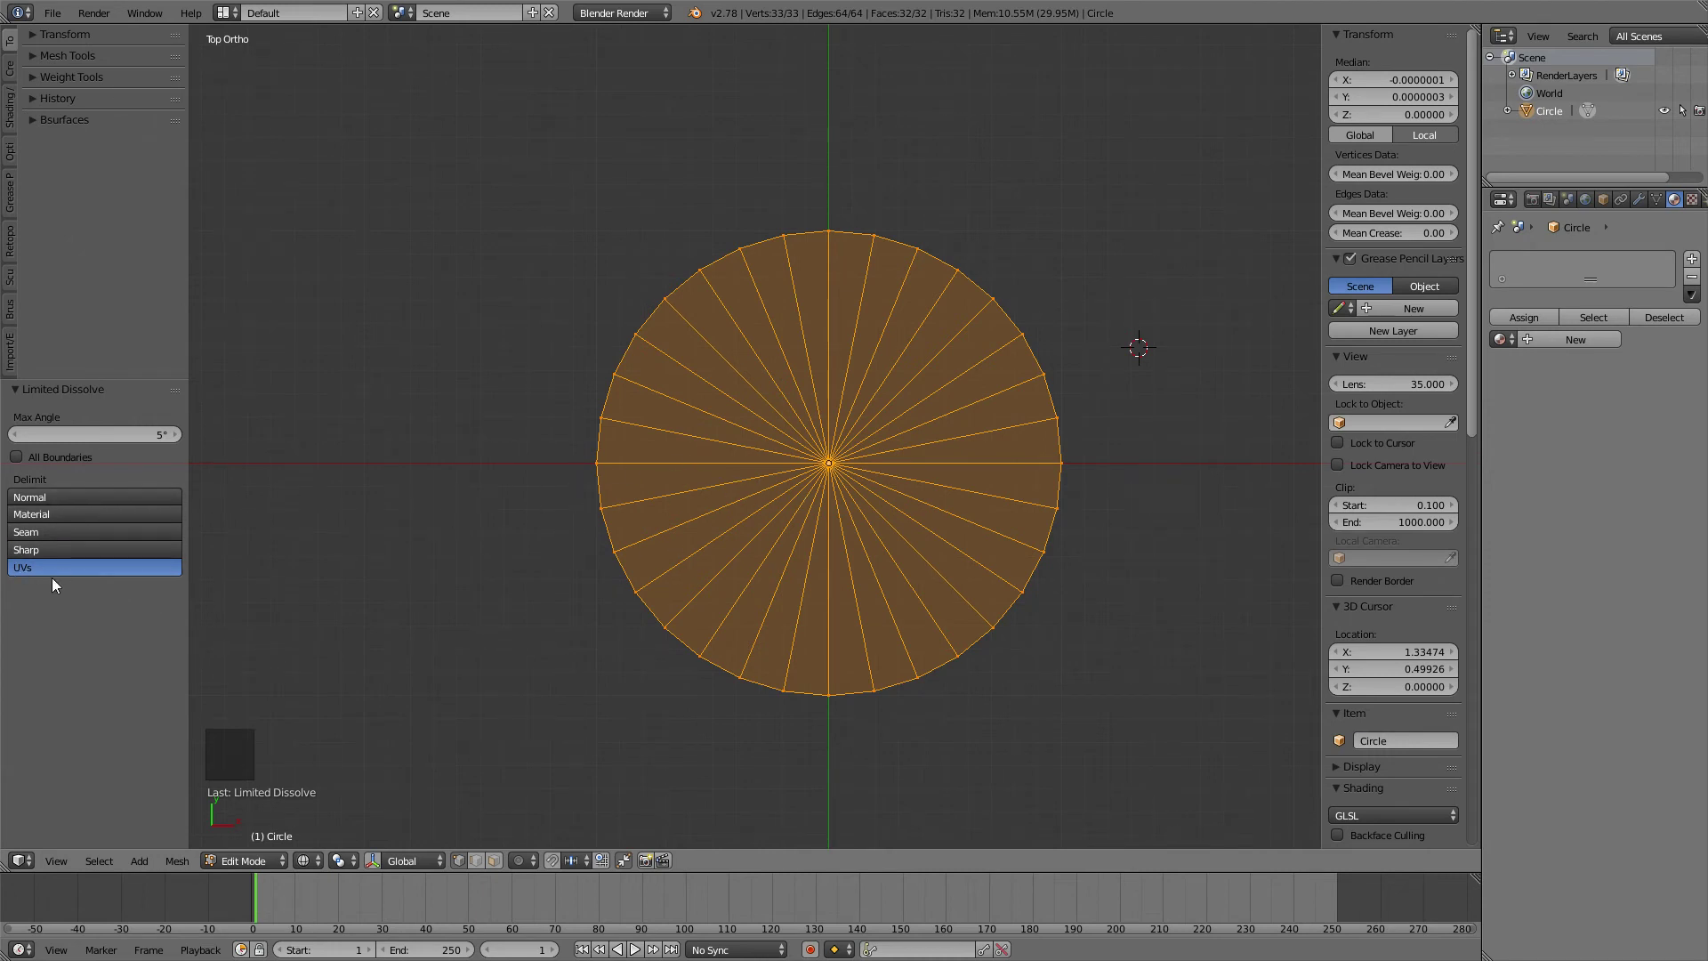
{"action": "left_click", "coordinate": [57, 571]}
{"action": "left_click", "coordinate": [64, 557]}
{"action": "left_click", "coordinate": [71, 540]}
{"action": "left_click", "coordinate": [78, 521]}
- Delete the circle object and reset the 3D cursor to the world origin with Shift+C
{"action": "left_click", "coordinate": [82, 501]}
{"action": "key", "text": "Tab"}
{"action": "key", "text": "Delete"}
{"action": "key", "text": "shift+c"}
- Add a Suzanne monkey head and start editing its mesh, zoomed in on the head
{"action": "key", "text": "shift+a"}
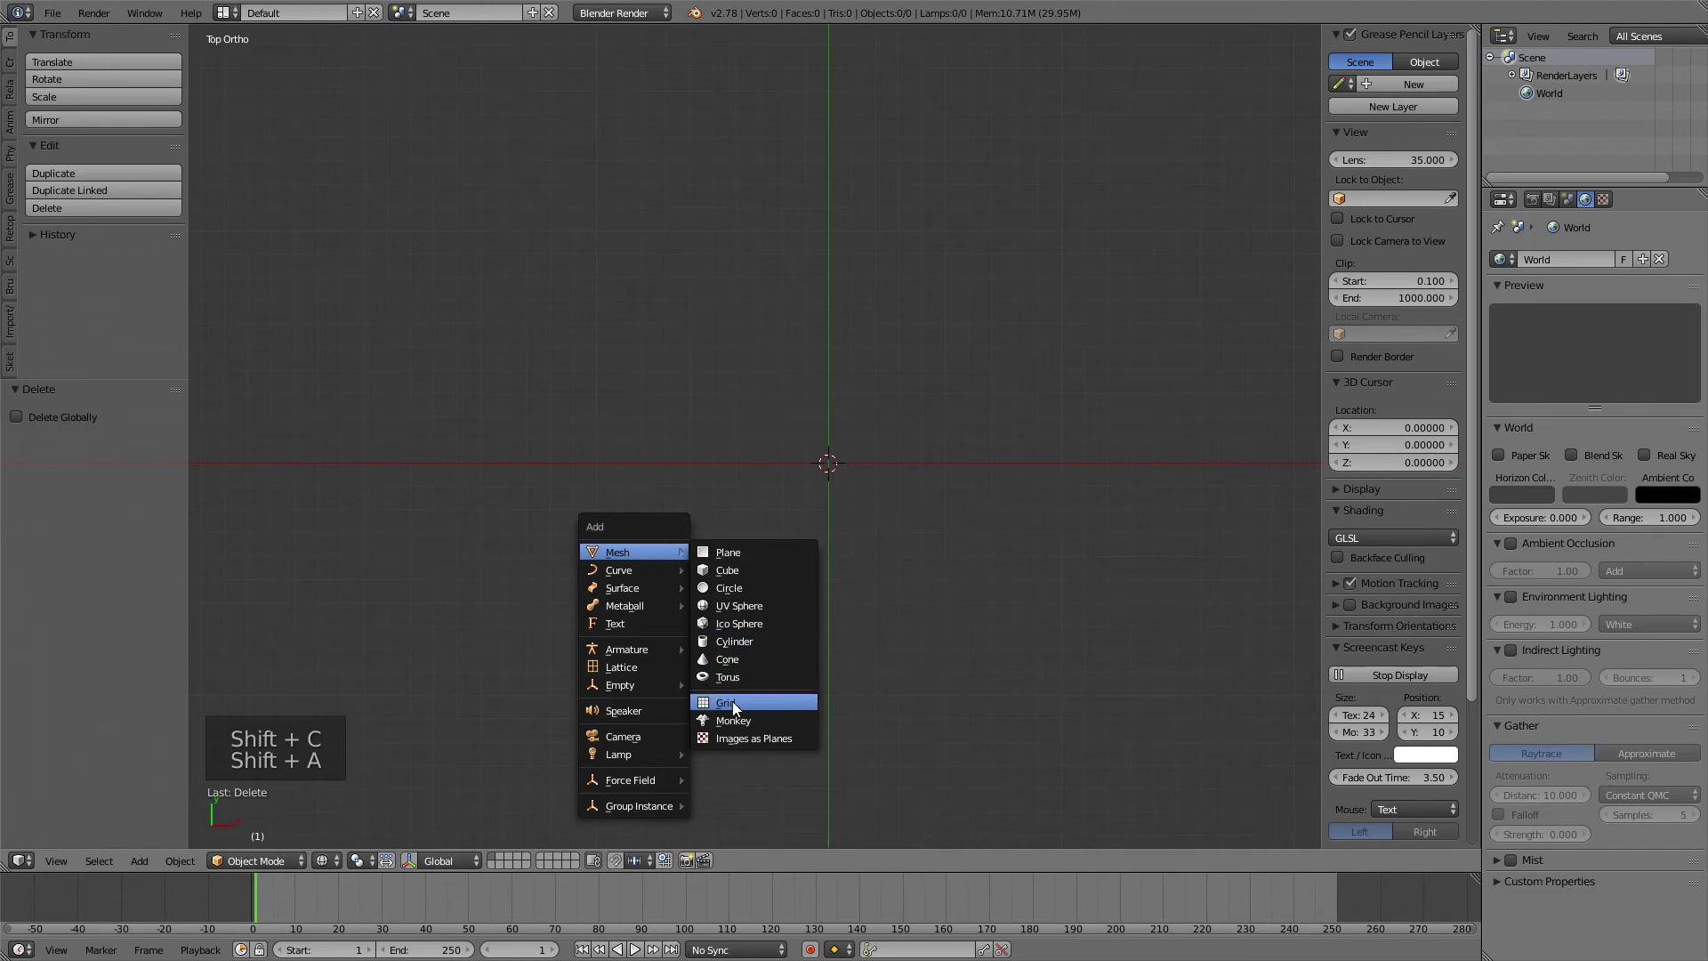
{"action": "scroll", "scroll_direction": "down", "scroll_amount": 3}
{"action": "middle_click", "coordinate": [765, 605]}
{"action": "key", "text": "z"}
{"action": "middle_click", "coordinate": [718, 516]}
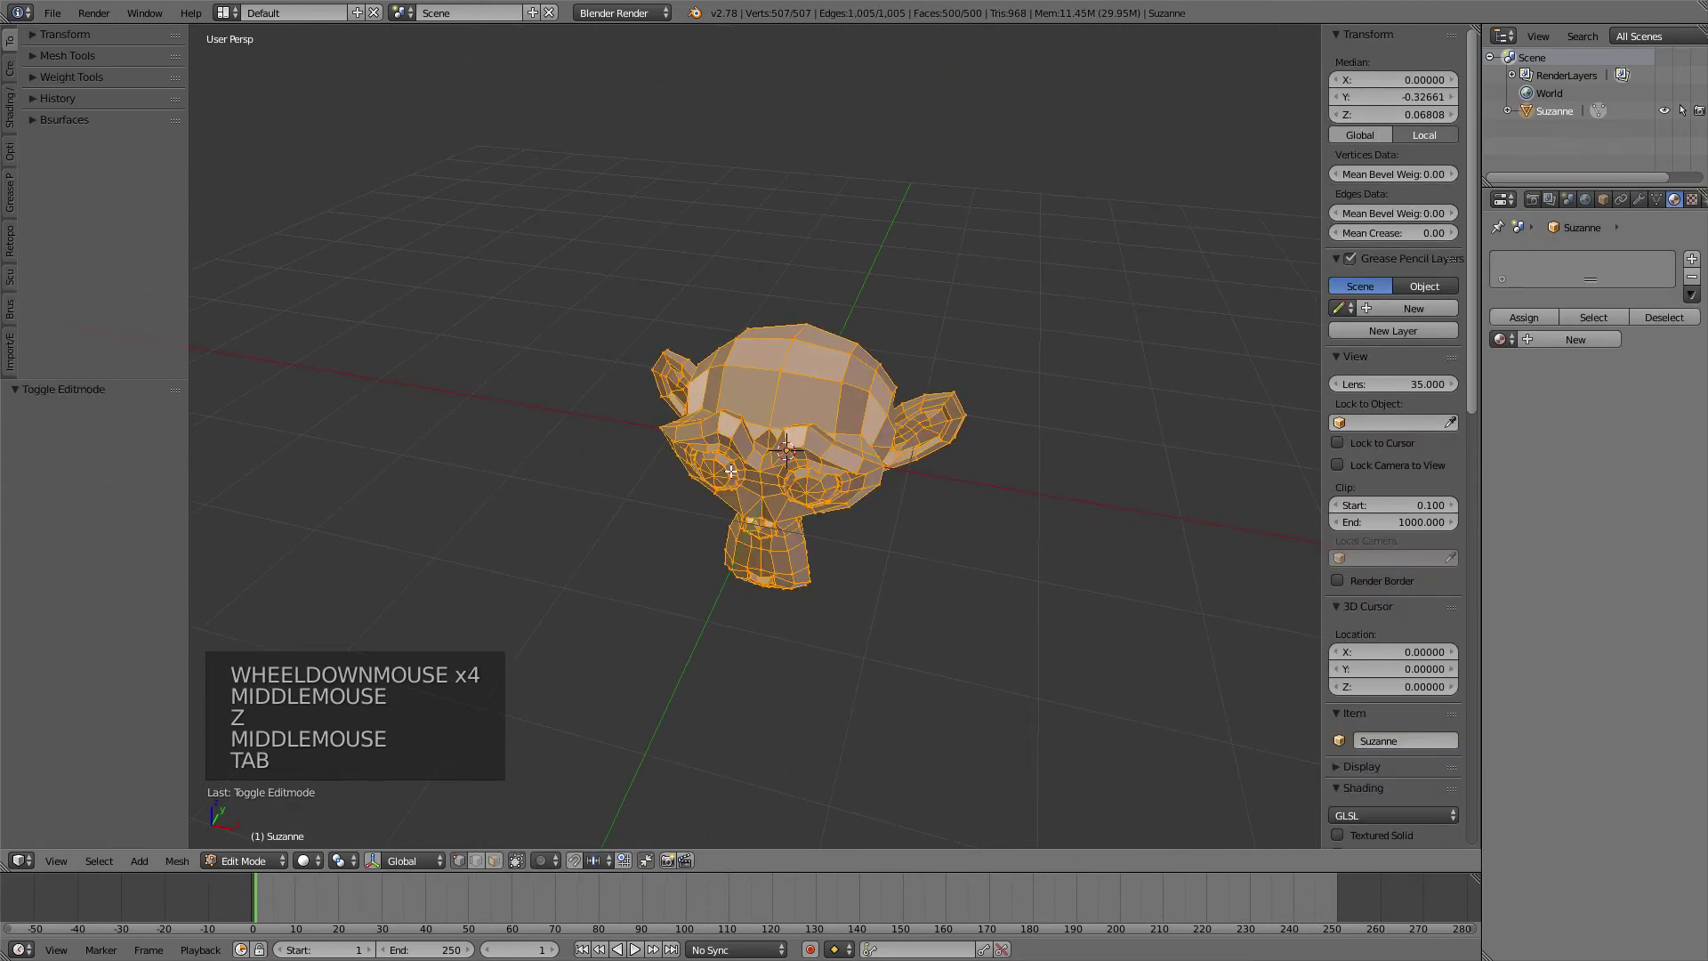
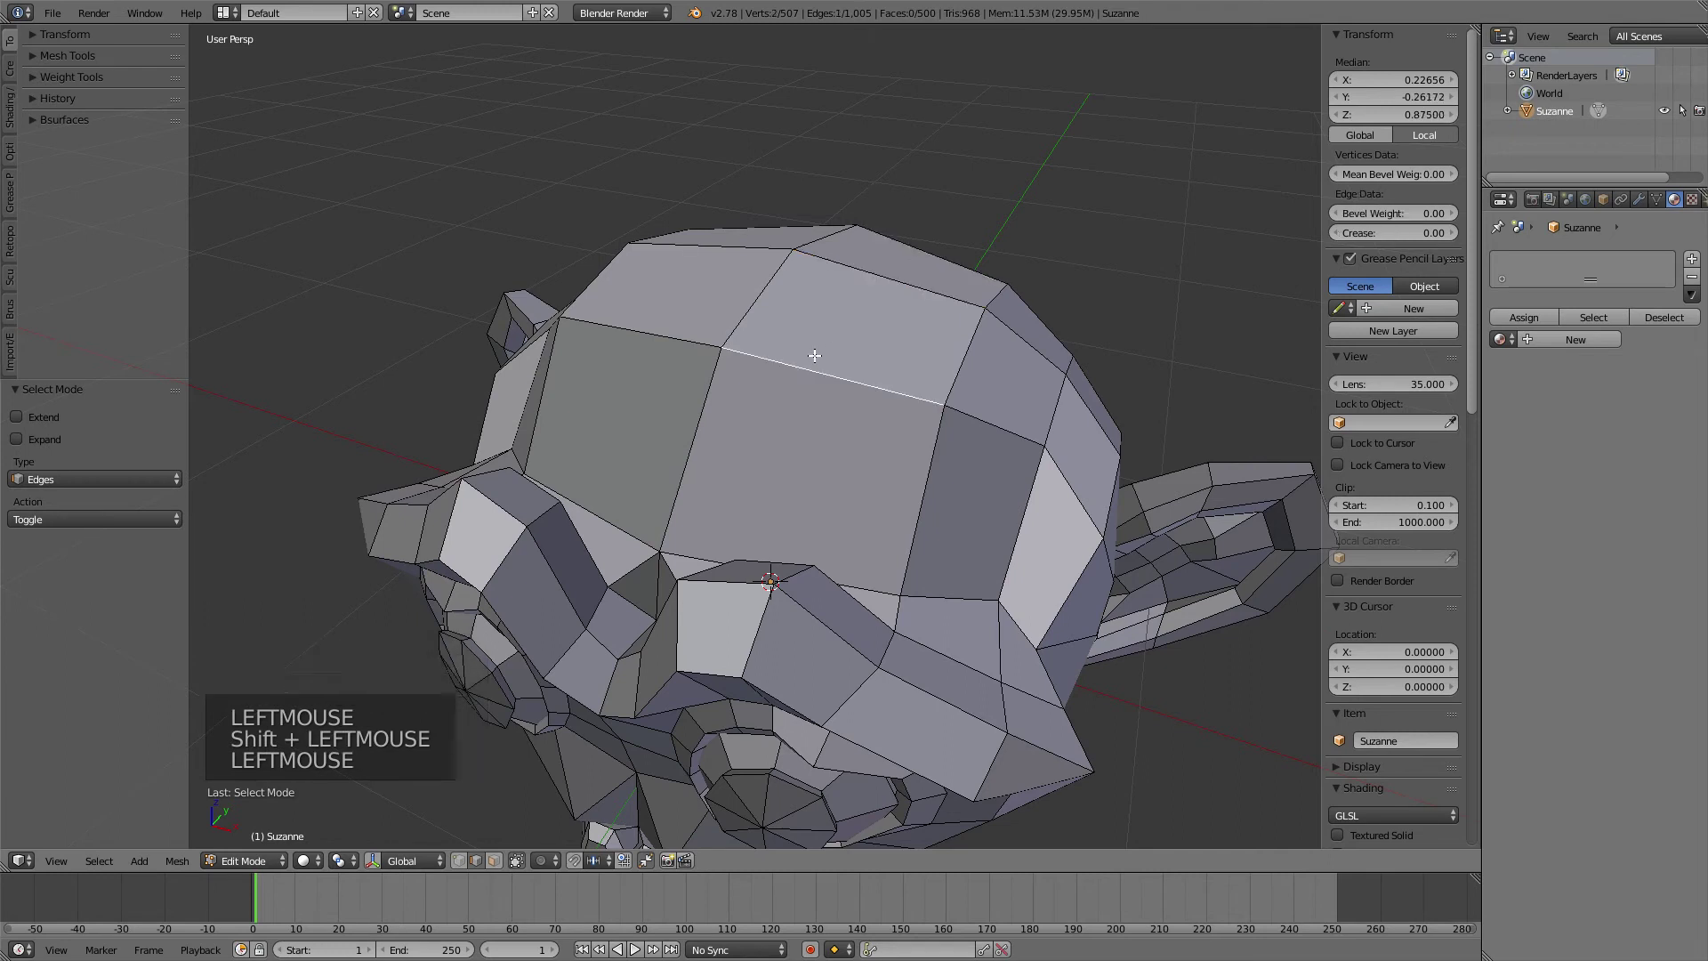
- Try Edge Collapse on a single edge, then inspect a selected 41-edge ring in wireframe
{"action": "key", "text": "x"}
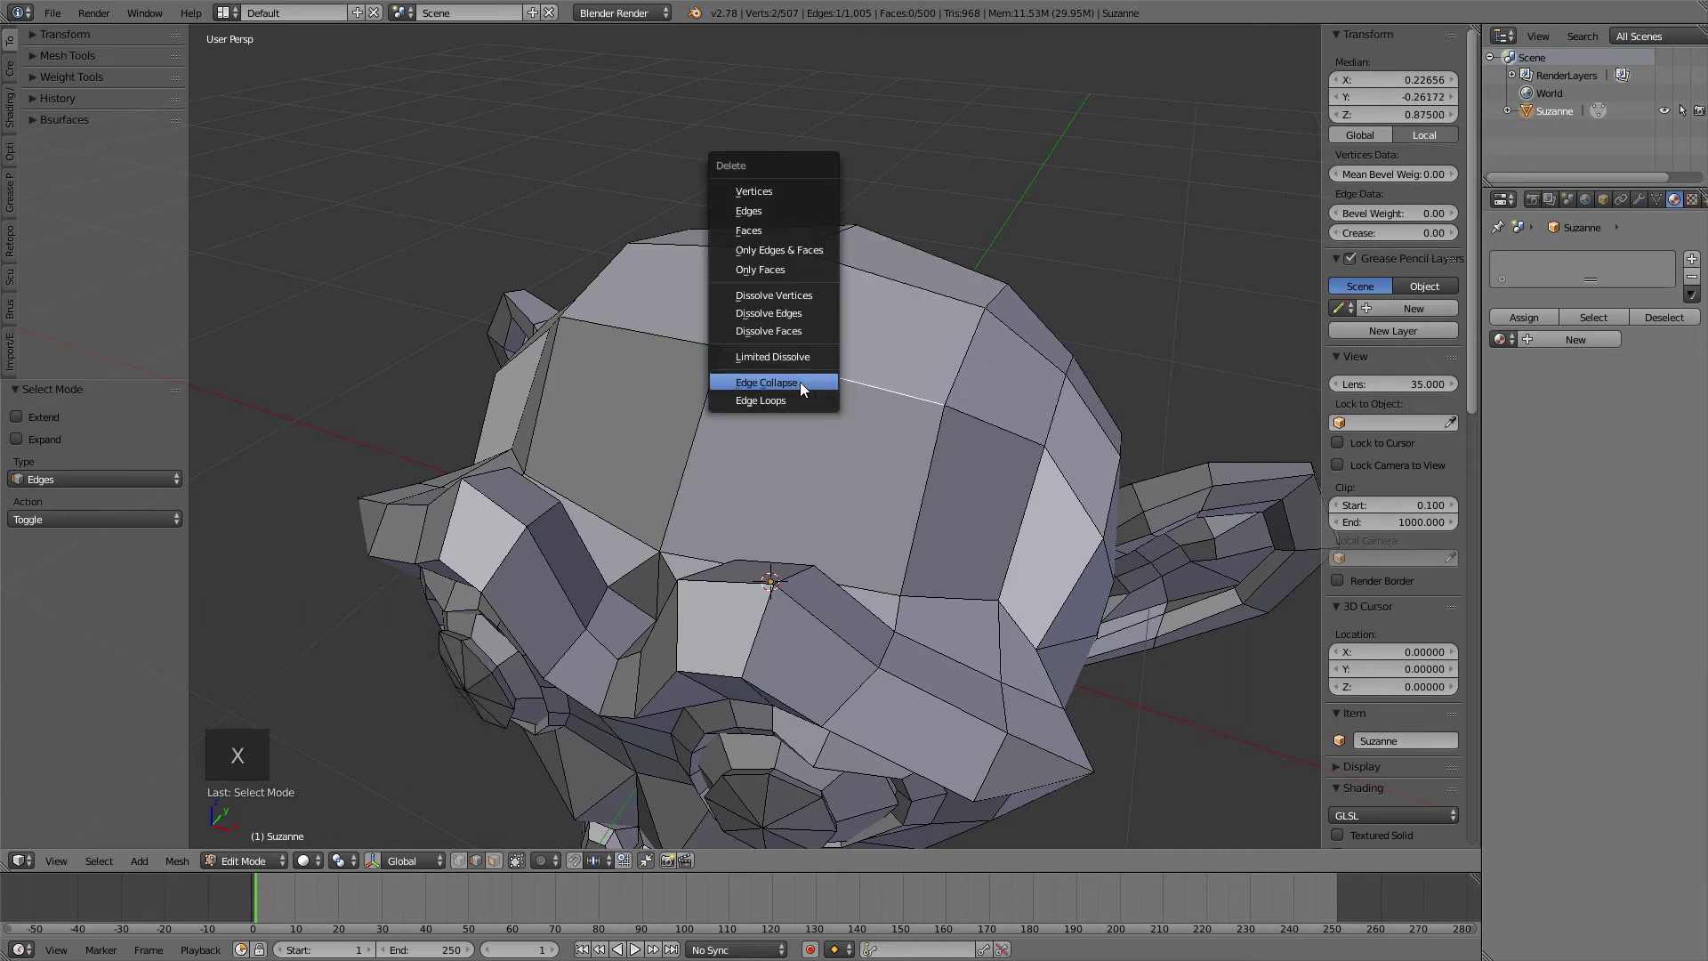
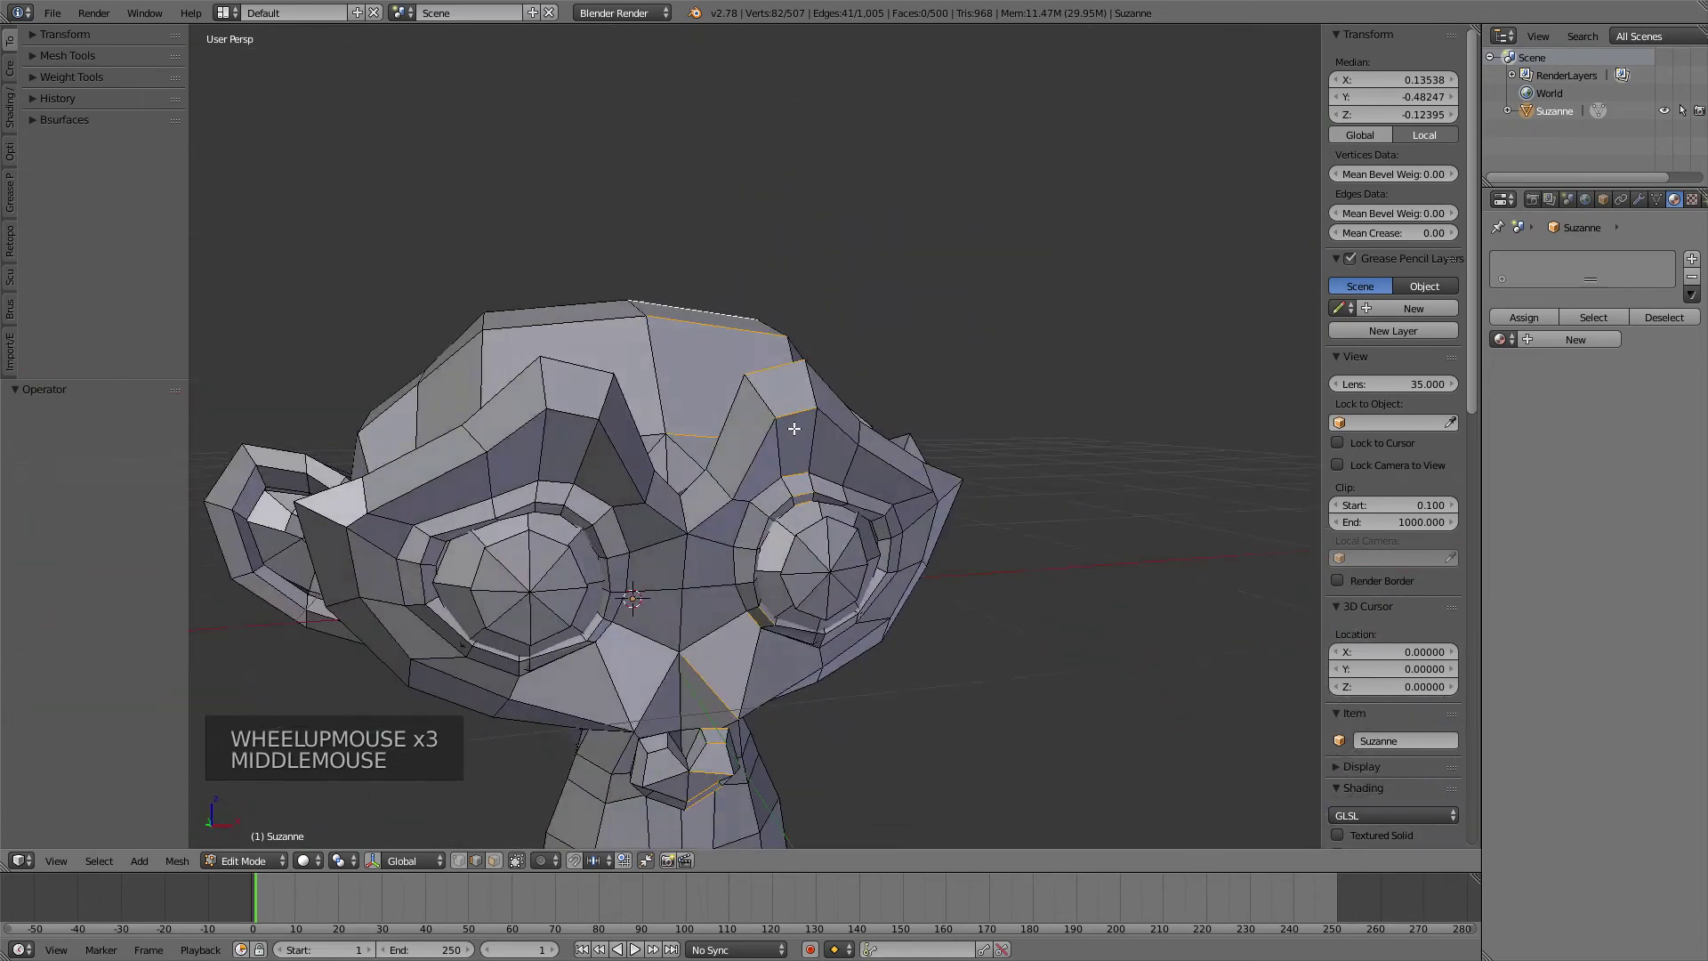
{"action": "key", "text": "z"}
{"action": "middle_click", "coordinate": [780, 556]}
{"action": "scroll", "scroll_direction": "up", "scroll_amount": 3}
{"action": "middle_click", "coordinate": [775, 594]}
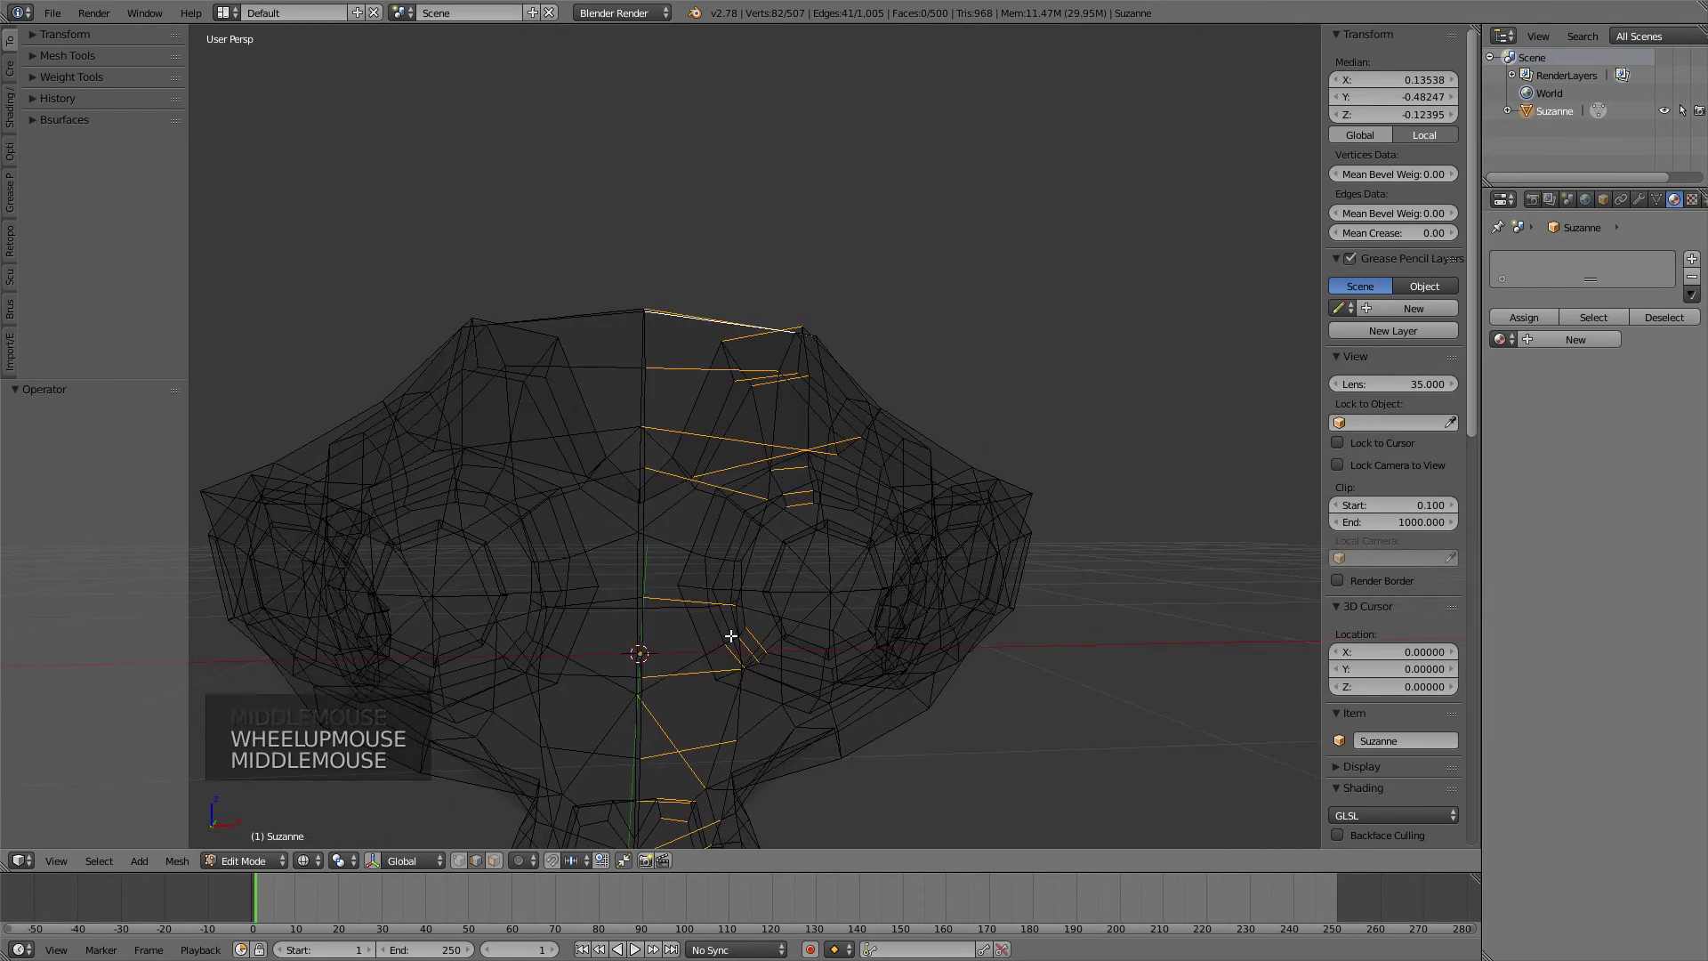
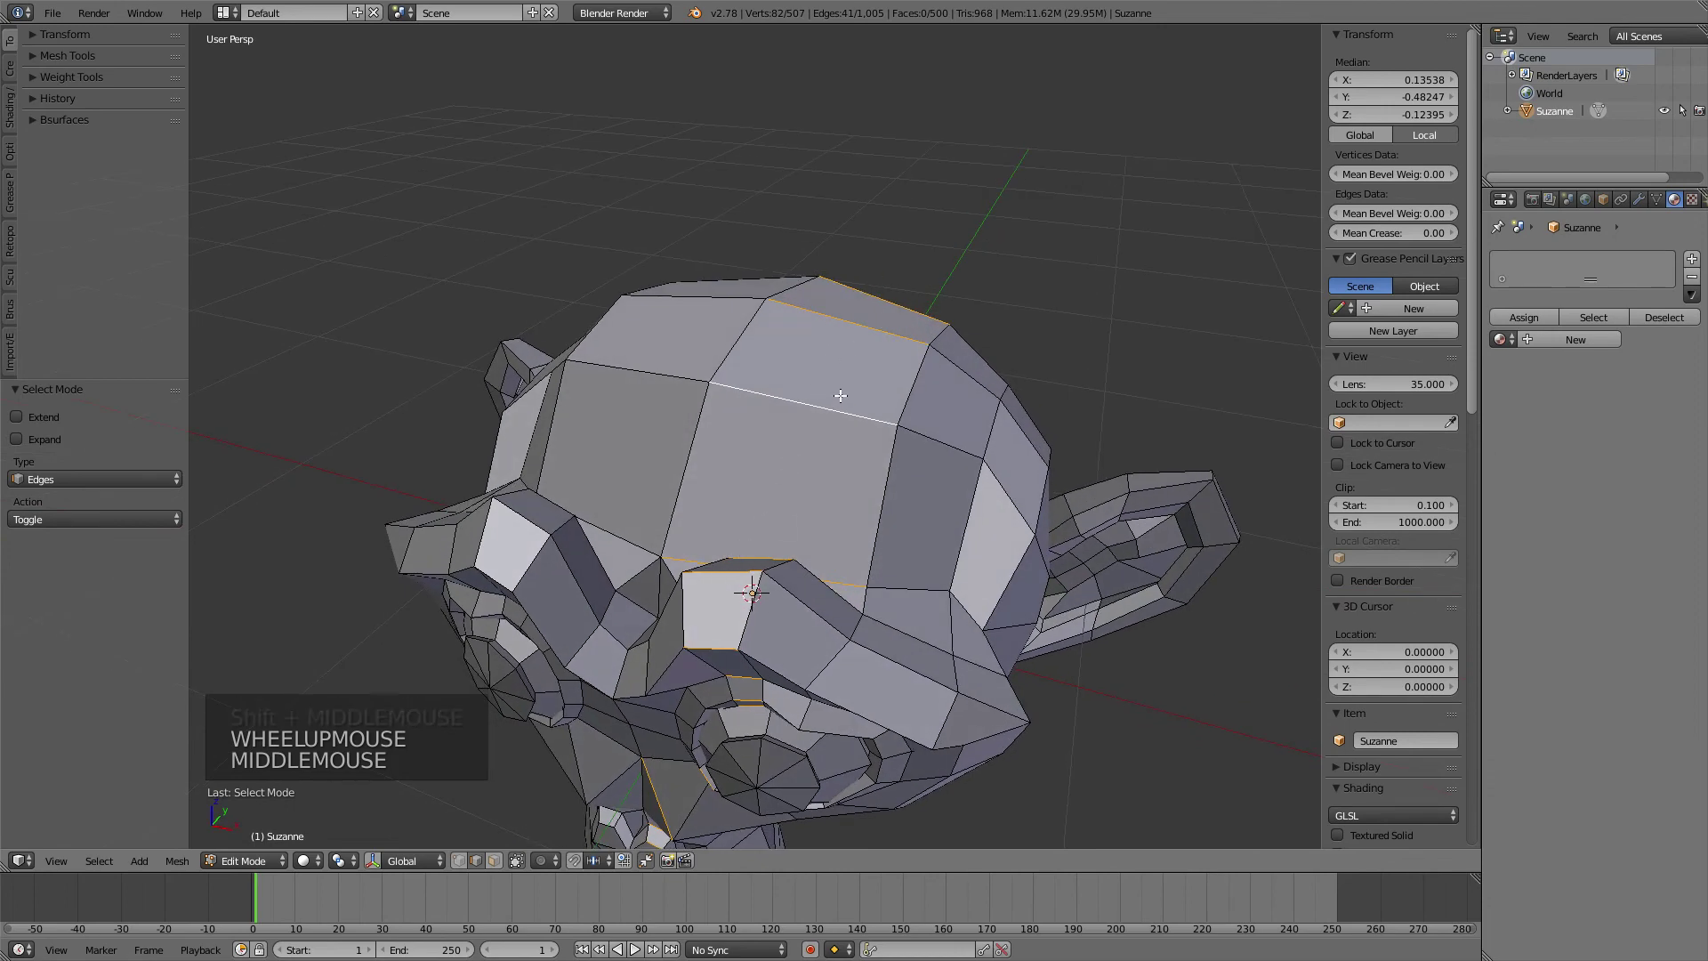
- Collapse the selected edge ring, undo it back to 507 vertices, and switch to face selection
{"action": "key", "text": "x"}
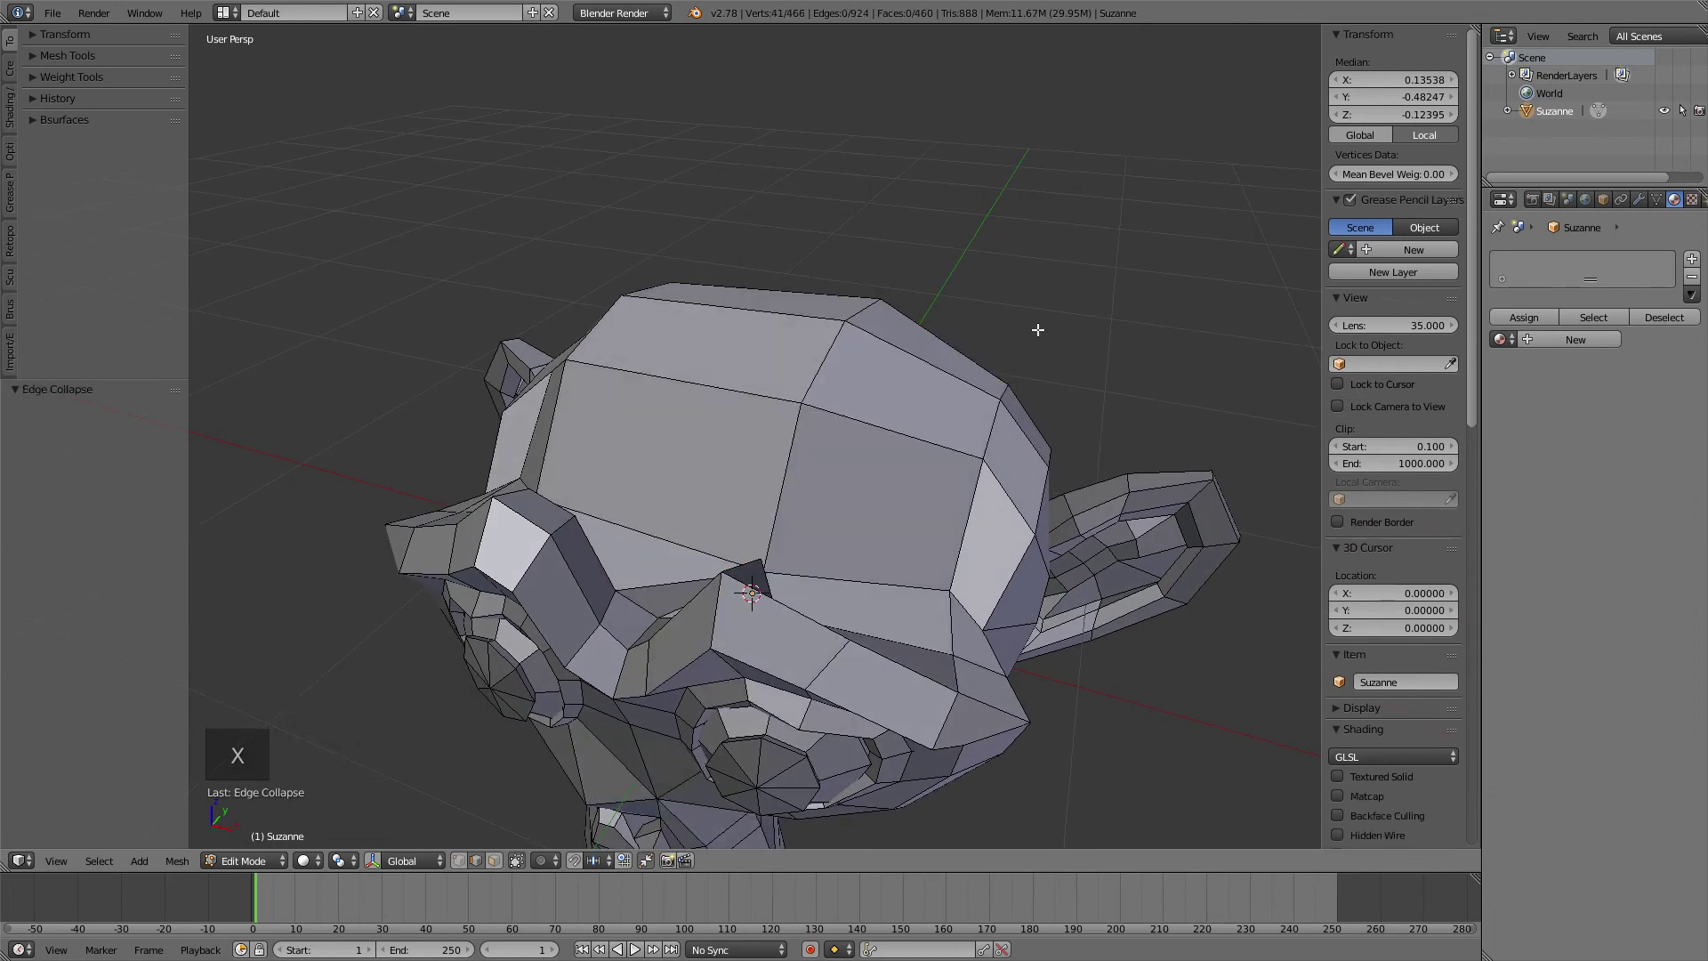
{"action": "key", "text": "ctrl+z"}
{"action": "scroll", "scroll_direction": "down", "scroll_amount": 3}
{"action": "key", "text": "Tab"}
{"action": "key", "text": "Tab"}
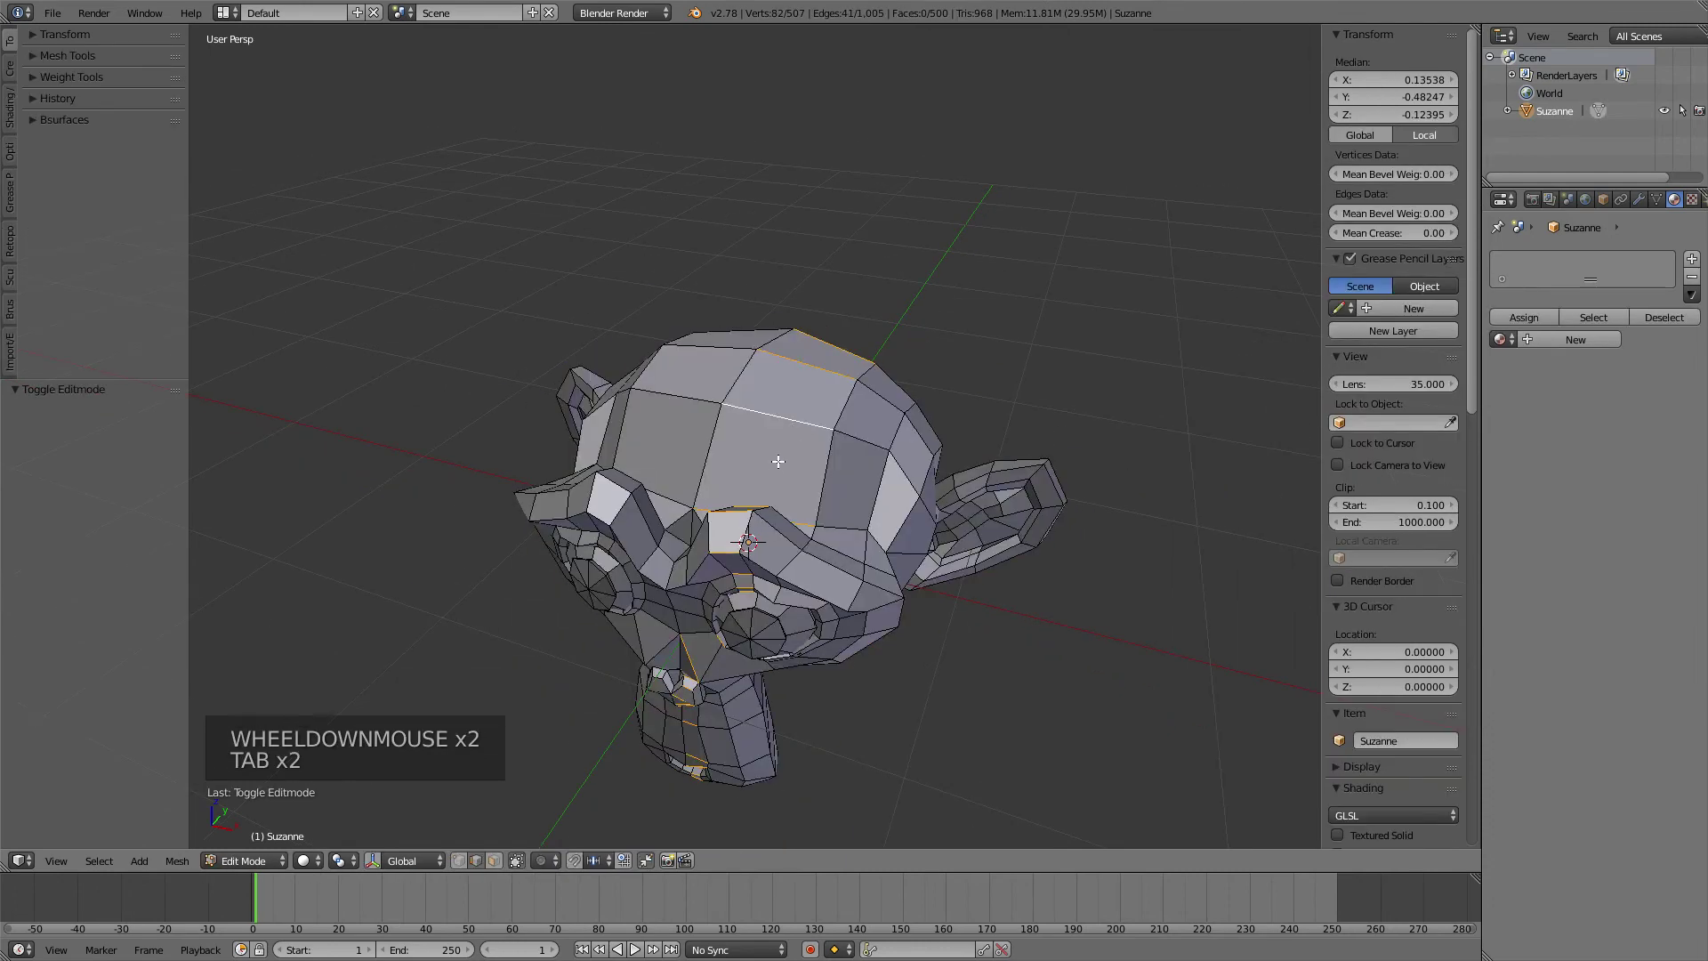
{"action": "key", "text": "ctrl+Tab"}
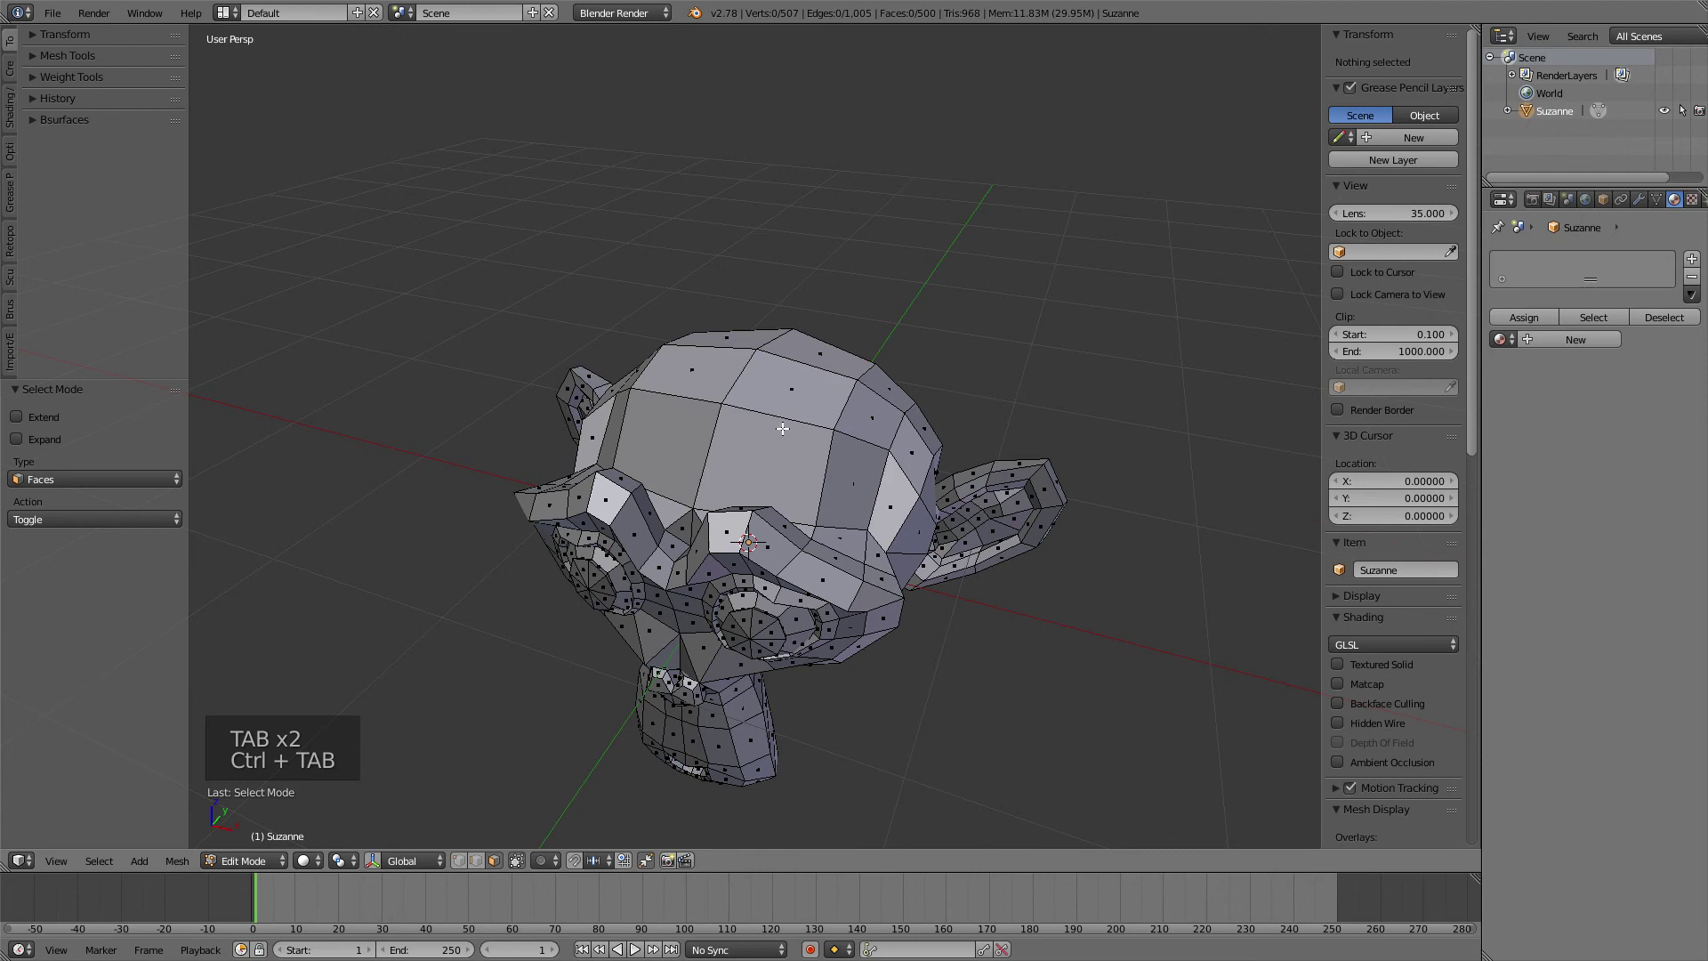
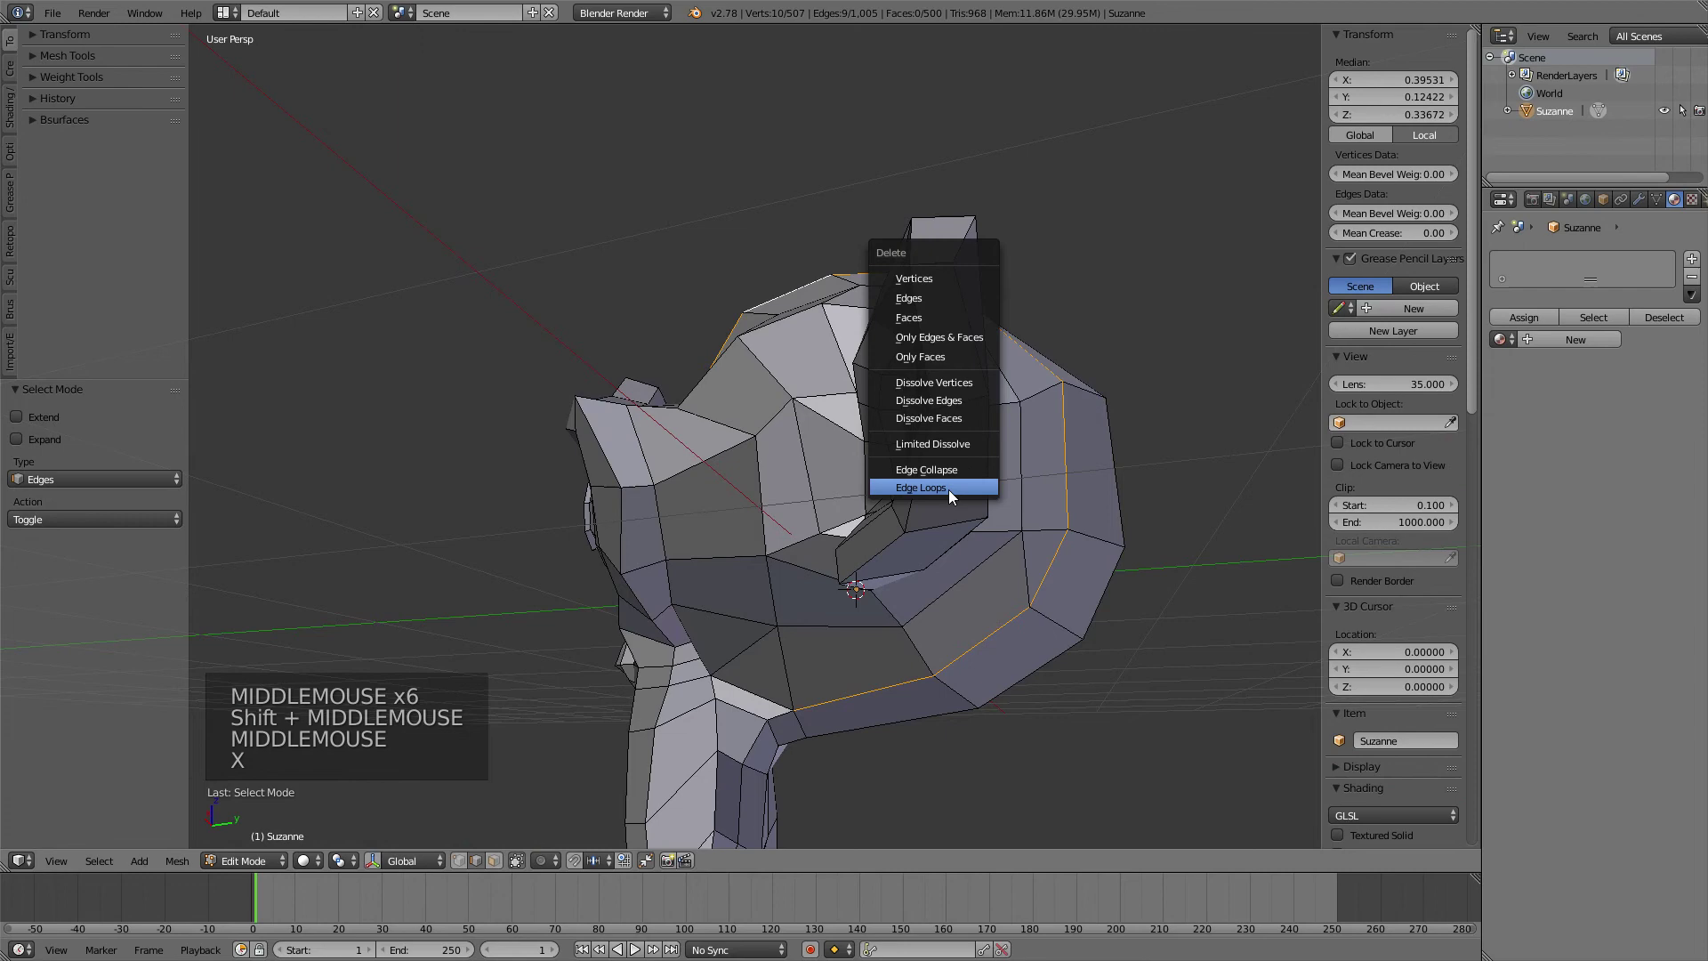
- Orbit the view to inspect the merged faces after deleting the edge loop
{"action": "middle_click", "coordinate": [982, 456]}
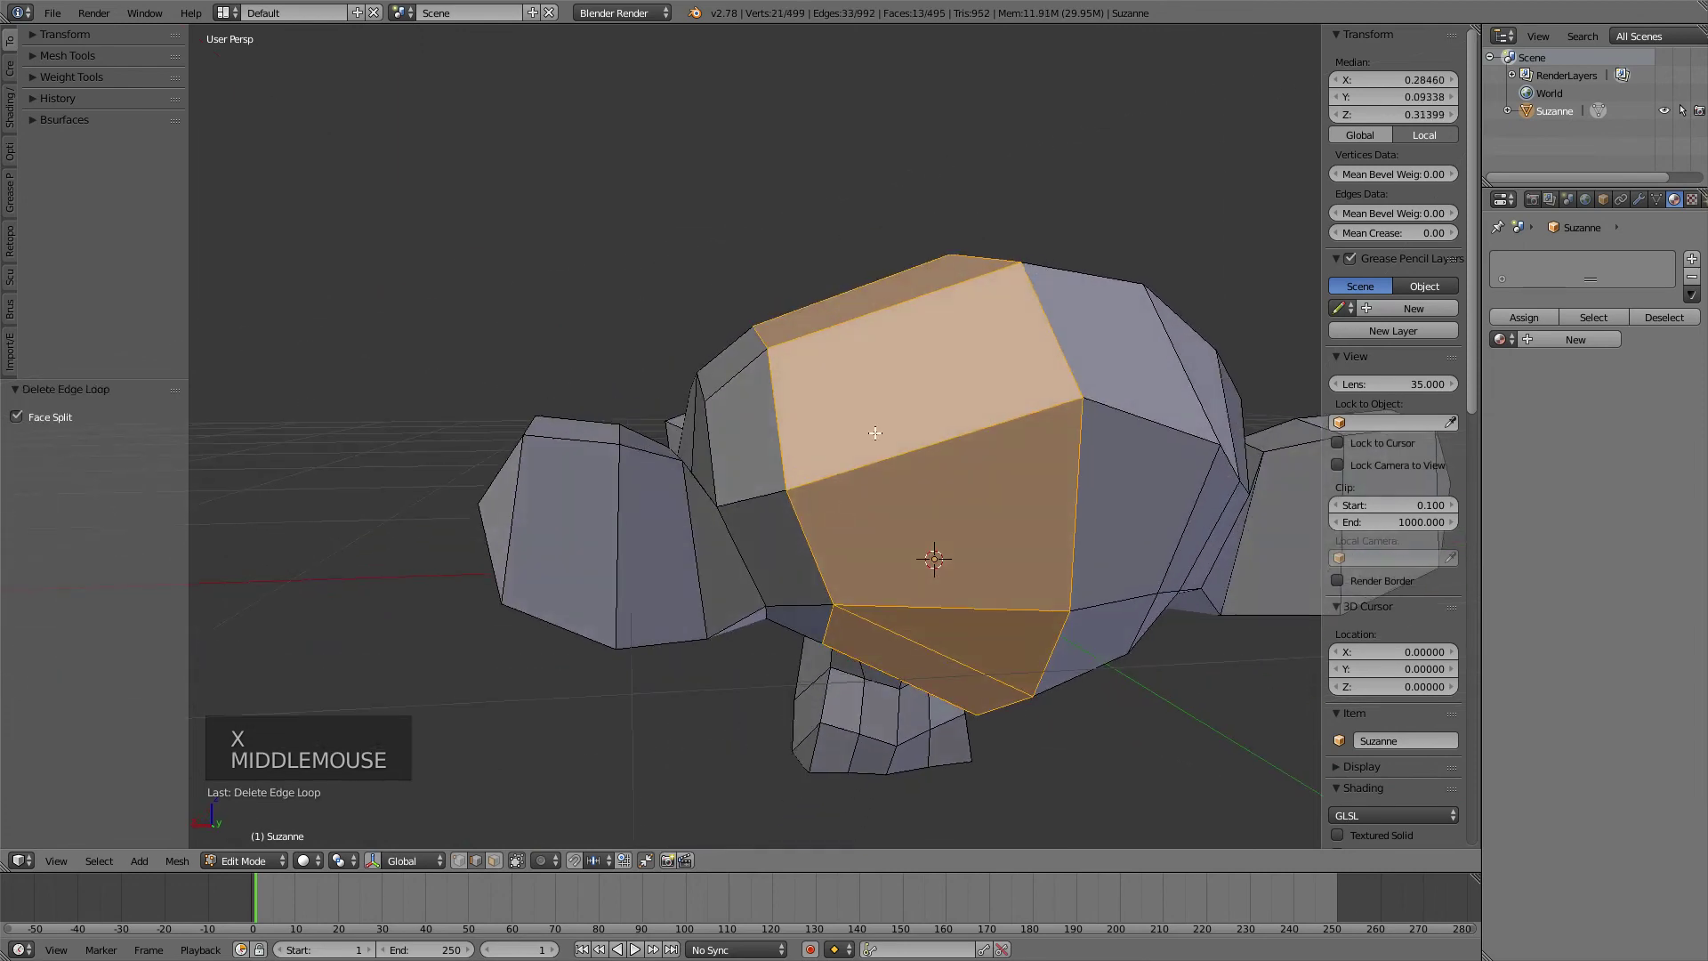
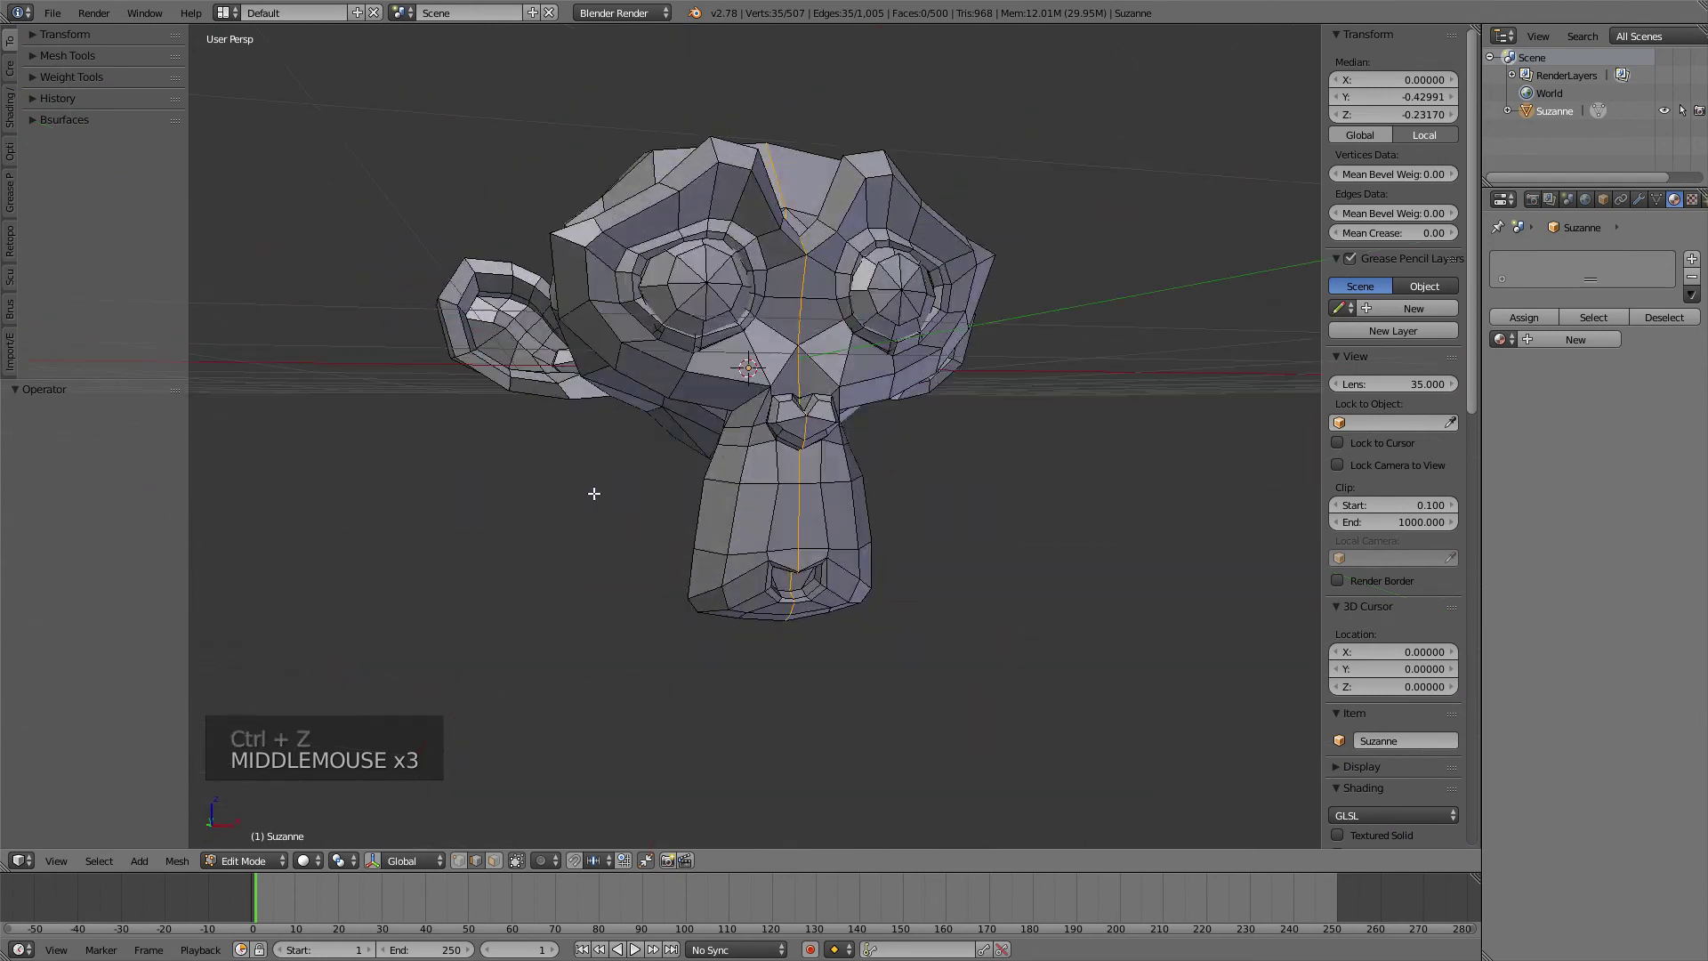
- Leave Suzanne's mesh, place the cursor beside it and add a UV sphere in Edit Mode
{"action": "scroll", "scroll_direction": "down", "scroll_amount": 3}
{"action": "key", "text": "KP_7"}
{"action": "key", "text": "Tab"}
{"action": "middle_click", "coordinate": [905, 411]}
{"action": "right_click", "coordinate": [1114, 375]}
{"action": "key", "text": "shift+a"}
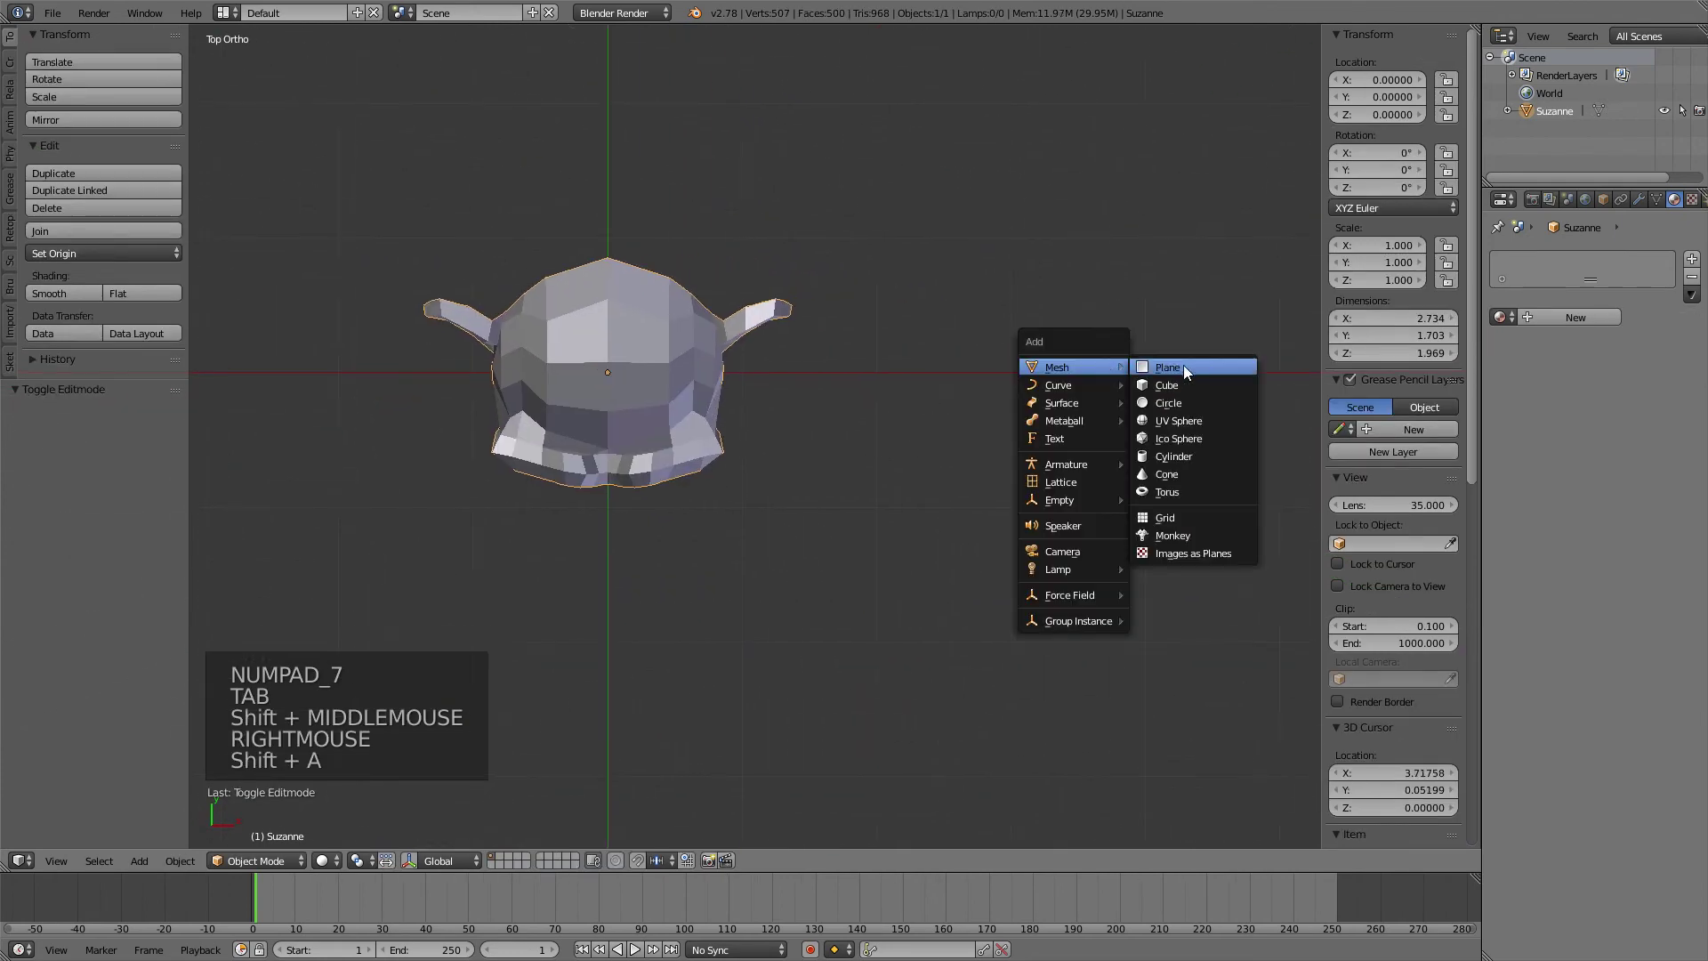
{"action": "key", "text": "Tab"}
- Delete one vertical edge loop from the sphere with X > Edge Loops, leaving 467 vertices
{"action": "middle_click", "coordinate": [1030, 438]}
{"action": "scroll", "scroll_direction": "up", "scroll_amount": 3}
{"action": "middle_click", "coordinate": [1048, 316]}
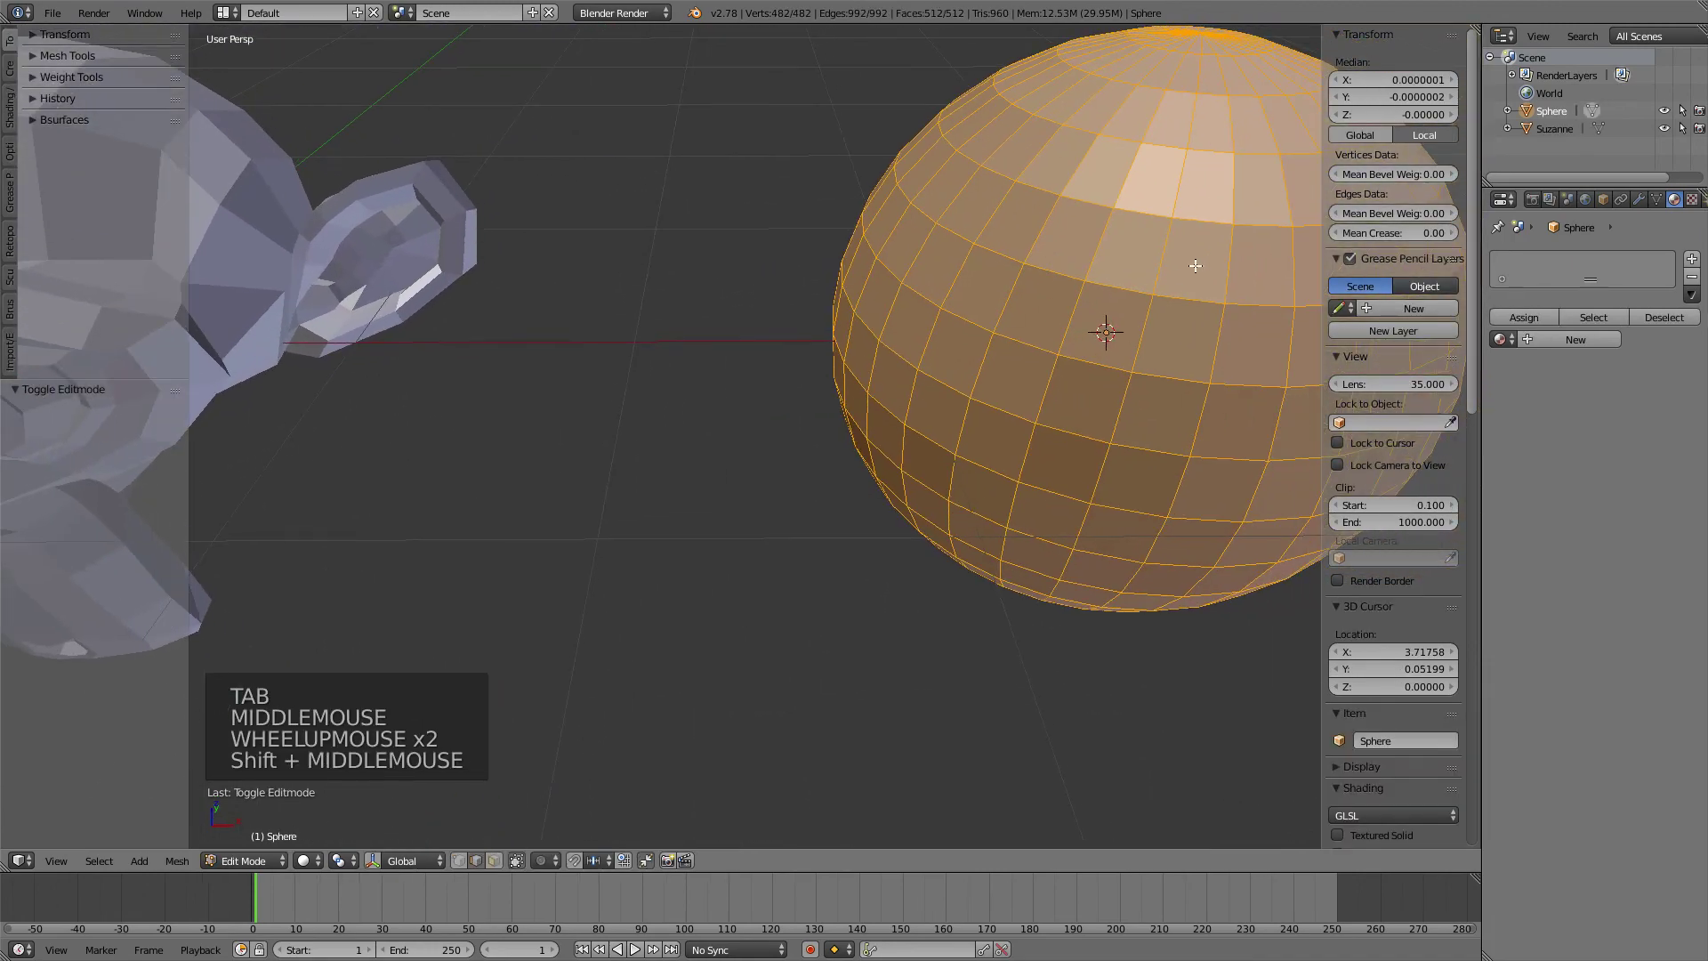
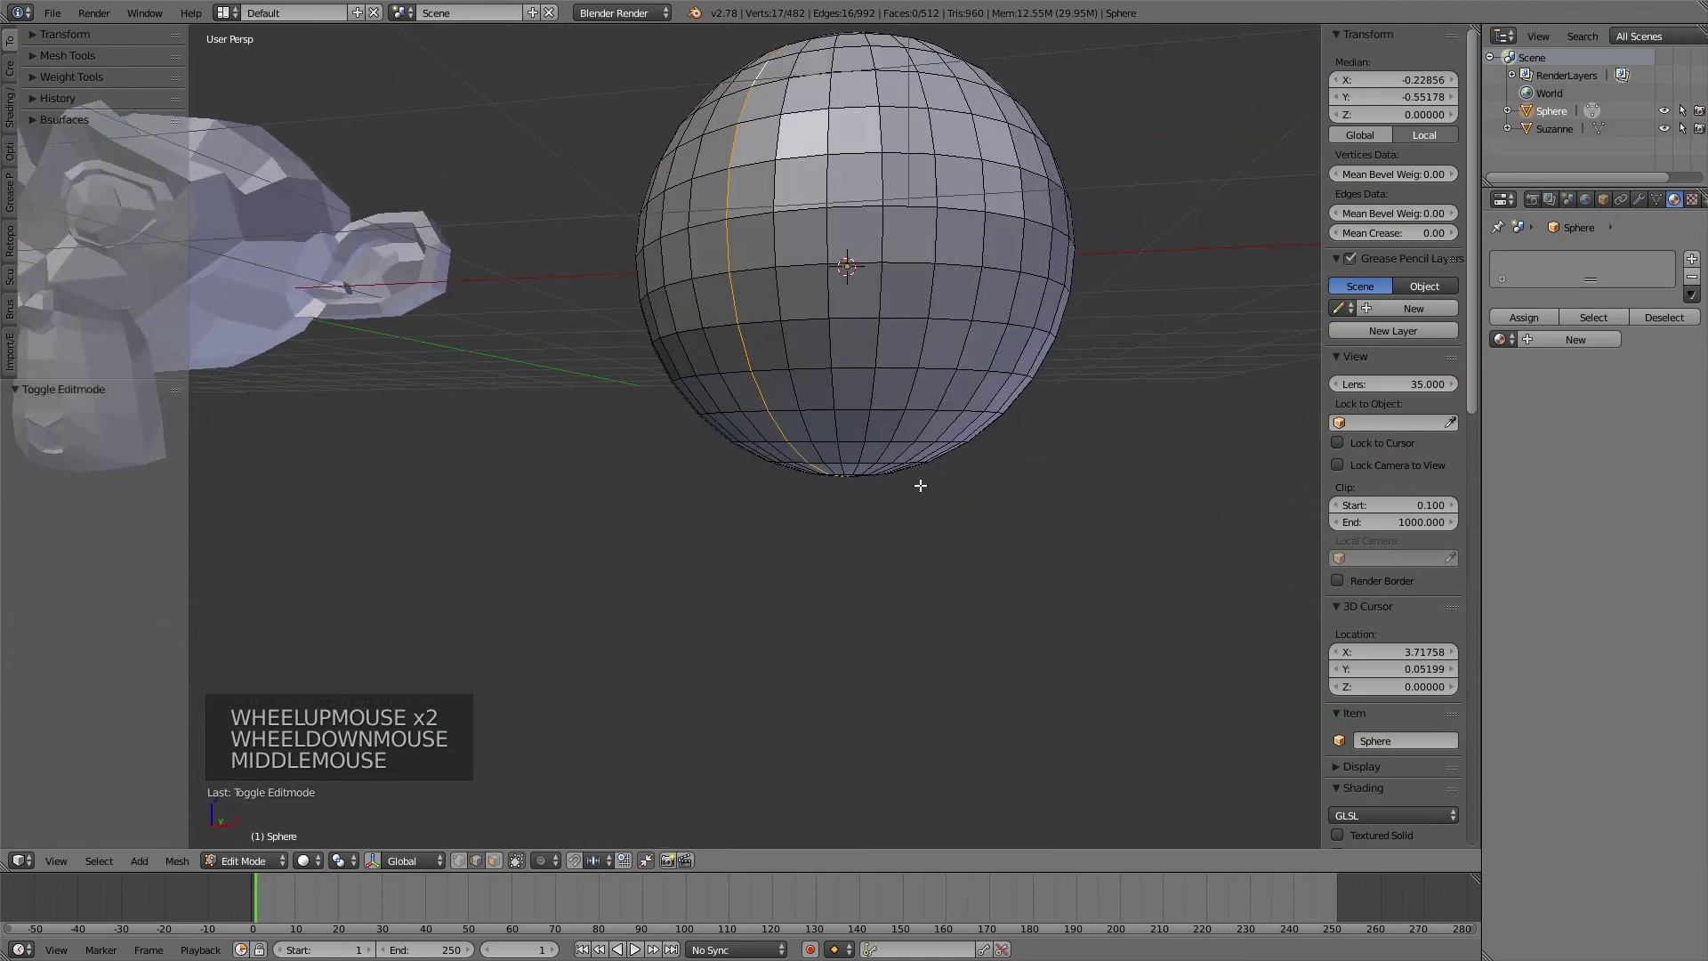
{"action": "key", "text": "x"}
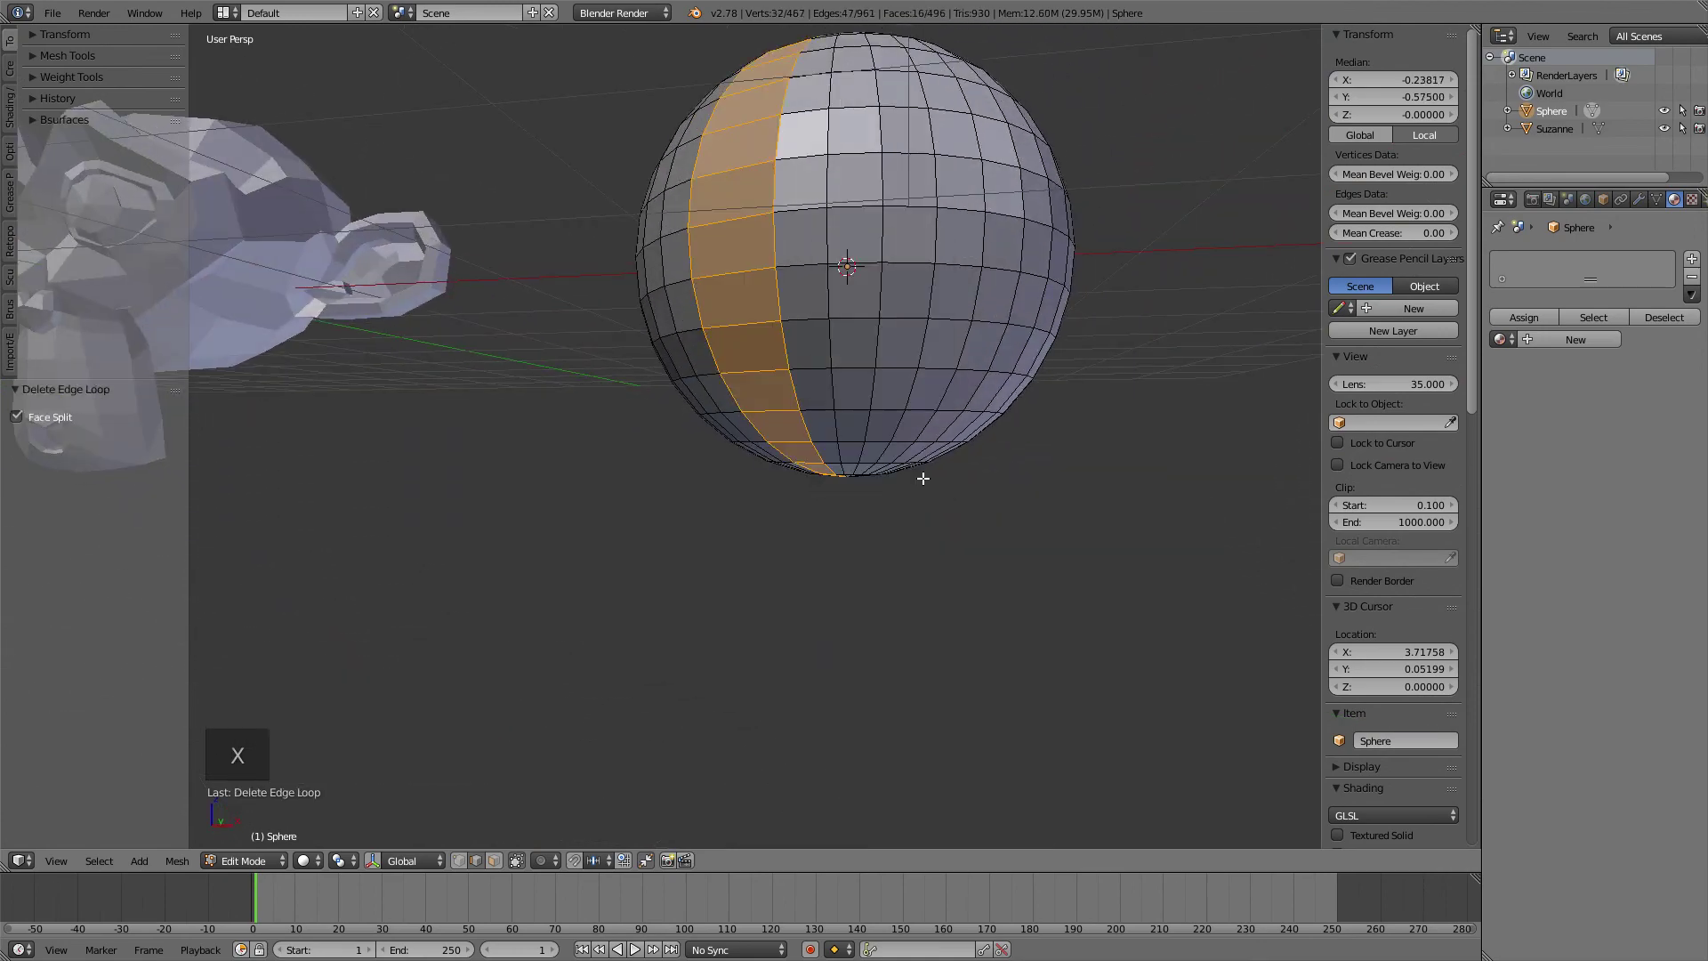
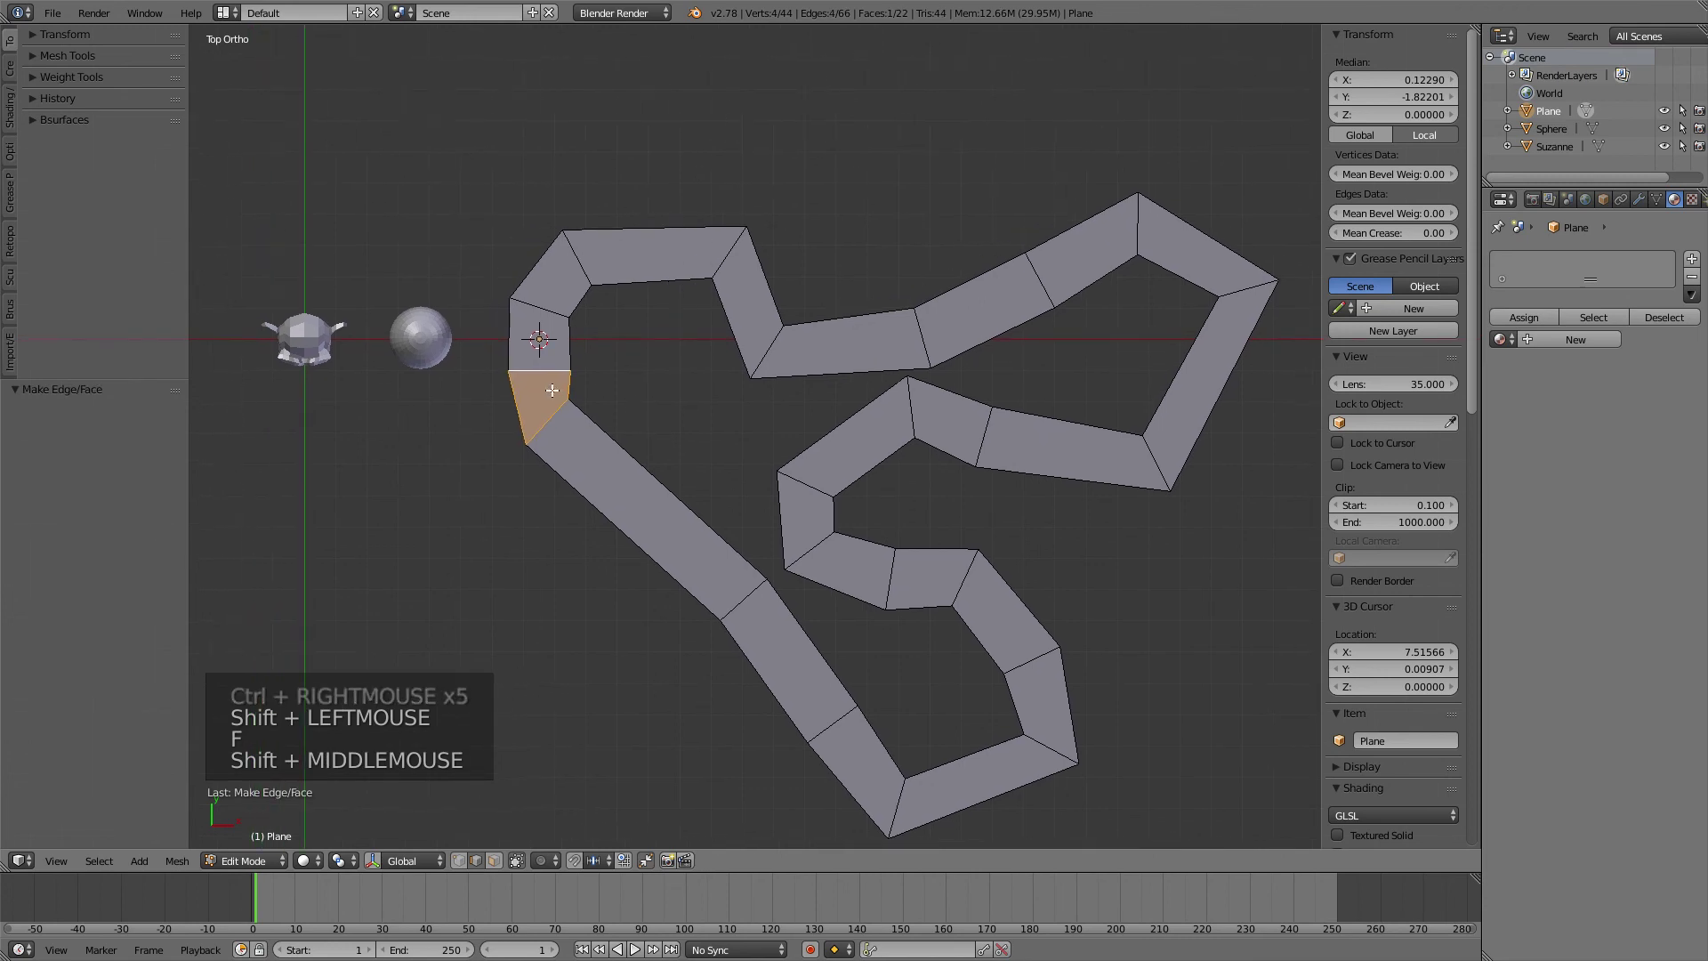
- Cut two lengthwise edge loops along the strip with Ctrl+R, then delete a loop via Edge Loops
{"action": "key", "text": "ctrl+r"}
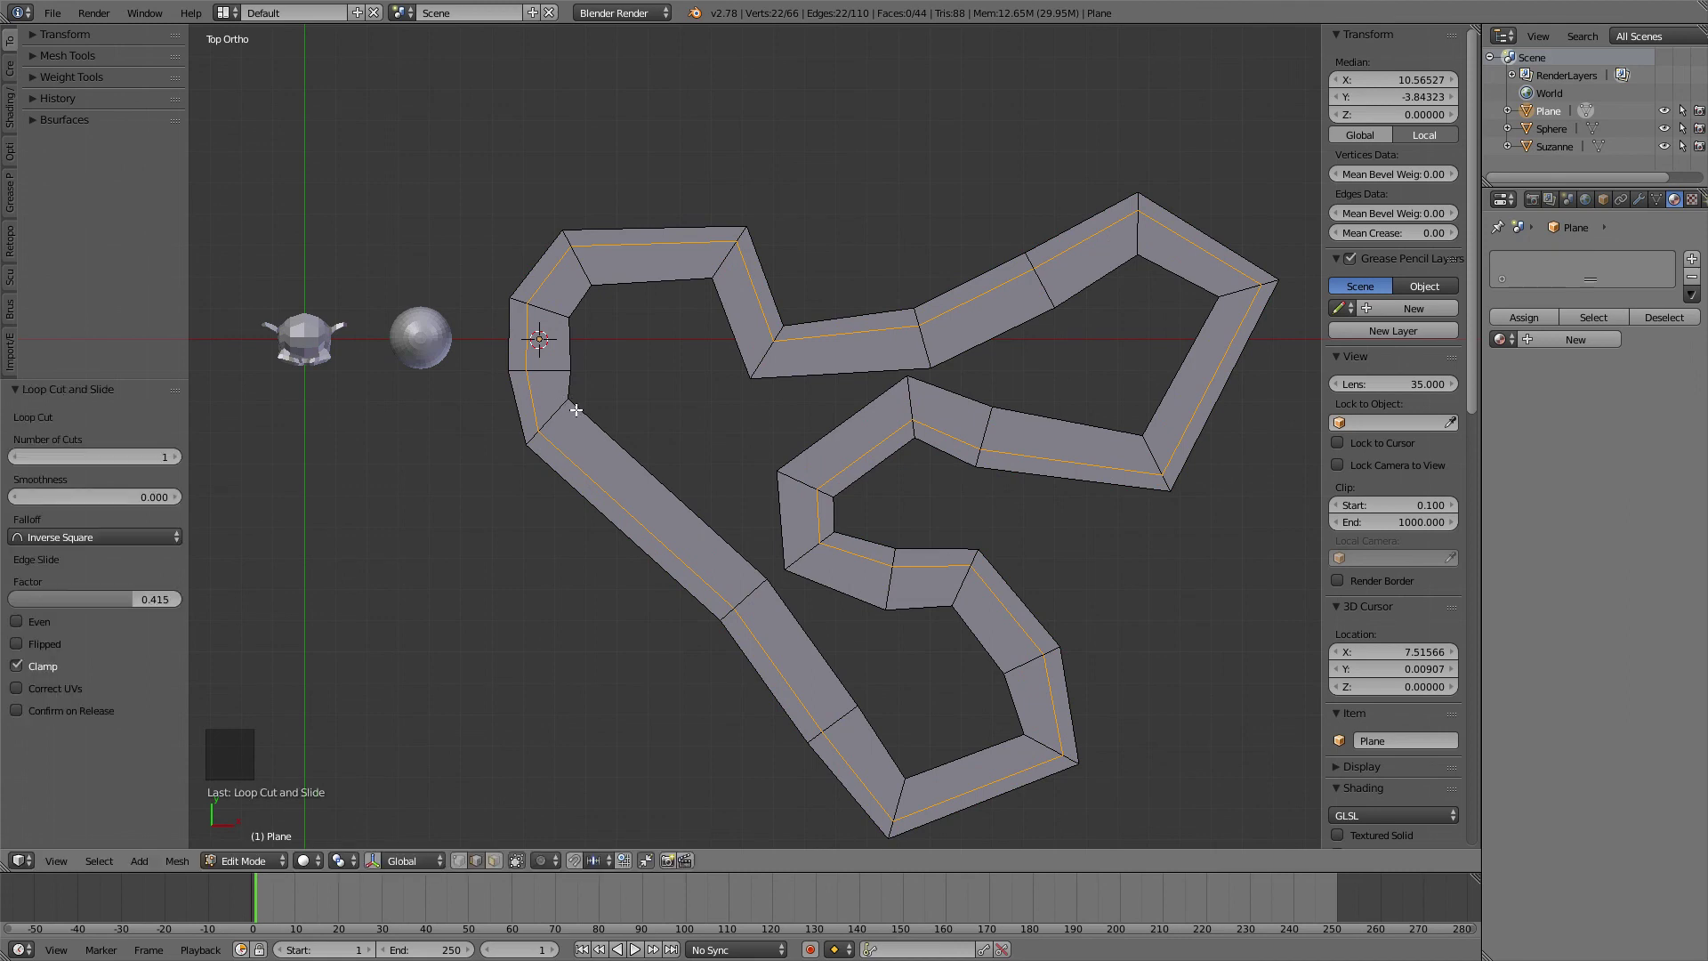
{"action": "key", "text": "ctrl+r"}
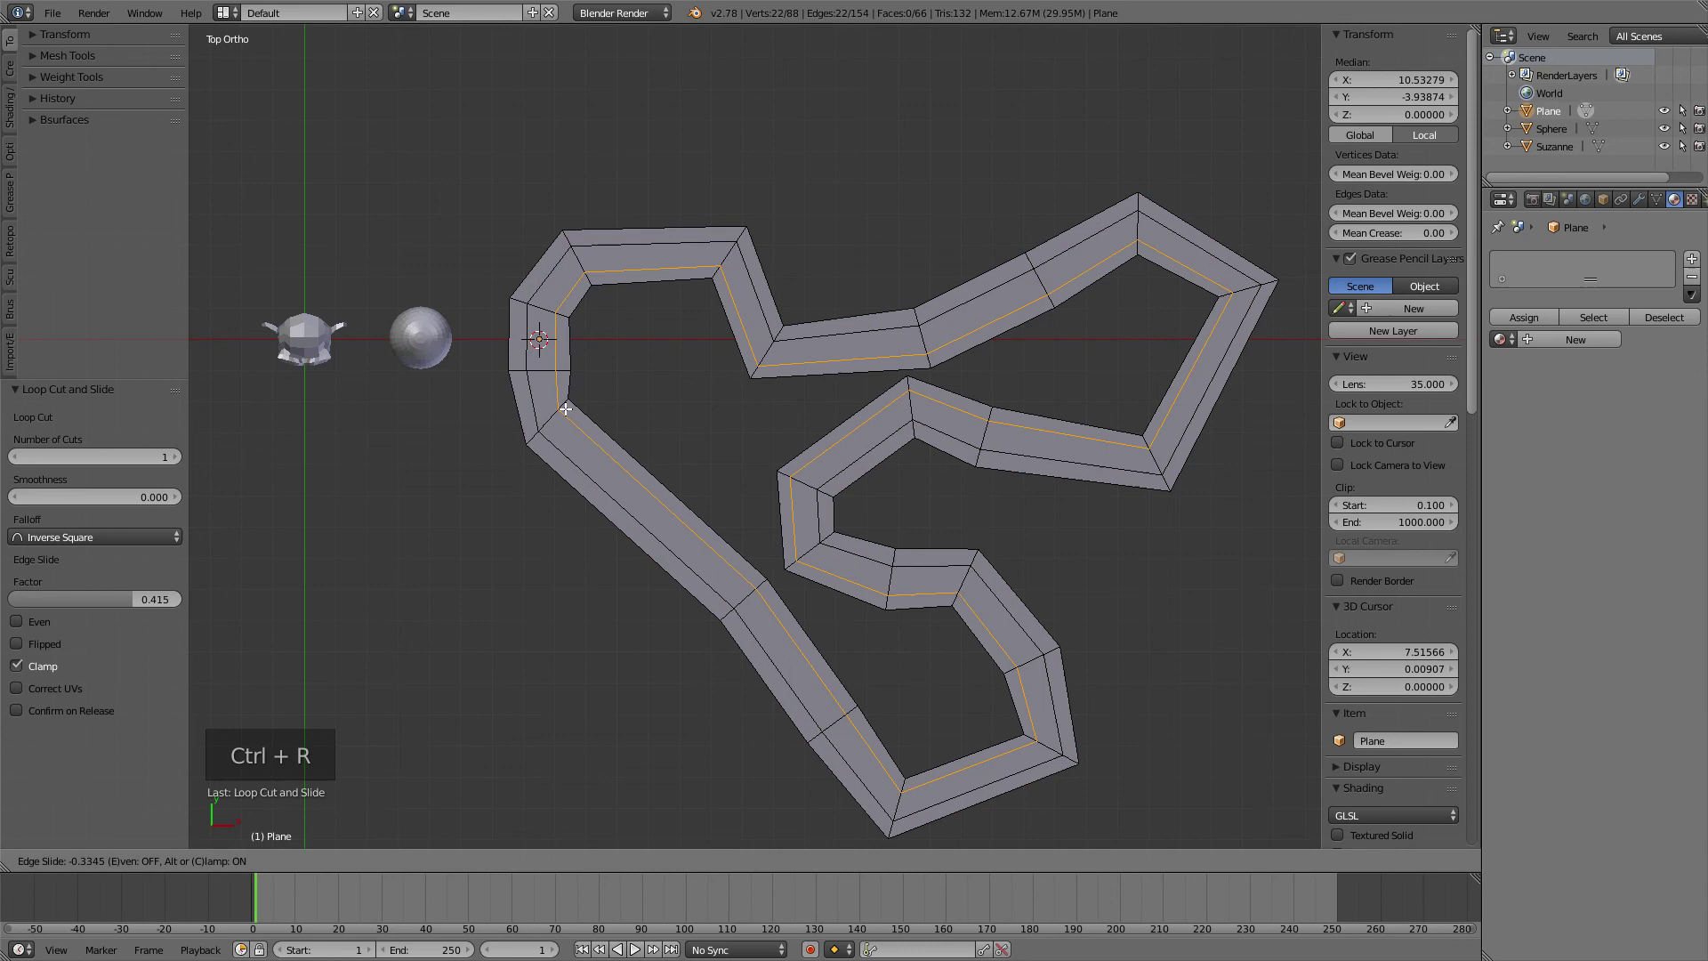
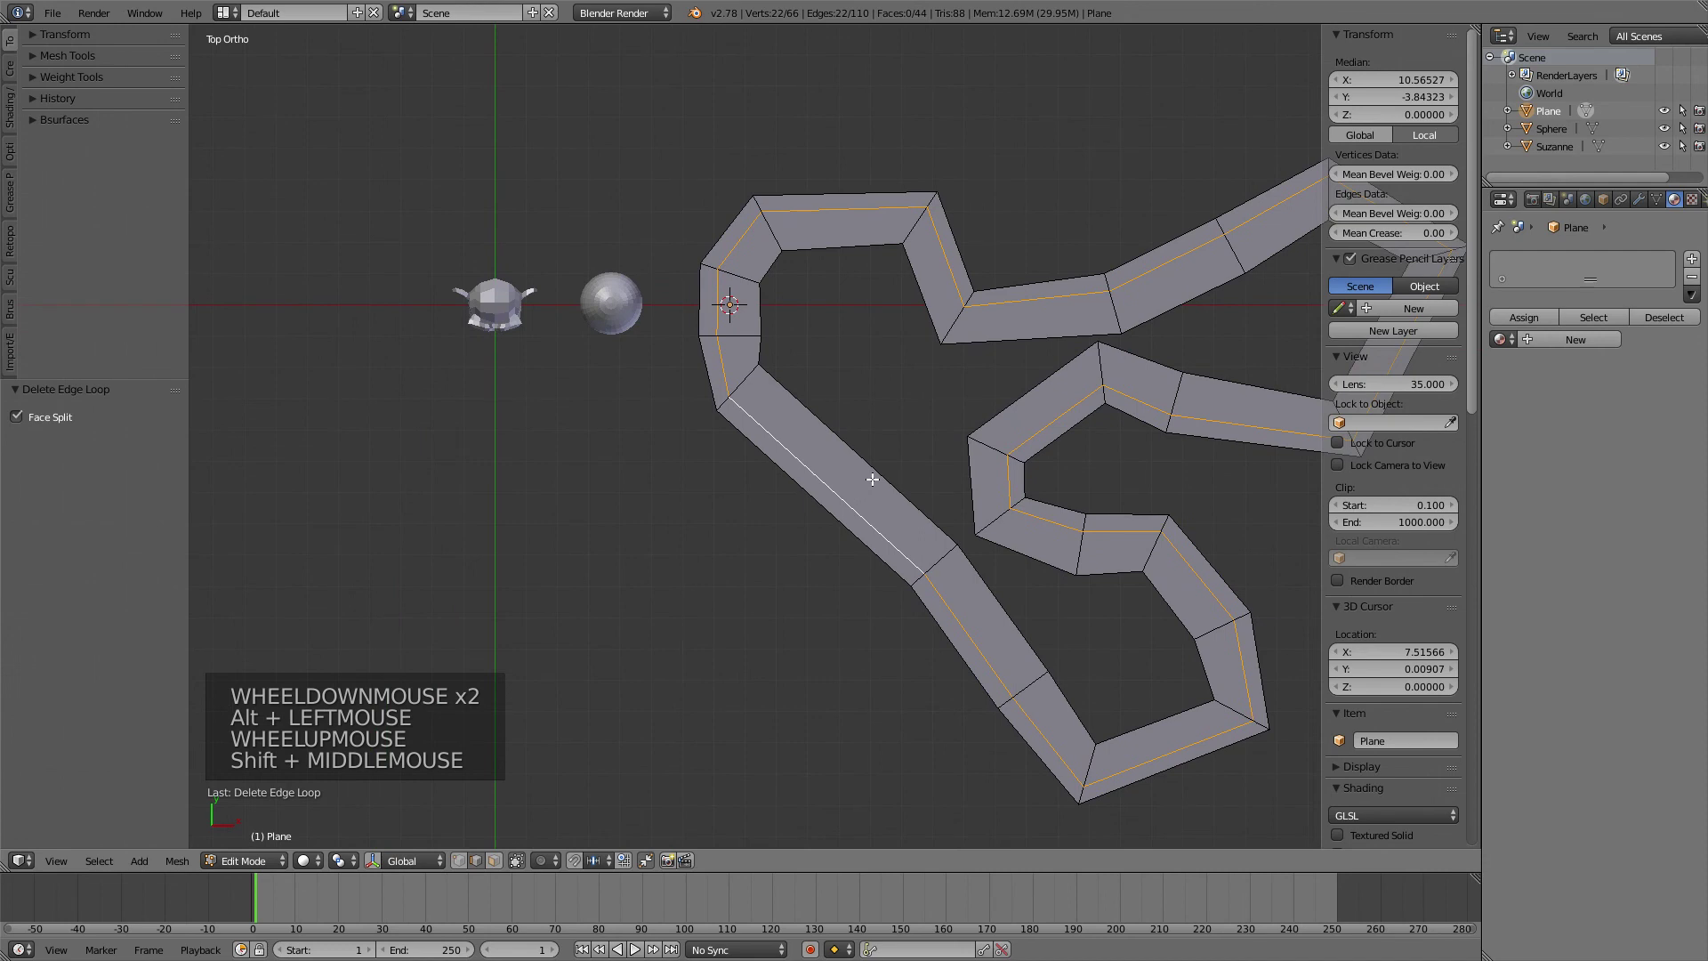
{"action": "key", "text": "x"}
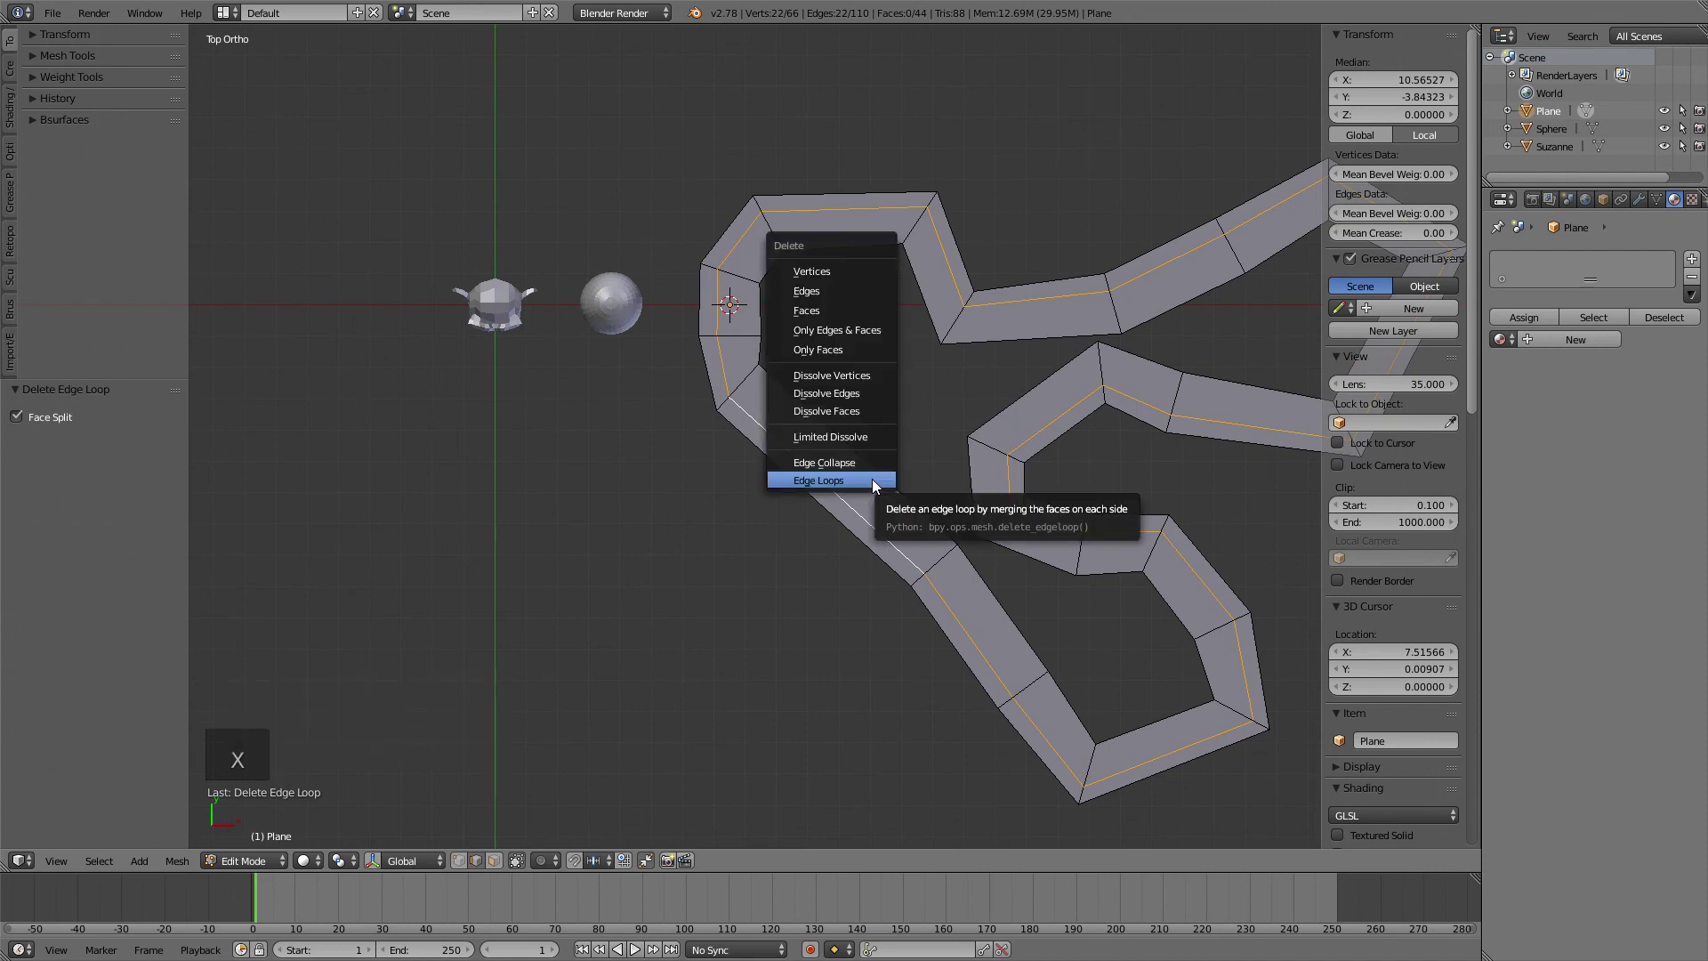
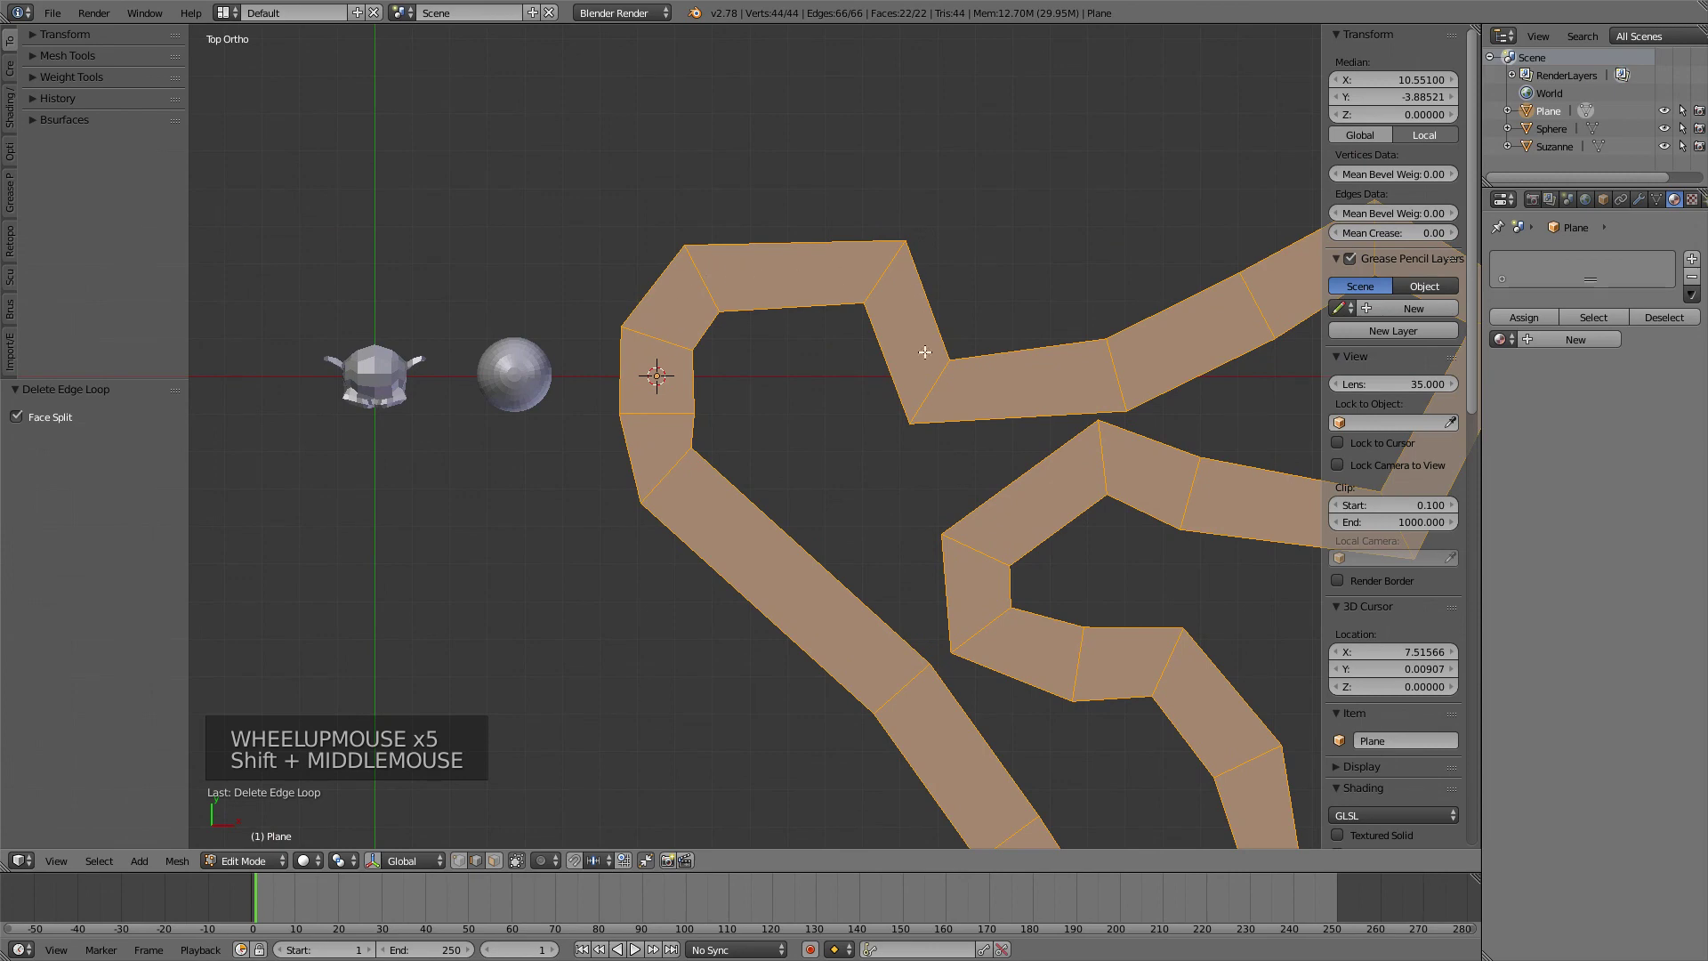
- Leave Edit Mode and delete the plane strip object from the scene
{"action": "middle_click", "coordinate": [943, 304]}
{"action": "scroll", "scroll_direction": "down", "scroll_amount": 3}
{"action": "key", "text": "Tab"}
{"action": "key", "text": "Delete"}
{"action": "middle_click", "coordinate": [542, 374]}
{"action": "left_click", "coordinate": [705, 334]}
{"action": "left_click", "coordinate": [612, 334]}
- Delete the UV sphere and frame the Suzanne head as the only remaining object
{"action": "middle_click", "coordinate": [666, 360]}
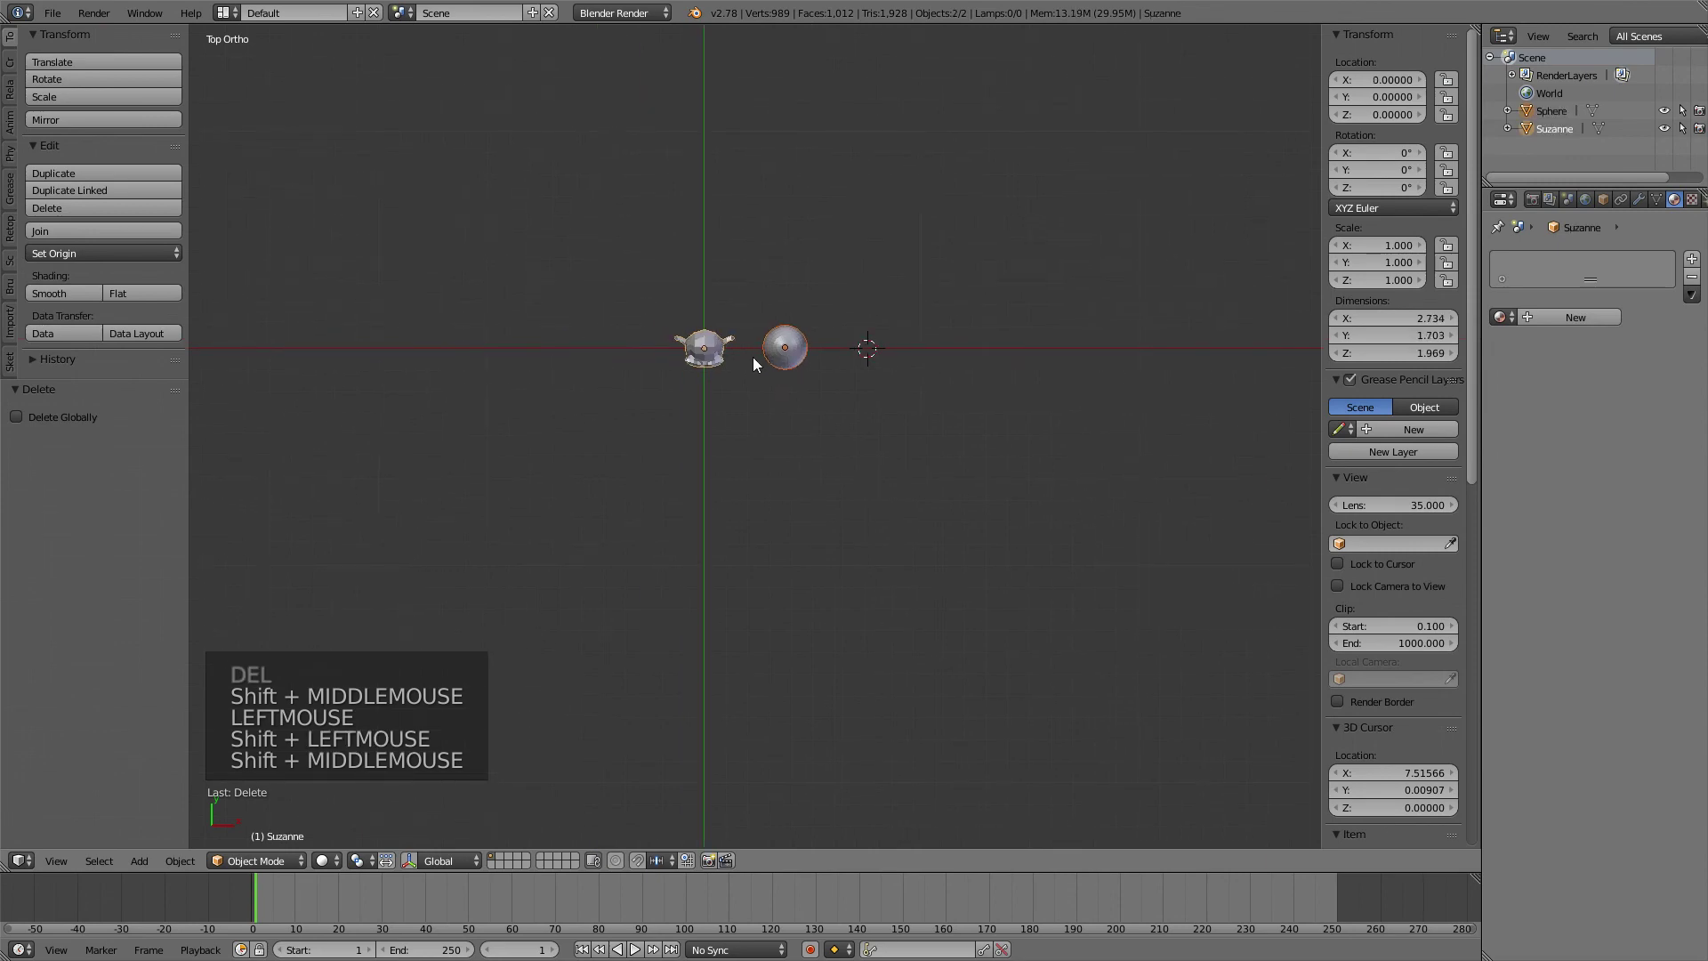
{"action": "scroll", "scroll_direction": "up", "scroll_amount": 3}
{"action": "middle_click", "coordinate": [740, 350]}
{"action": "scroll", "scroll_direction": "up", "scroll_amount": 3}
{"action": "middle_click", "coordinate": [758, 193]}
{"action": "left_click", "coordinate": [1084, 372]}
{"action": "key", "text": "Delete"}
{"action": "middle_click", "coordinate": [927, 472]}
{"action": "scroll", "scroll_direction": "up", "scroll_amount": 3}
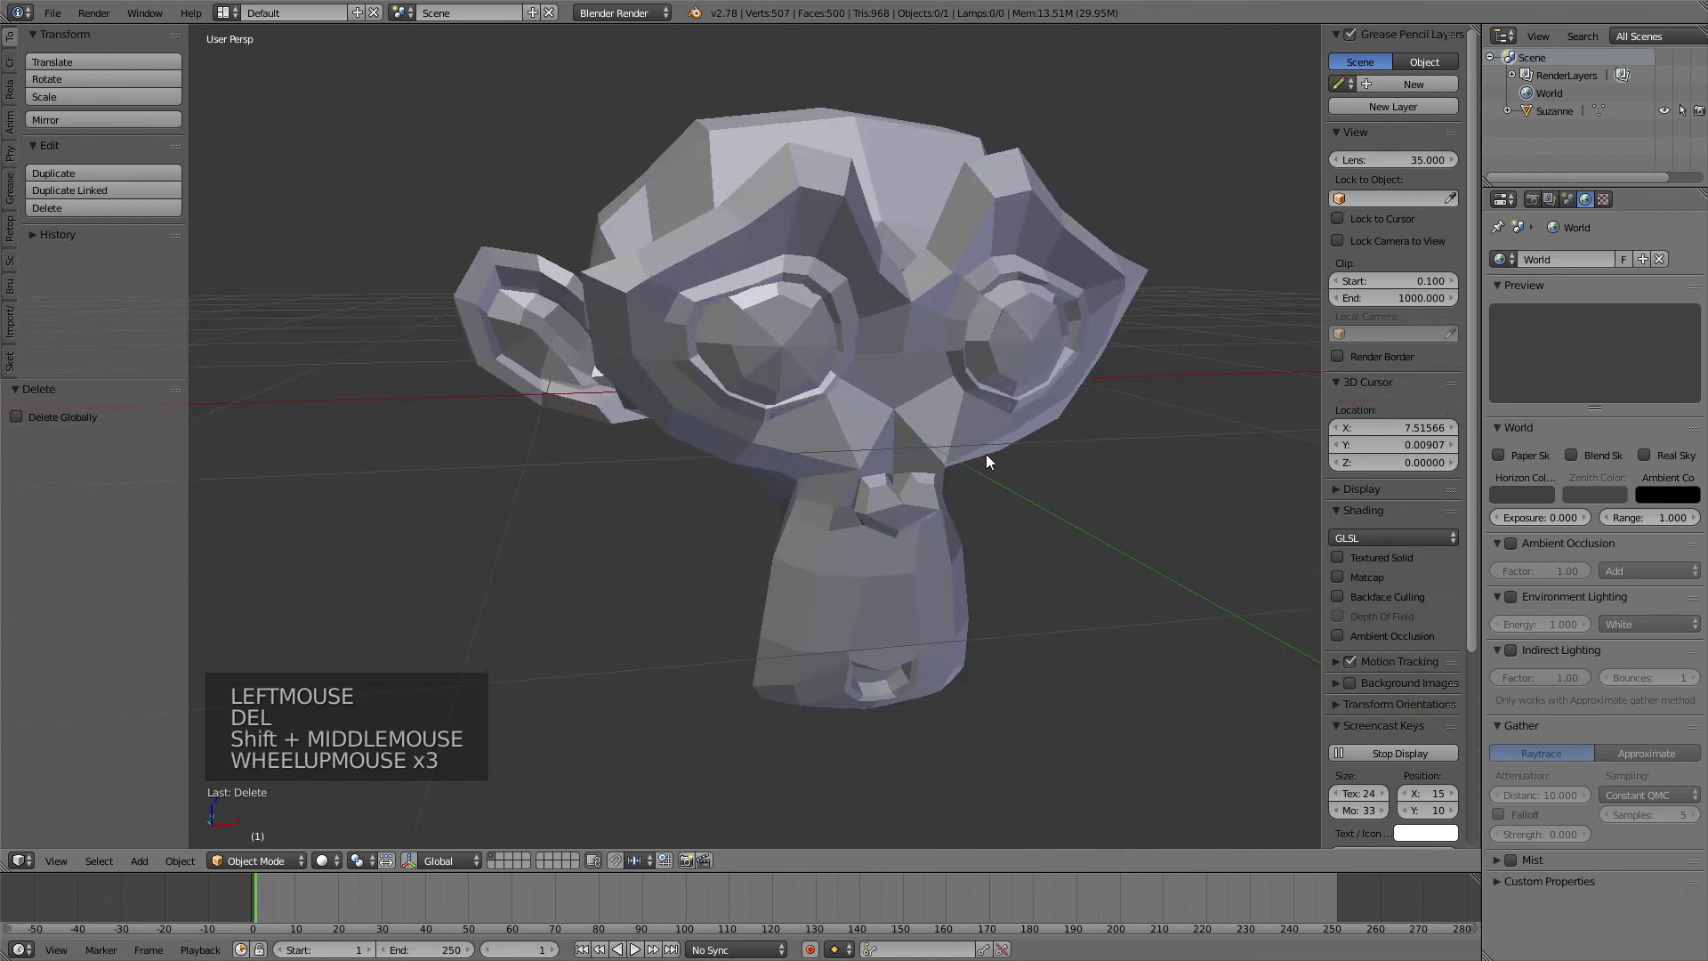